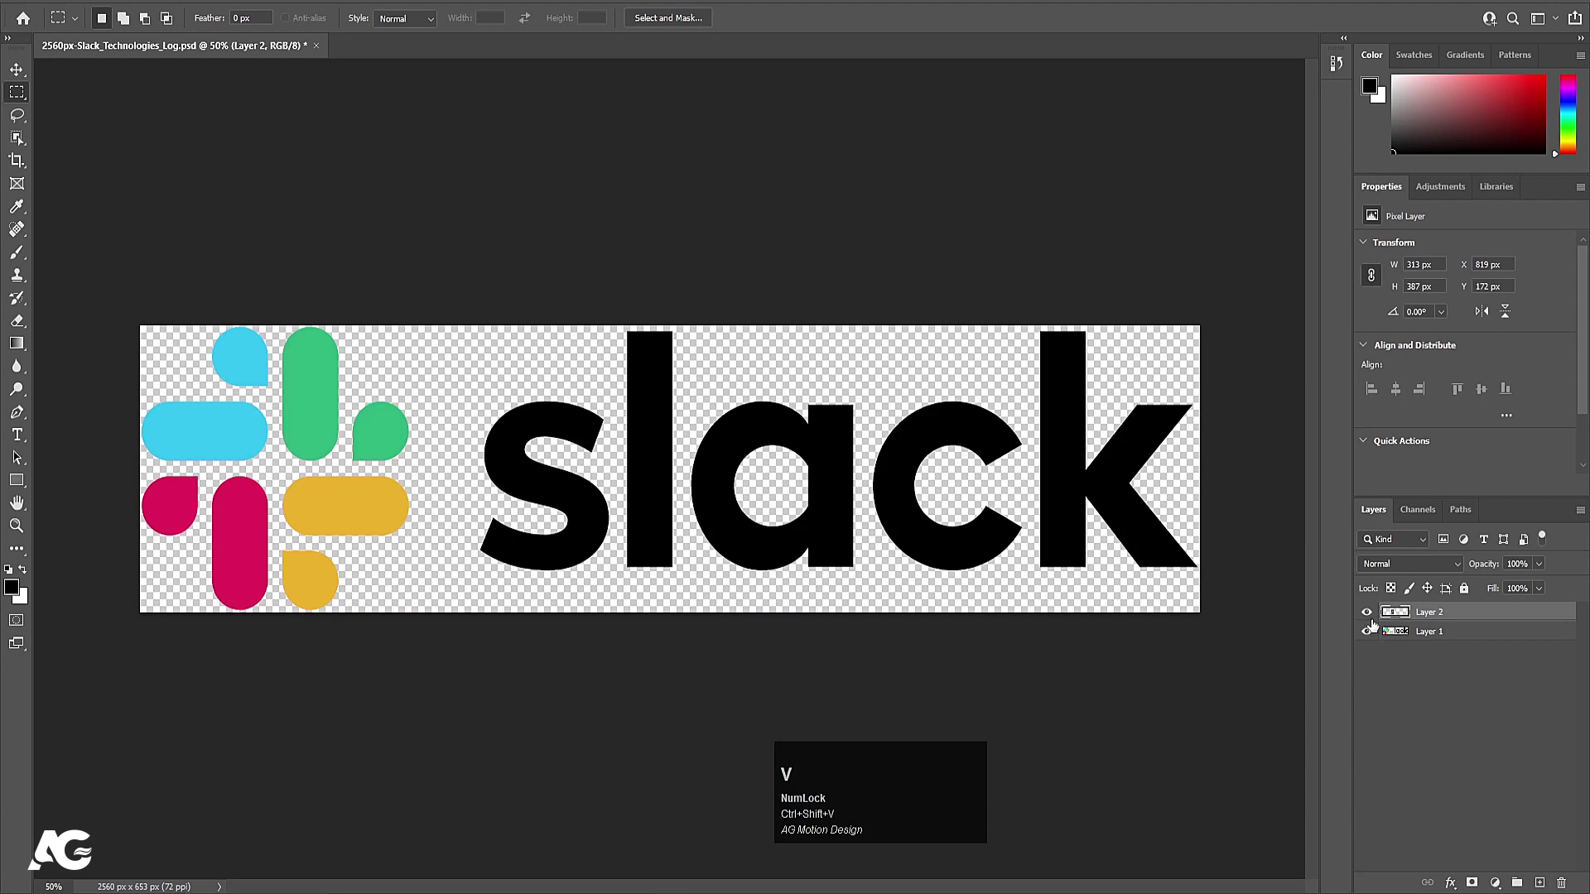
Marquee-select one wordmark letter, then drop the selection
left_click_drag(1367, 622, 1450, 635)
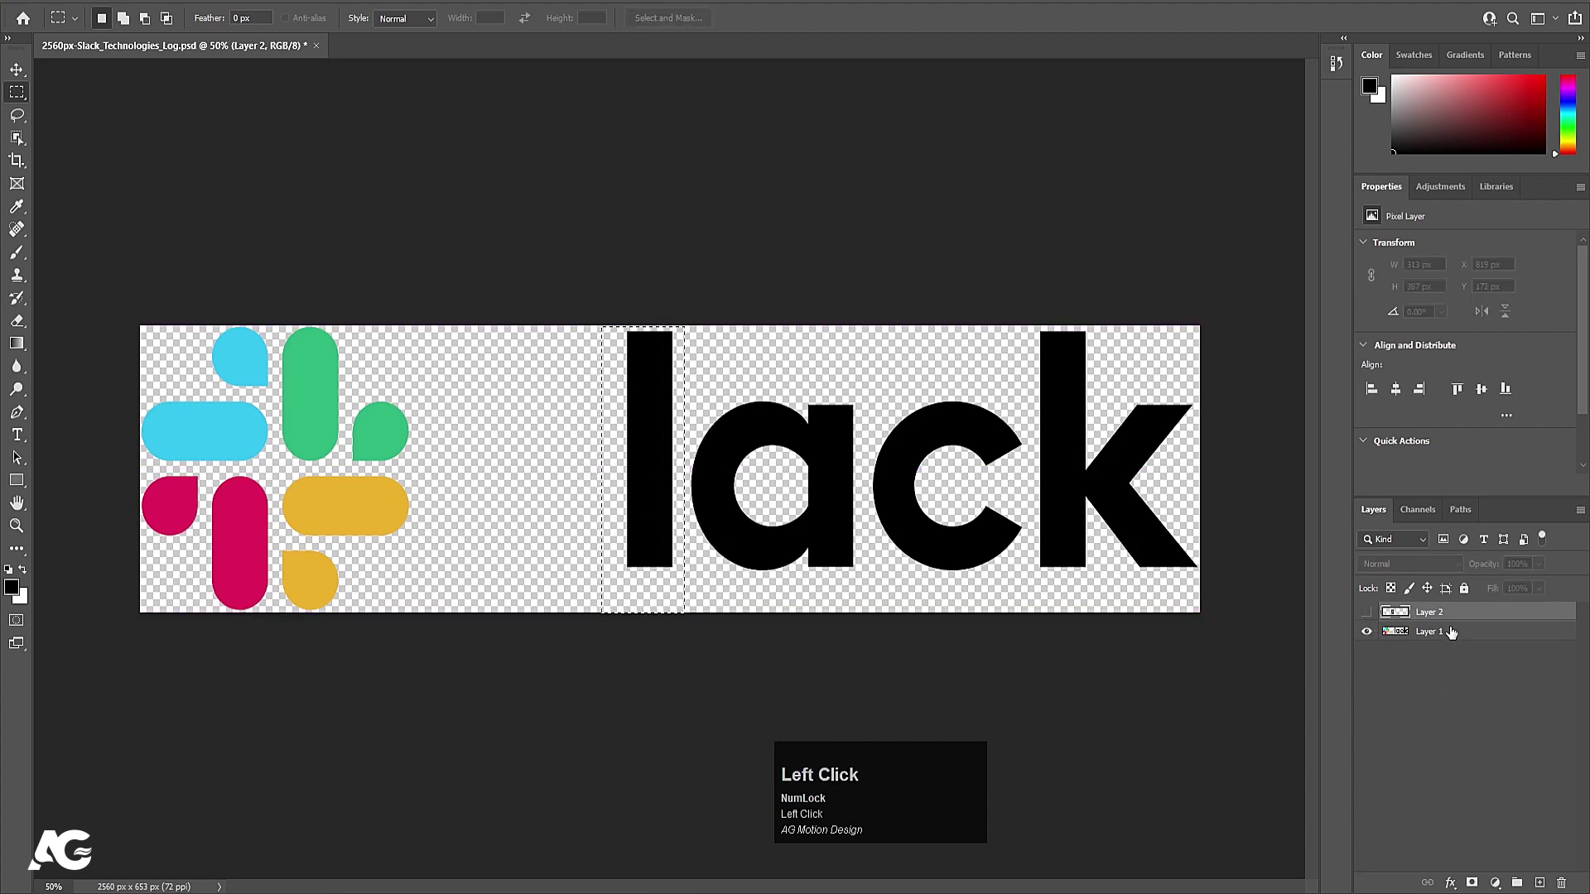
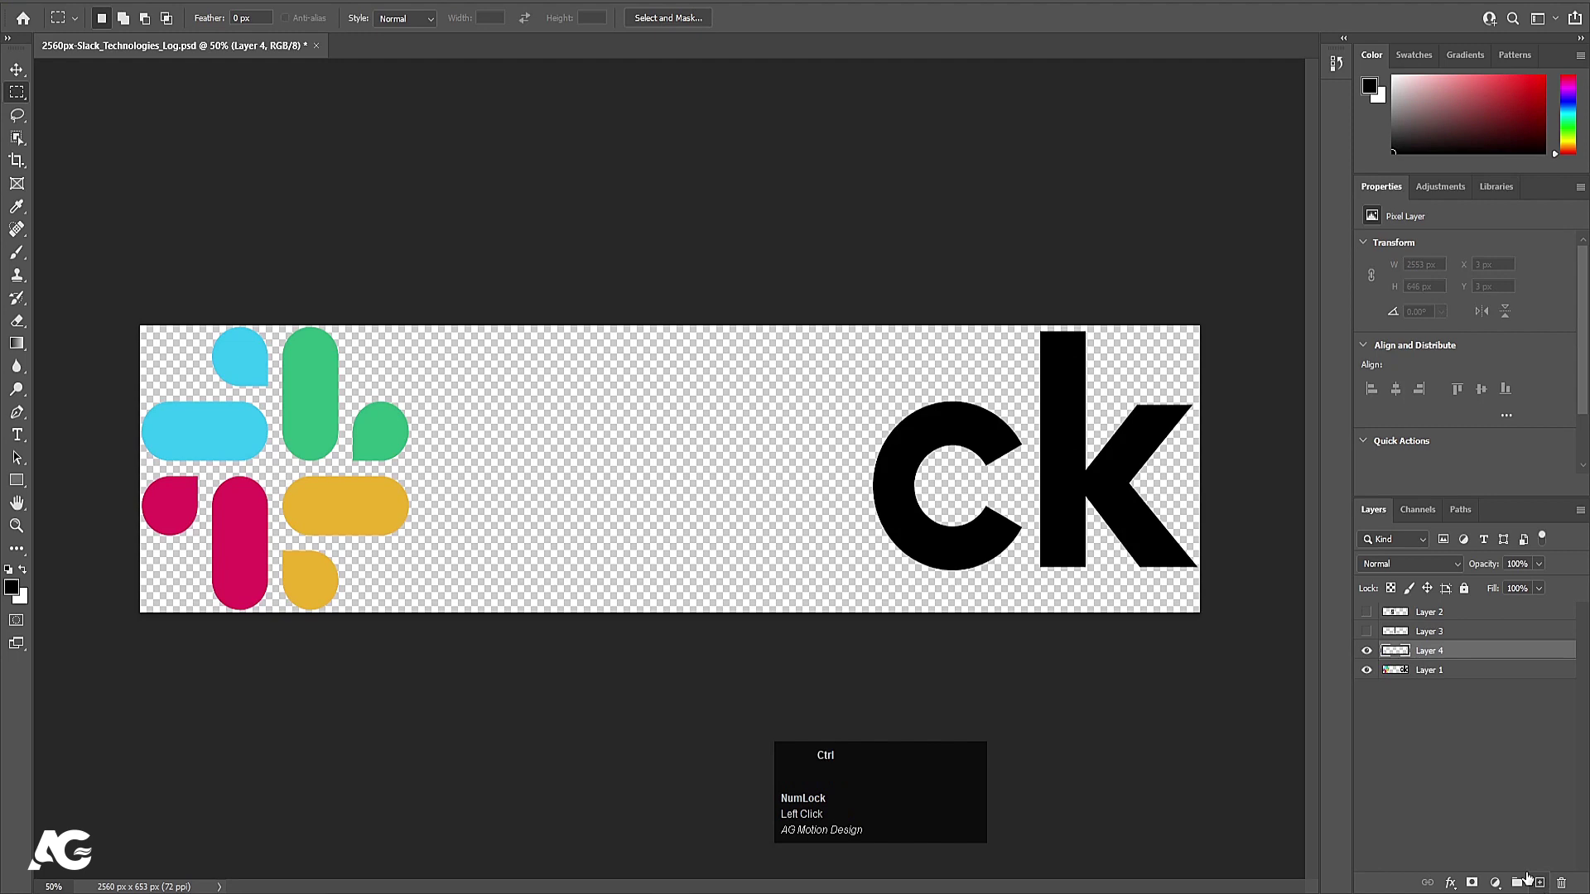
left_click(1364, 662)
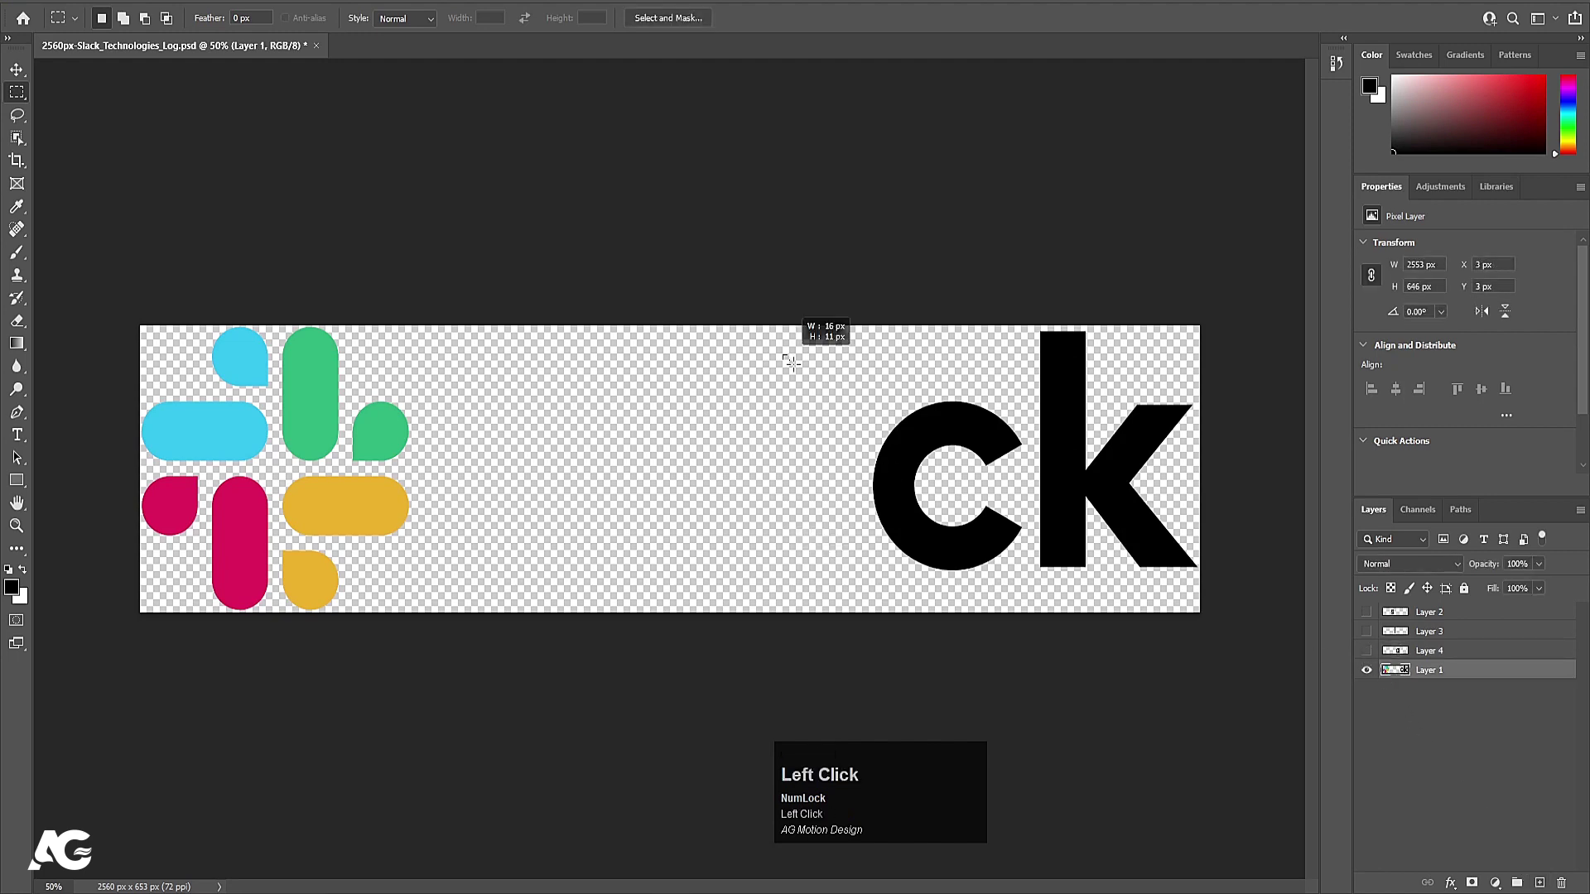
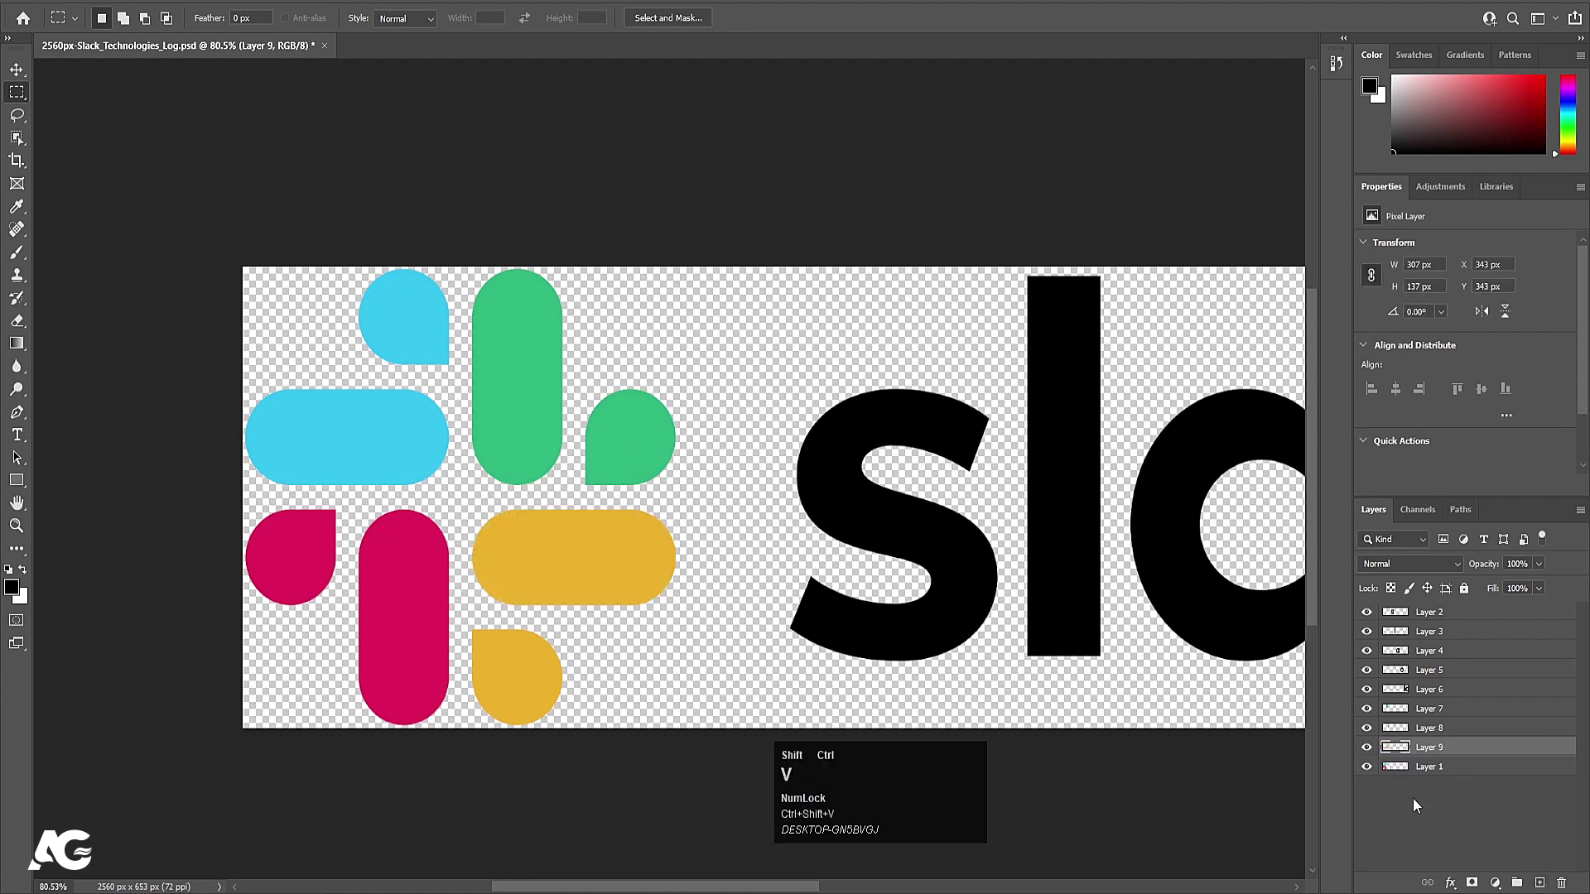
Begin selecting the lower yellow piece of the Slack icon
left_click(1409, 779)
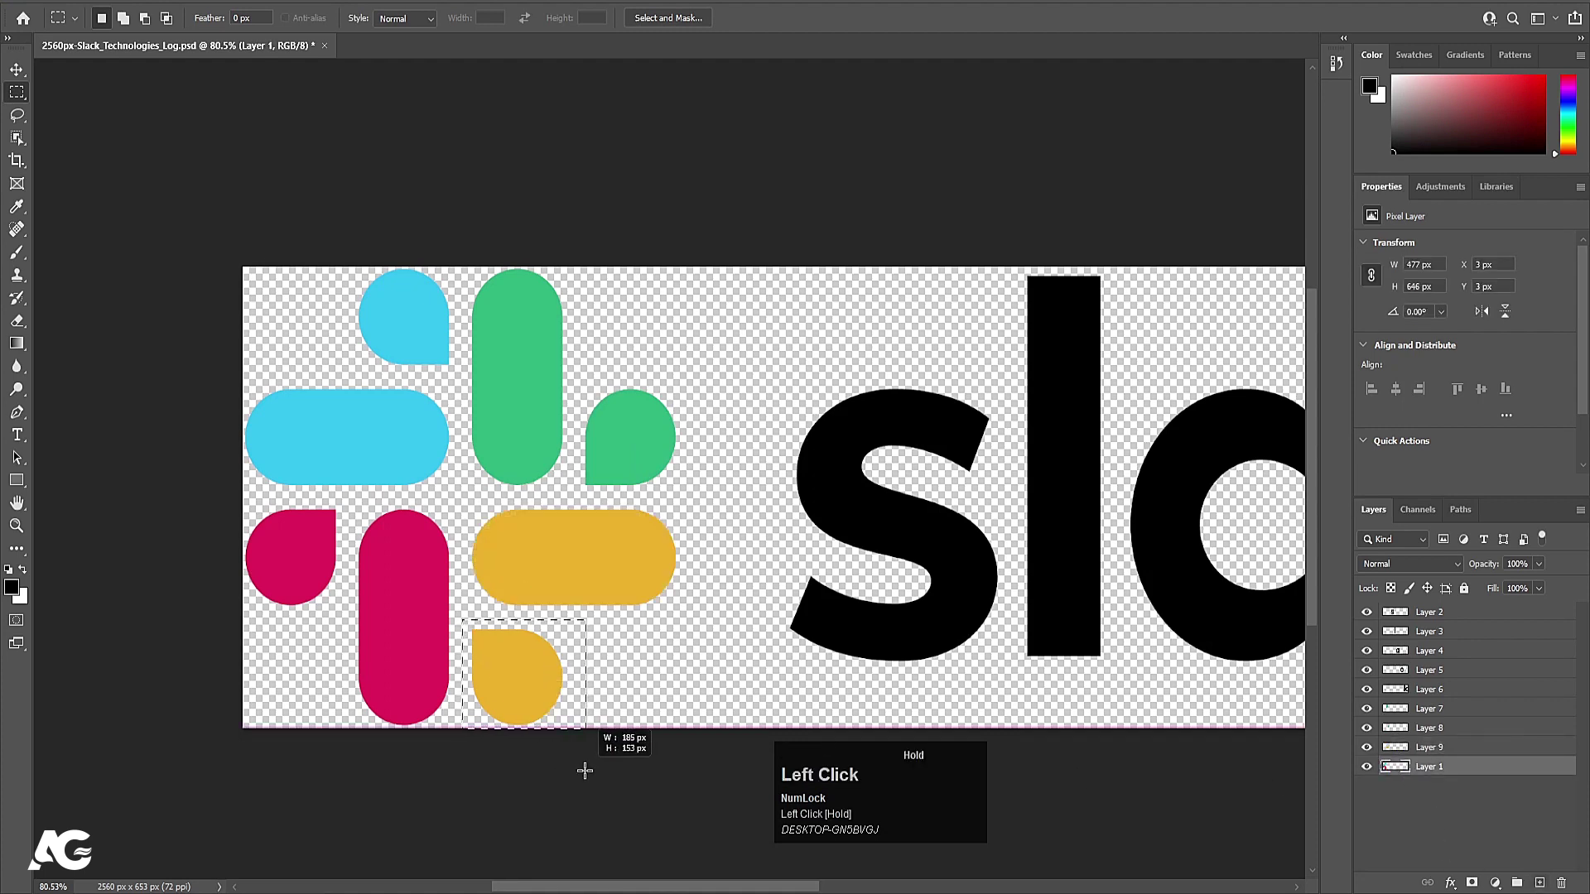
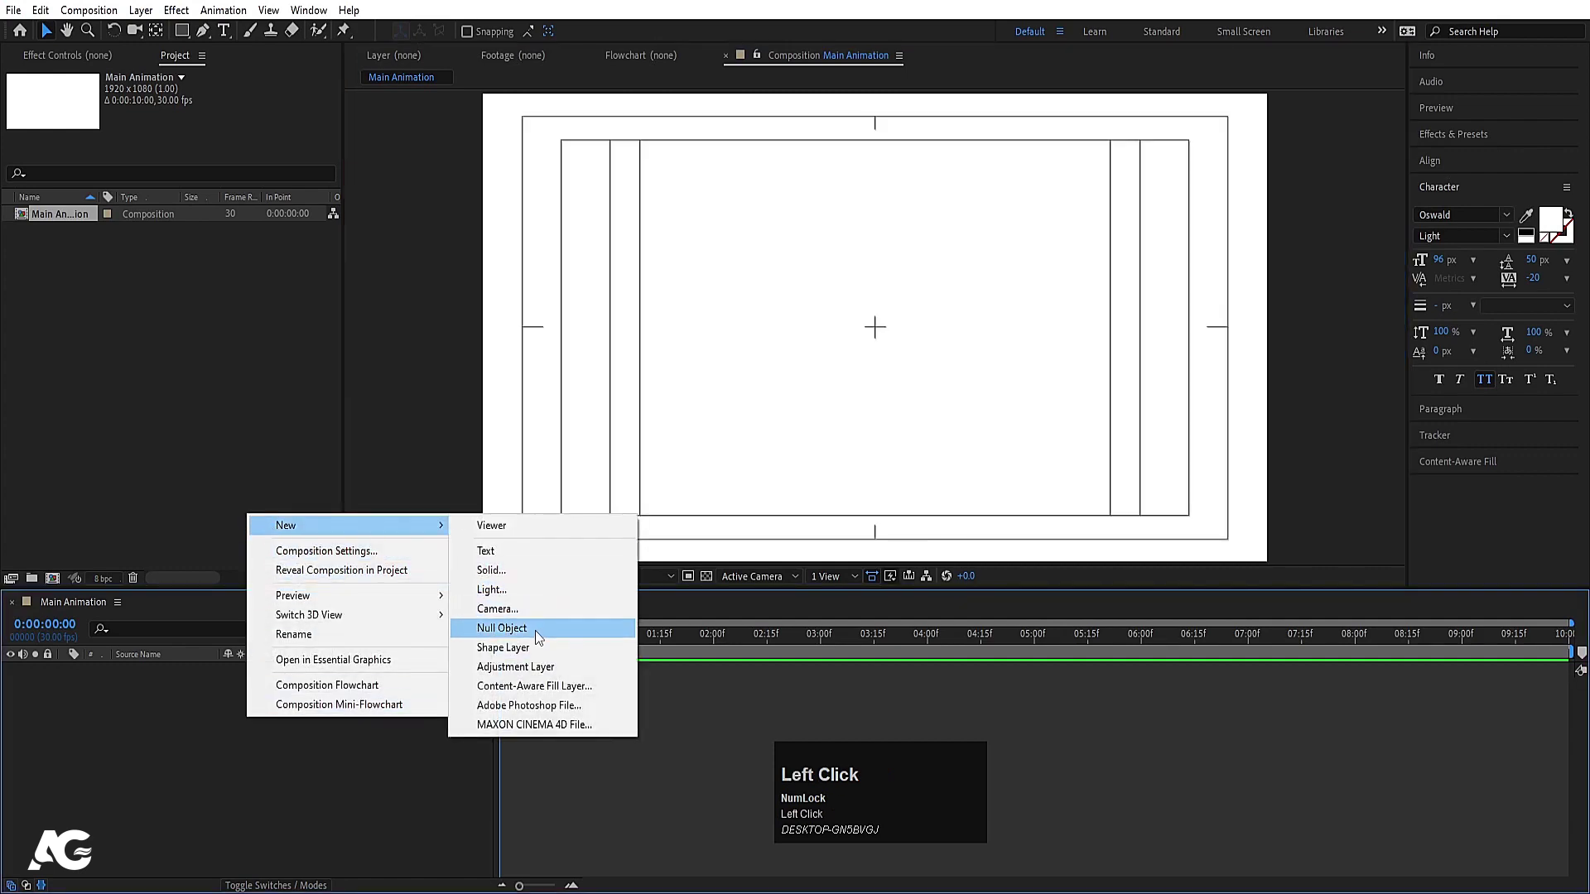
Rename the new null layer to 'rotation' and bring up the Align options to centre it
key("Return")
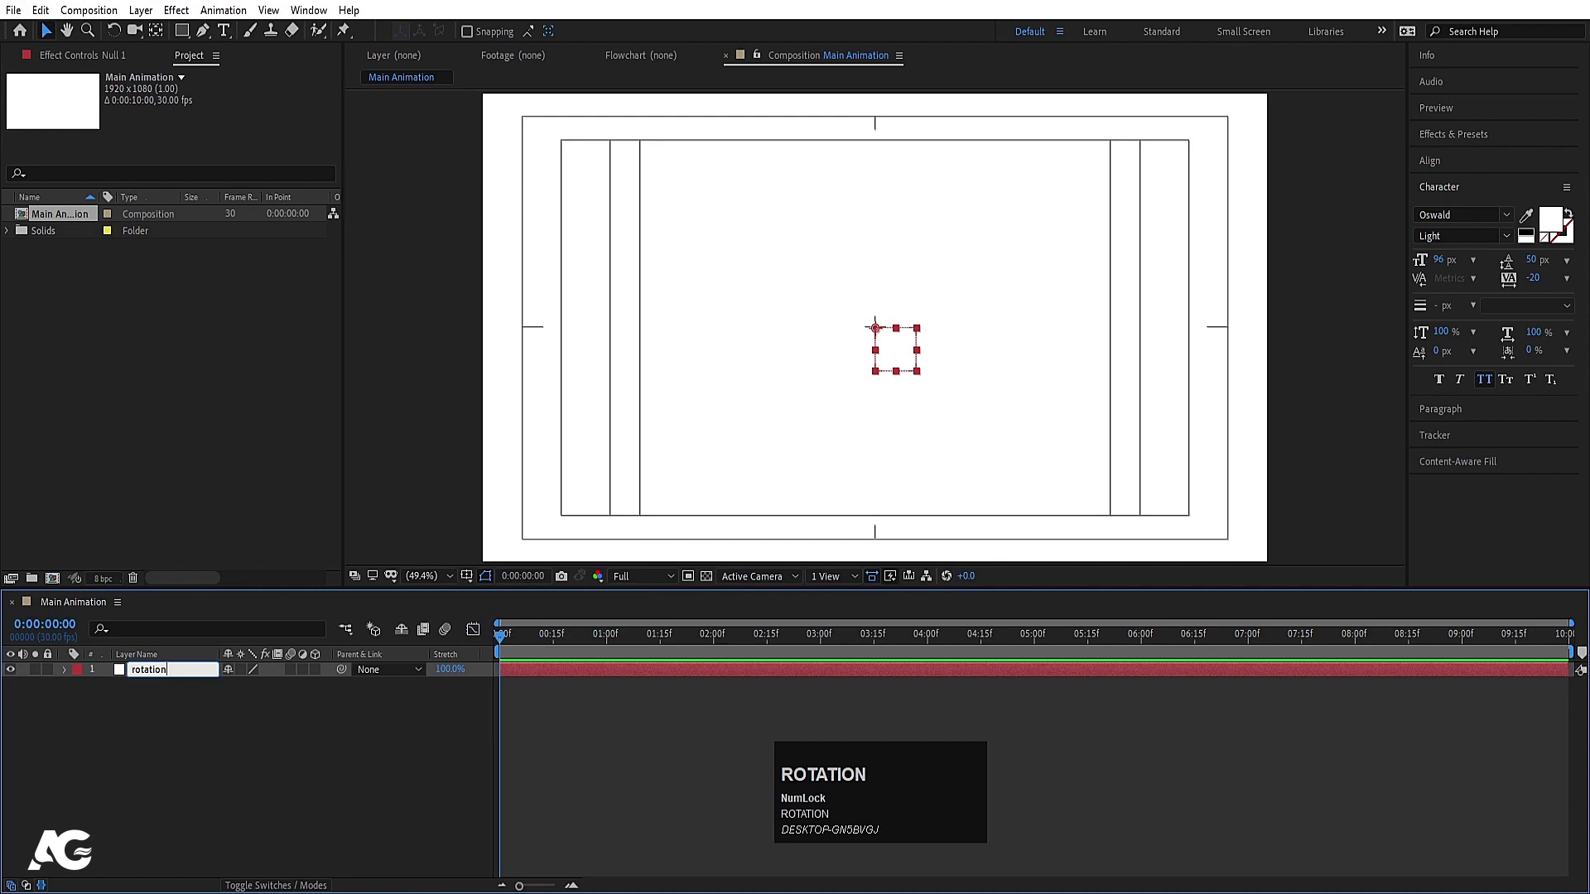
key("Return")
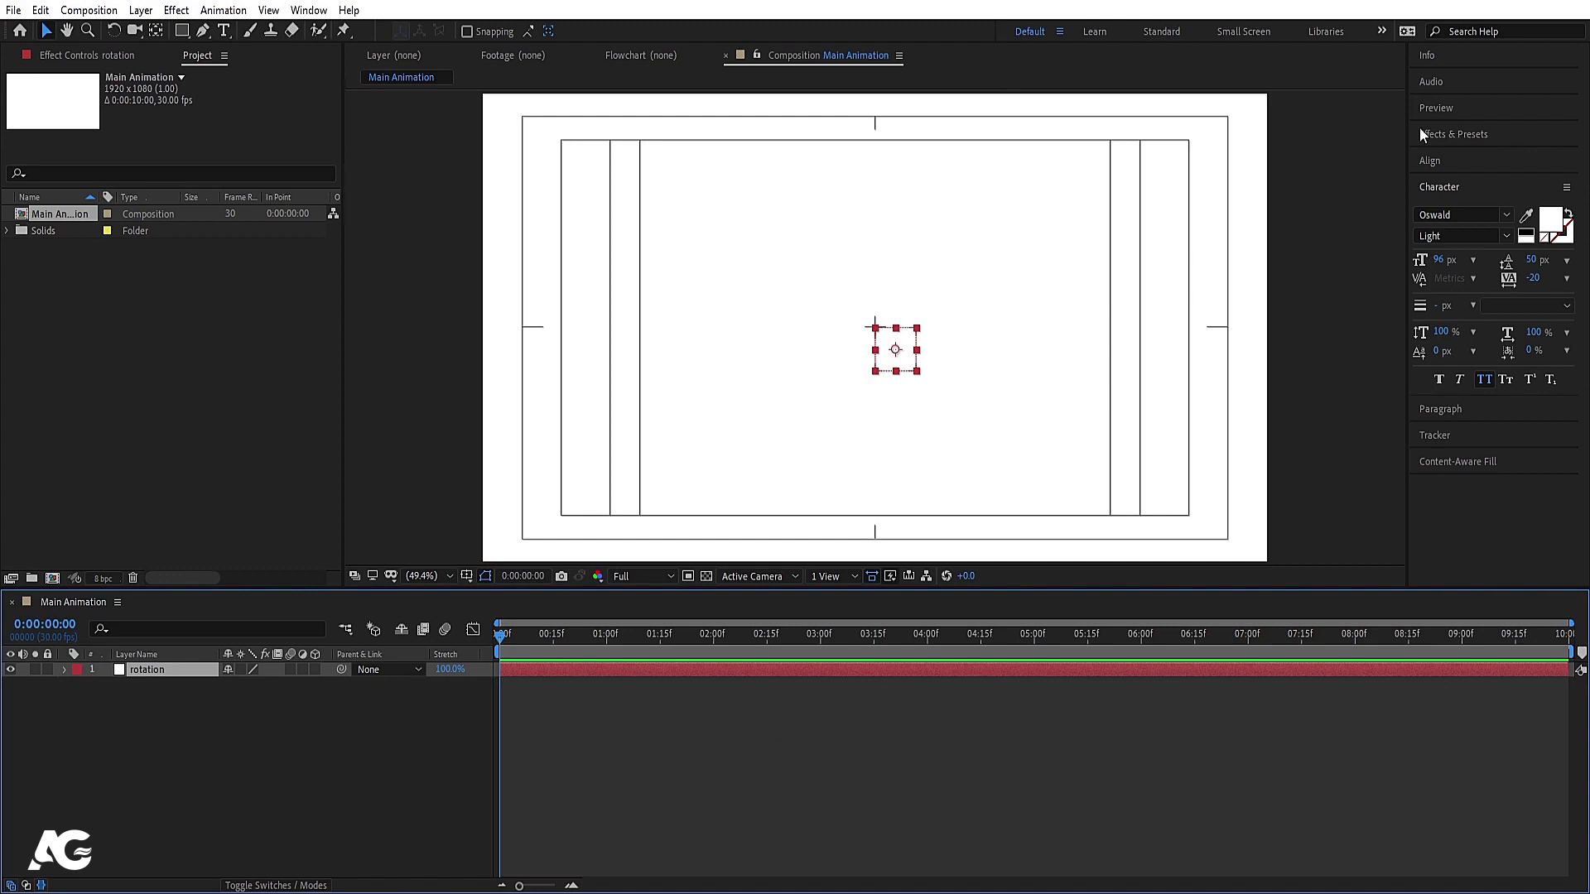
left_click(1442, 168)
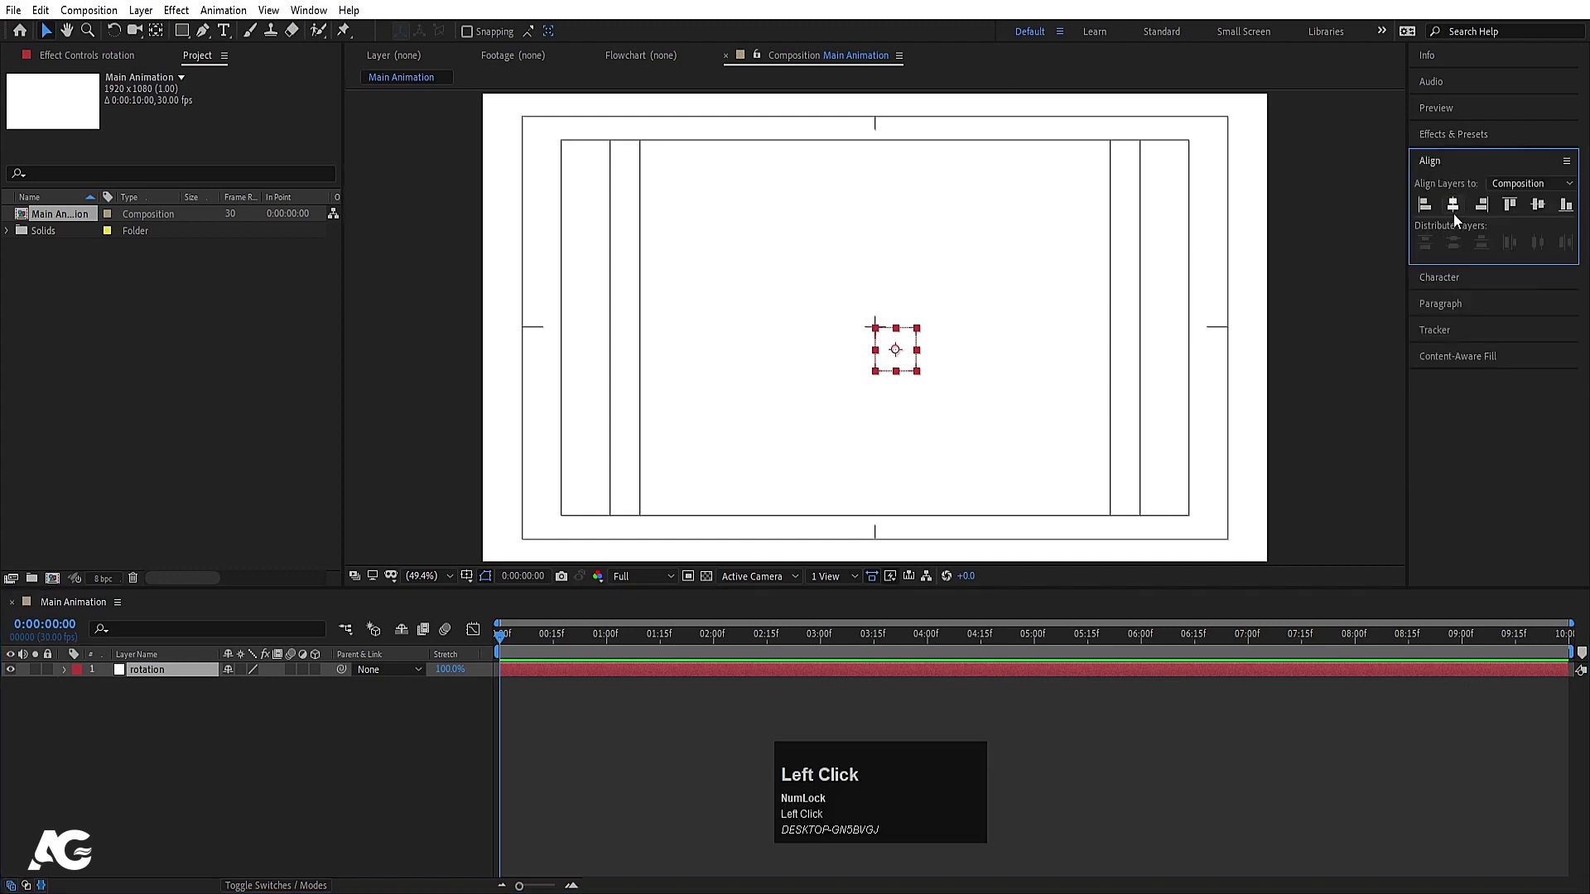
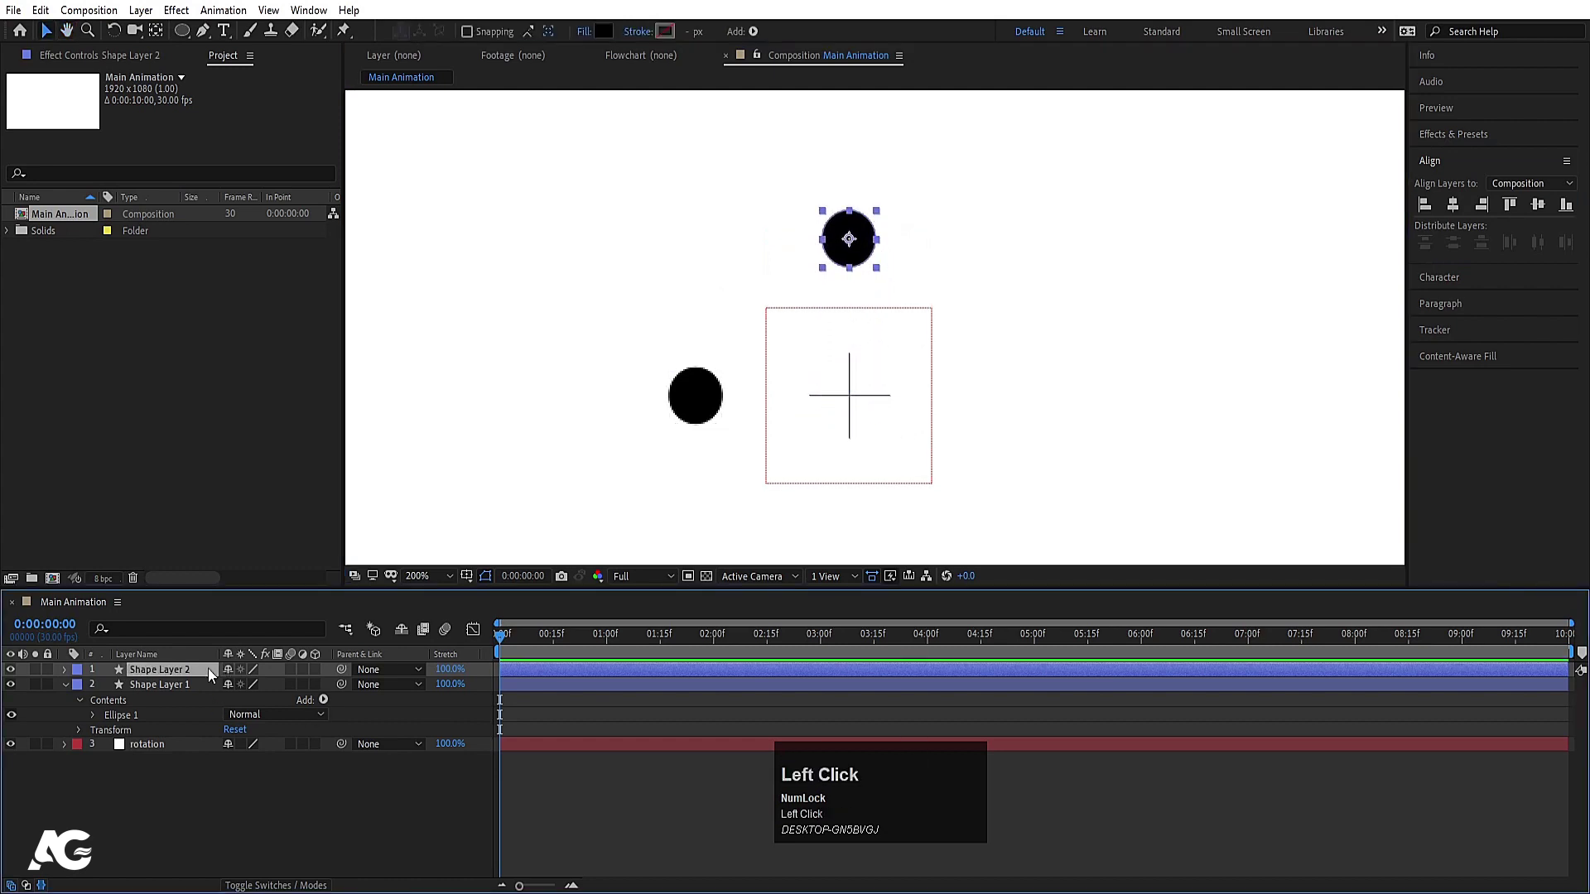
Duplicate the dot layer, fit the comp in the viewer and reveal the dots' Position property
key("ctrl+d")
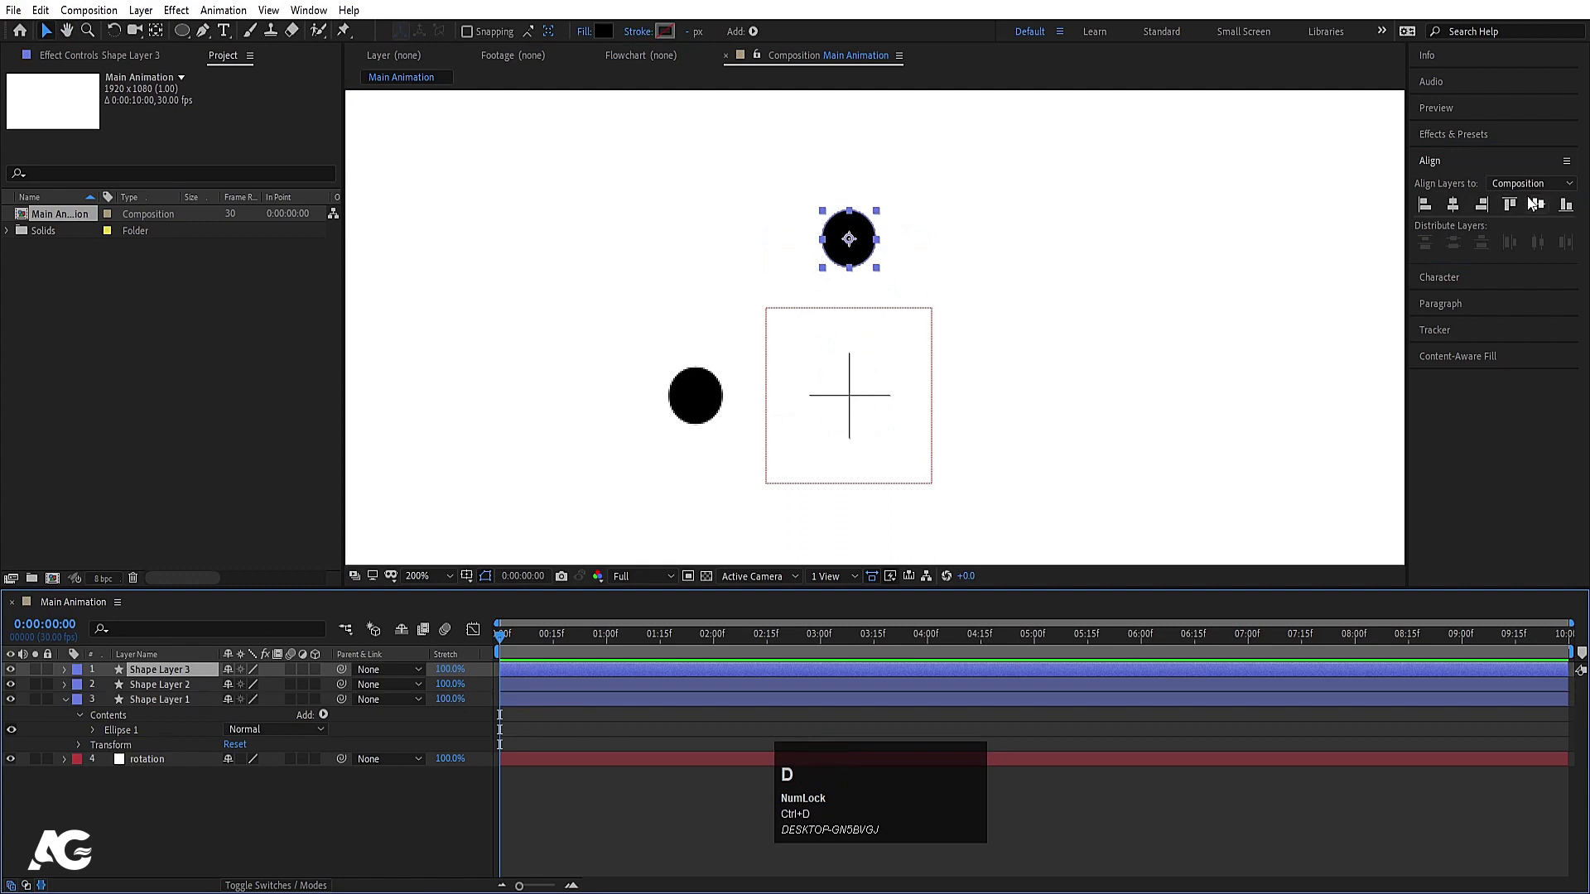
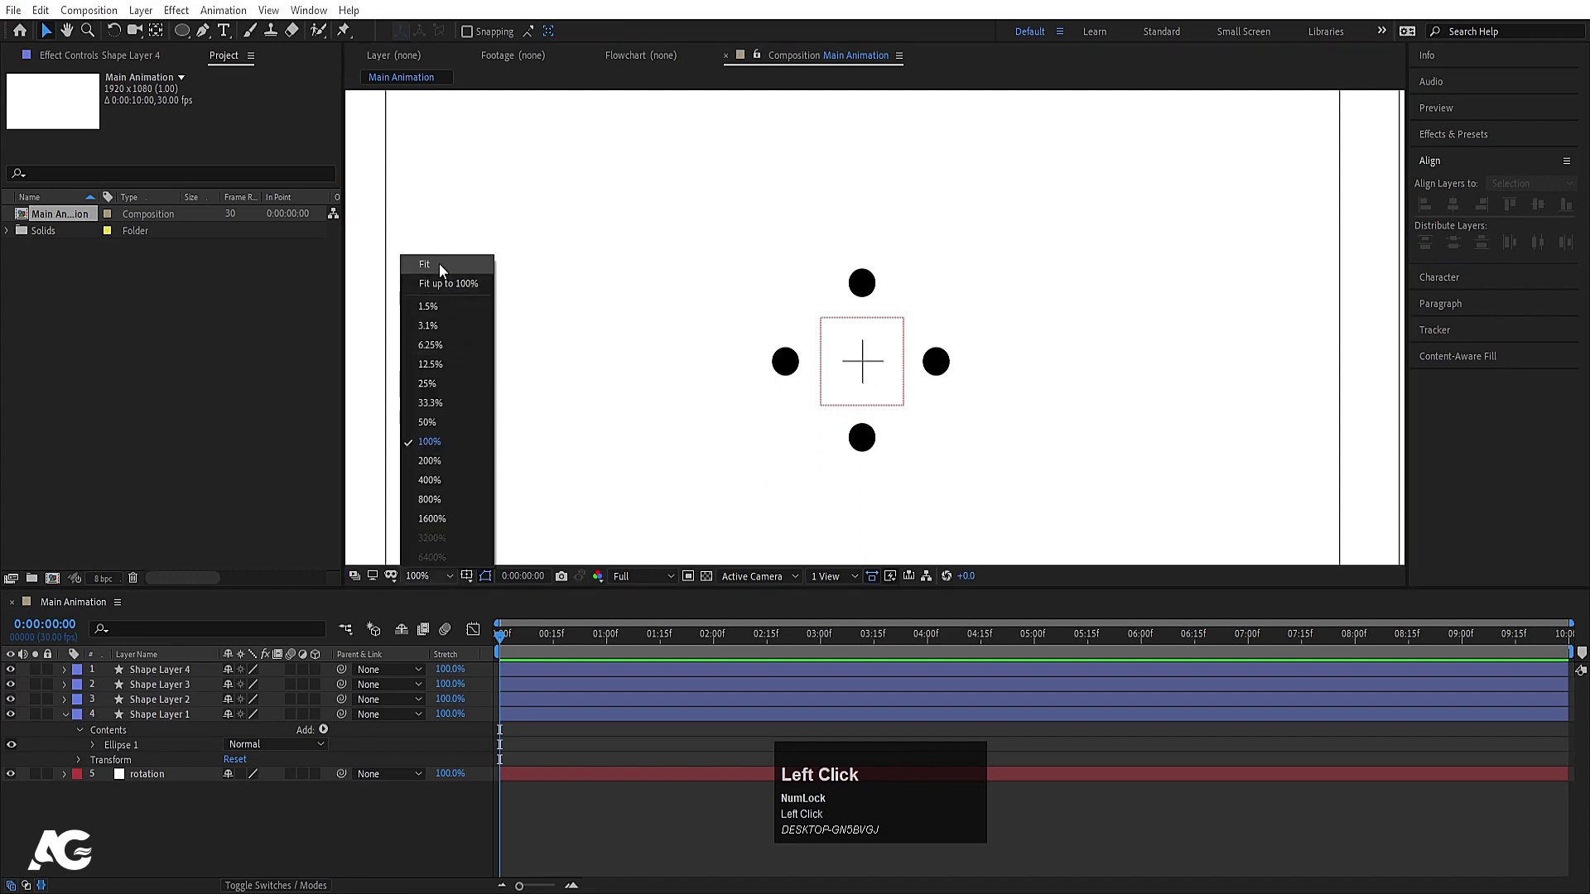
left_click(152, 679)
key("p")
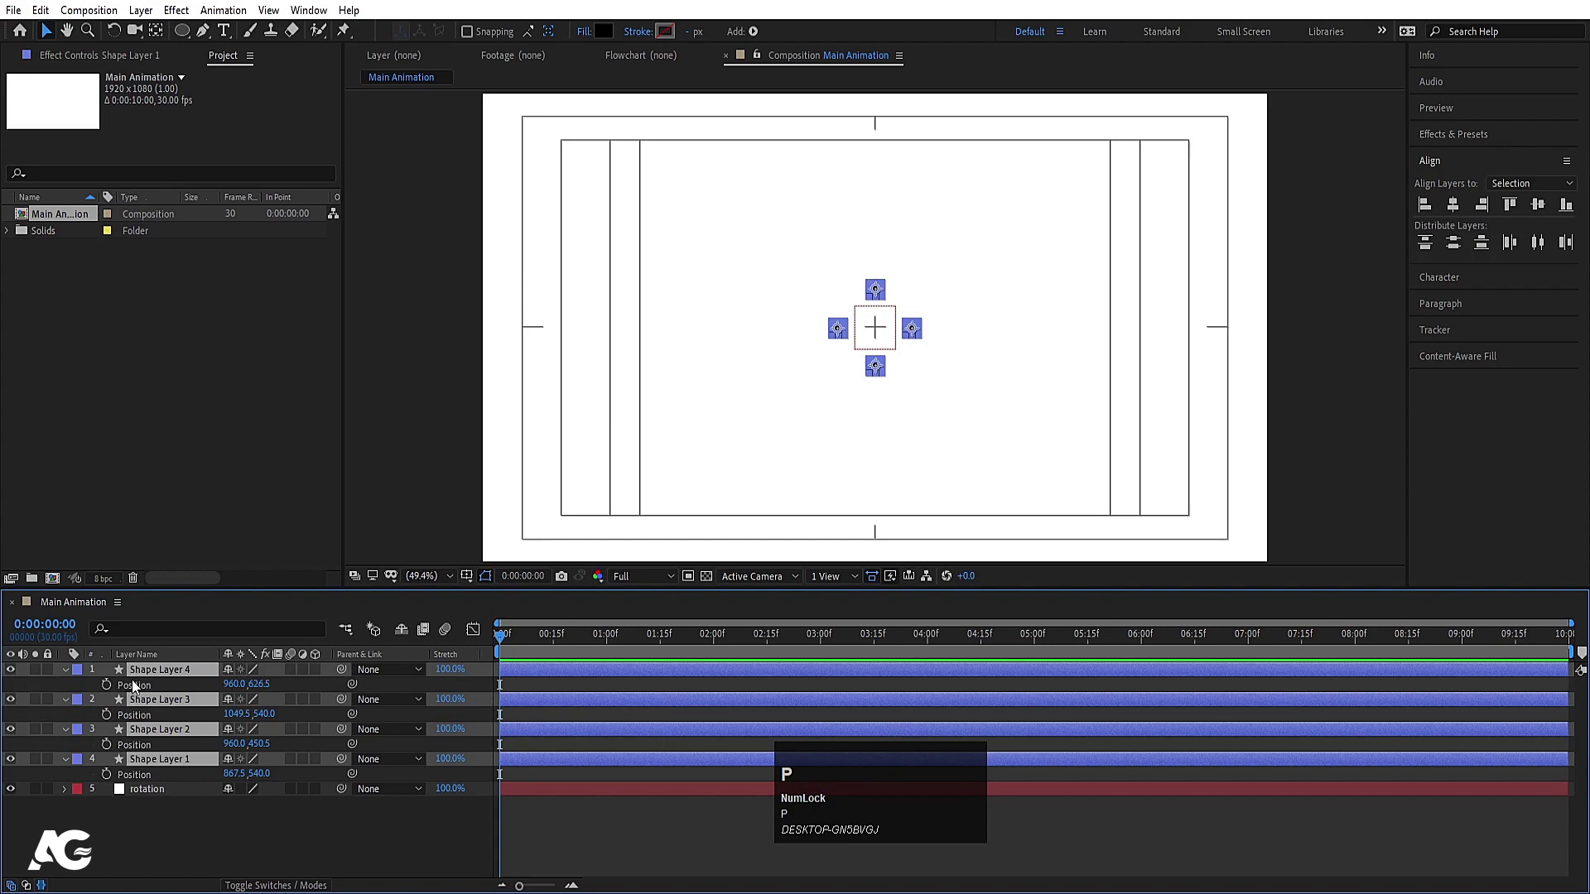
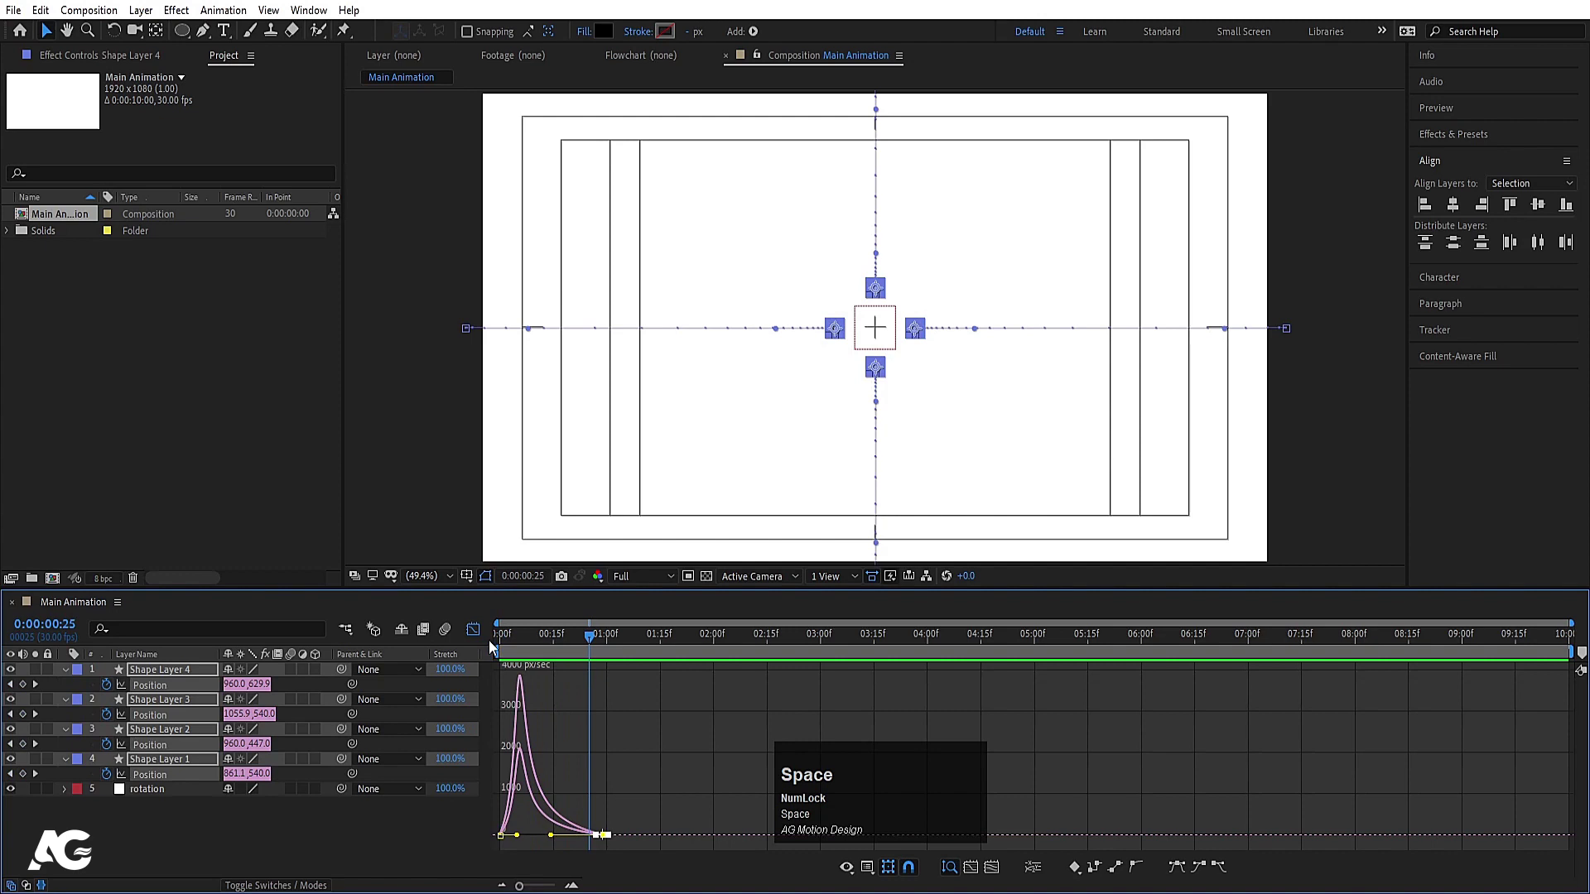
Leave the speed graph, return to the timeline start and select only the left dot layer
left_click(478, 626)
key("space")
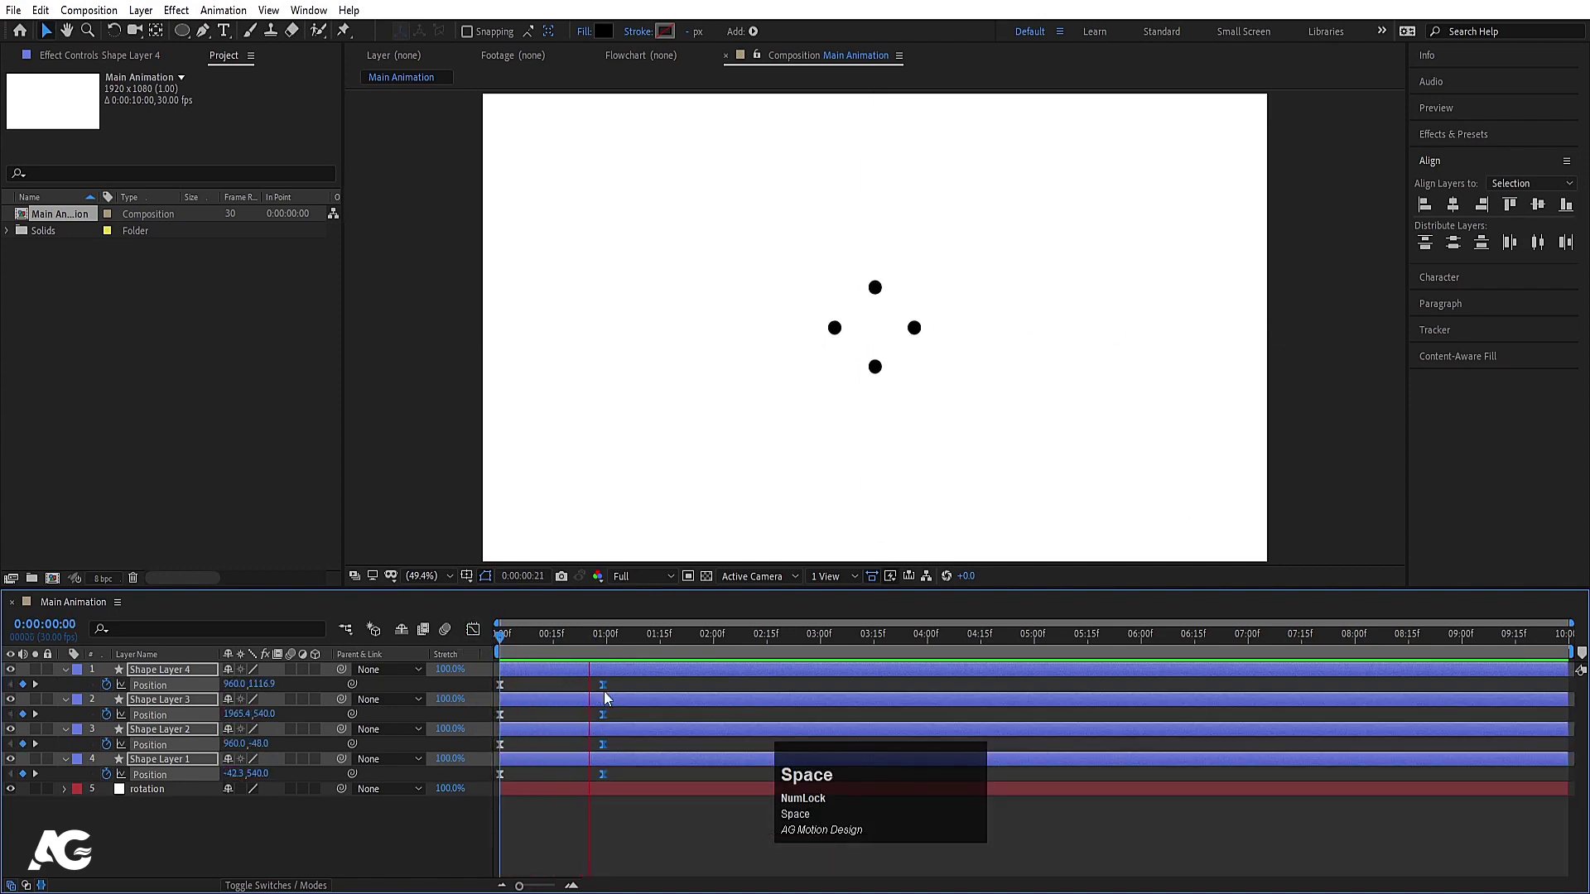
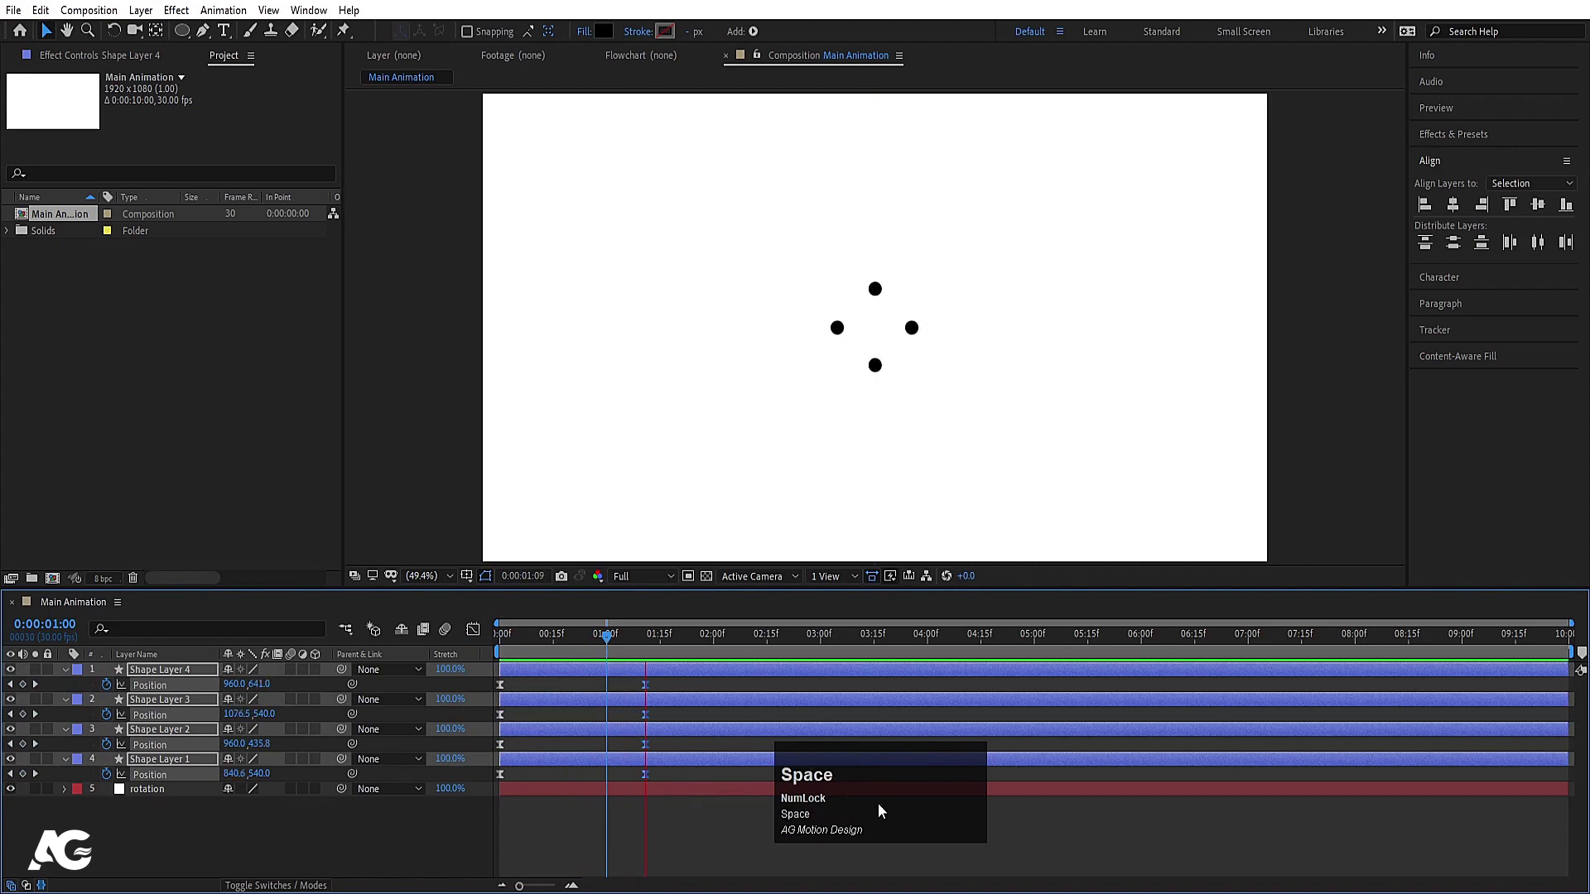
left_click(667, 820)
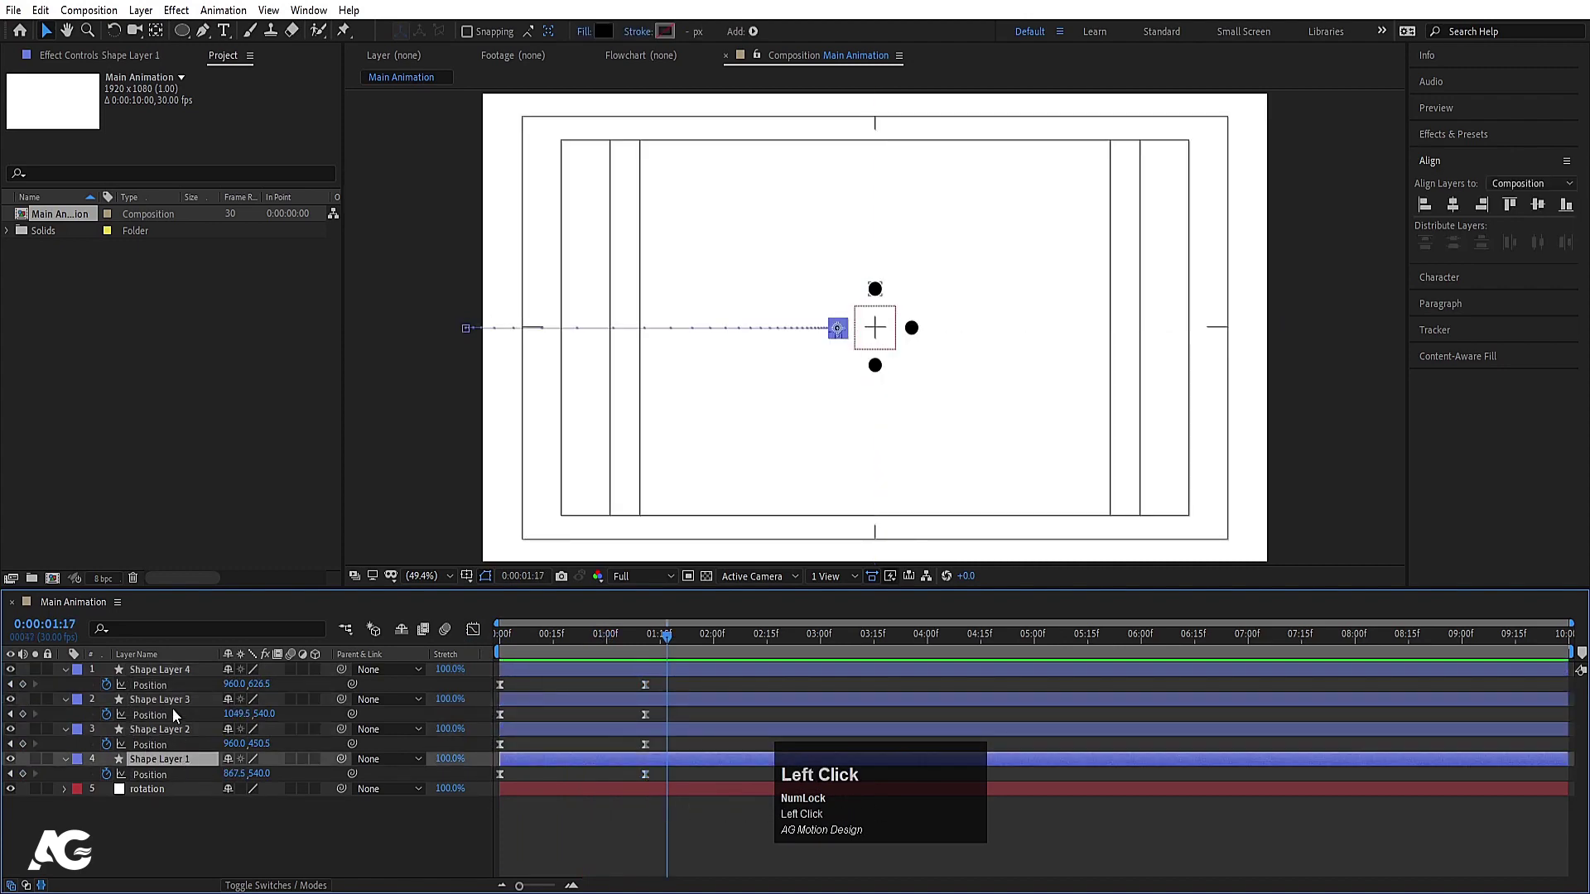
Parent the left dot and then the remaining dots to the rotation null
left_click_drag(159, 680, 650, 644)
key("=")
left_click_drag(643, 649, 154, 799)
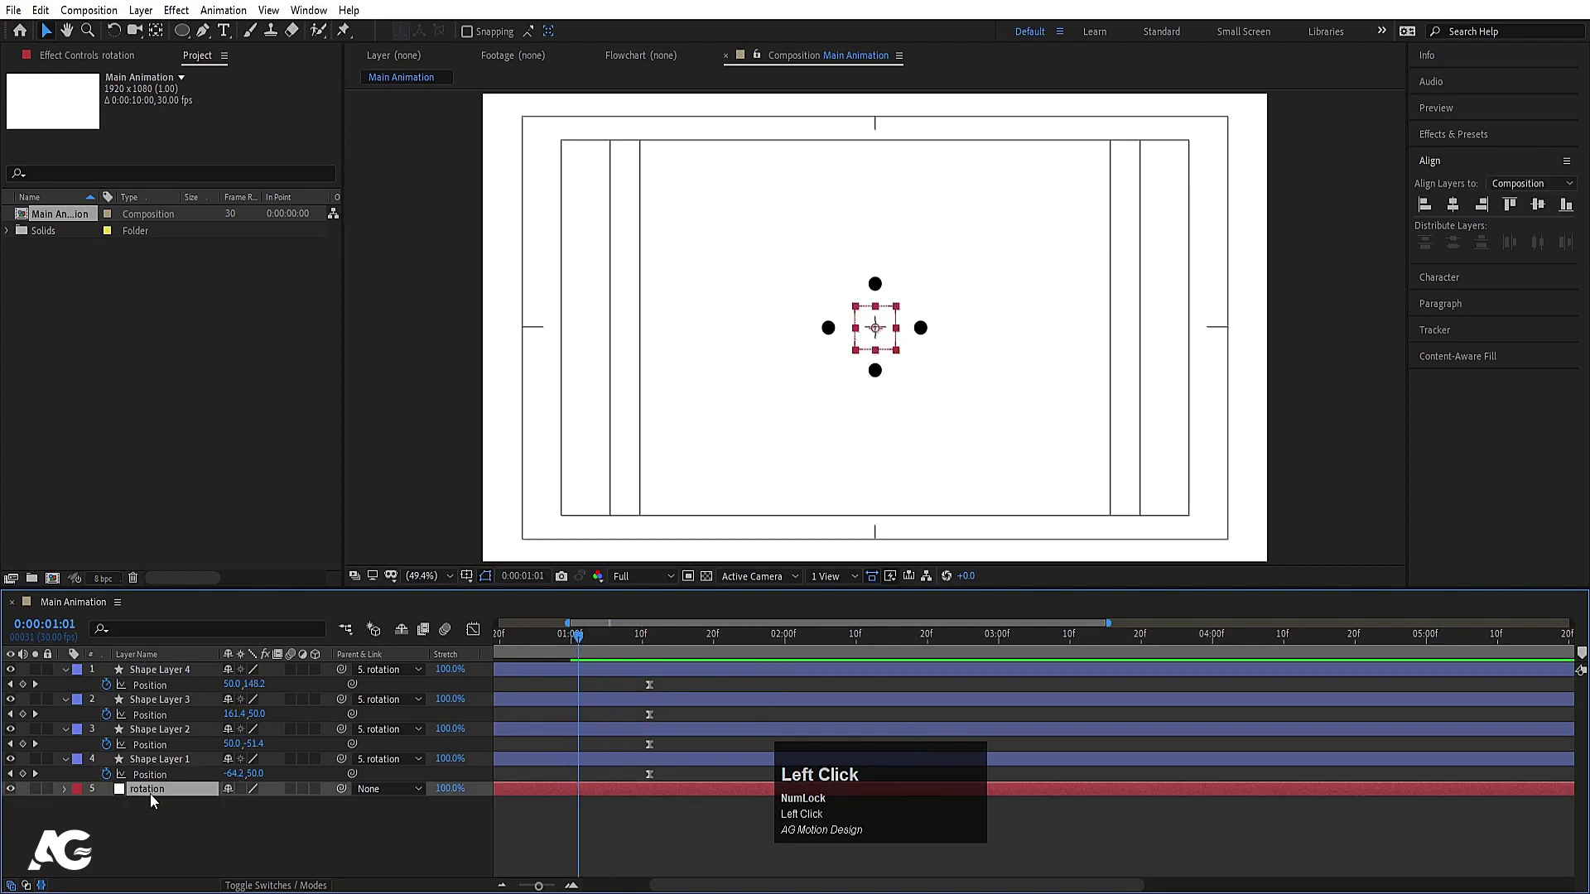
Keyframe the null's Rotation from its start value to an almost full turn and preview the spin
key("r")
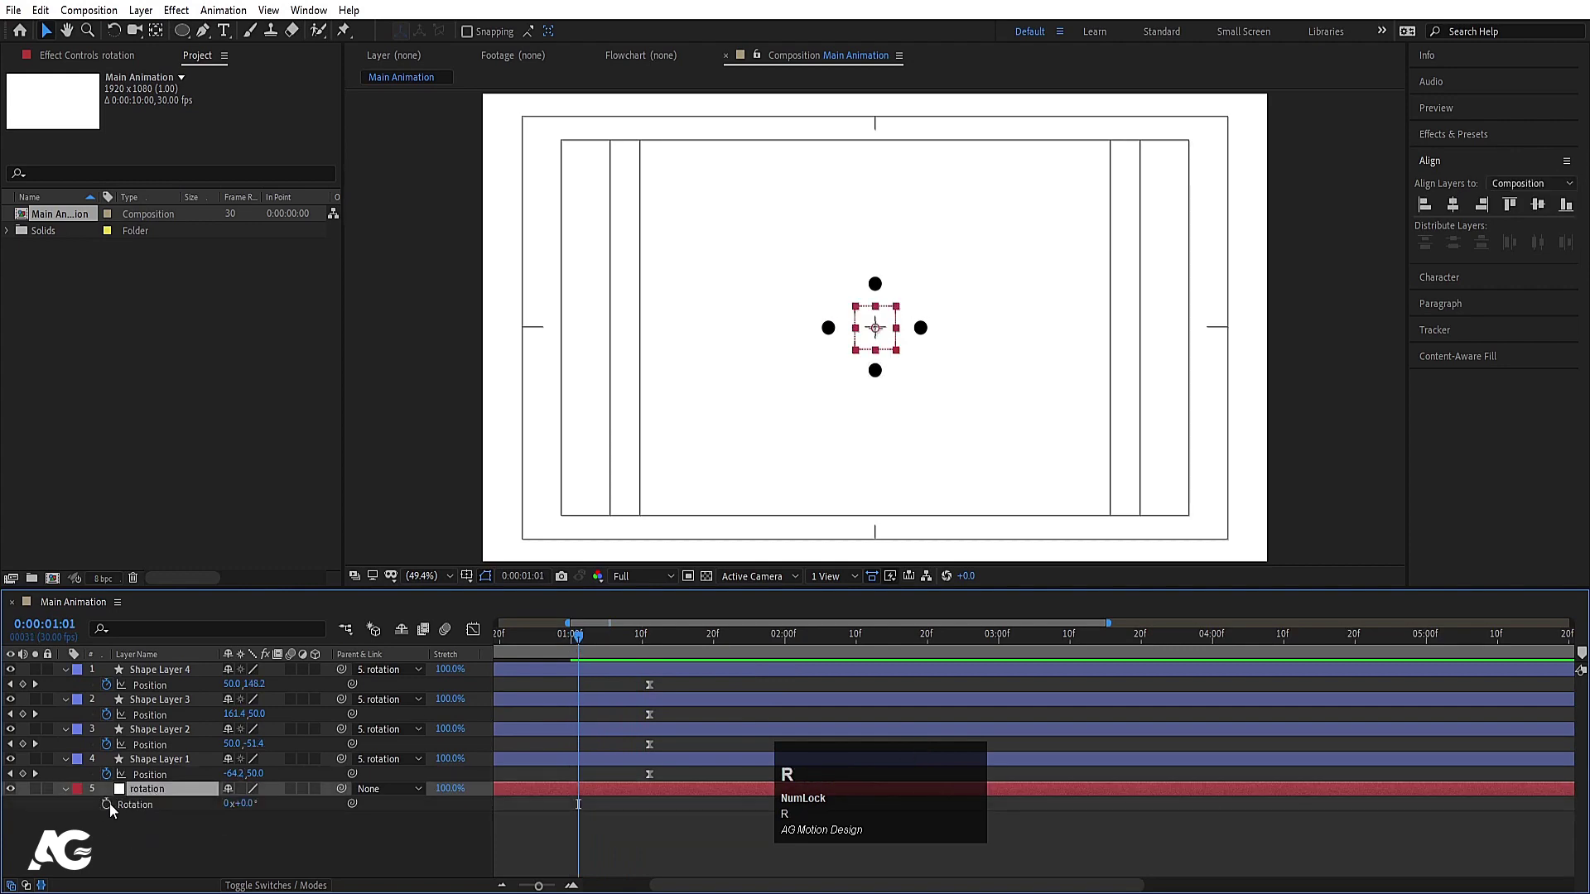
left_click(114, 810)
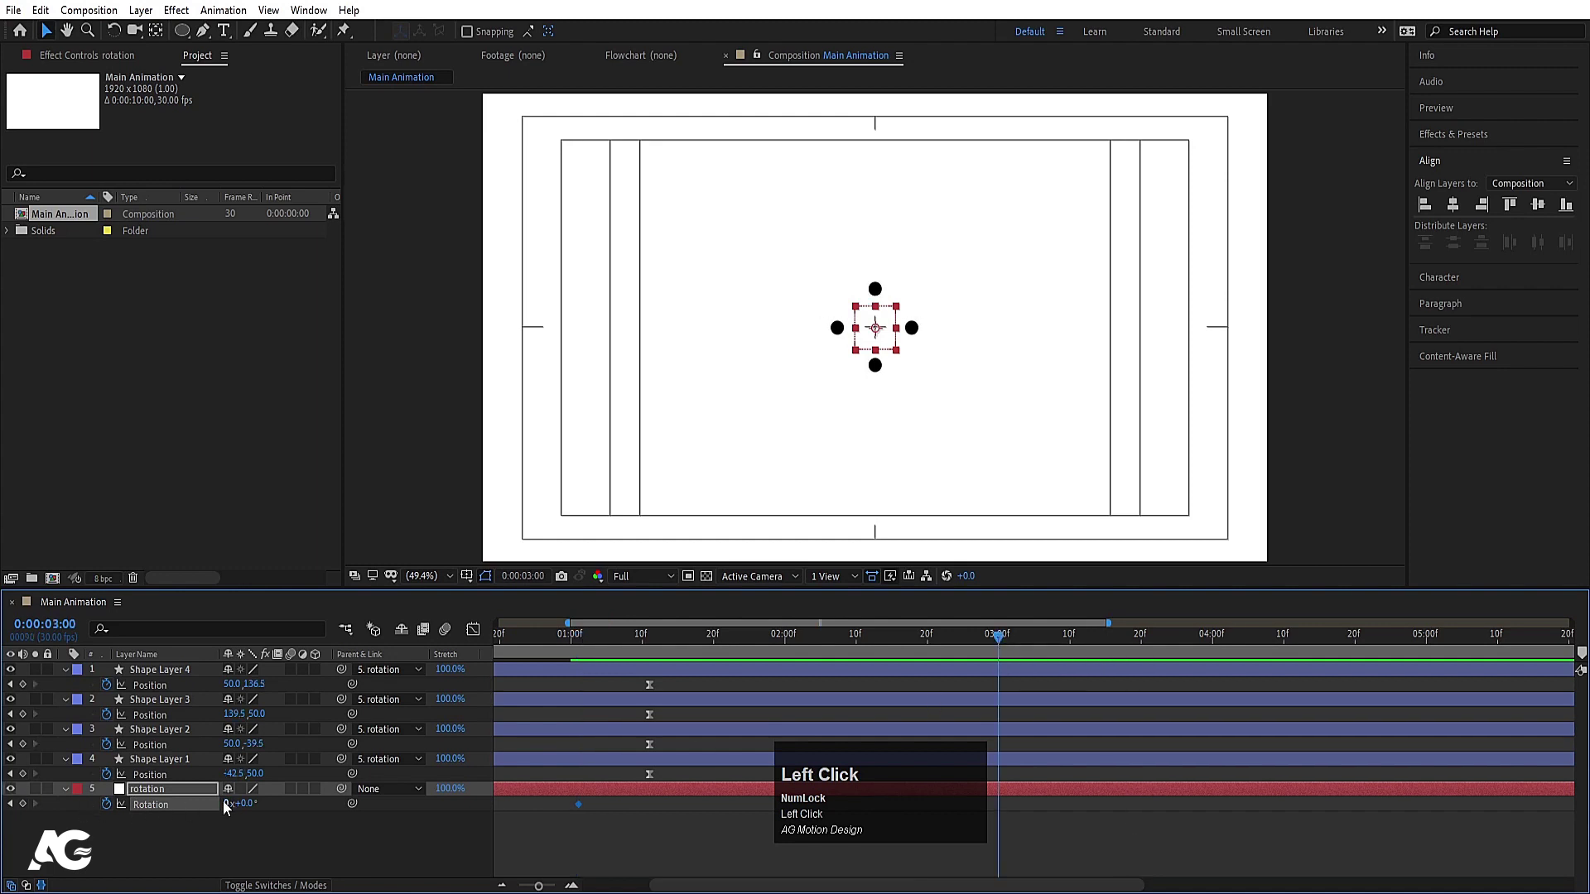
key("Return")
left_click(587, 635)
key("space")
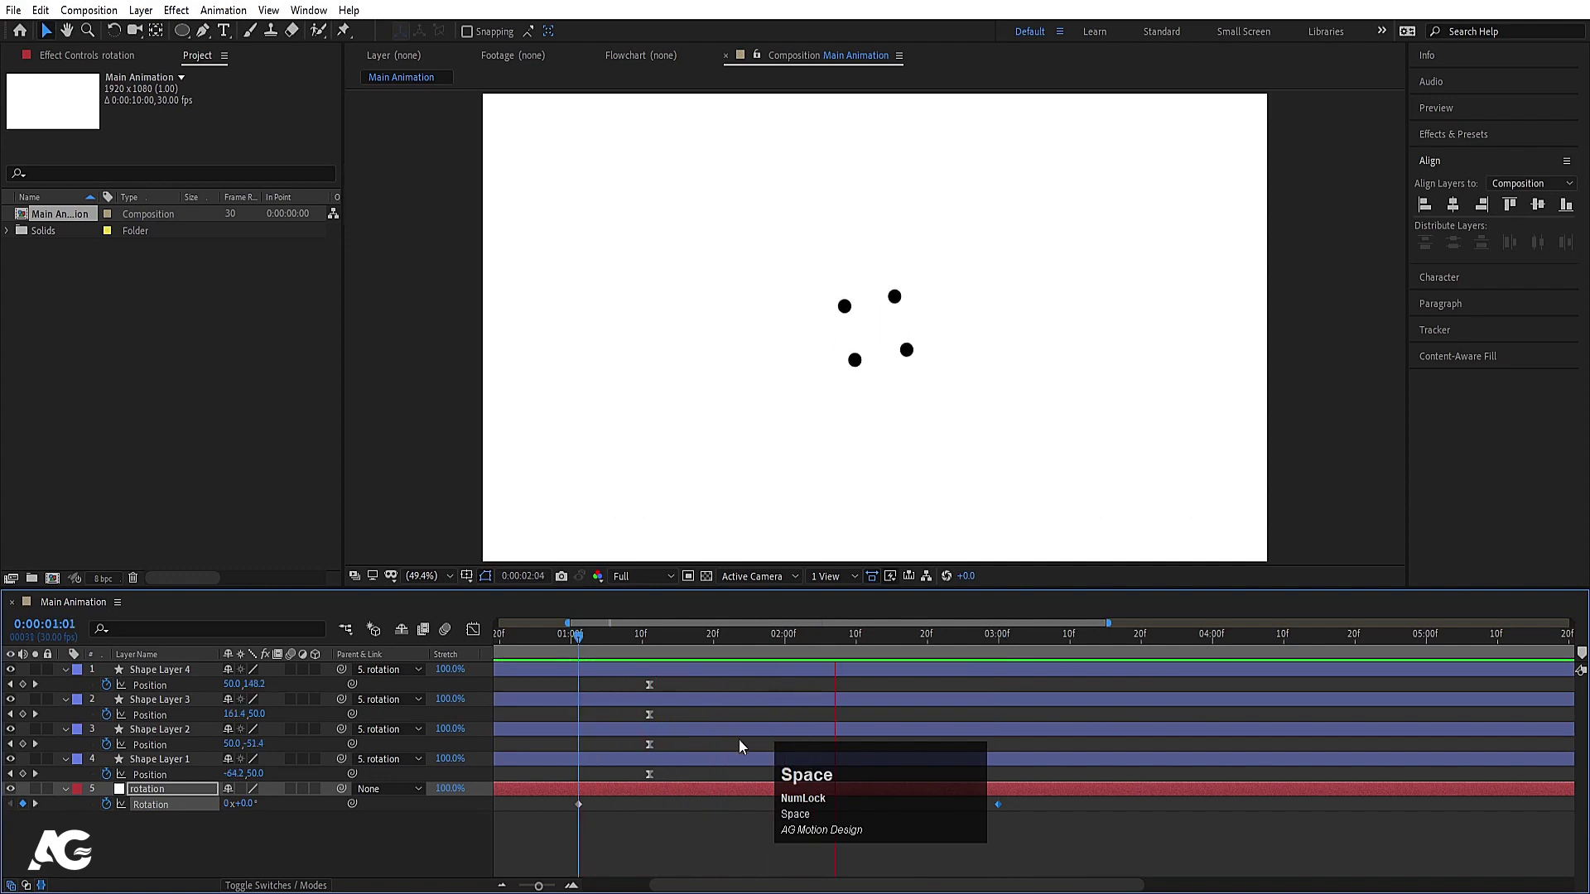
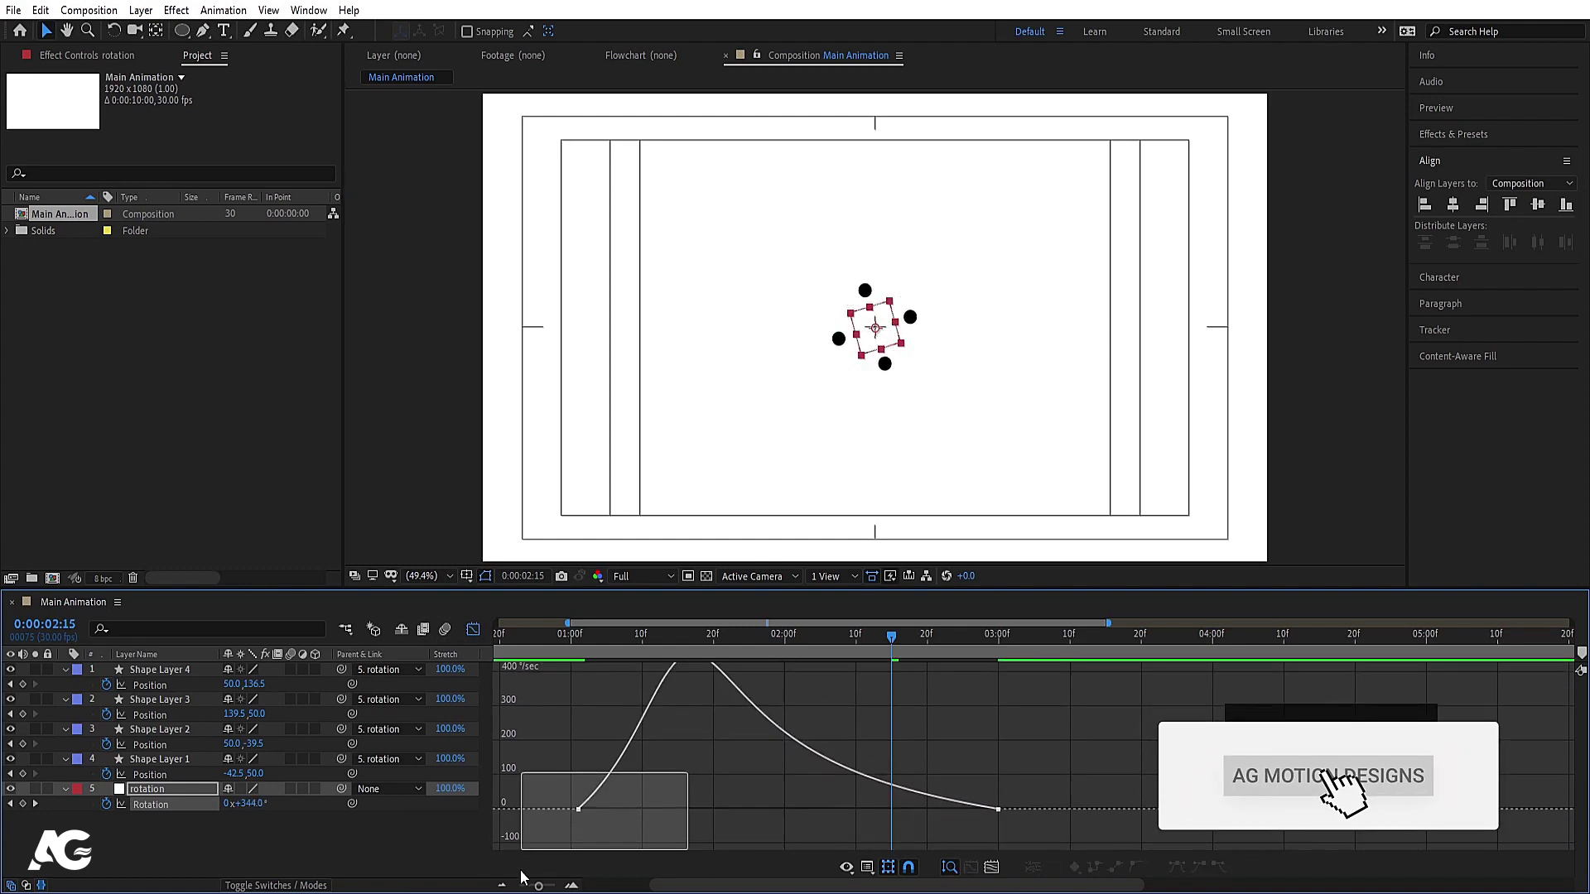
Easy Ease the rotation keyframes, refine them in the speed graph and return to frame 0
key("shift+Num_Lock")
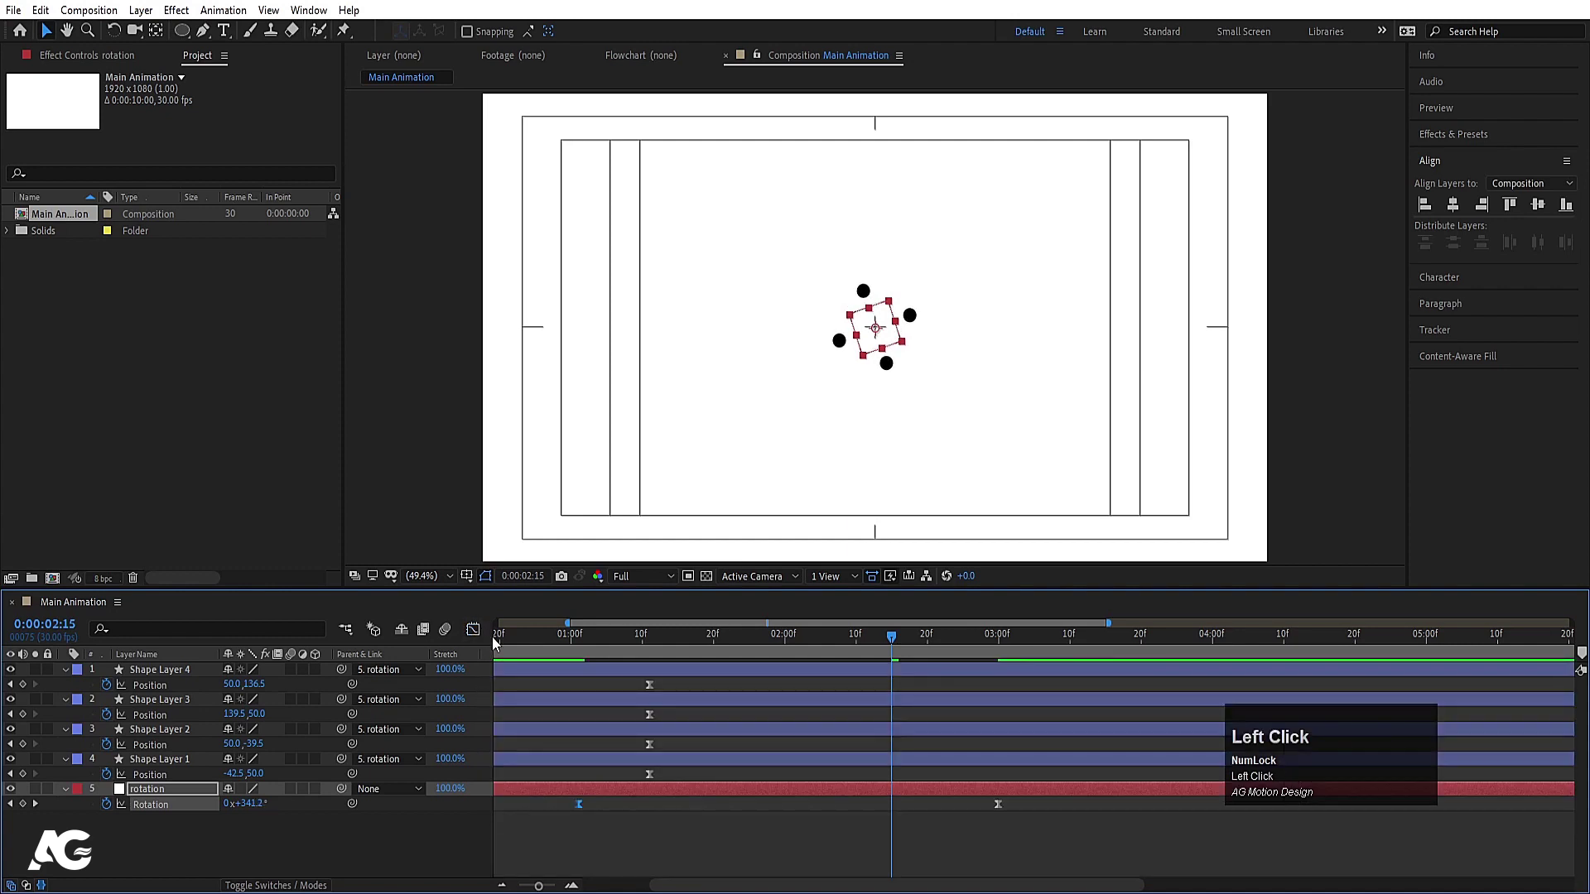
left_click(596, 647)
key("space")
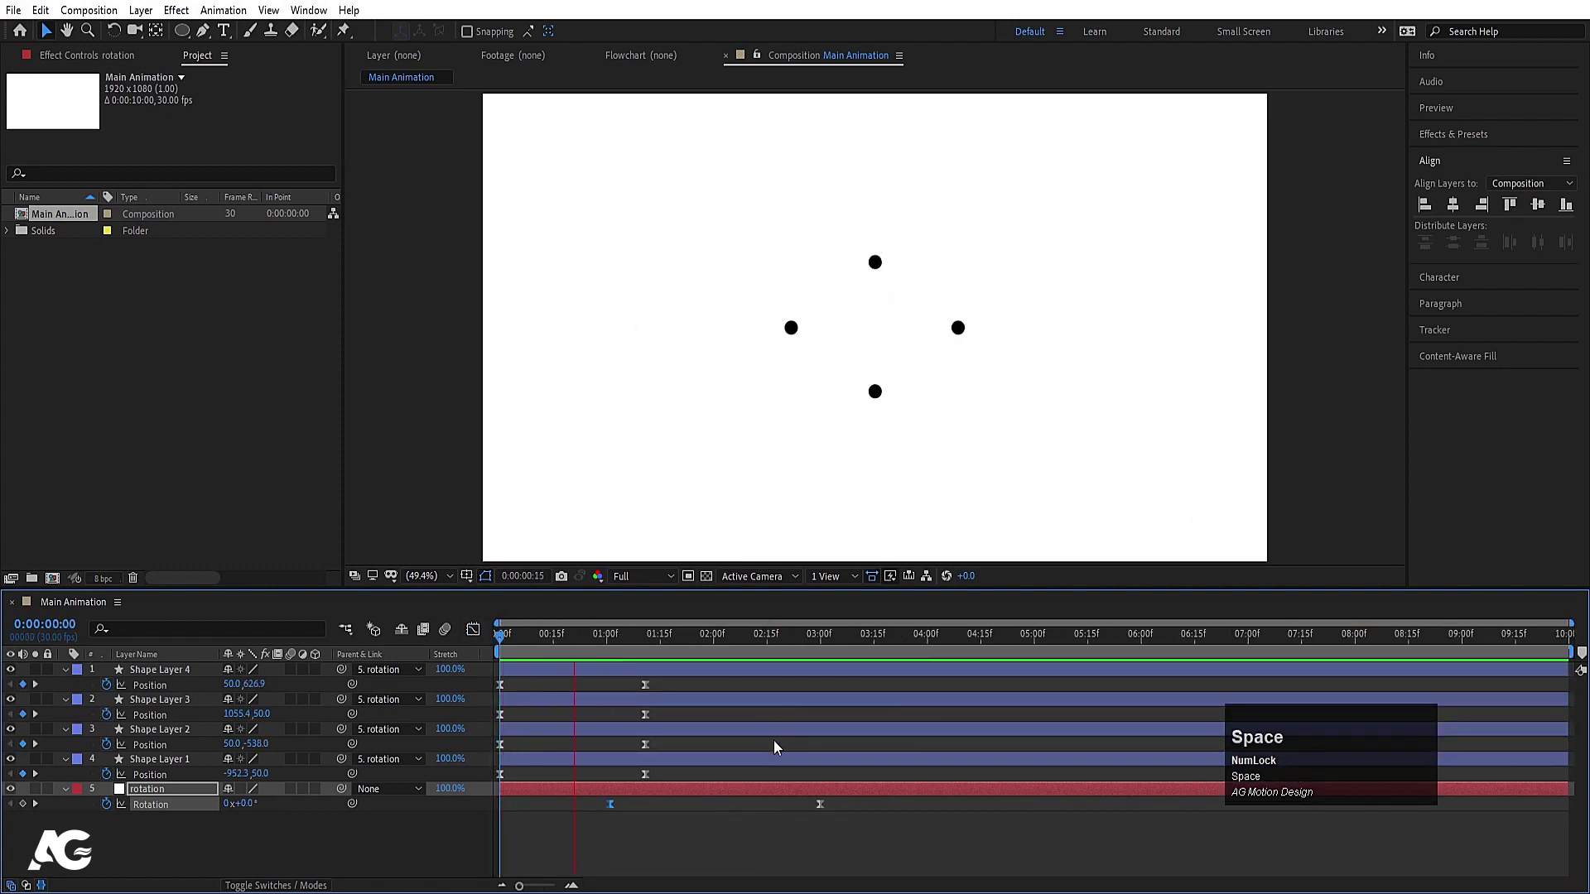
Preview, then select all four dot layers, align them and move to the end of the animation
key("space")
left_click(804, 640)
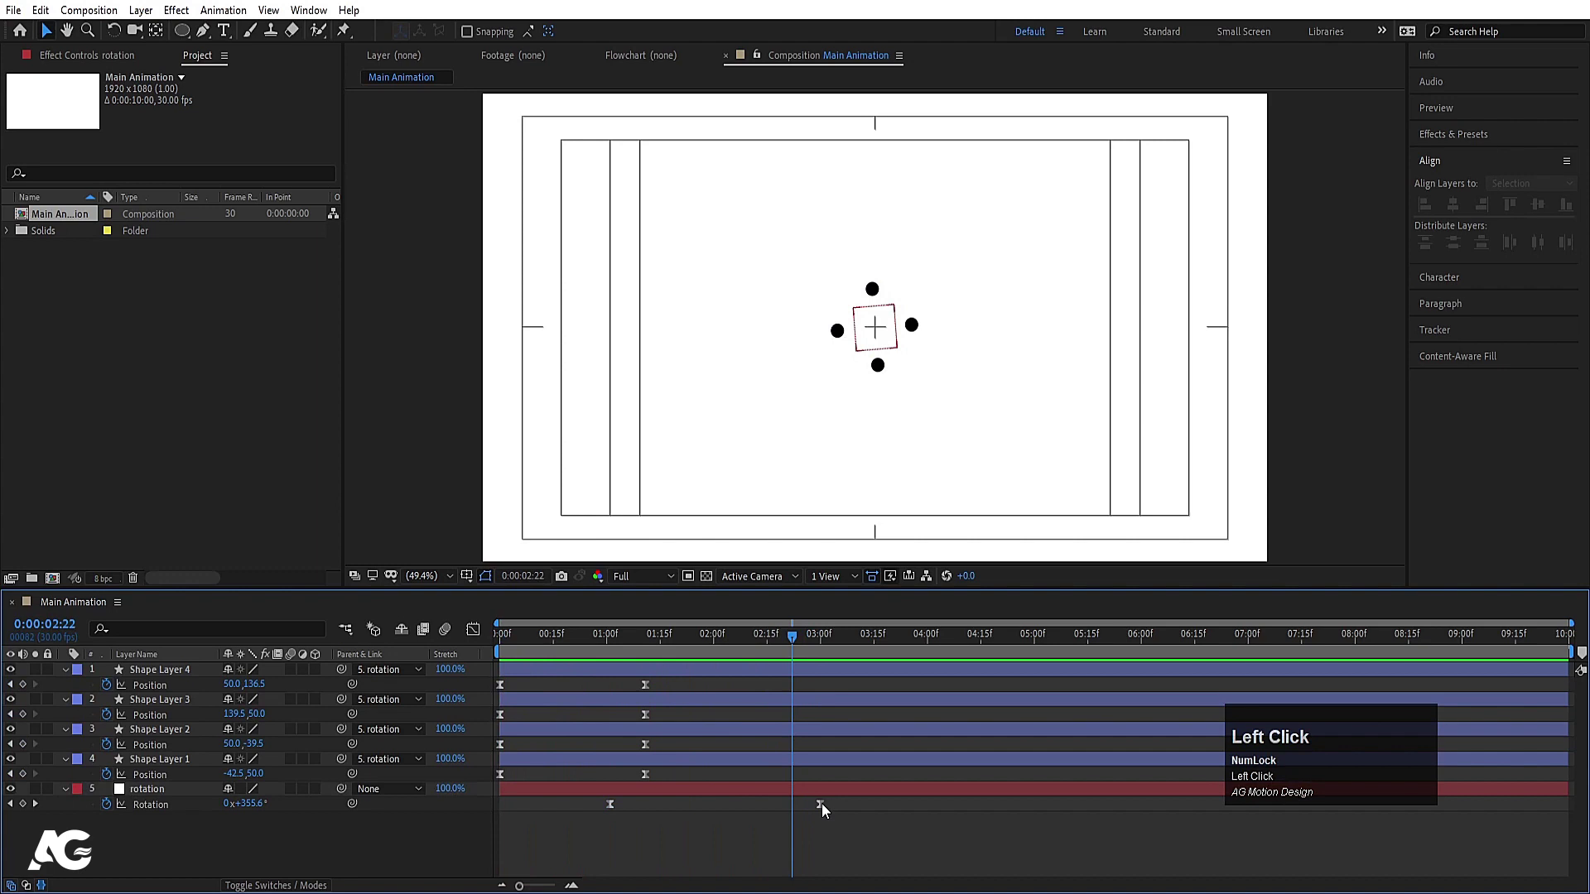
left_click(806, 769)
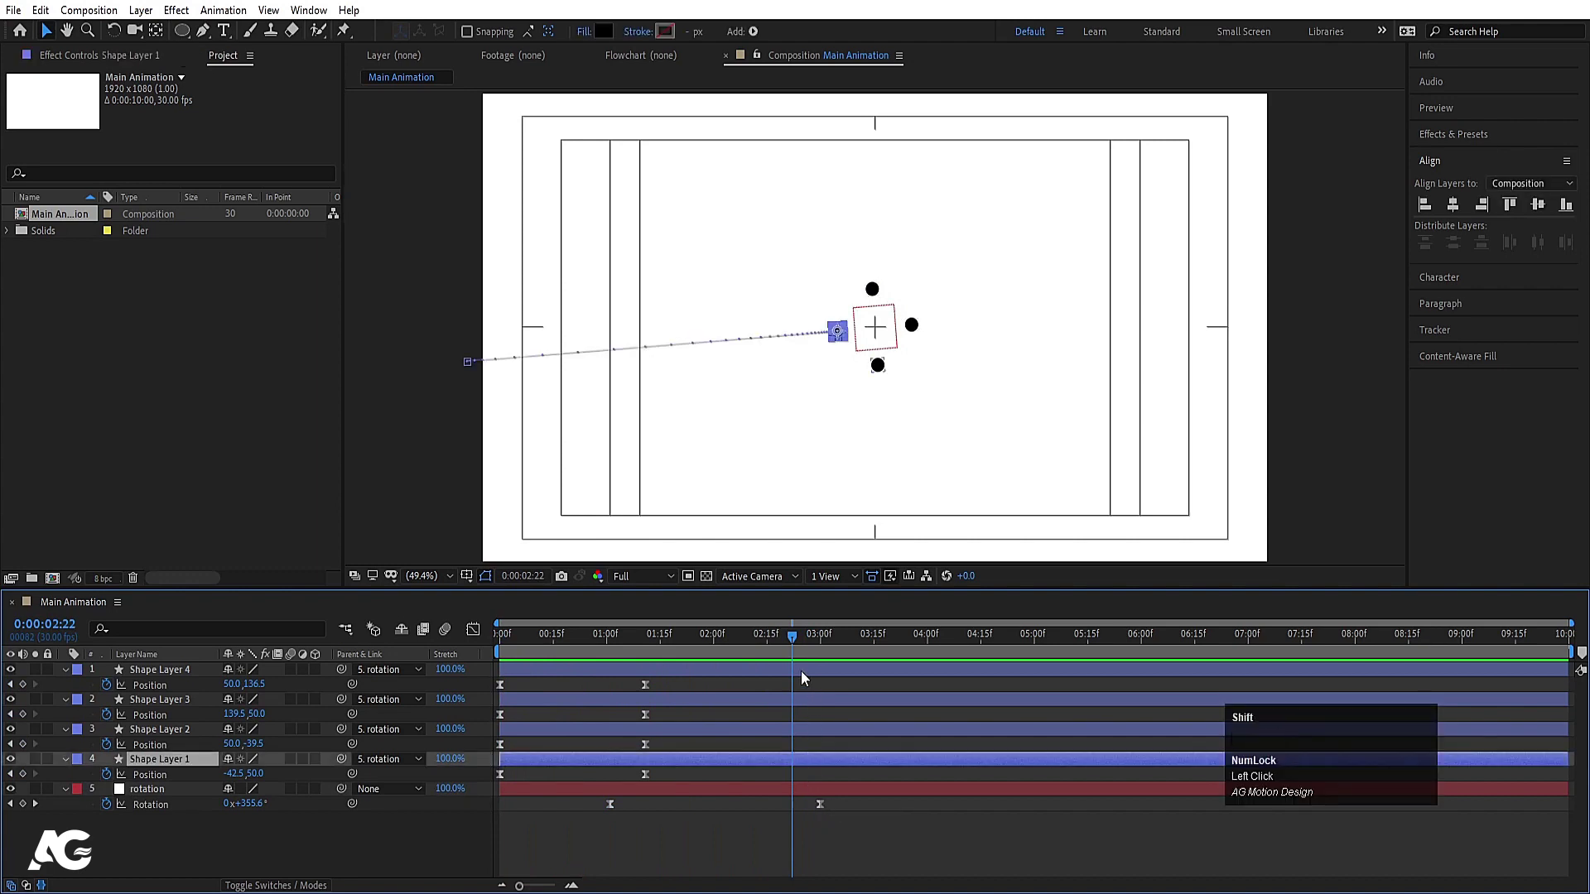
left_click(804, 674)
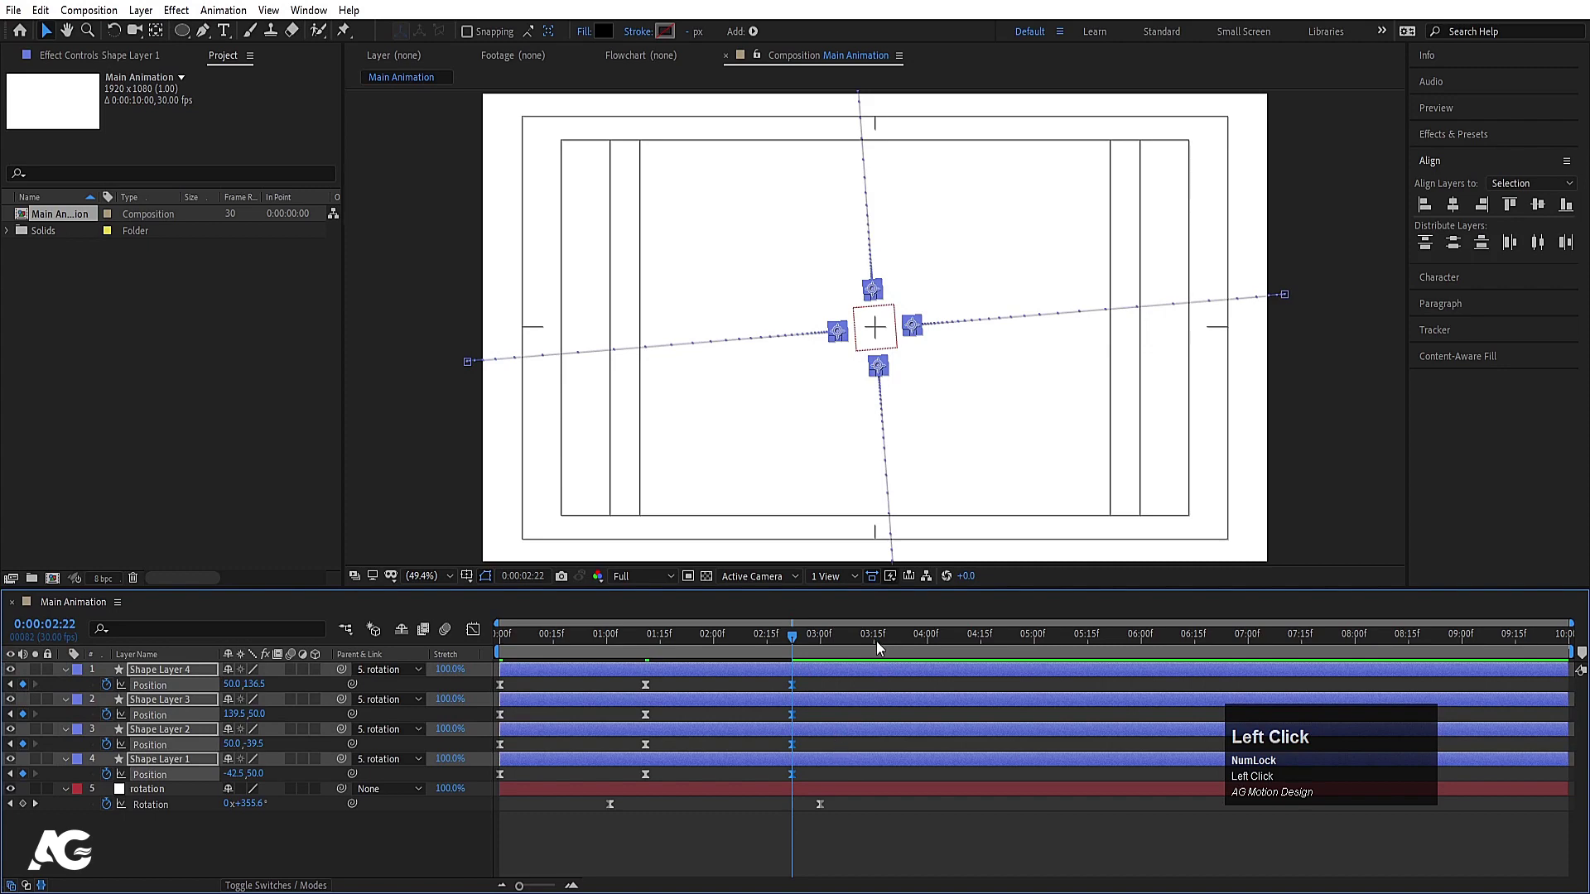
left_click(878, 644)
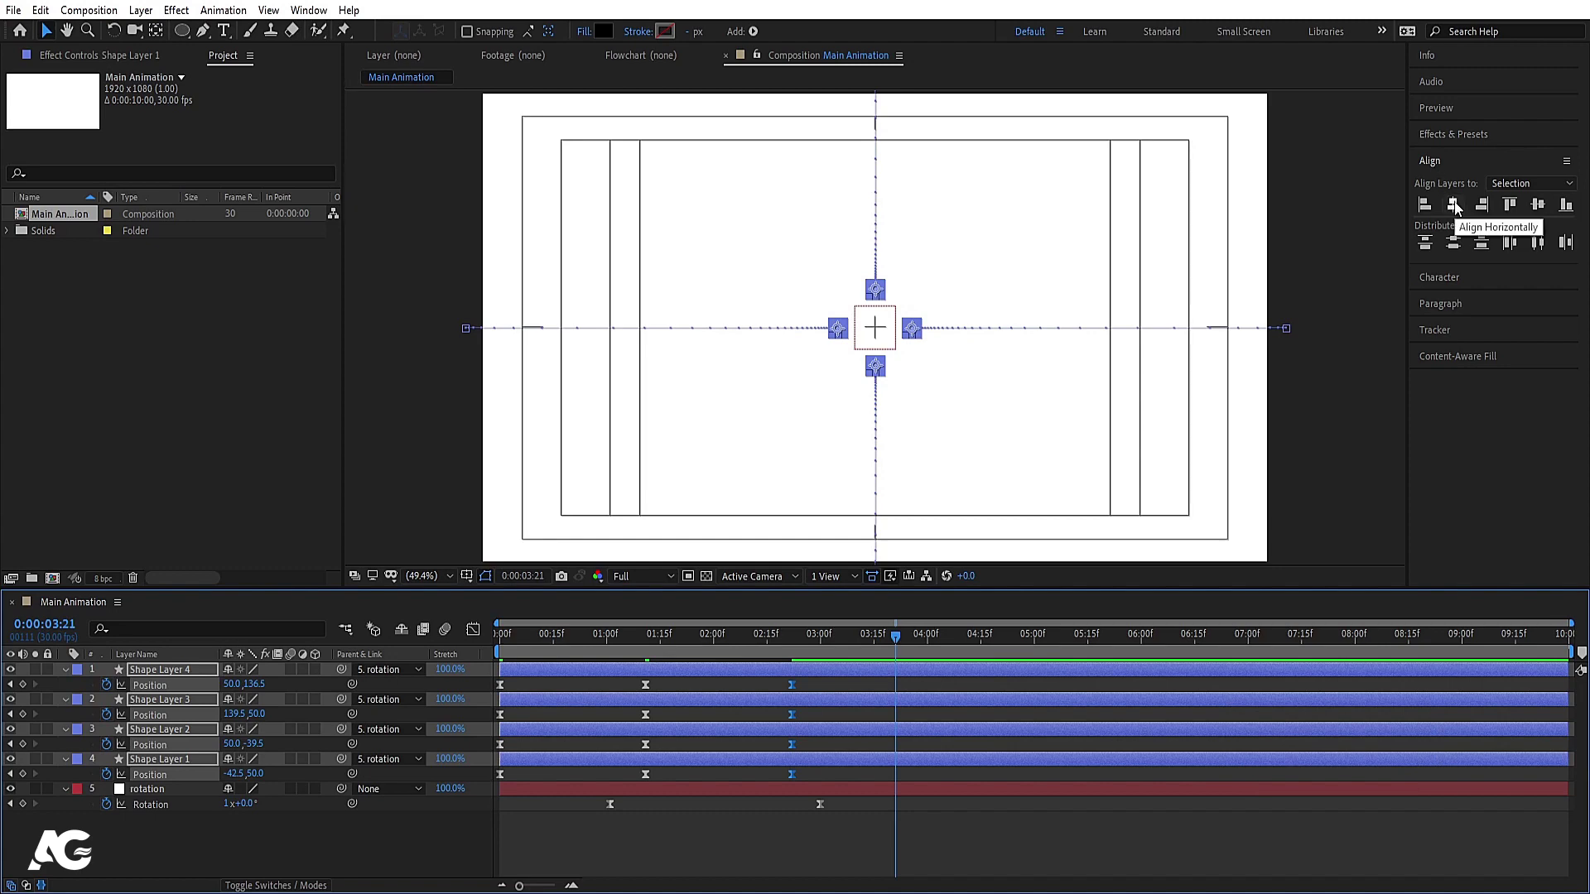
left_click(1459, 208)
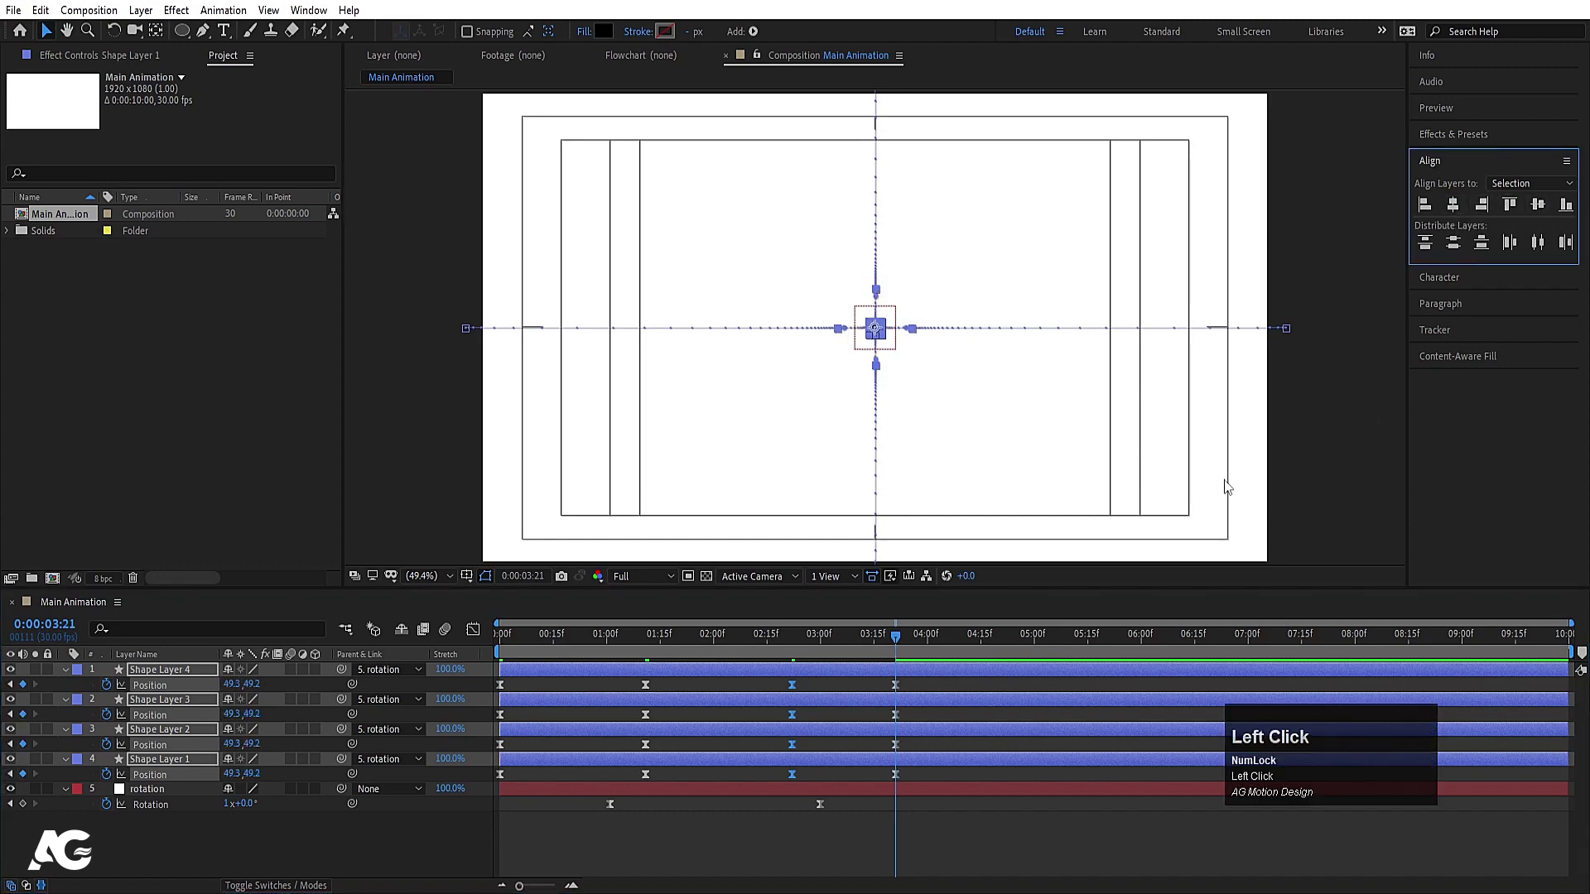
left_click_drag(1020, 642, 951, 694)
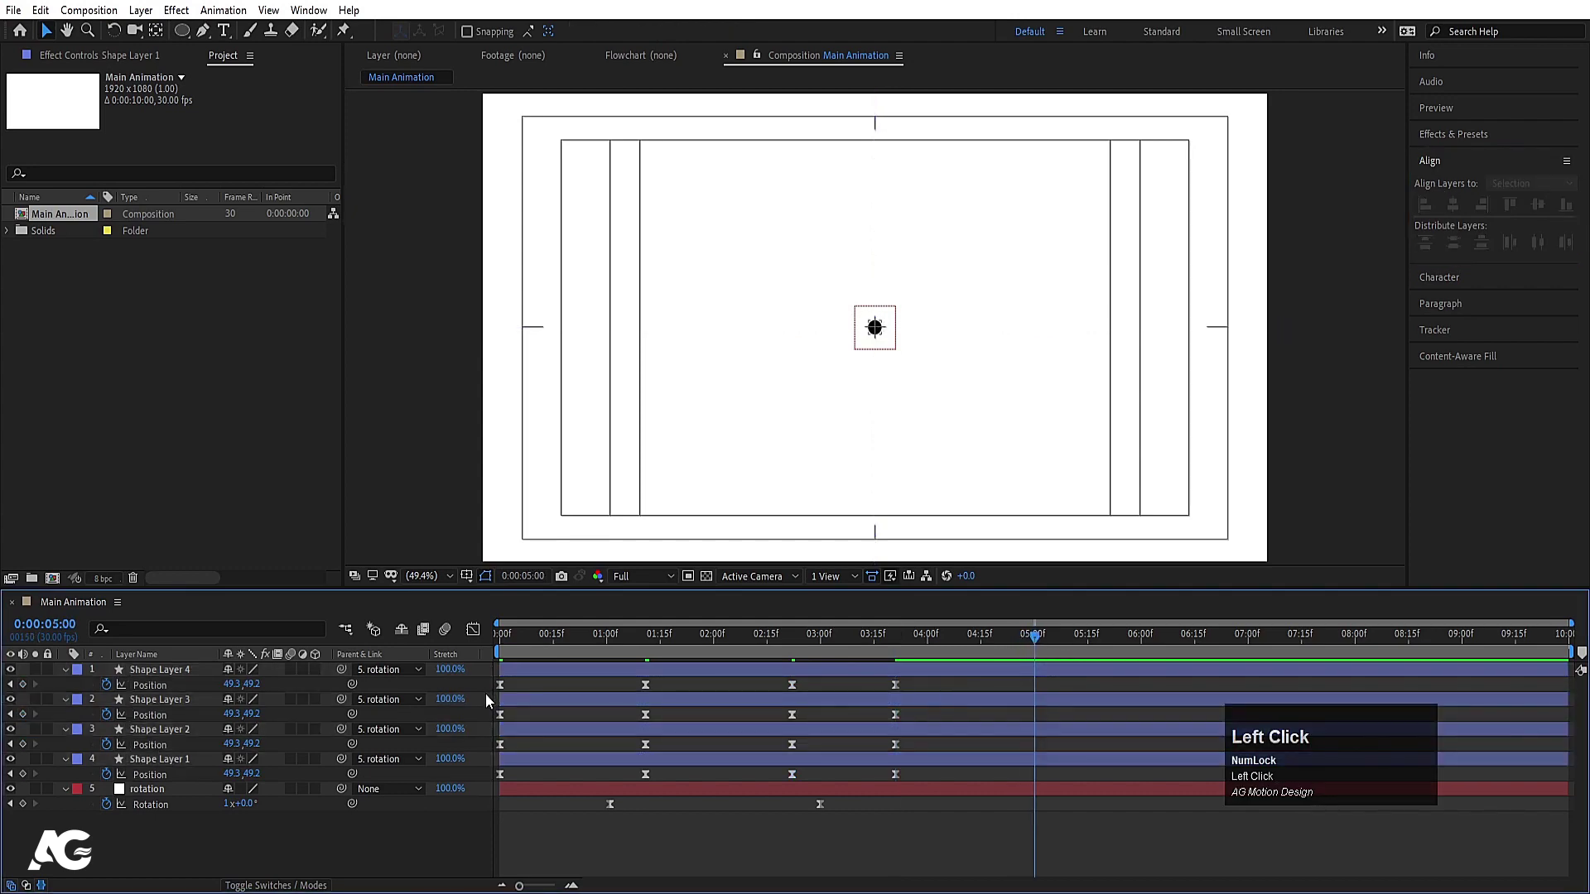
Give each dot an off-screen end Position keyframe in its own direction and preview the outward burst
left_click(508, 689)
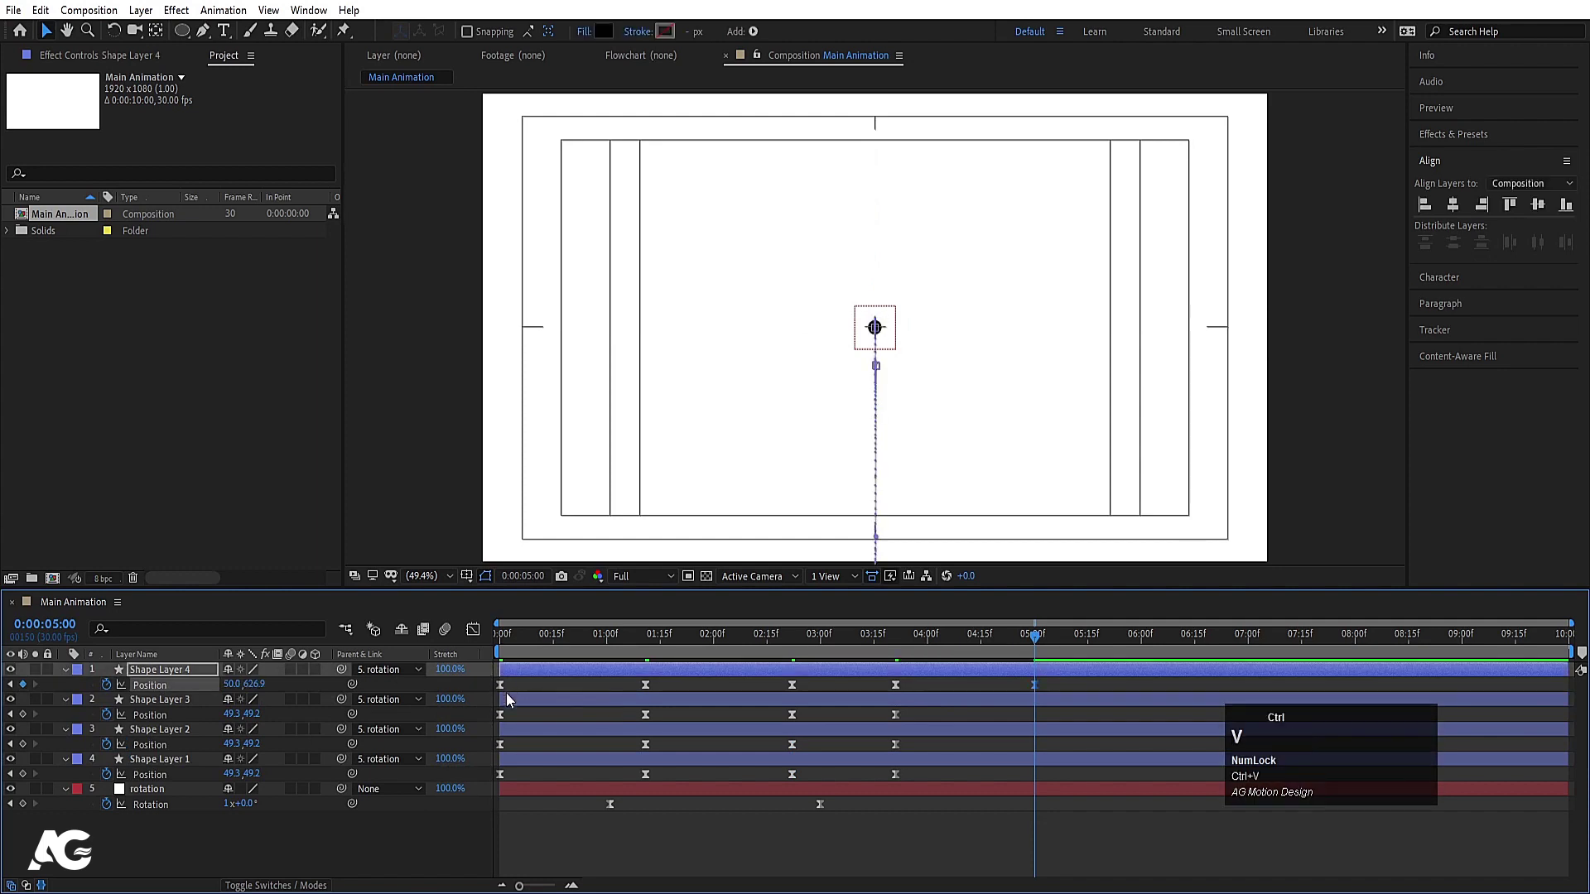
left_click(501, 719)
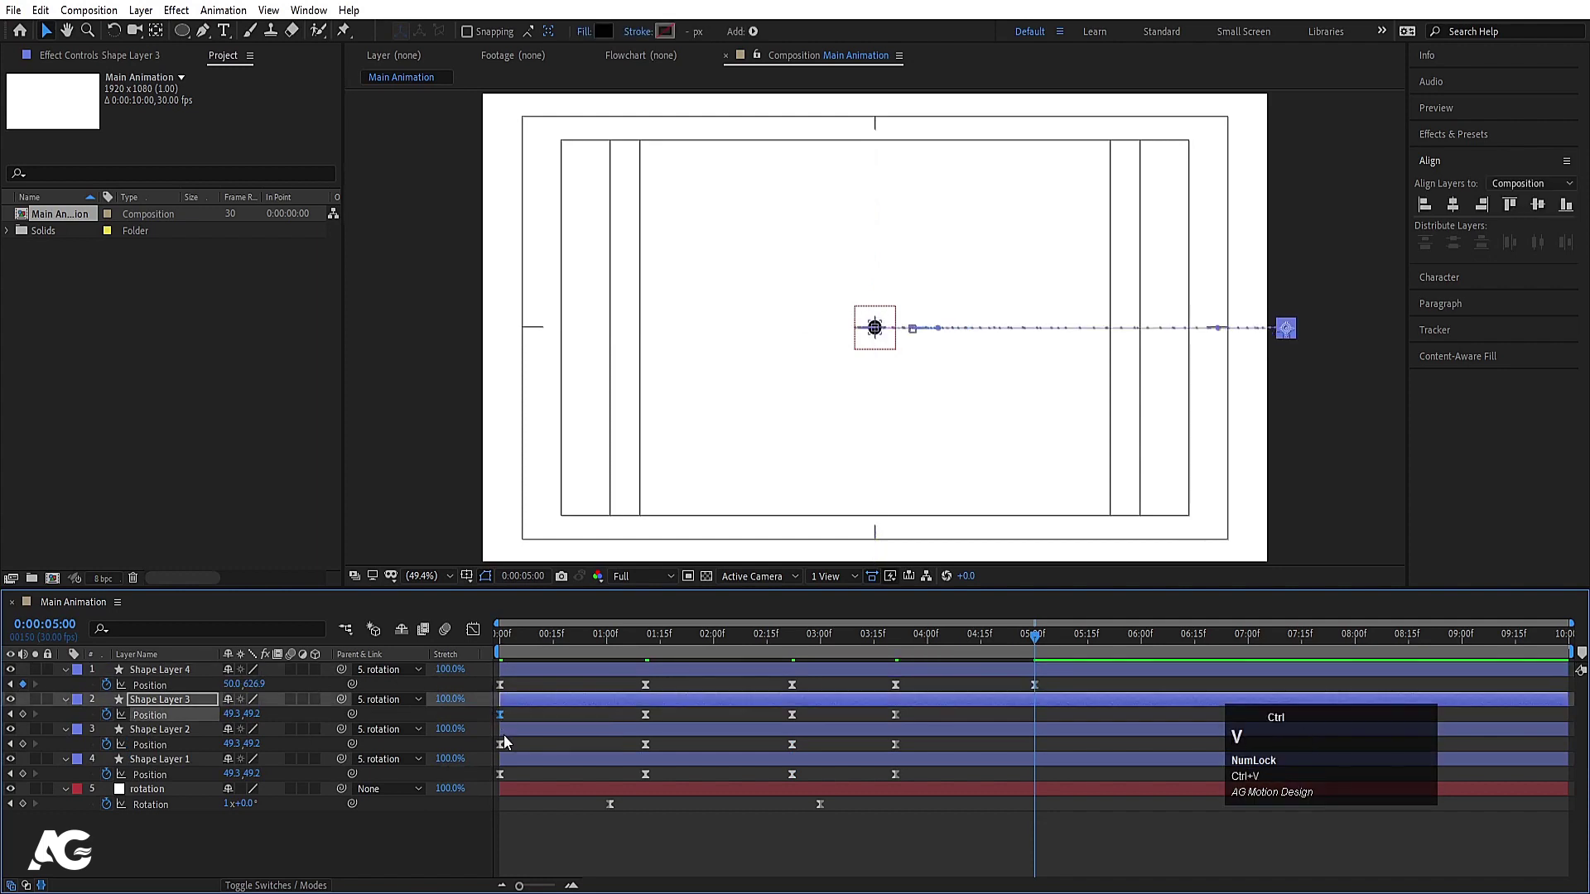
left_click(505, 747)
left_click(507, 782)
left_click(856, 648)
key("space")
left_click(803, 647)
key("space")
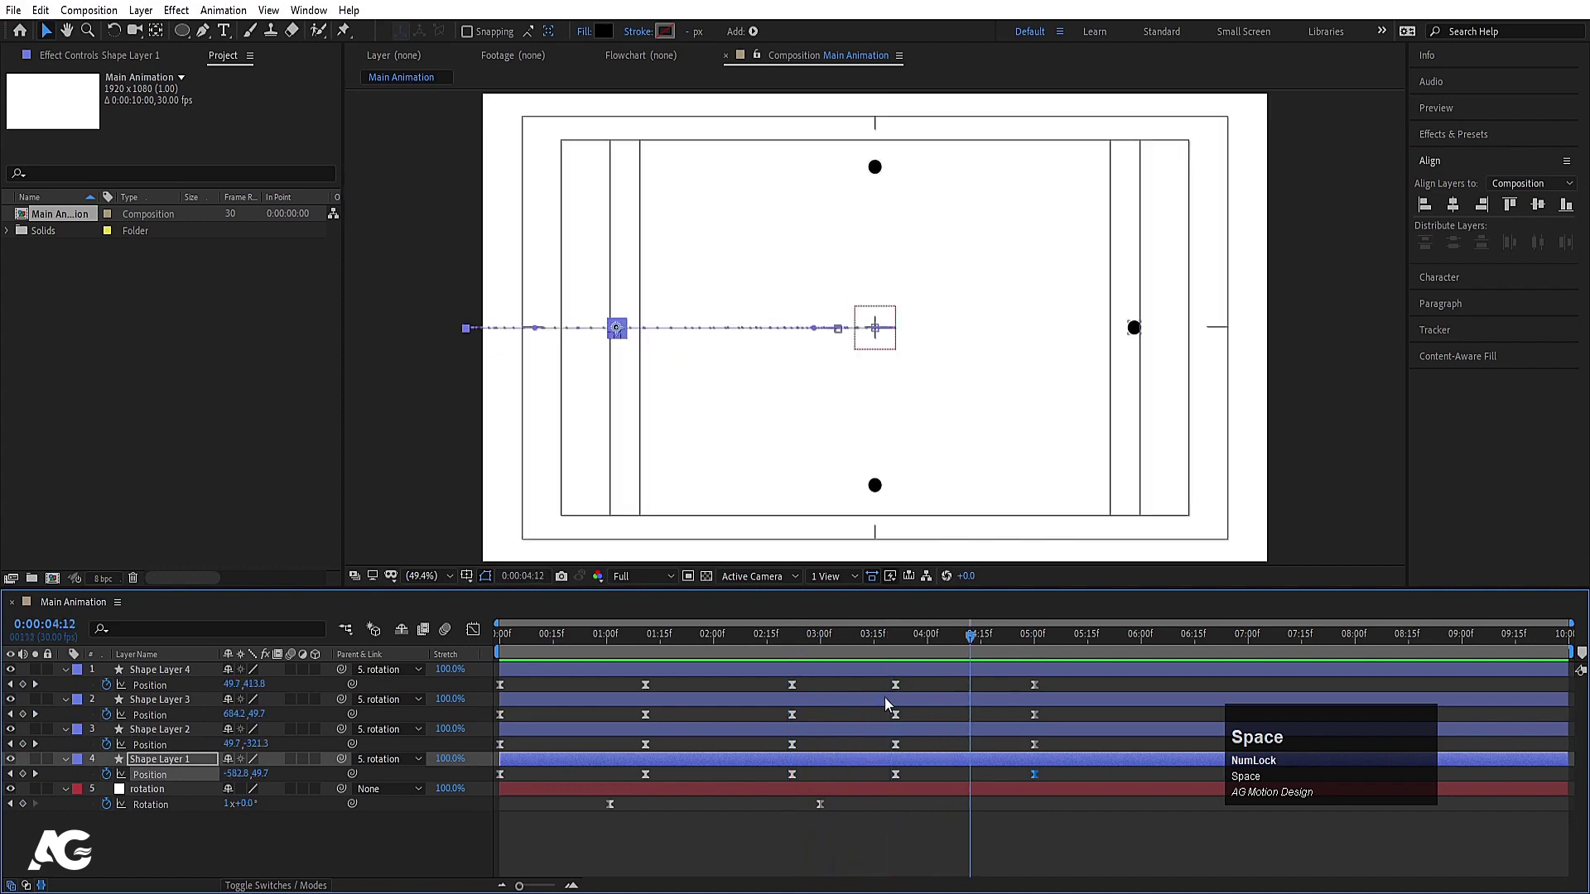
left_click(872, 637)
key("space")
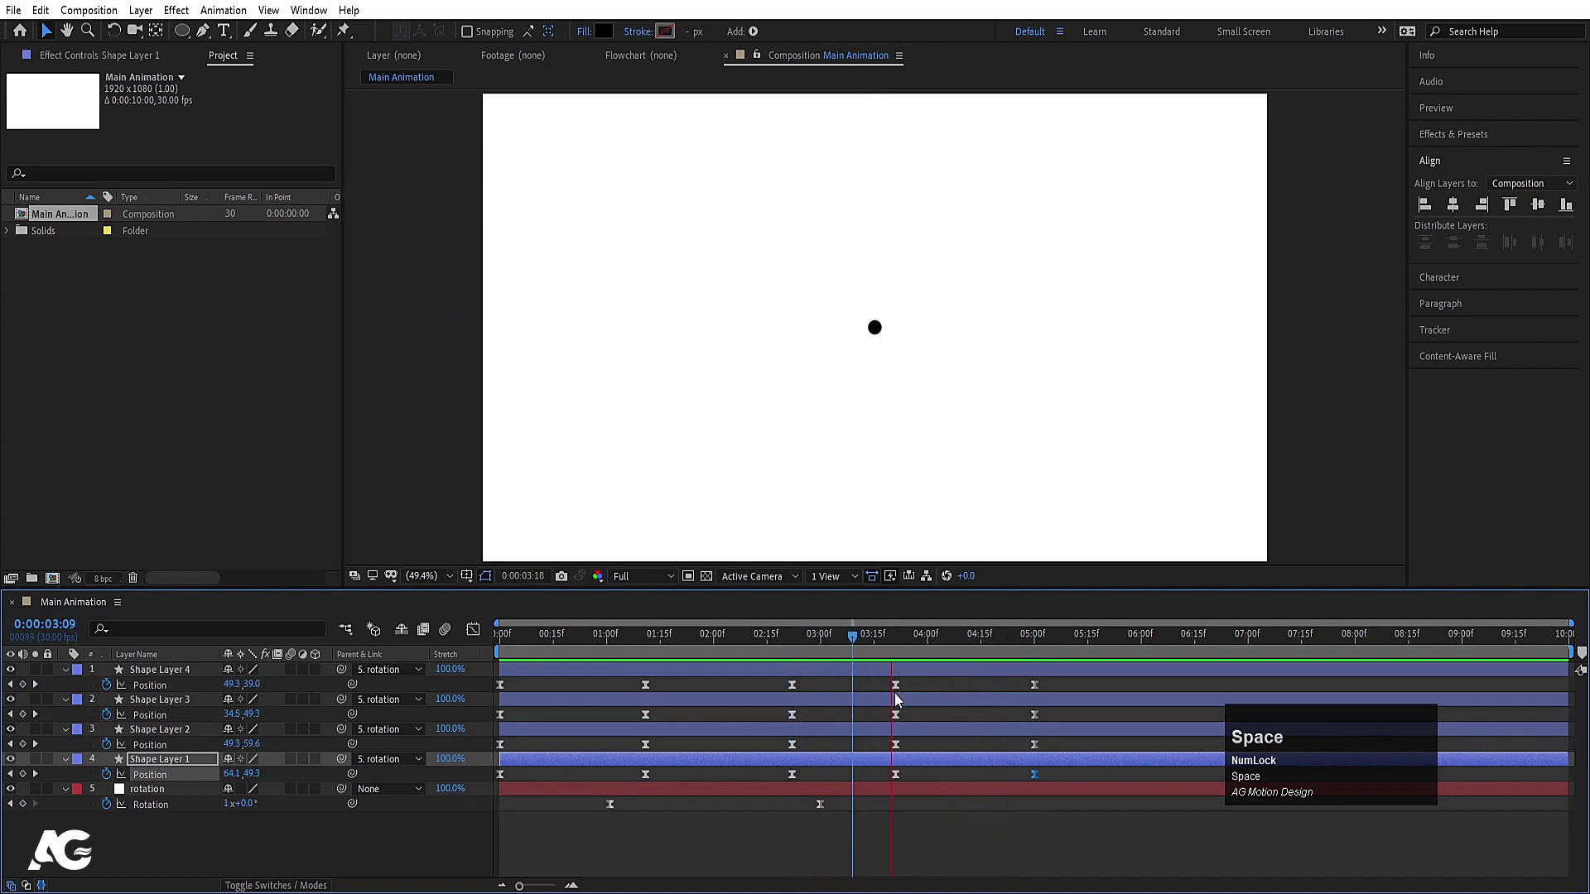
Reshape the dots' Position speed curve into a sharp fast-start ease-out and preview it
left_click_drag(794, 645, 1082, 781)
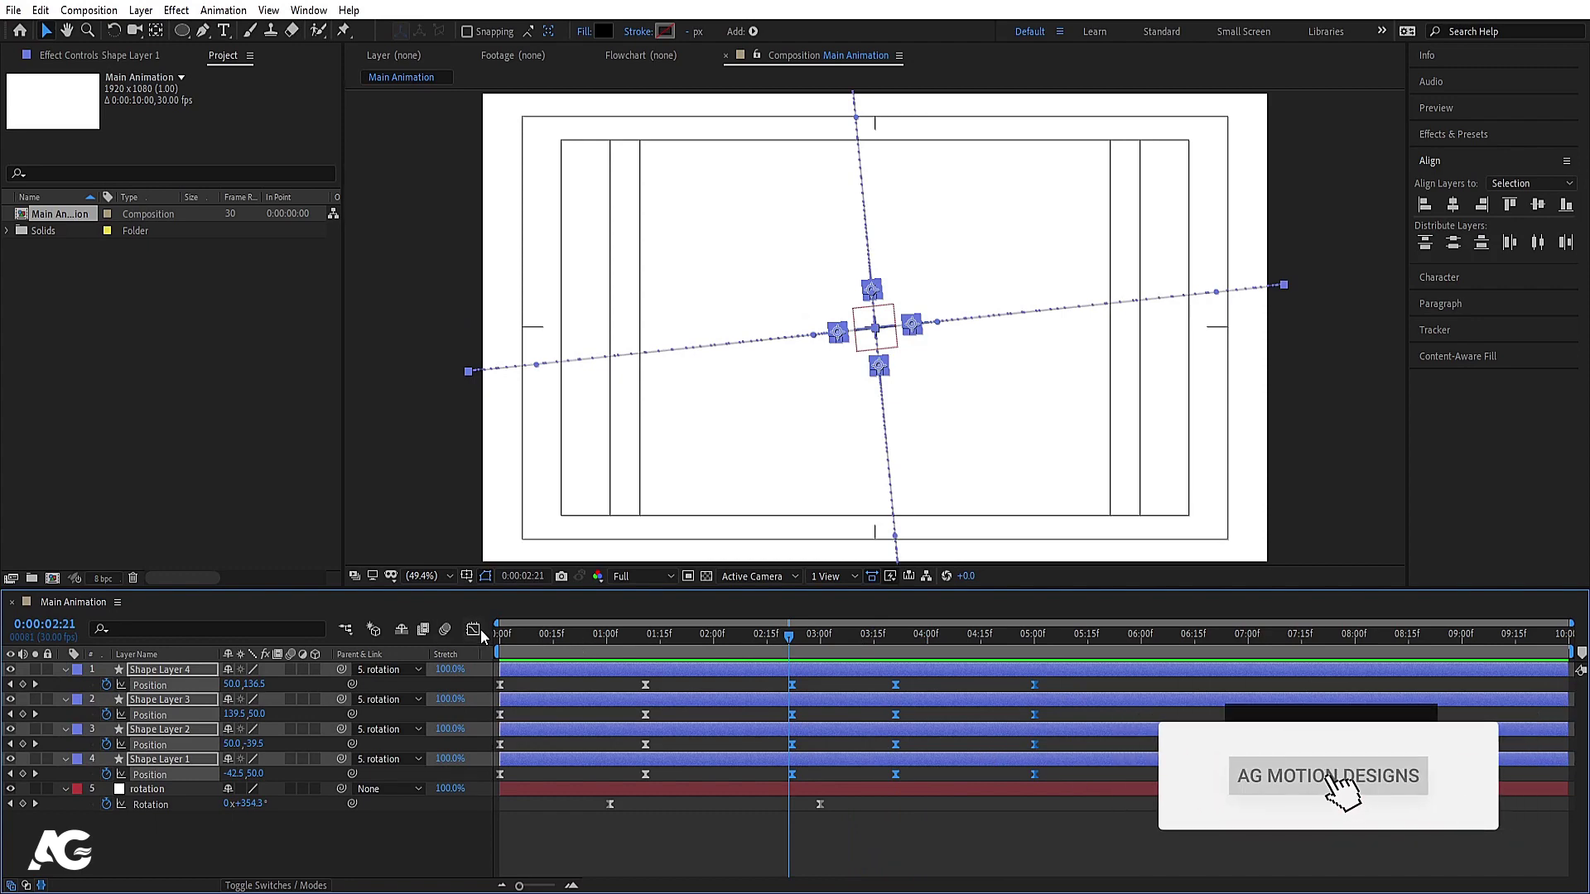
left_click(889, 827)
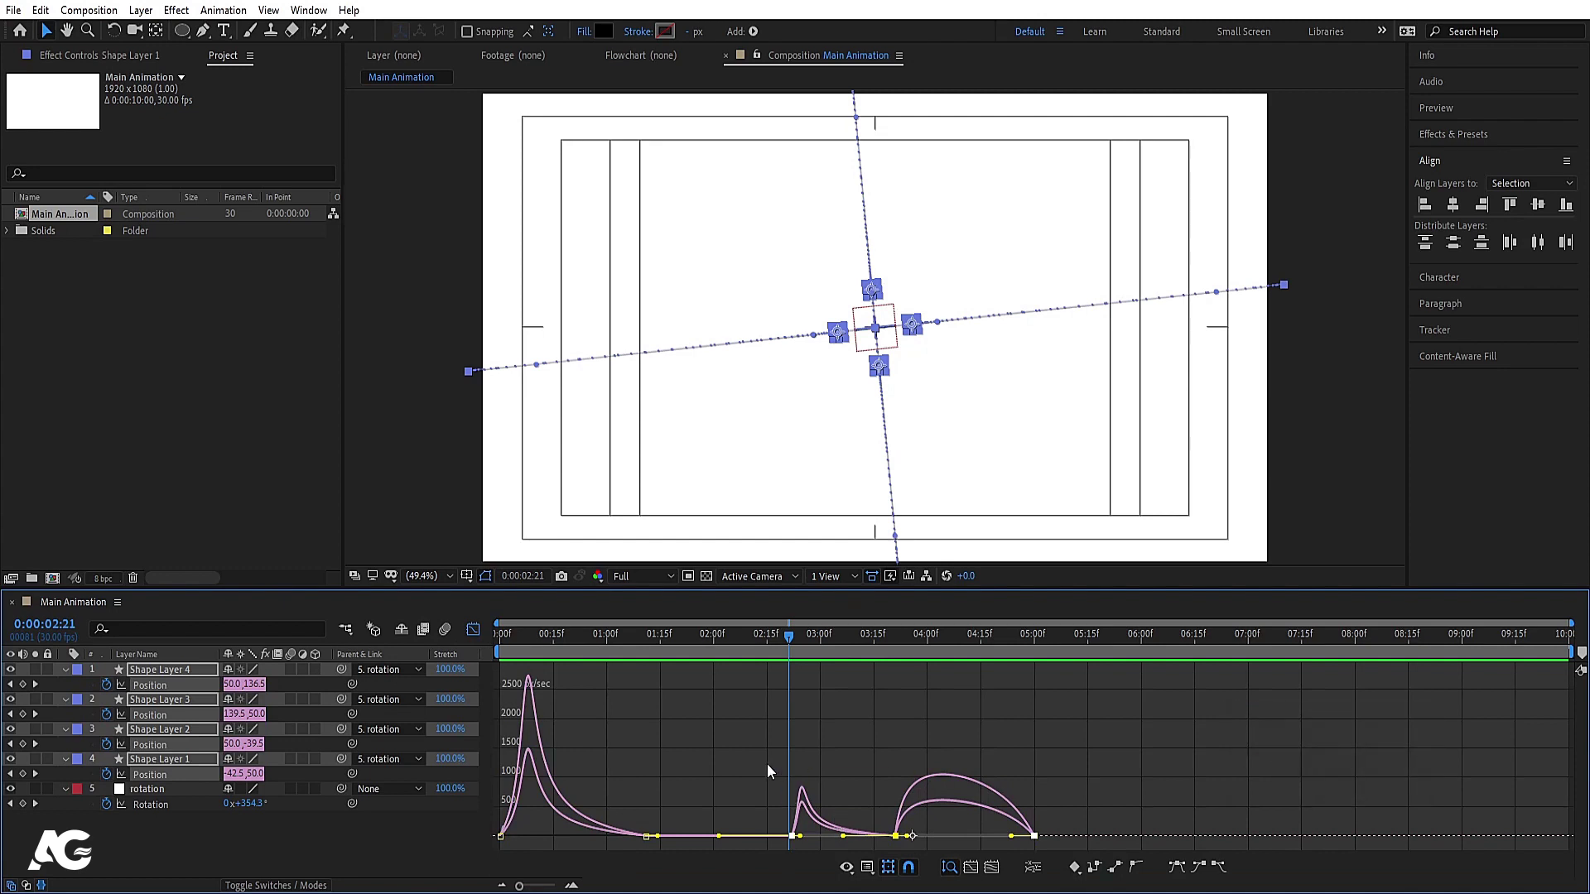
left_click_drag(772, 770, 1051, 841)
key("F9")
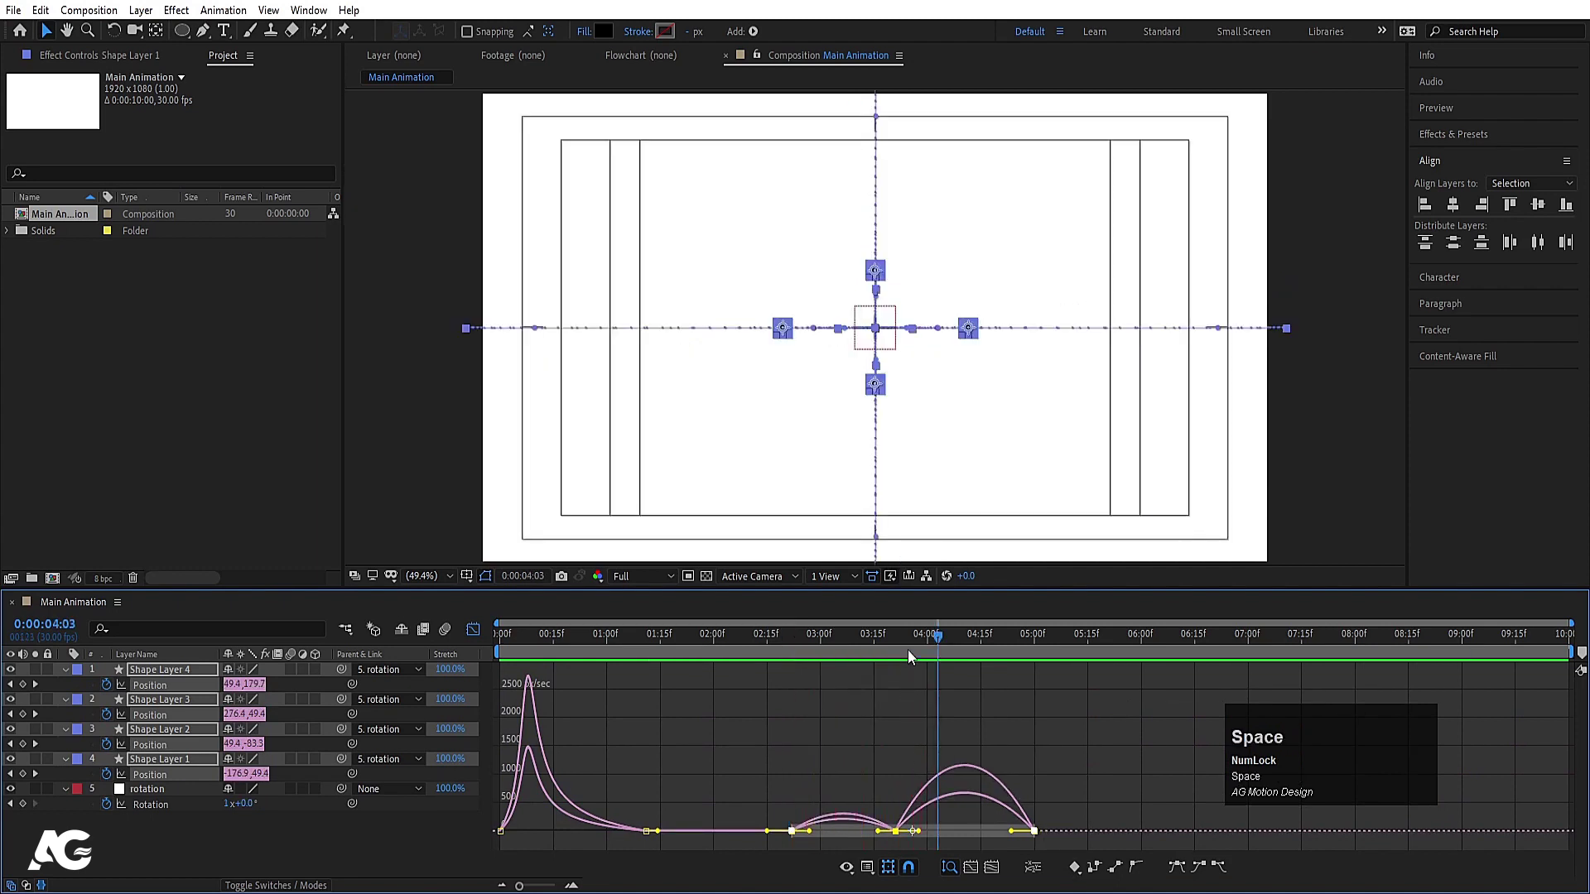
left_click(913, 646)
scroll("up", 3)
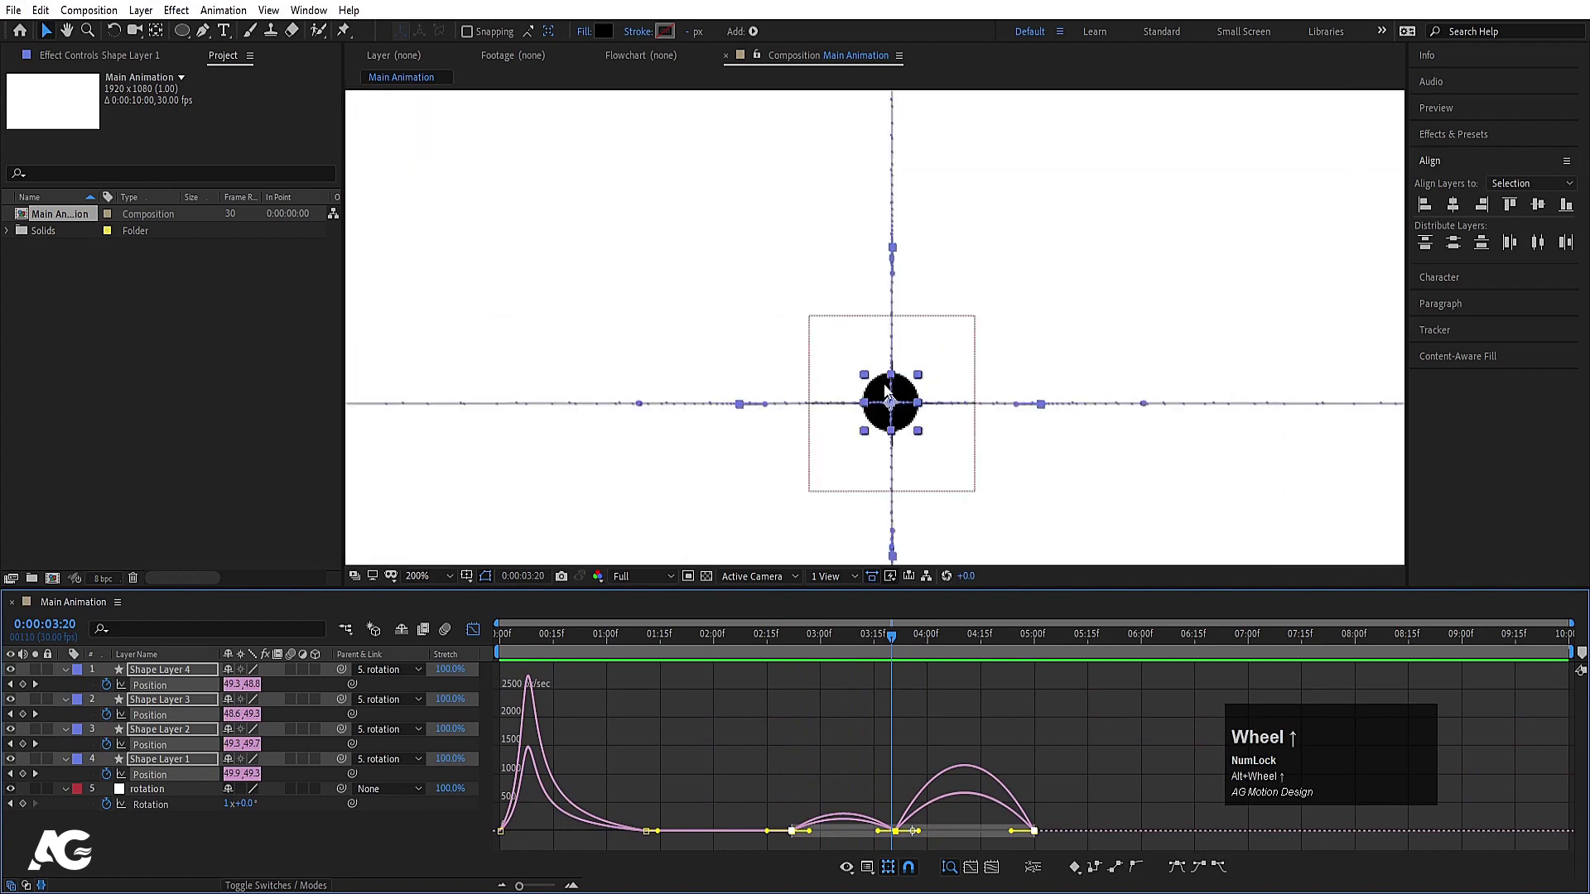
left_click(869, 643)
key("space")
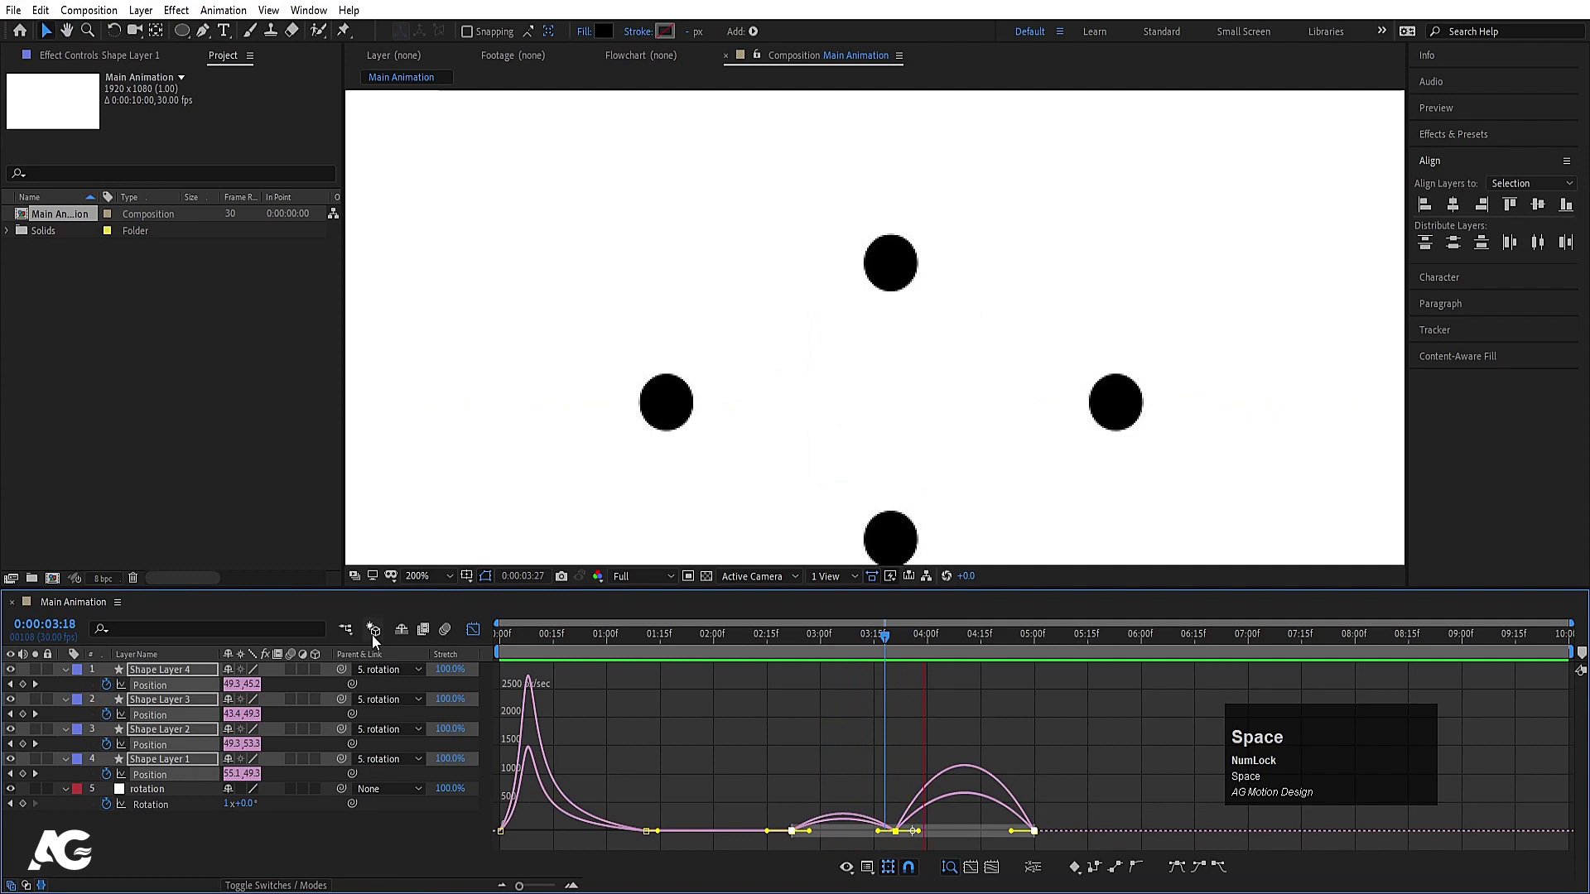
Return to the layer bars view, play the burst back and reselect all the dot layers
left_click(485, 640)
key("space")
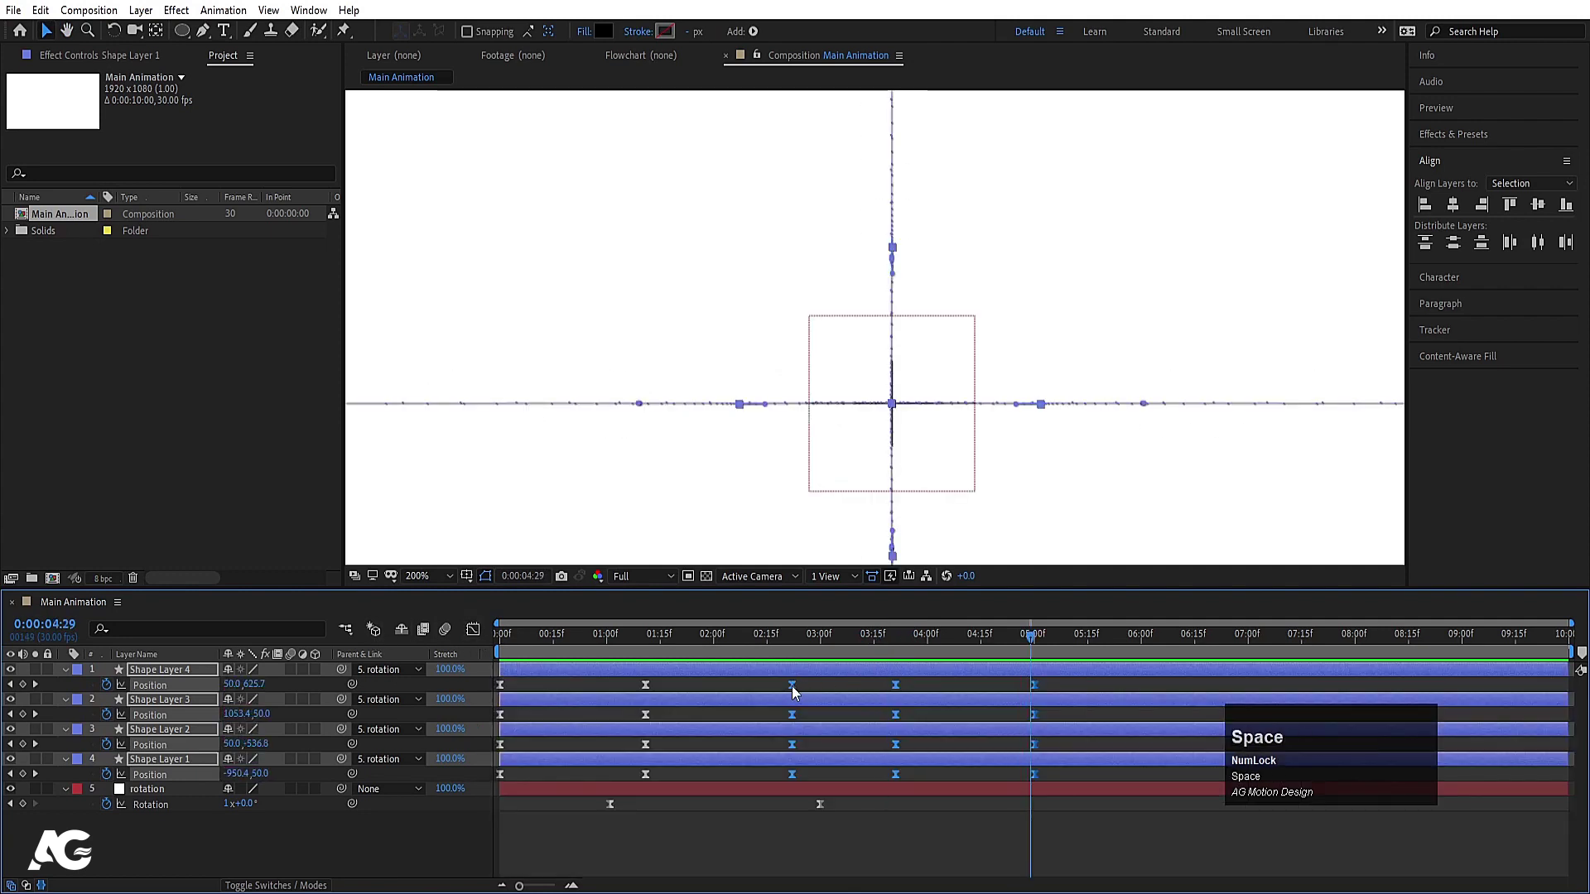
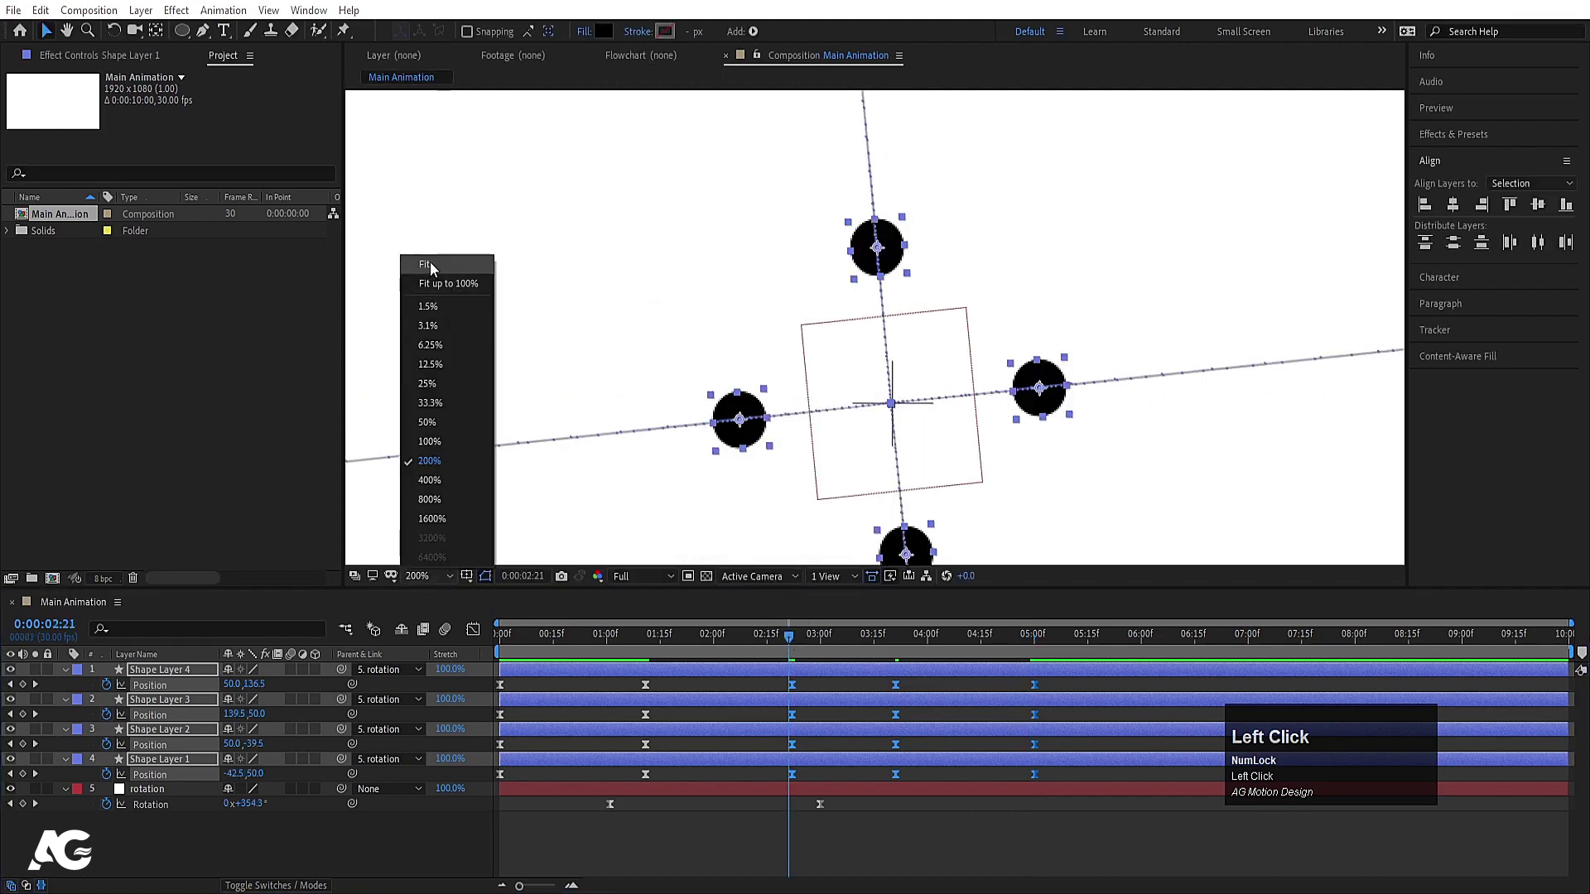
key("space")
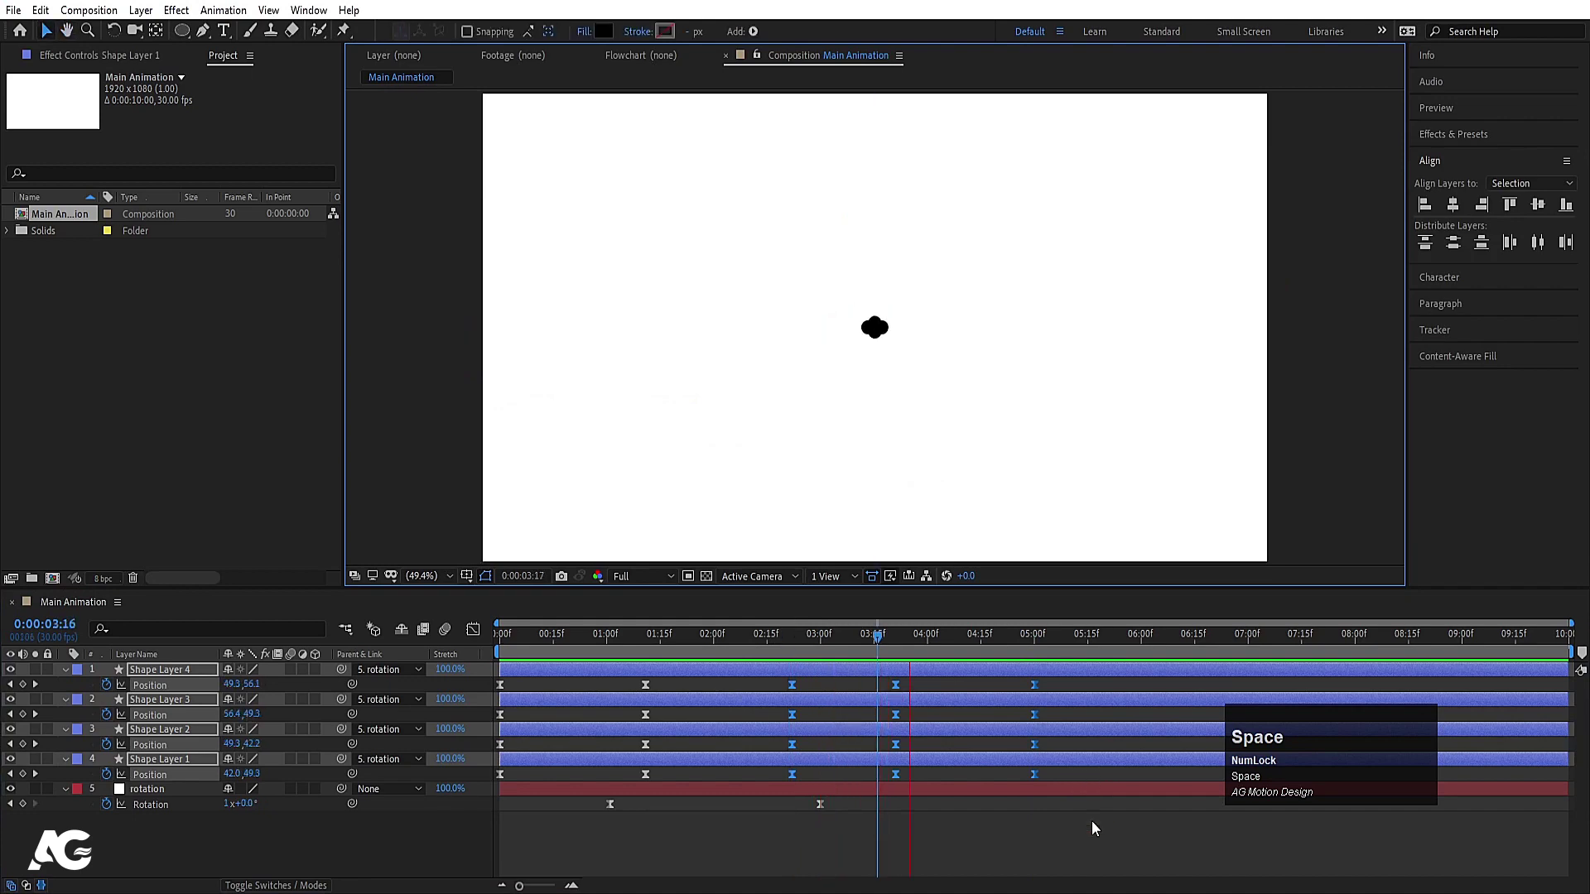
left_click(802, 642)
key("space")
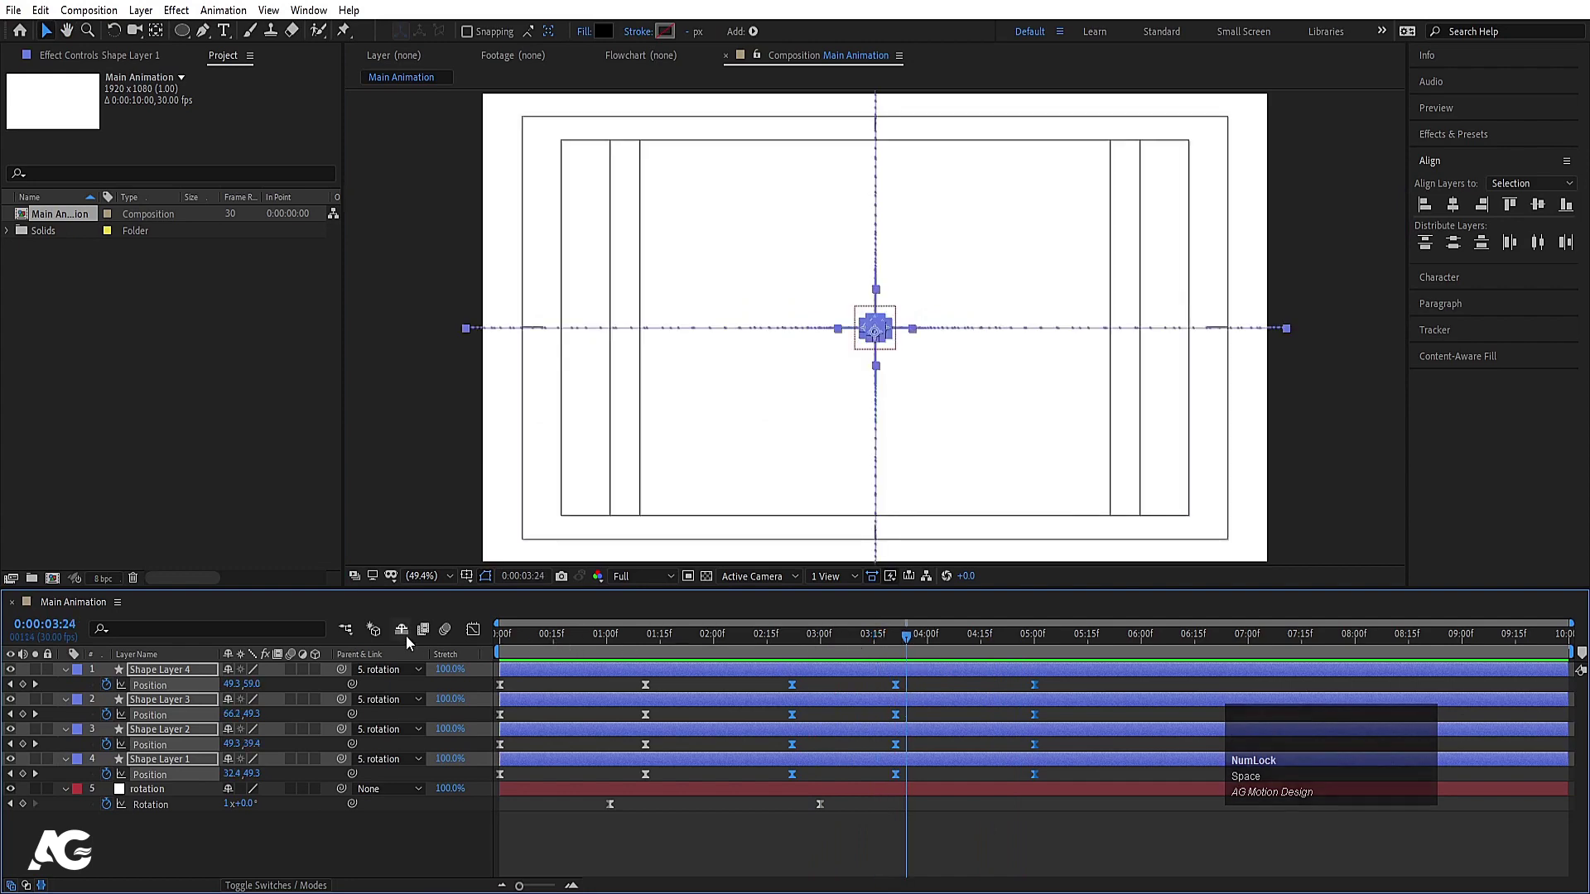
Drag the Position speed influence handles for a steeper burst and play it back
left_click_drag(473, 635, 1053, 789)
left_click_drag(1052, 789, 925, 868)
key("=")
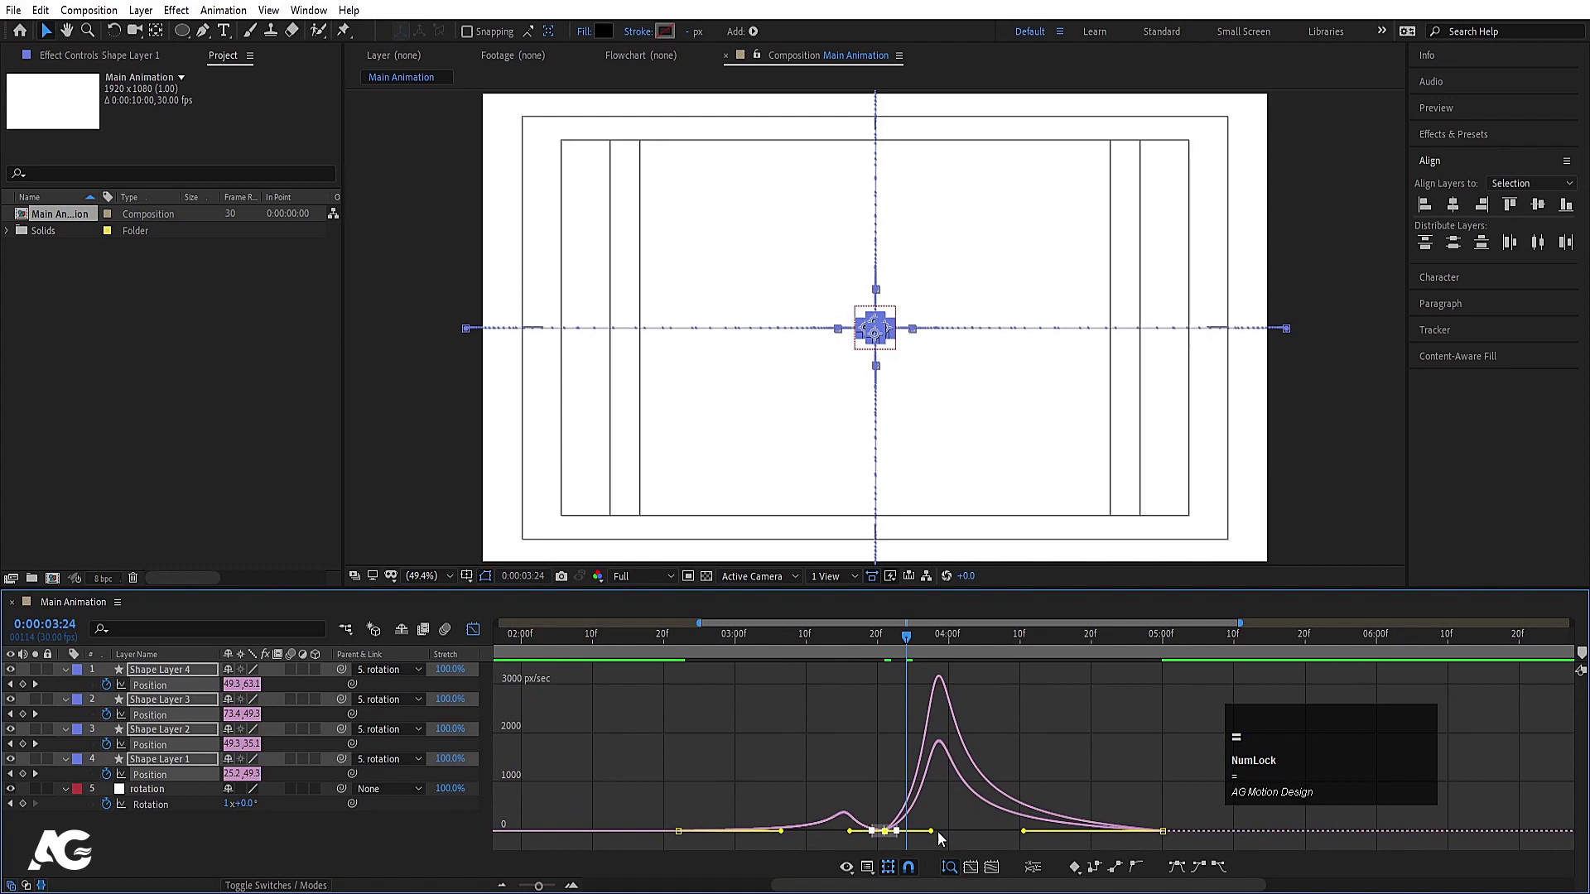
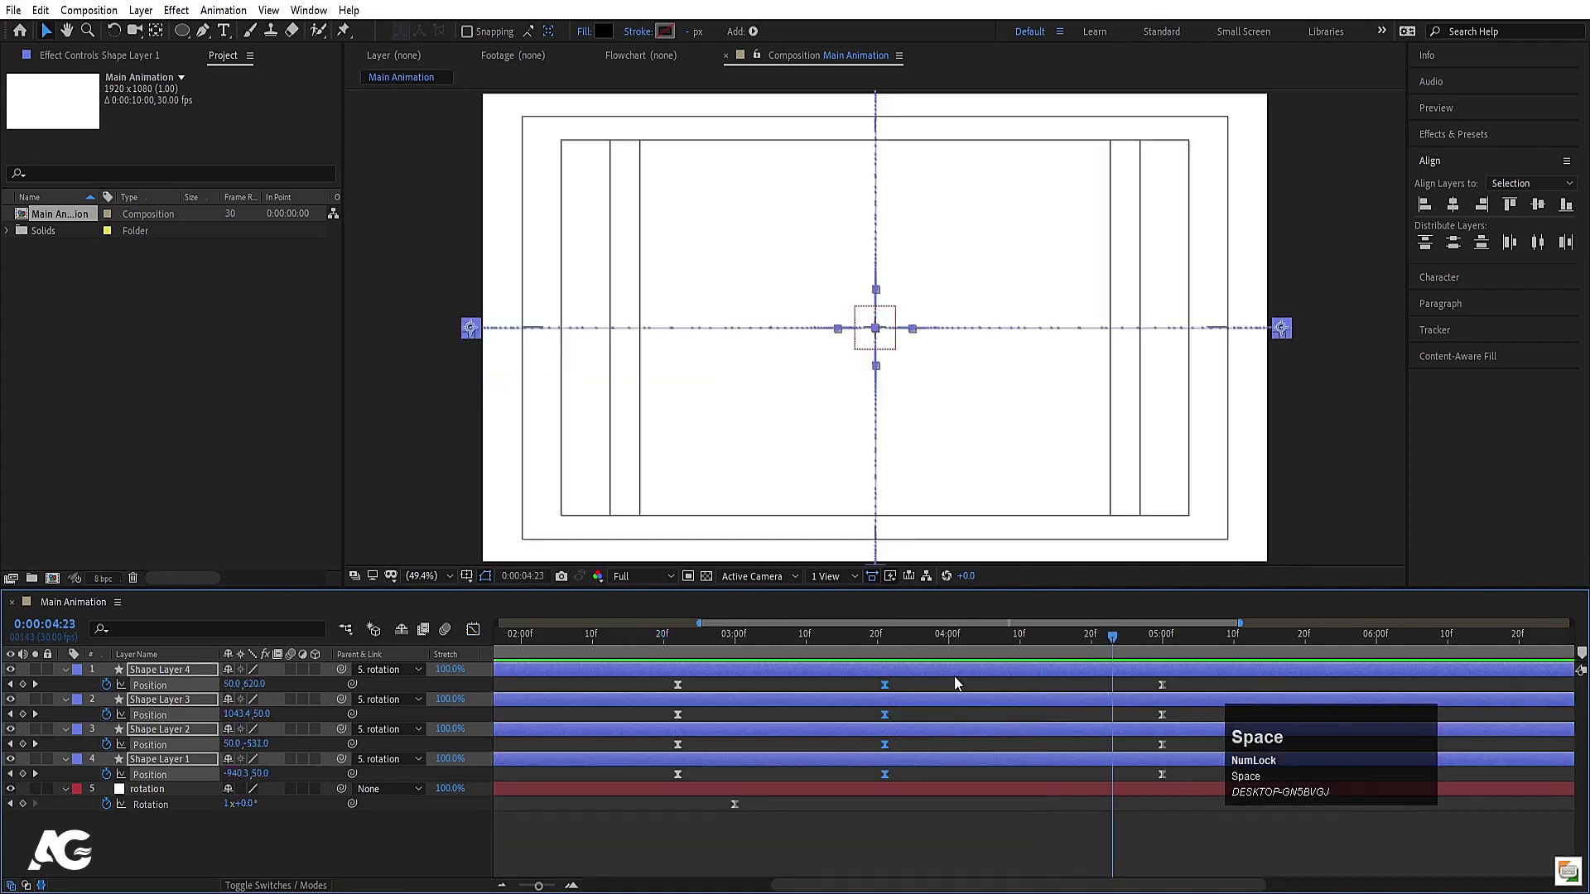
left_click(687, 657)
key("space")
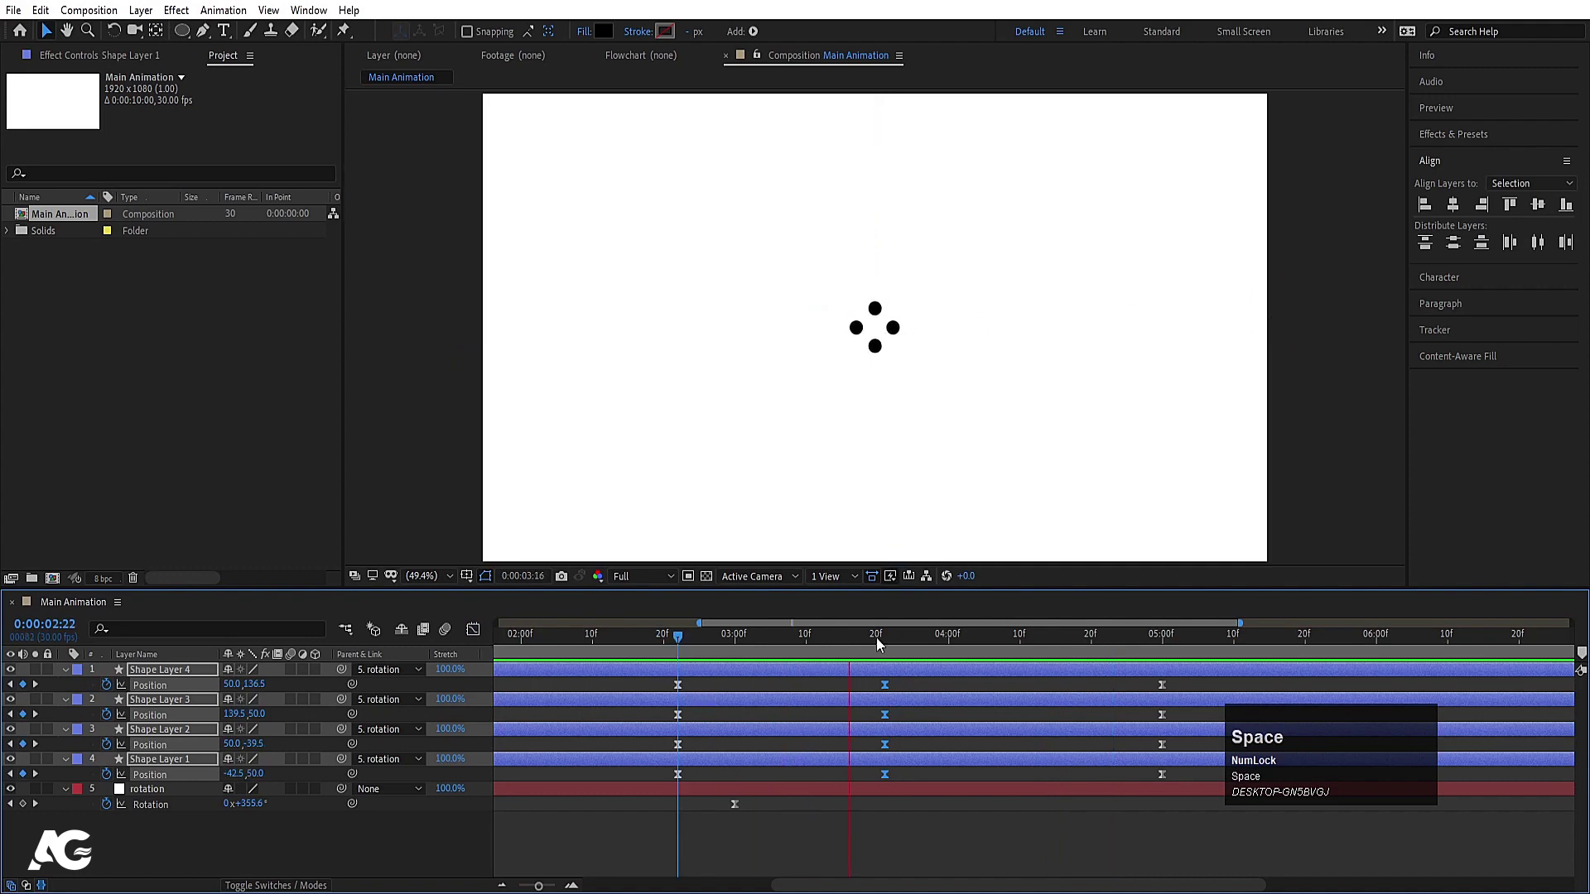
Reselect the four dots, zoom the timeline out, preview again and return to frame 0 with layers deselected
left_click_drag(1125, 690, 1165, 782)
left_click(1164, 783)
key("alt+-")
left_click(679, 641)
key("space")
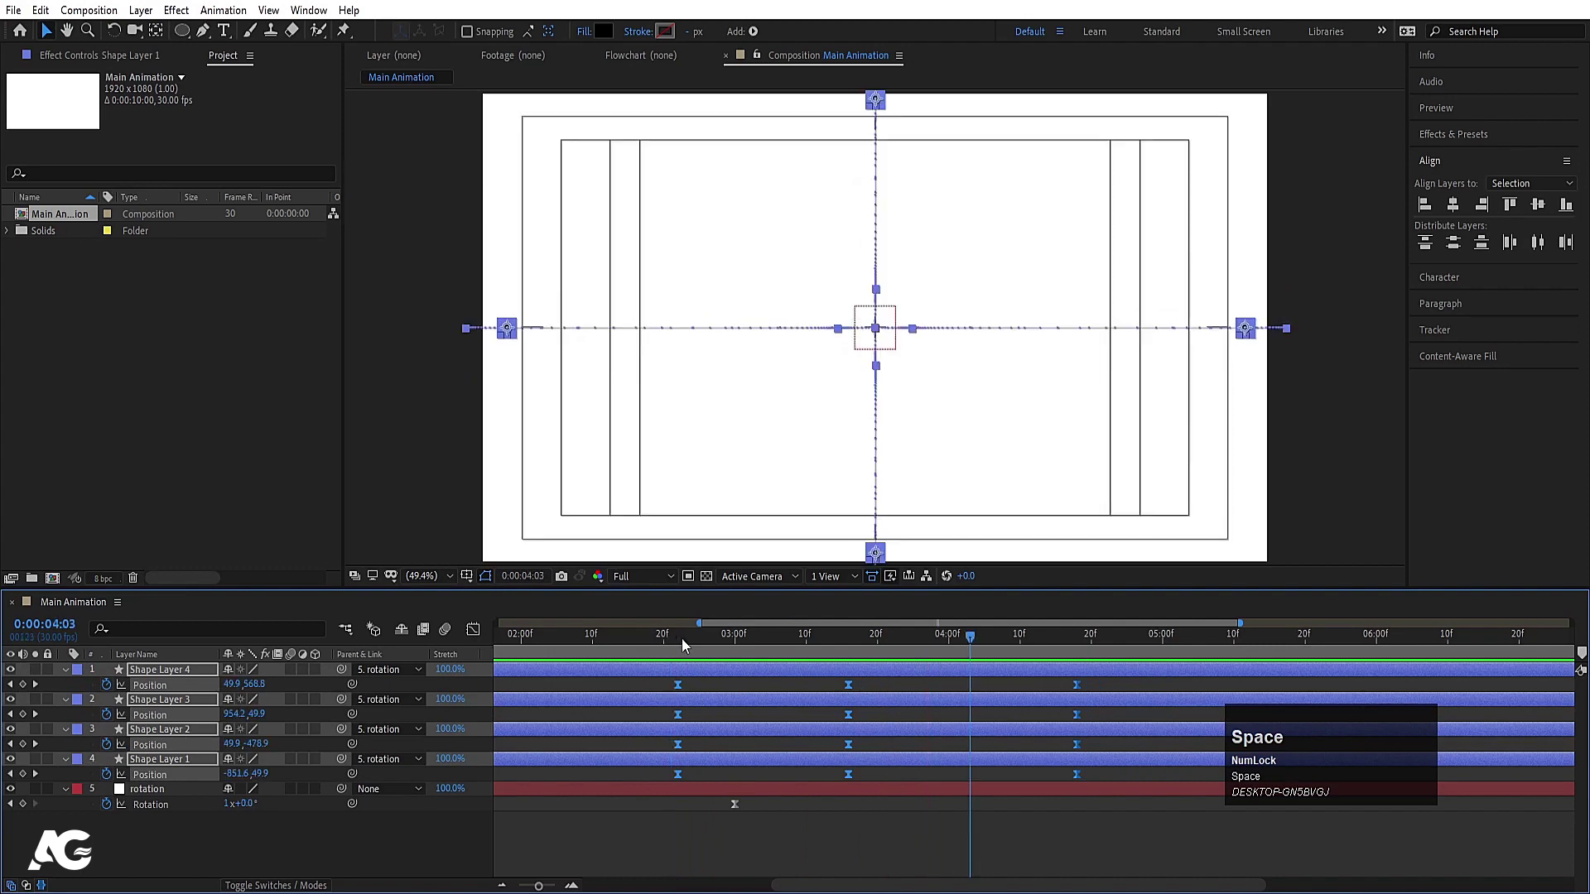
key("-")
left_click(579, 646)
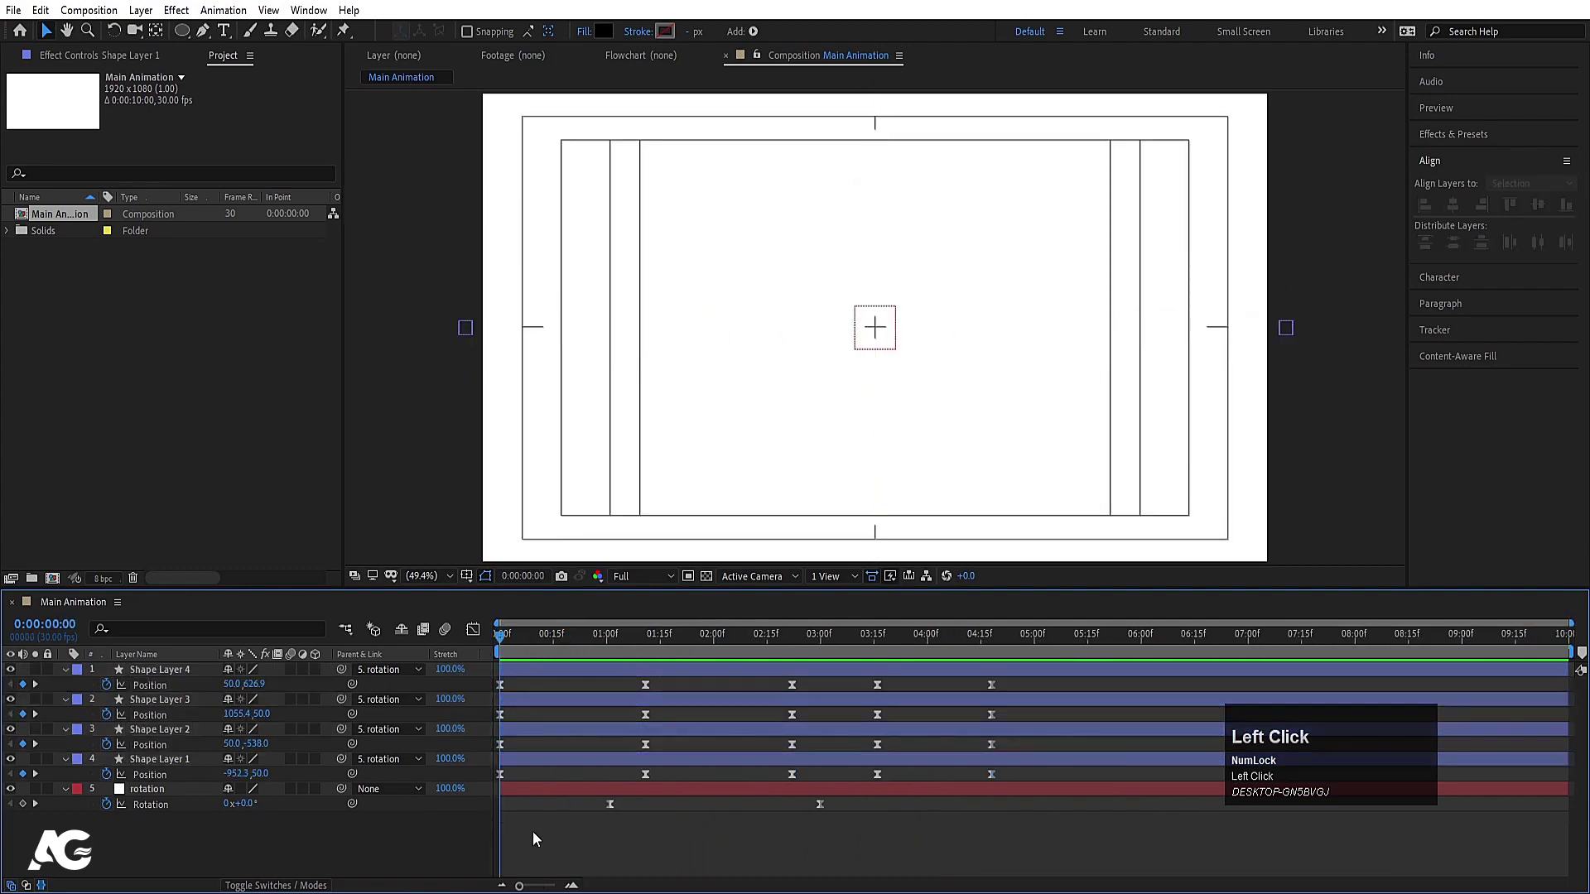
Collapse the layers and offset each dot layer's in point a few frames after the previous one
key("u")
type("u==")
left_click(530, 723)
key("Page_Down")
left_click(539, 701)
key("[")
left_click(547, 692)
key("[")
left_click(554, 675)
key("[")
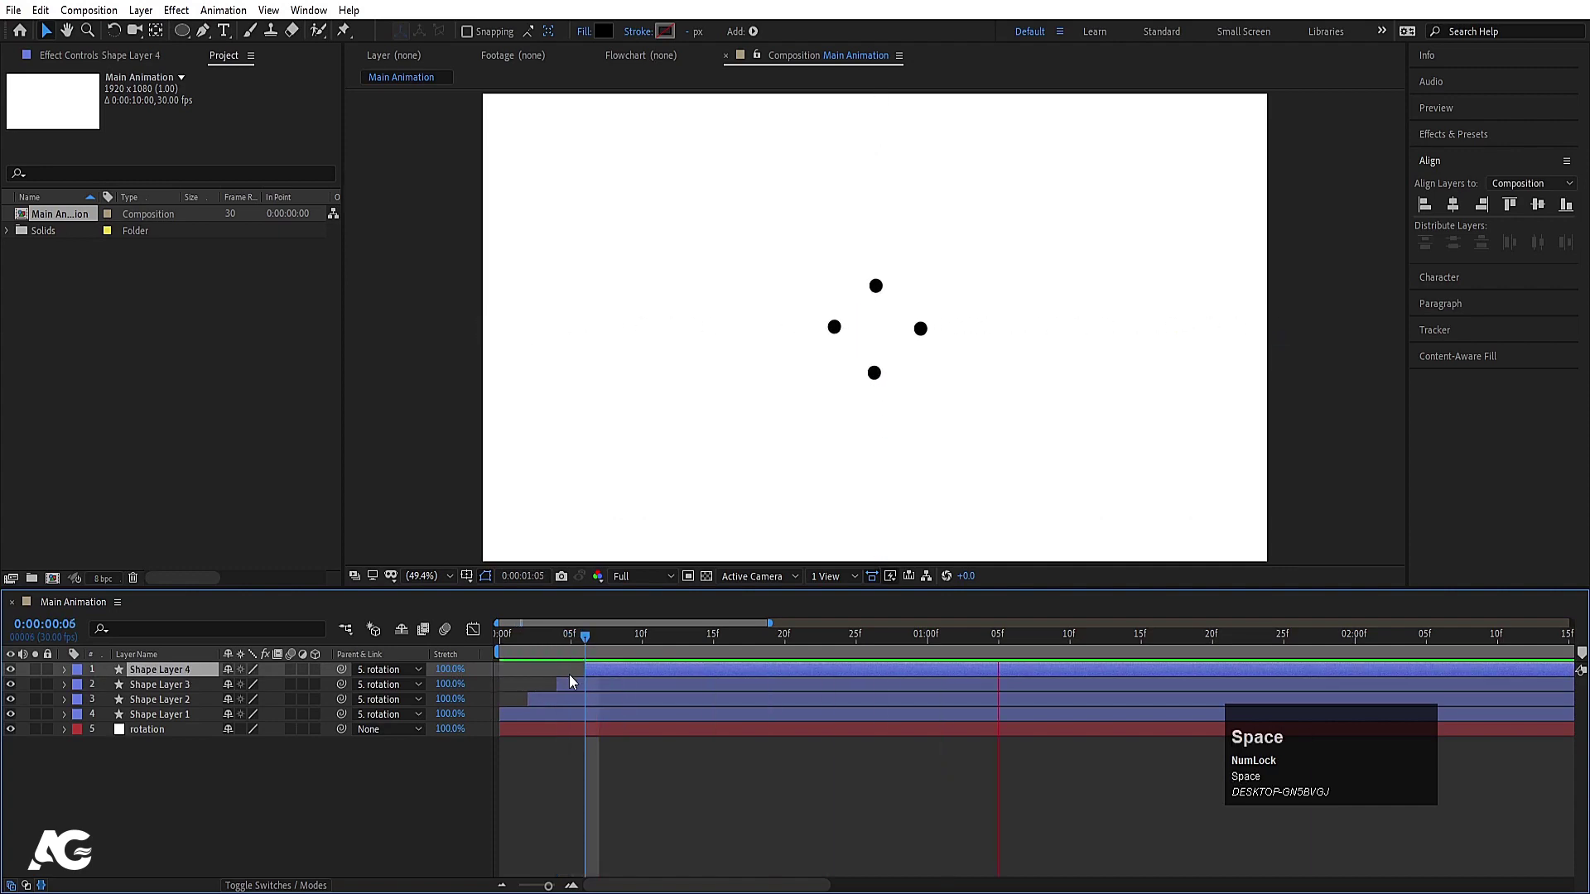
Preview the dots firing one after another and deselect the layer
key("space")
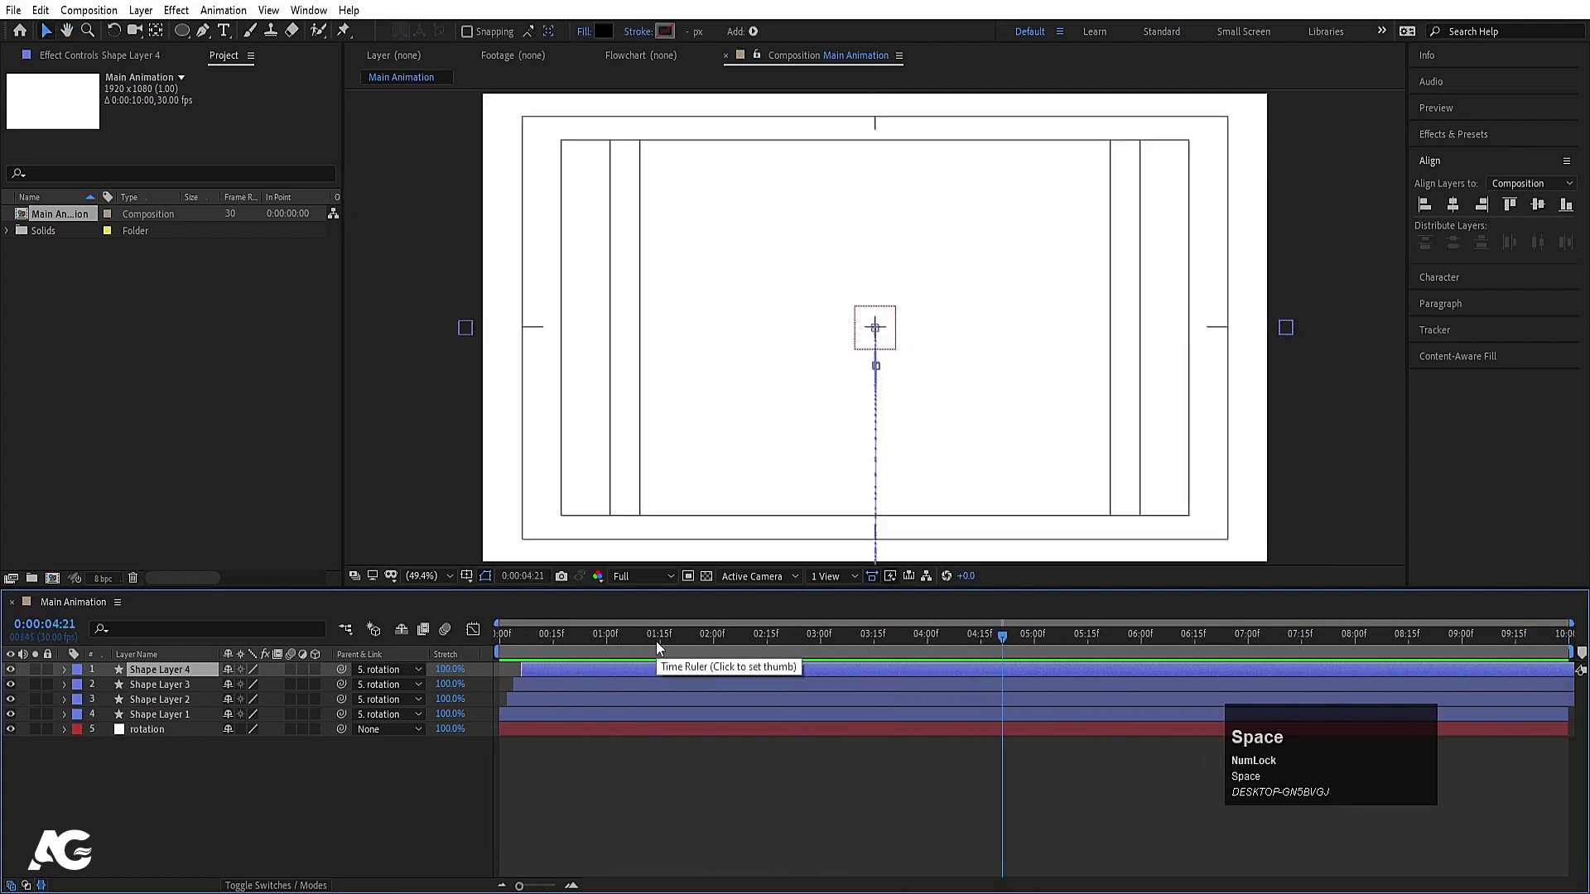
left_click(202, 795)
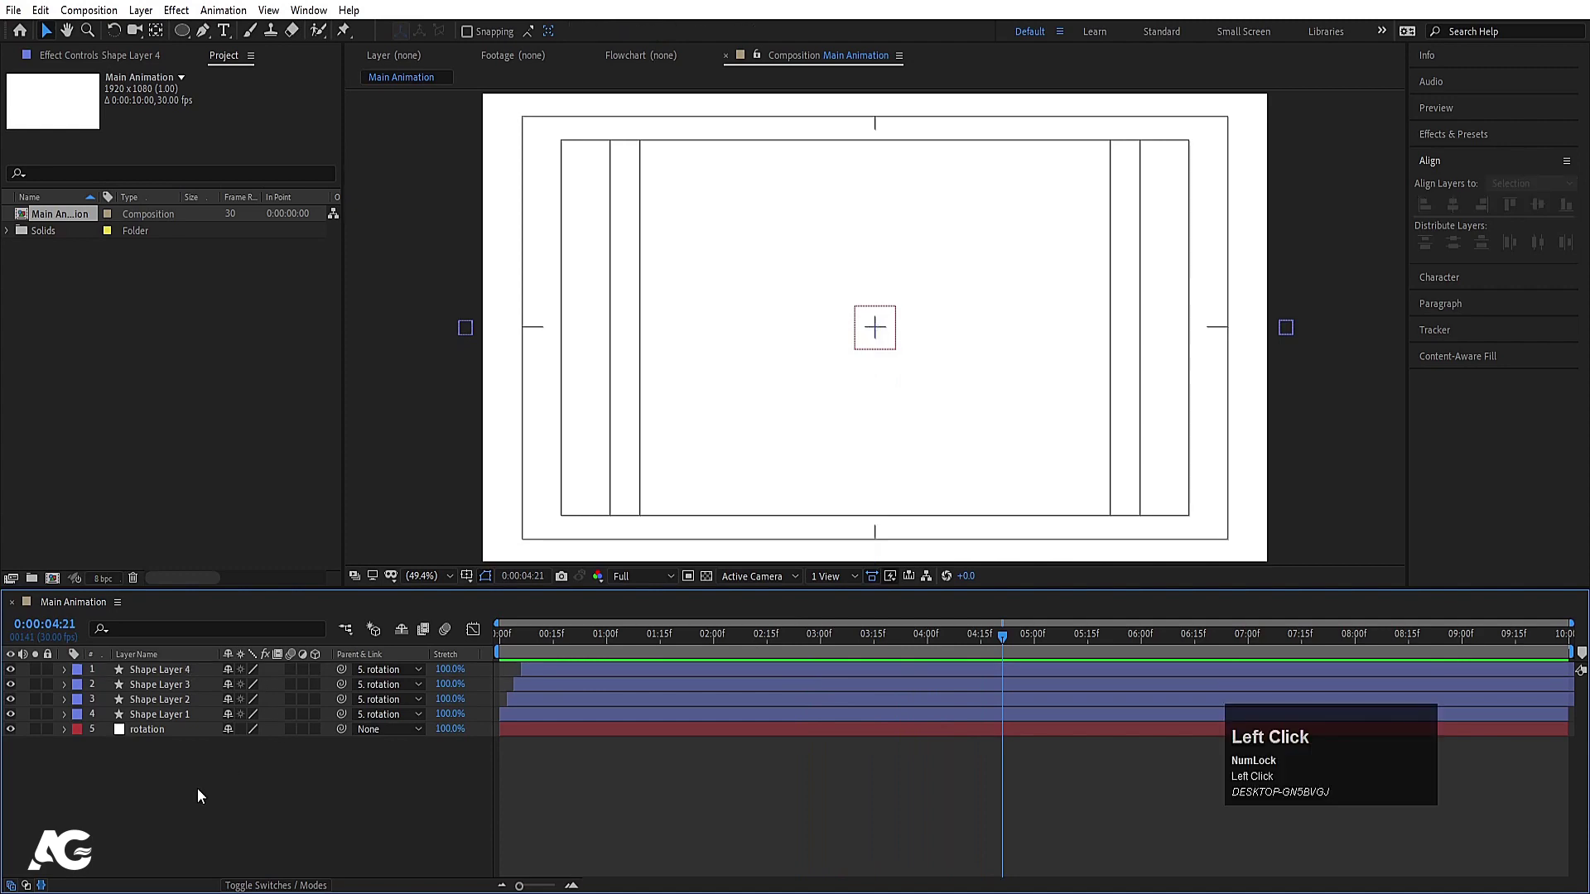
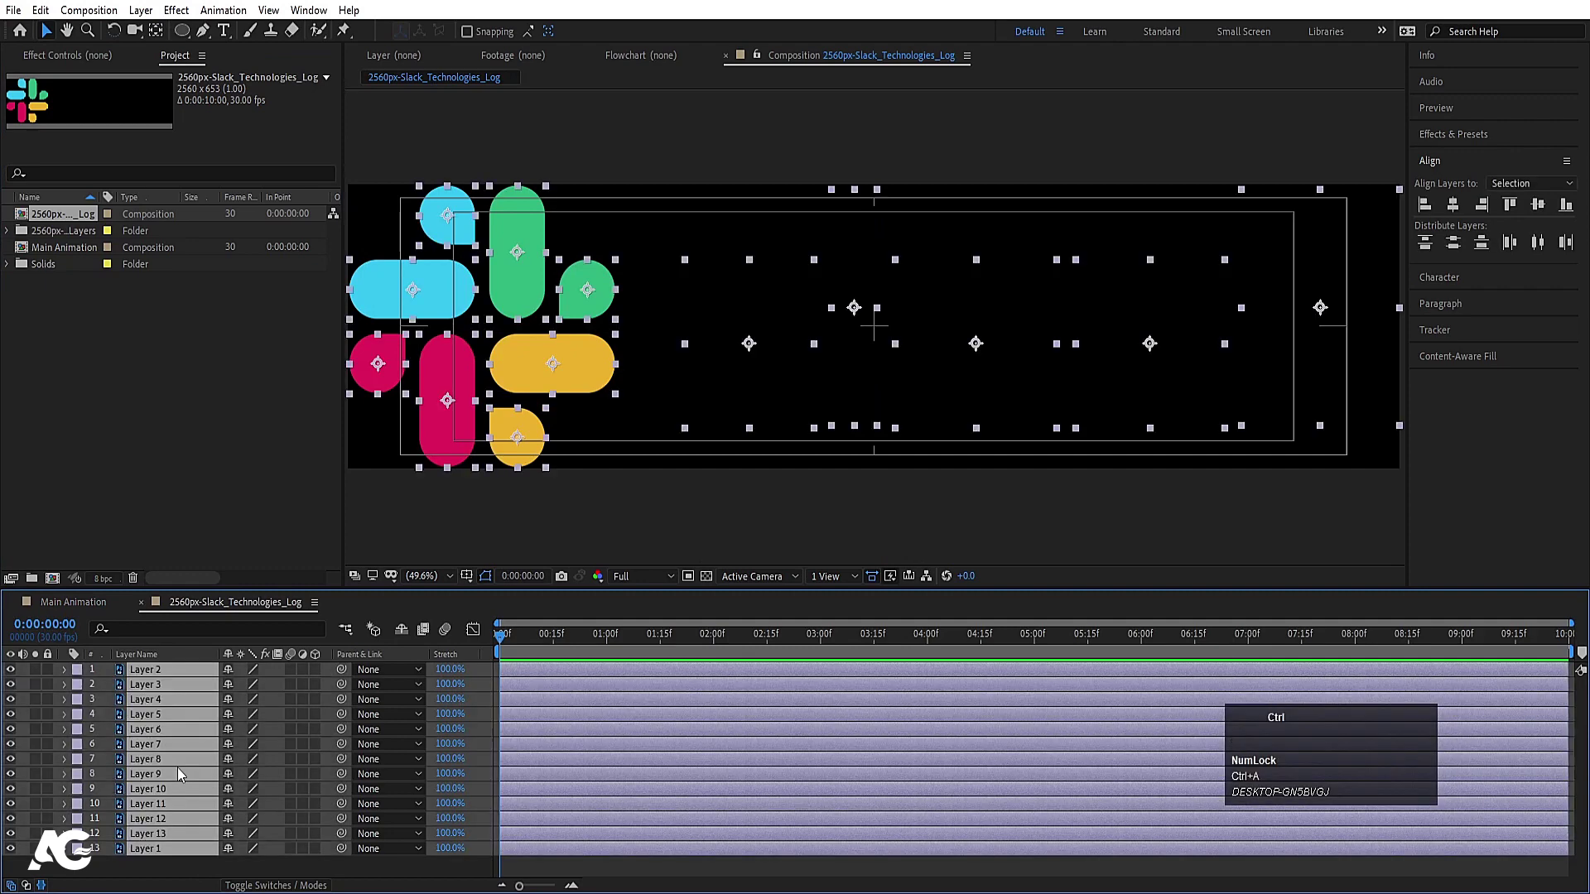
Paste the Slack logo layers into Main Animation and add a null layer to control them
left_click(76, 604)
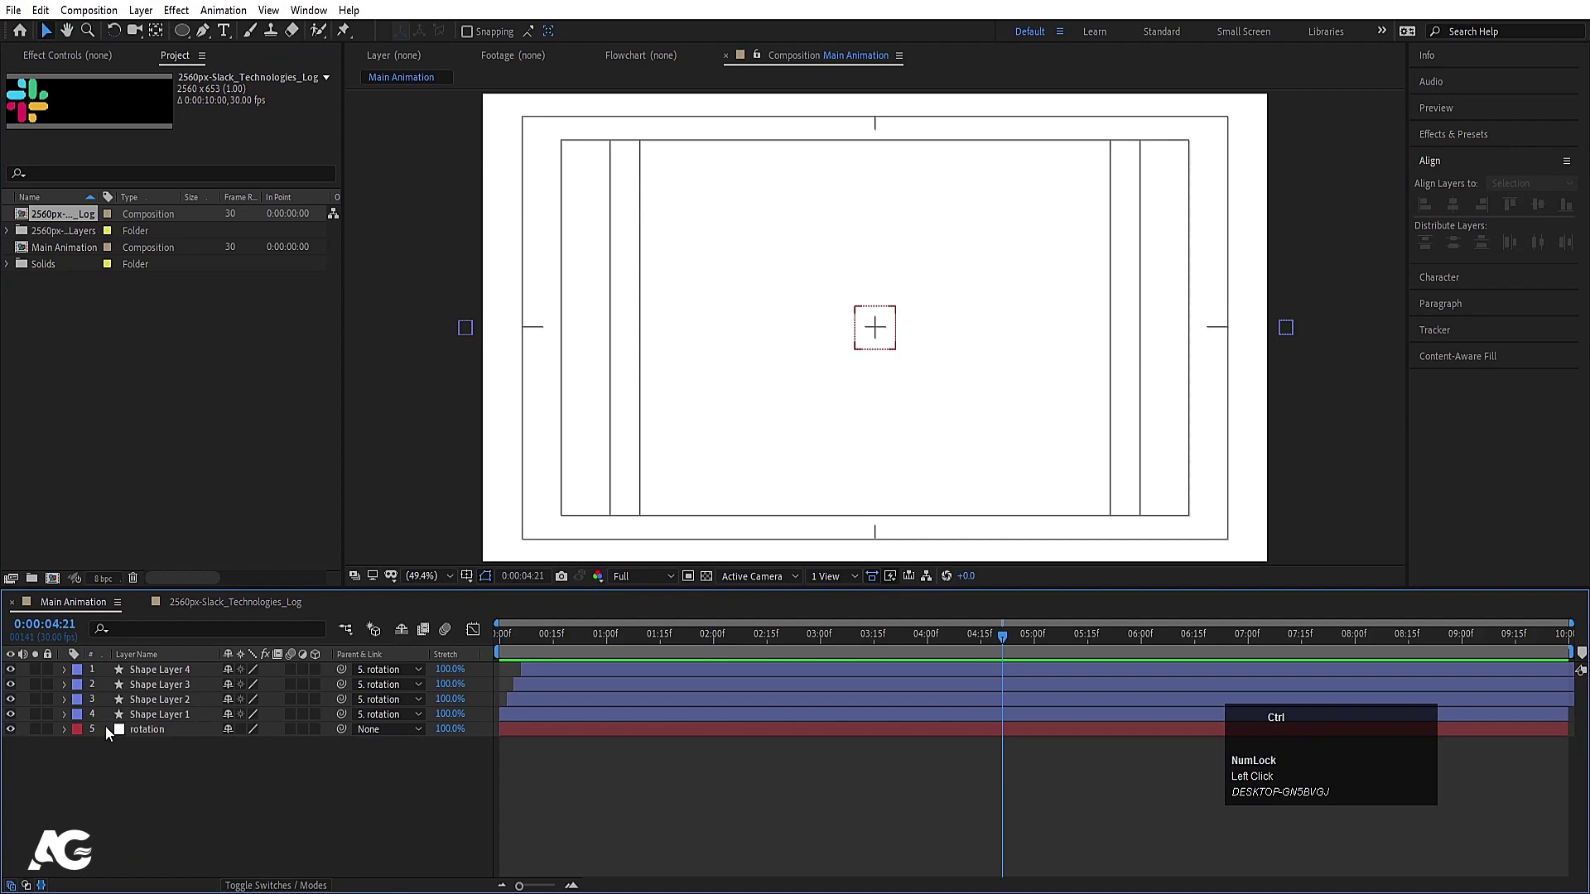
key("ctrl+v")
right_click(483, 681)
left_click(922, 566)
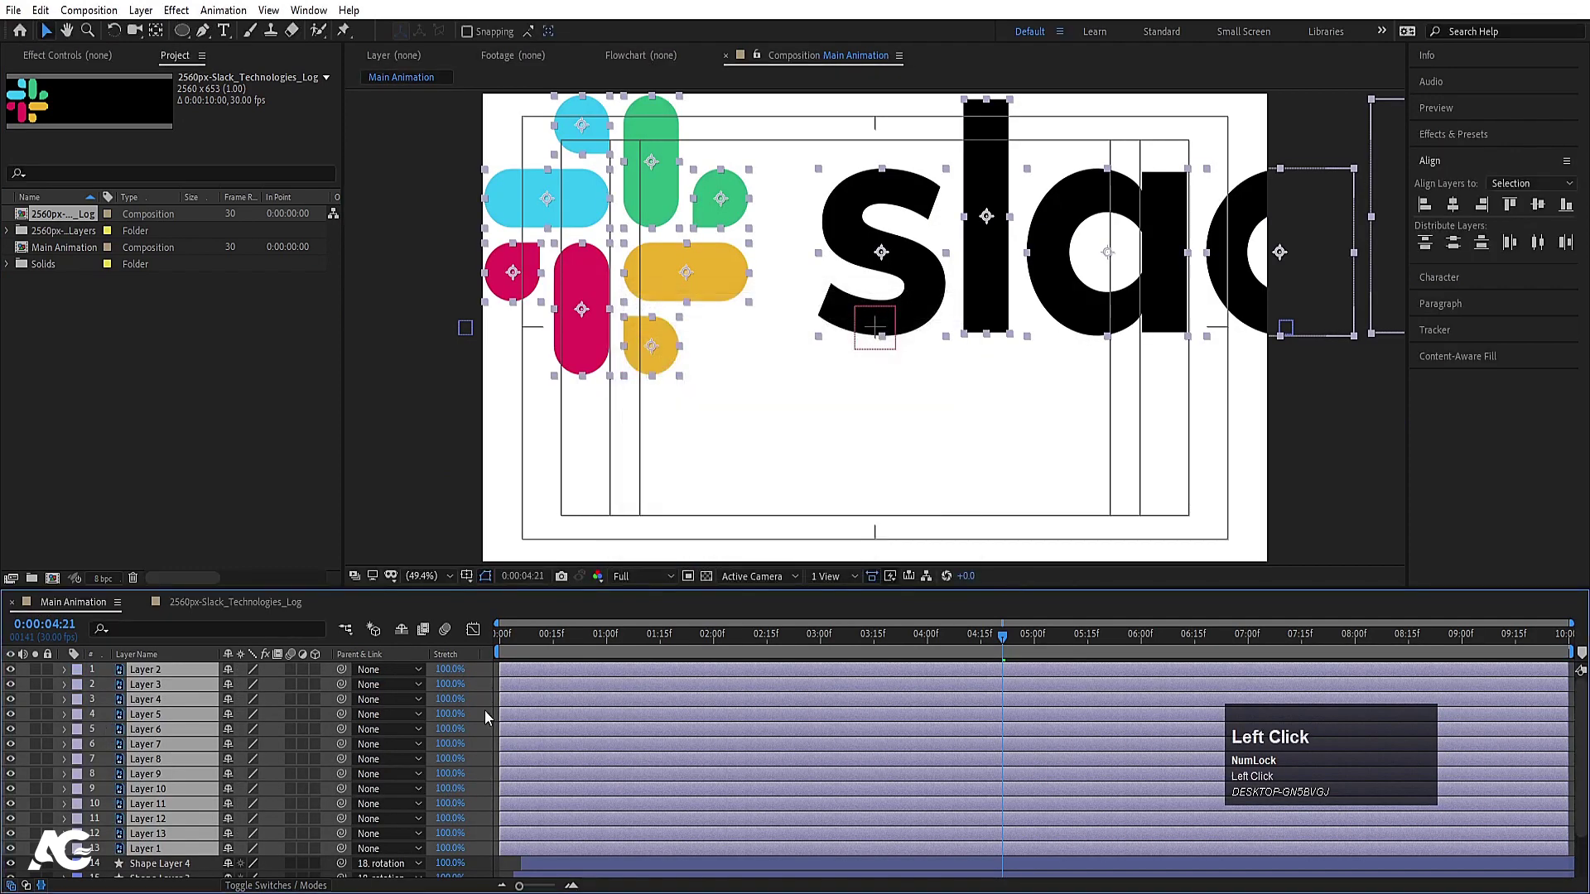
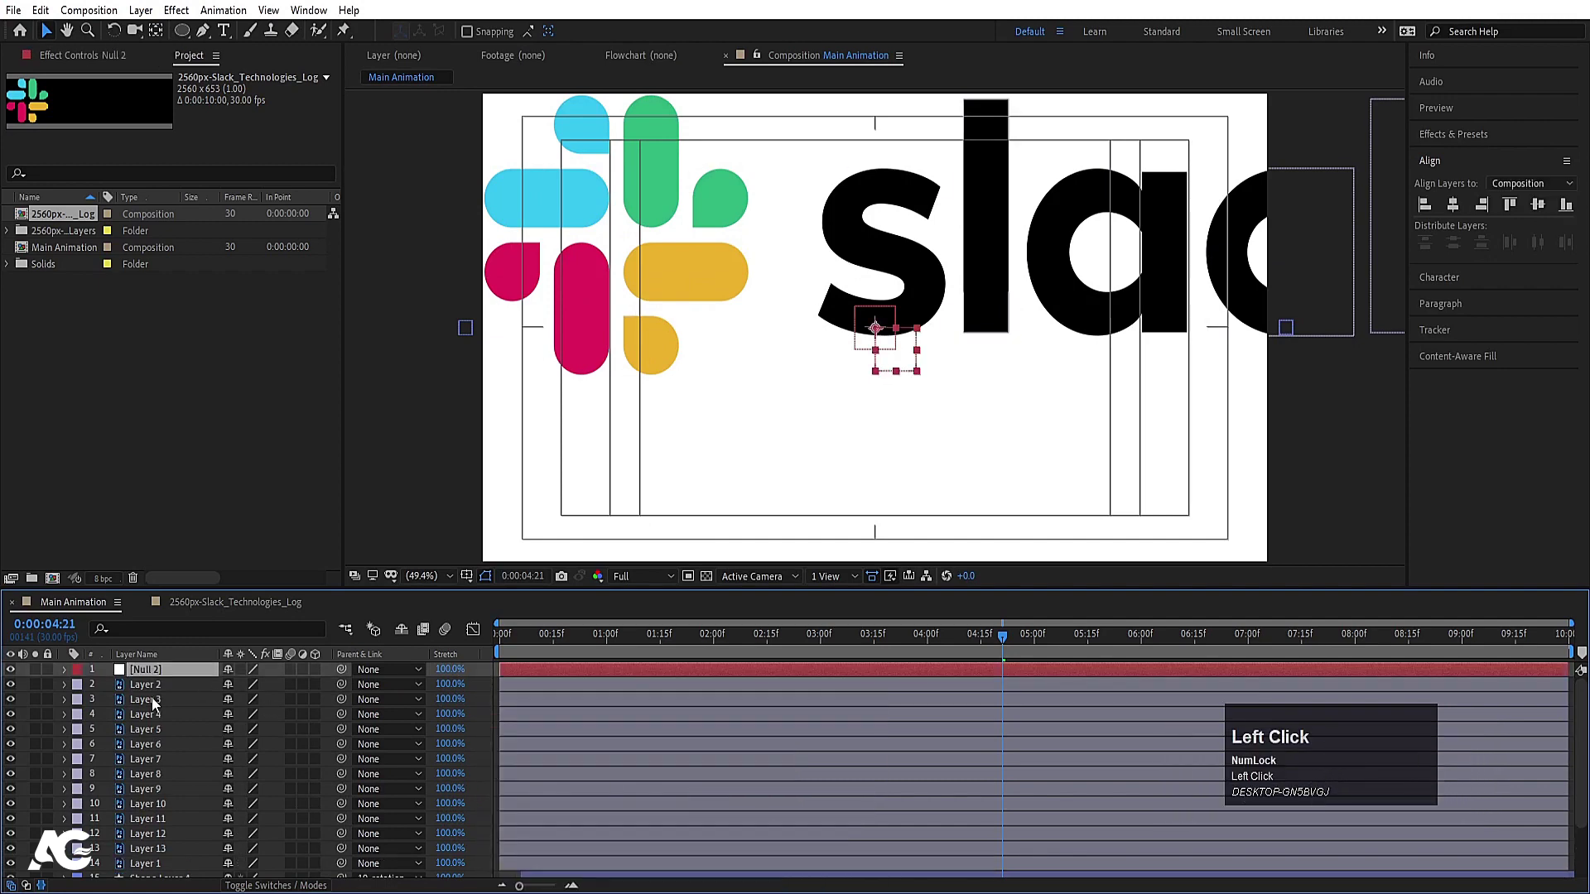
Parent all logo layers to the null and set its Scale to 31%
scroll("down", 3)
left_click(137, 799)
scroll("up", 3)
left_click(342, 690)
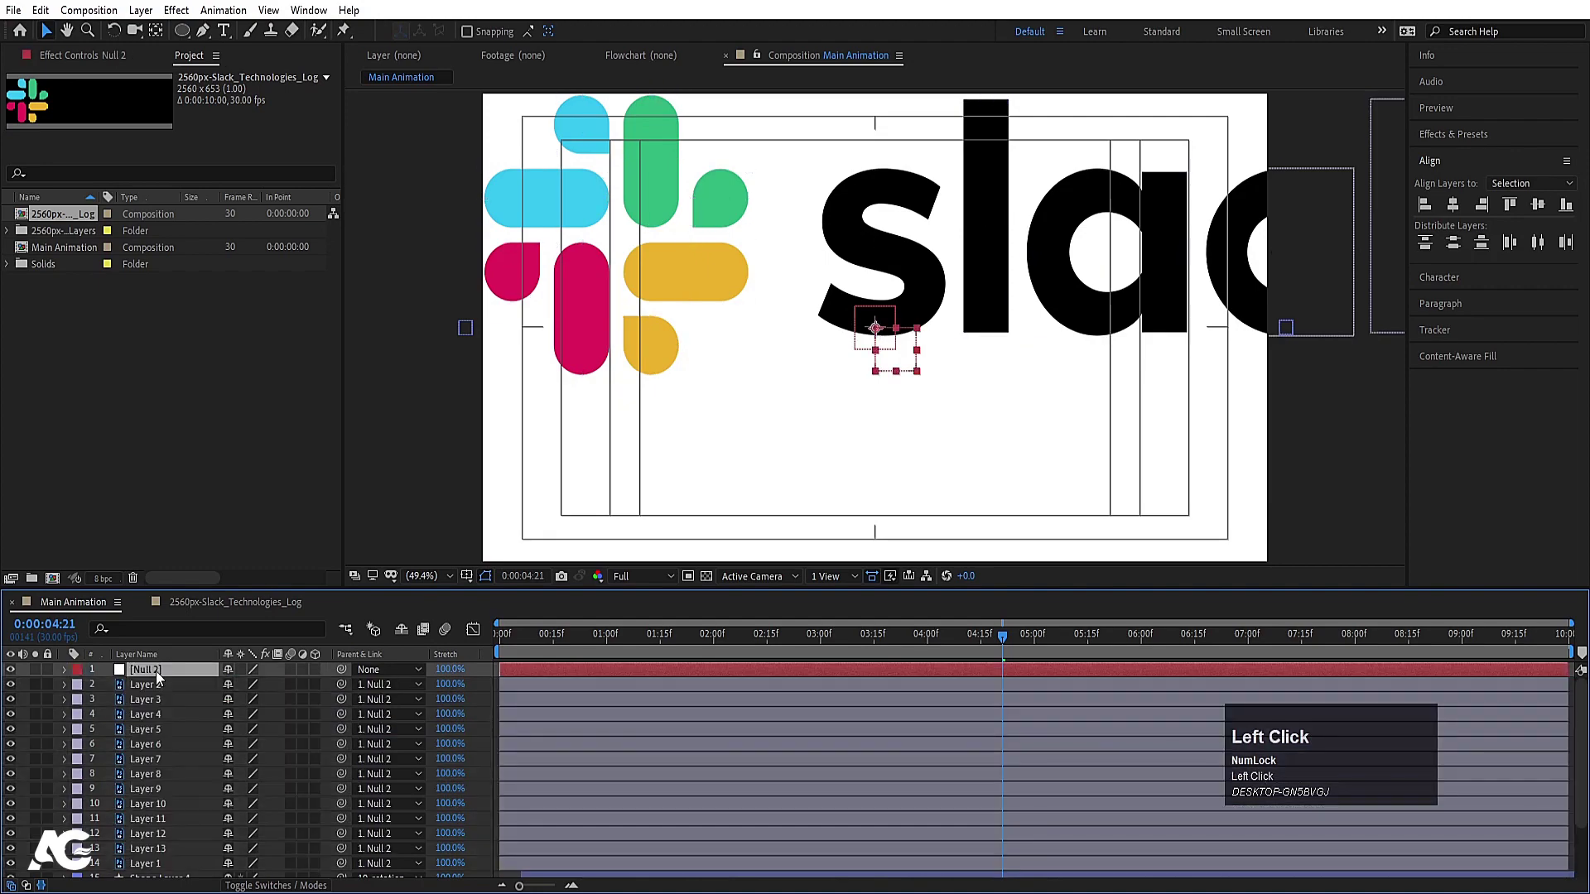
key("s")
left_click(246, 696)
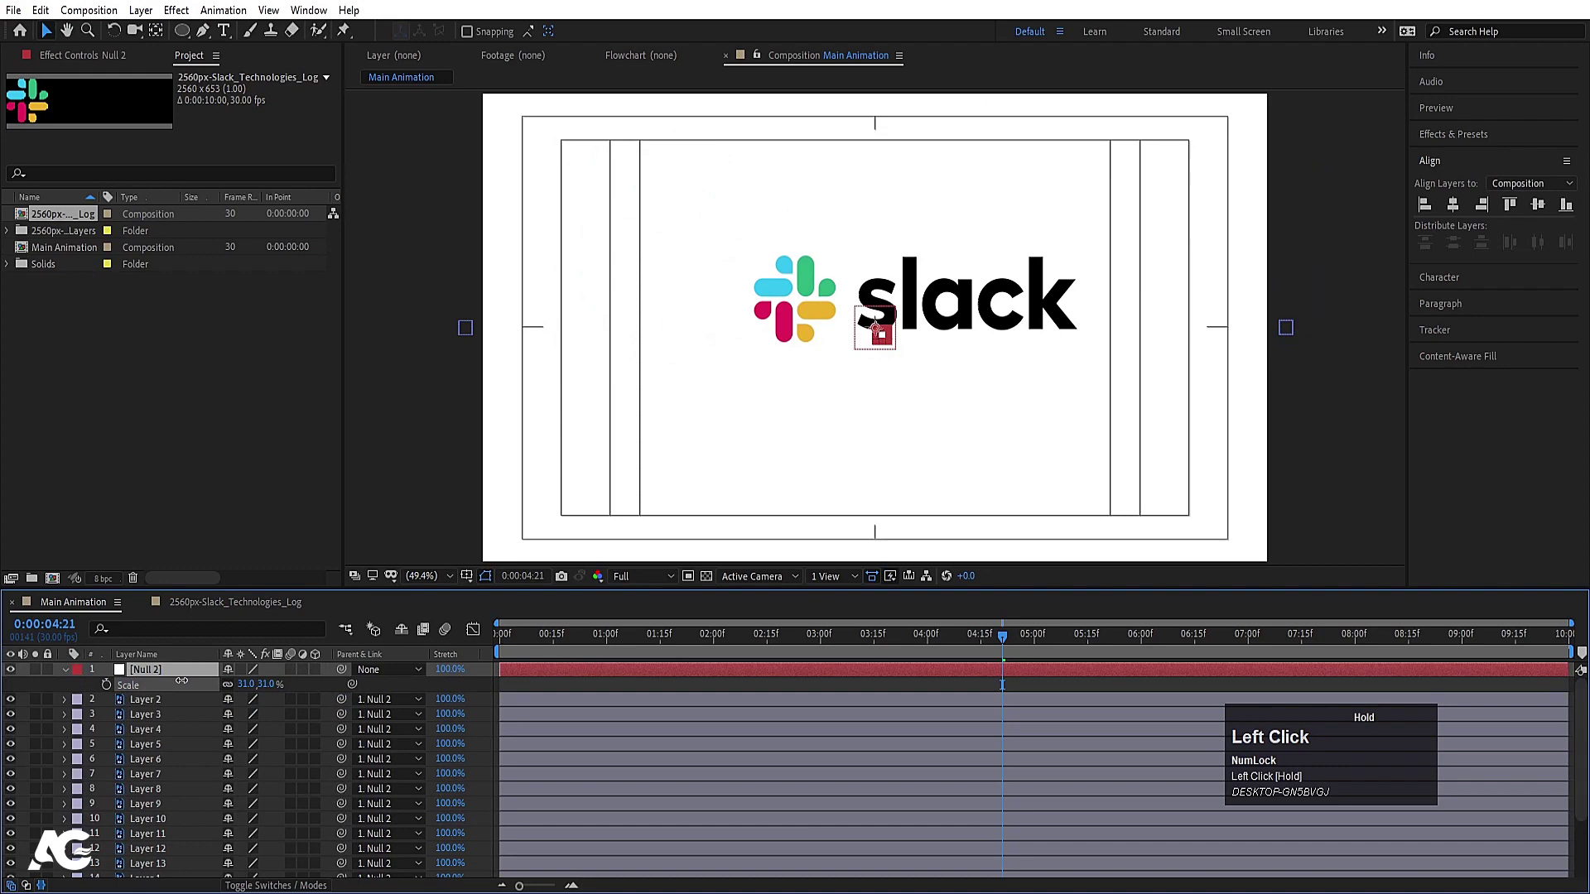
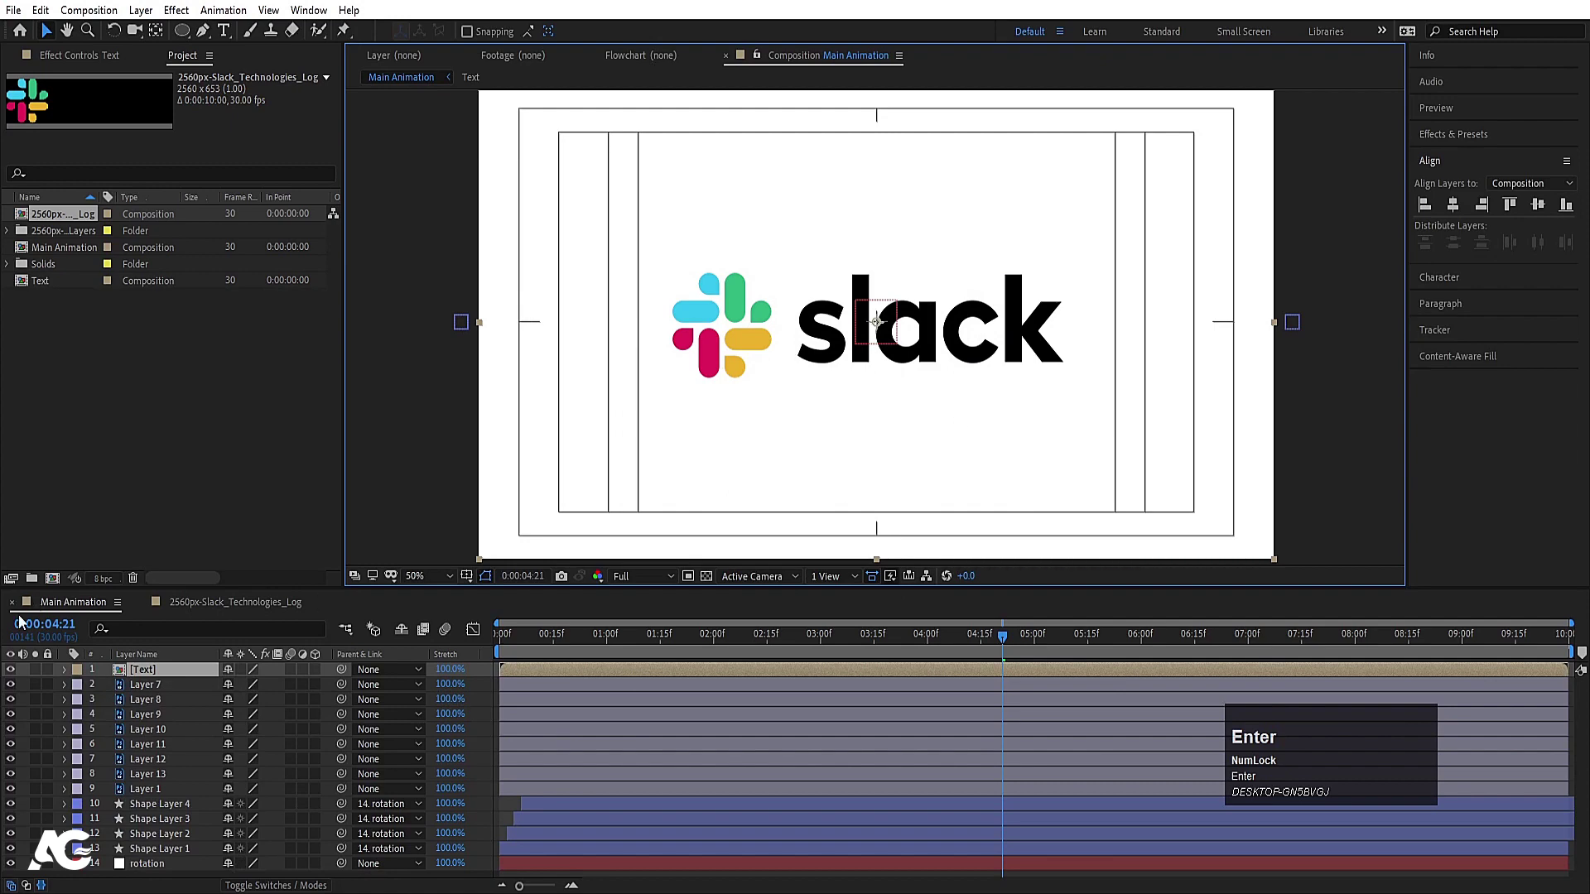
Pre-compose the logo piece layers into a 'Logo' composition and move to about 3:01
left_click(17, 680)
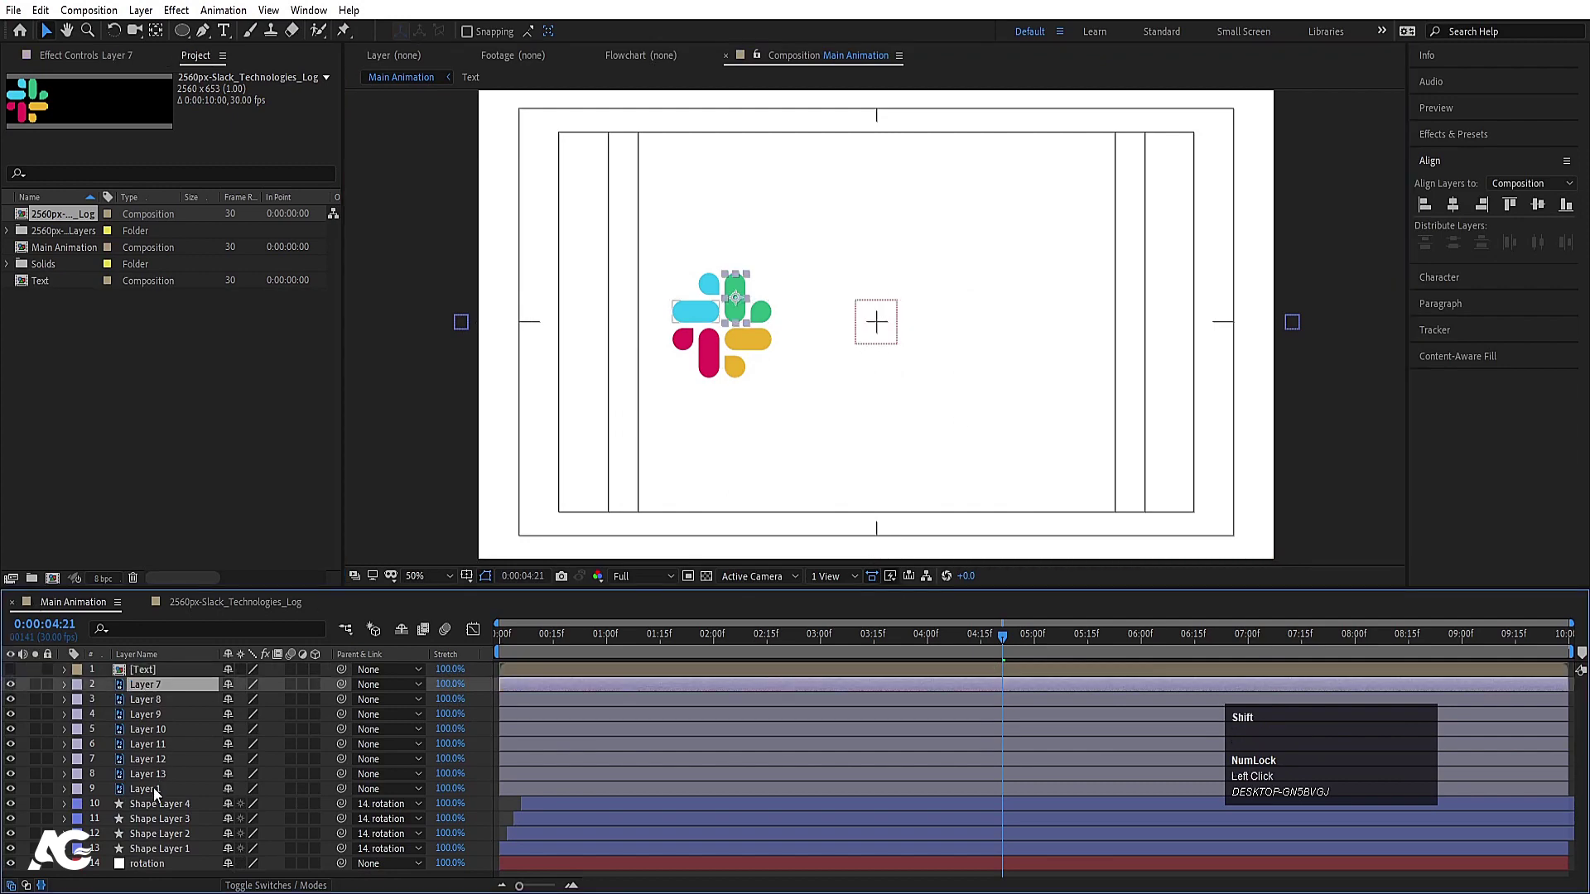
left_click(157, 796)
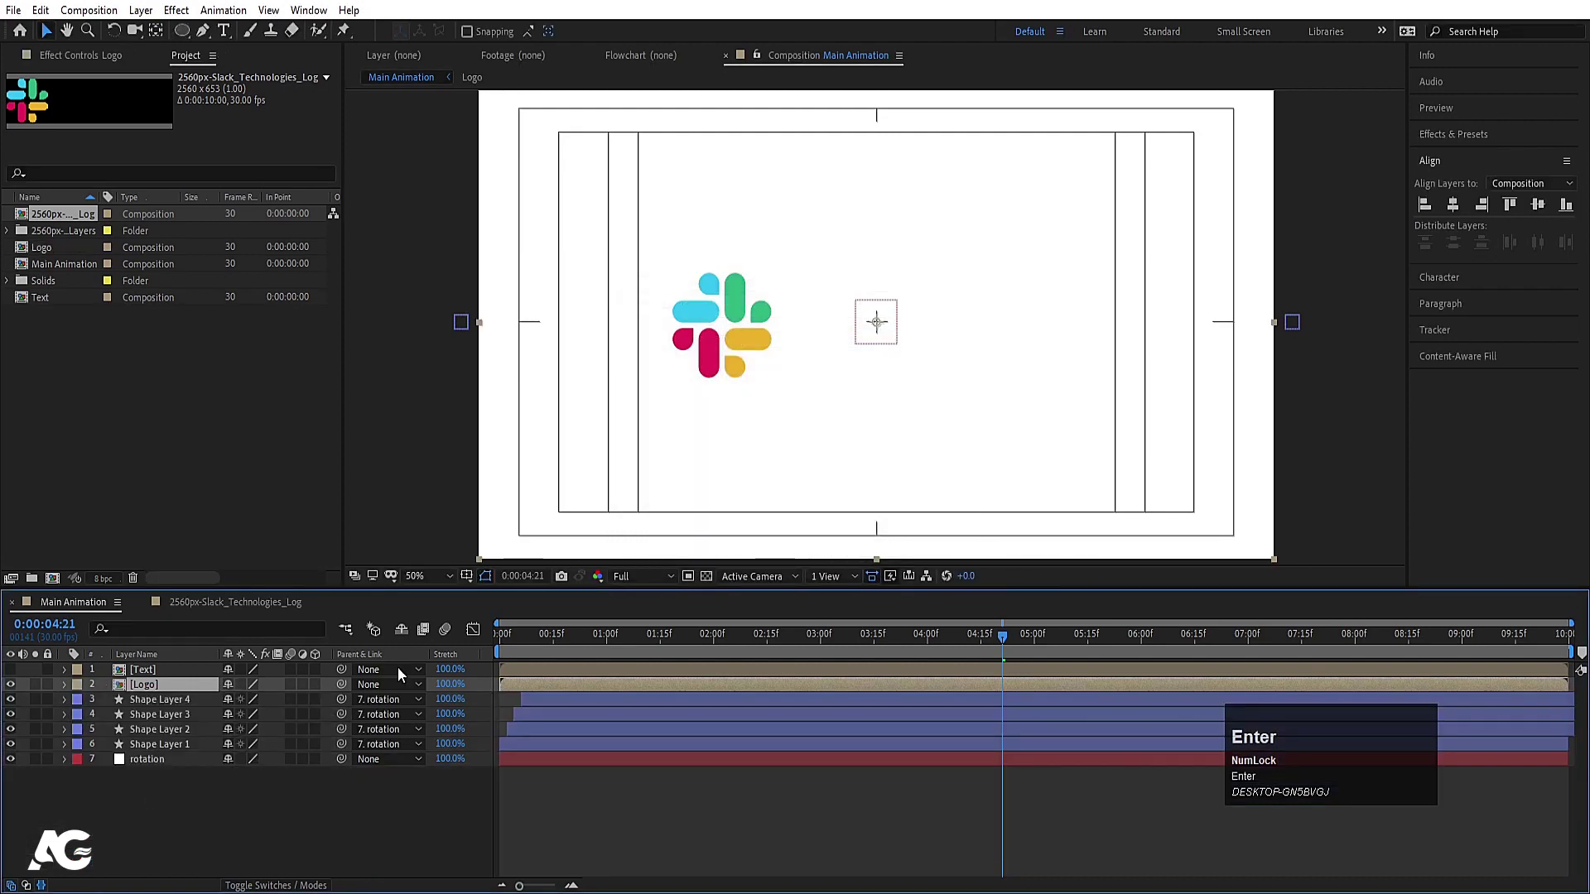
key("space")
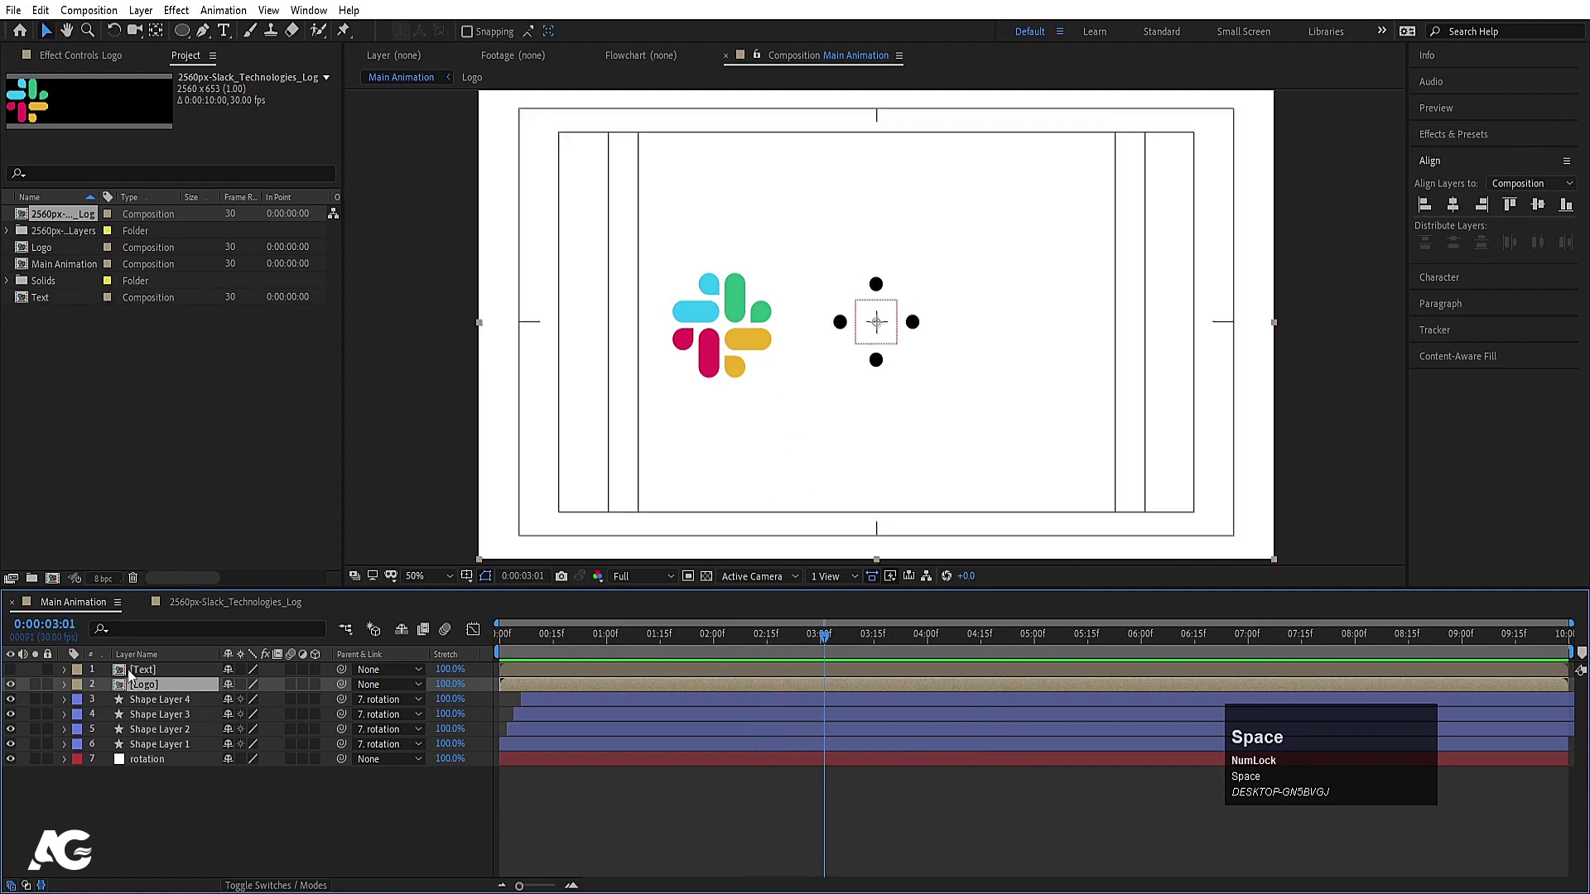
Set a starting Position keyframe on the Logo layer at the three-second mark
key("p")
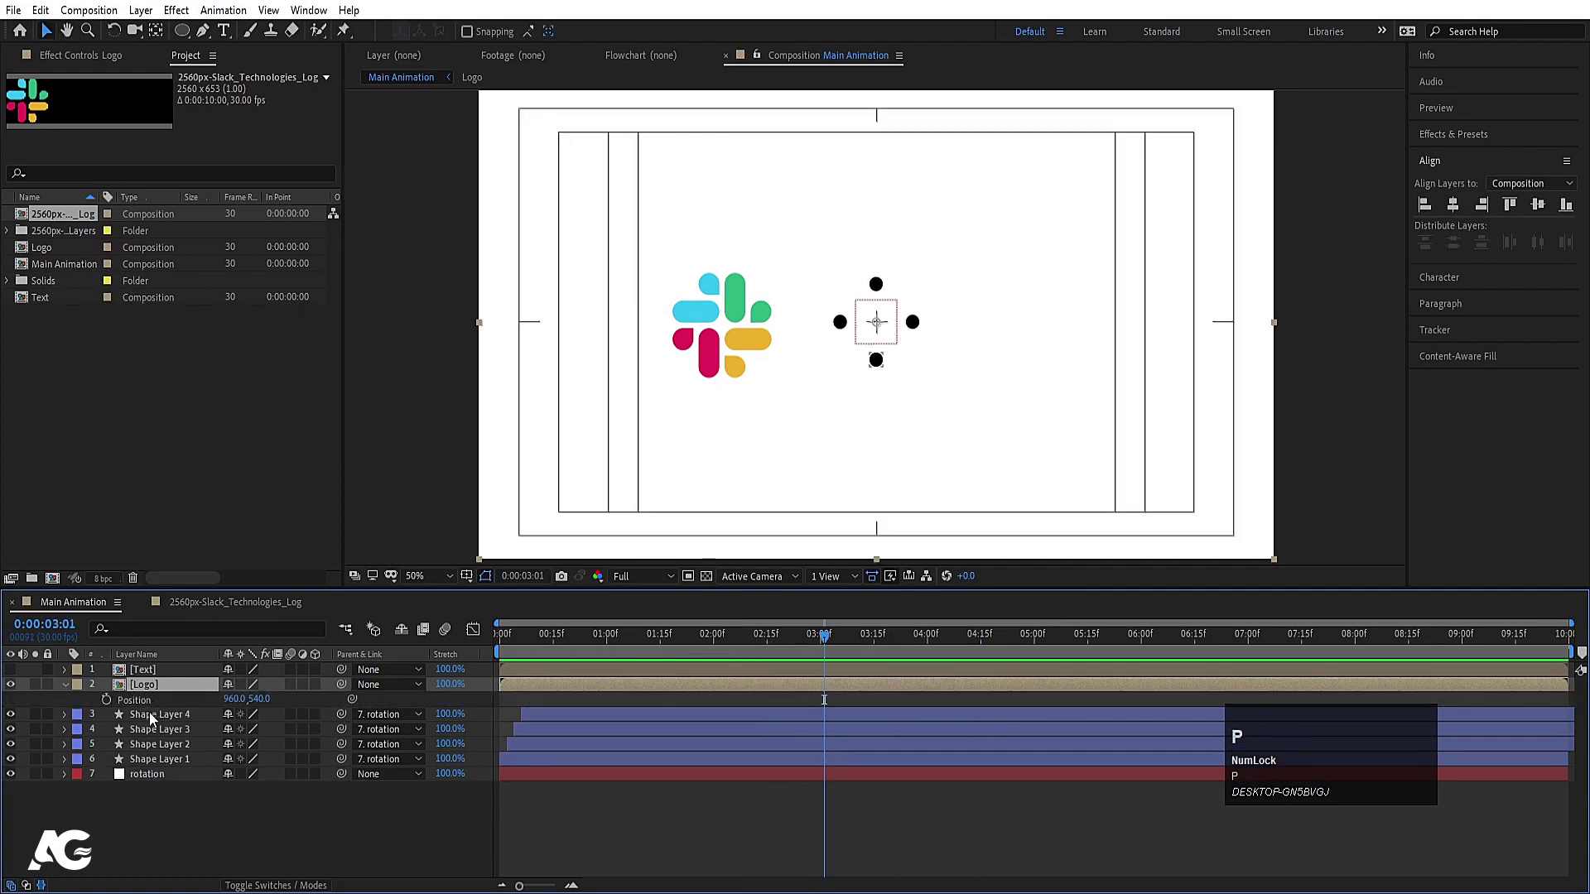
left_click(112, 704)
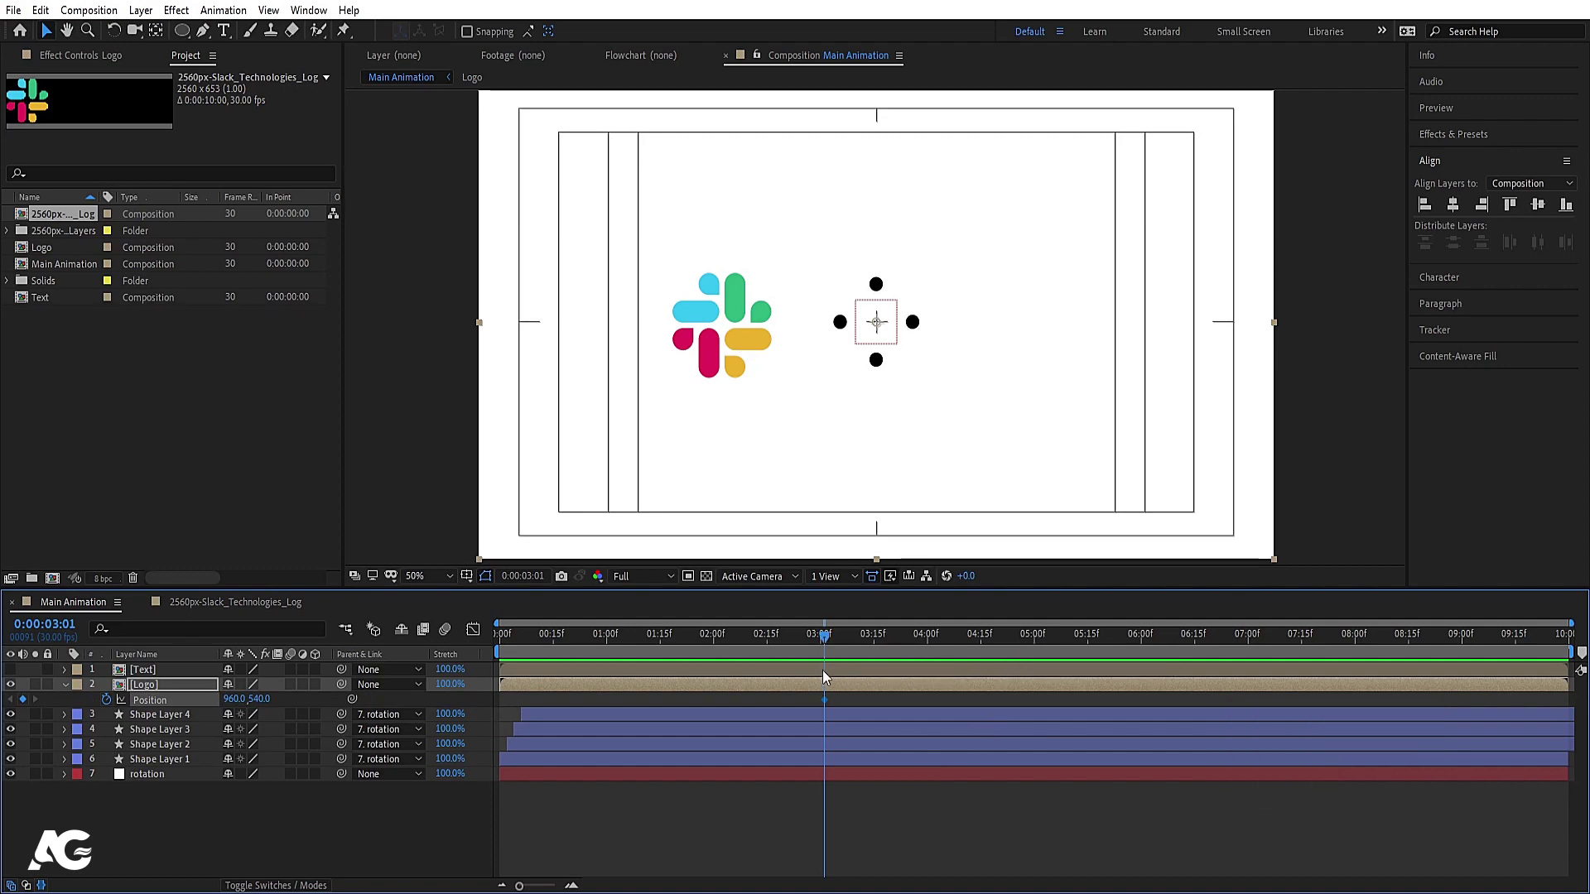
left_click(829, 703)
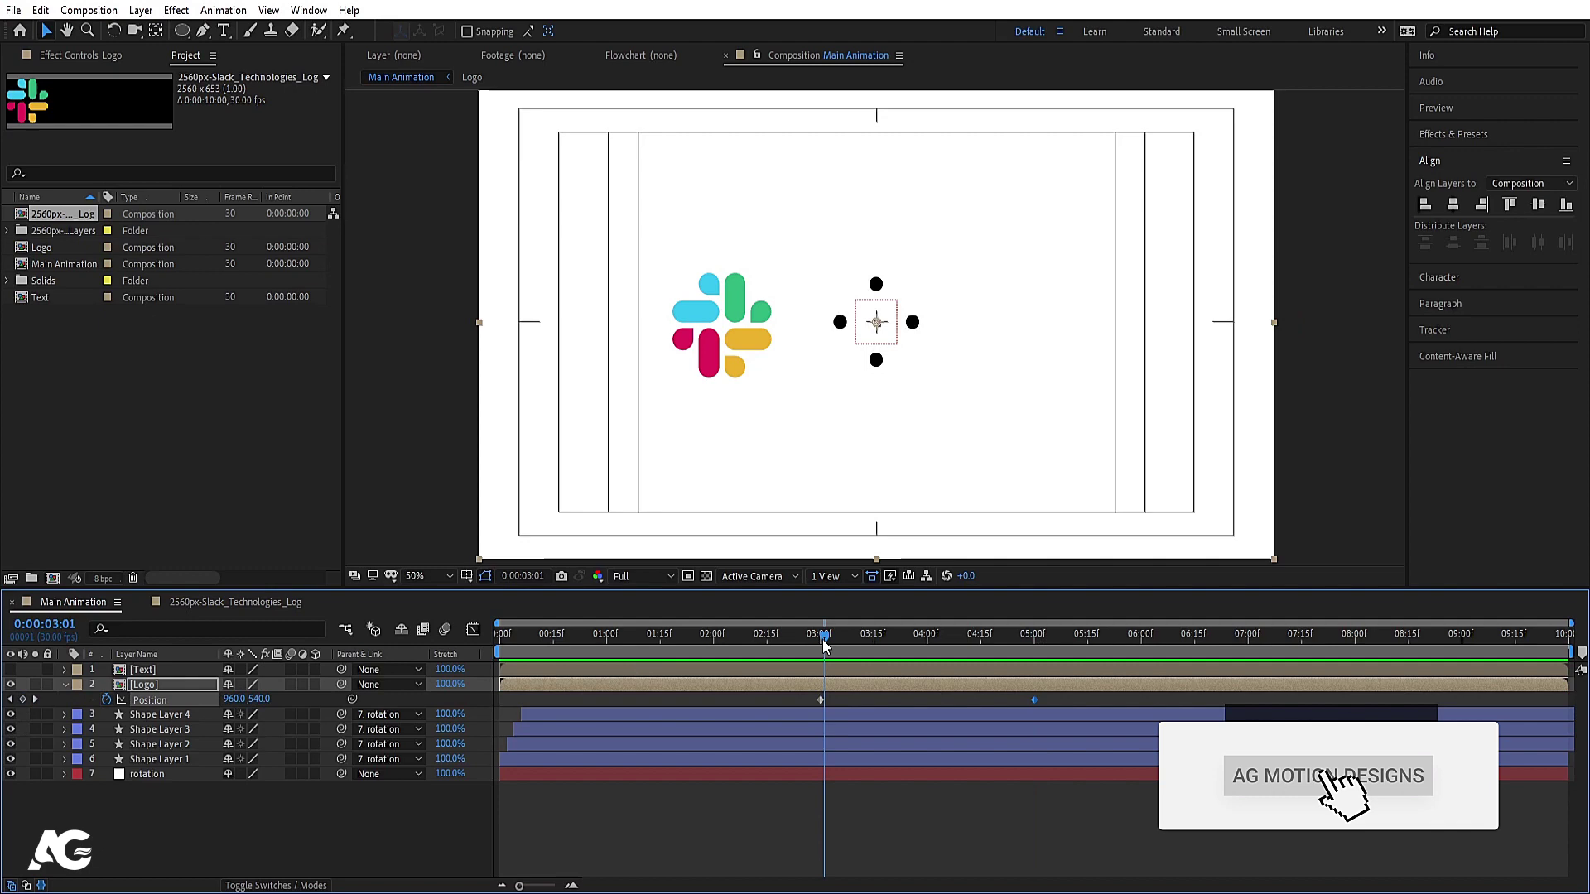
Centre the Logo at an earlier frame (Position X about 1335) so it slides left, with Easy Ease
key("j")
left_click(227, 709)
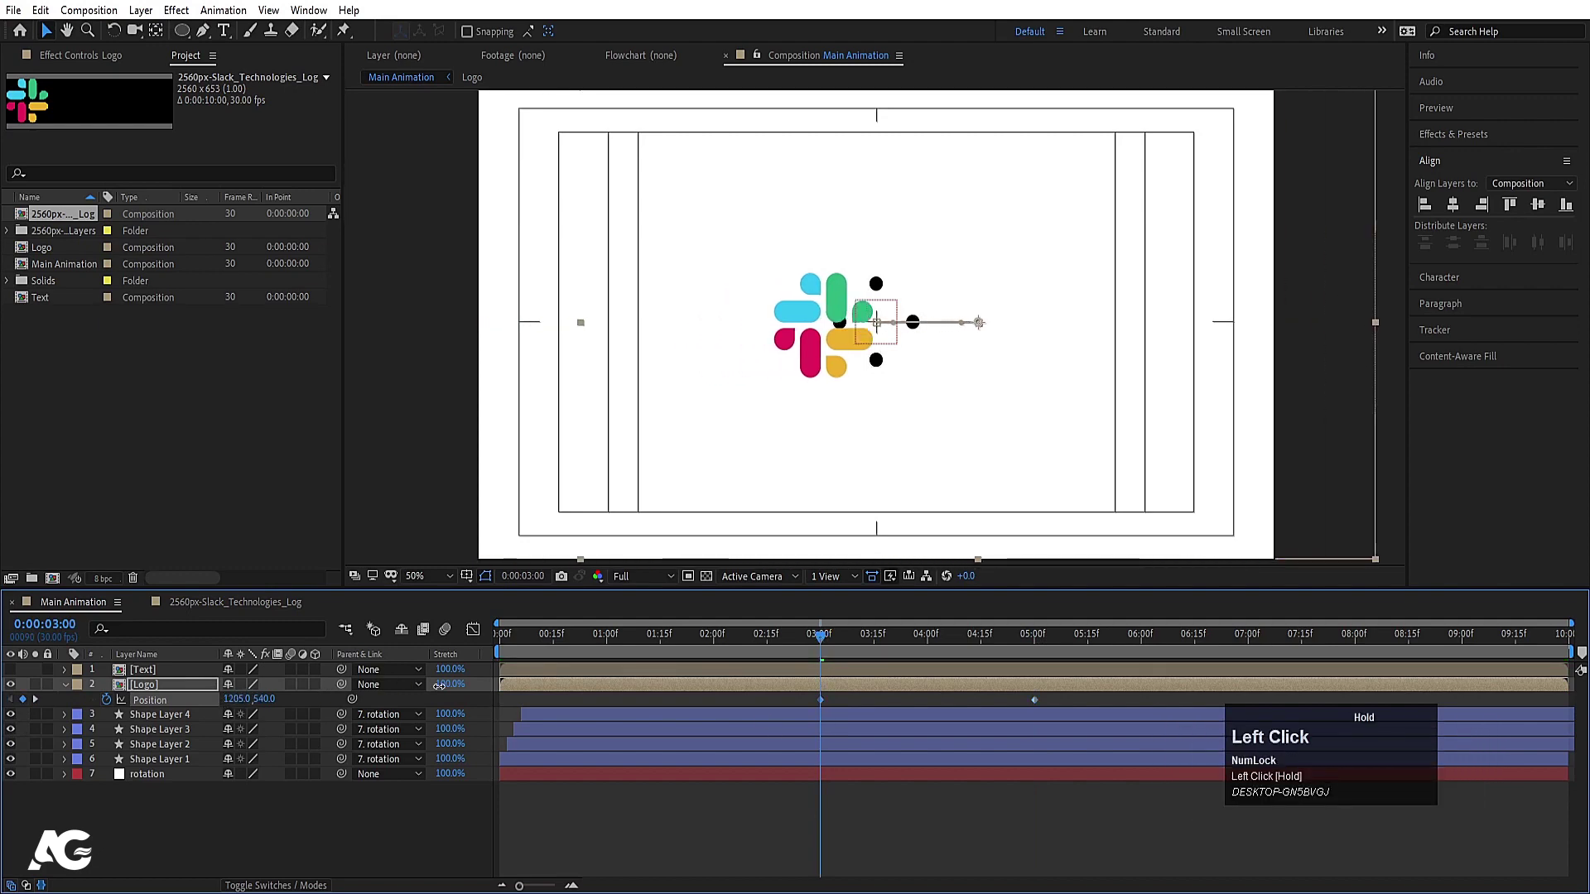
key("space")
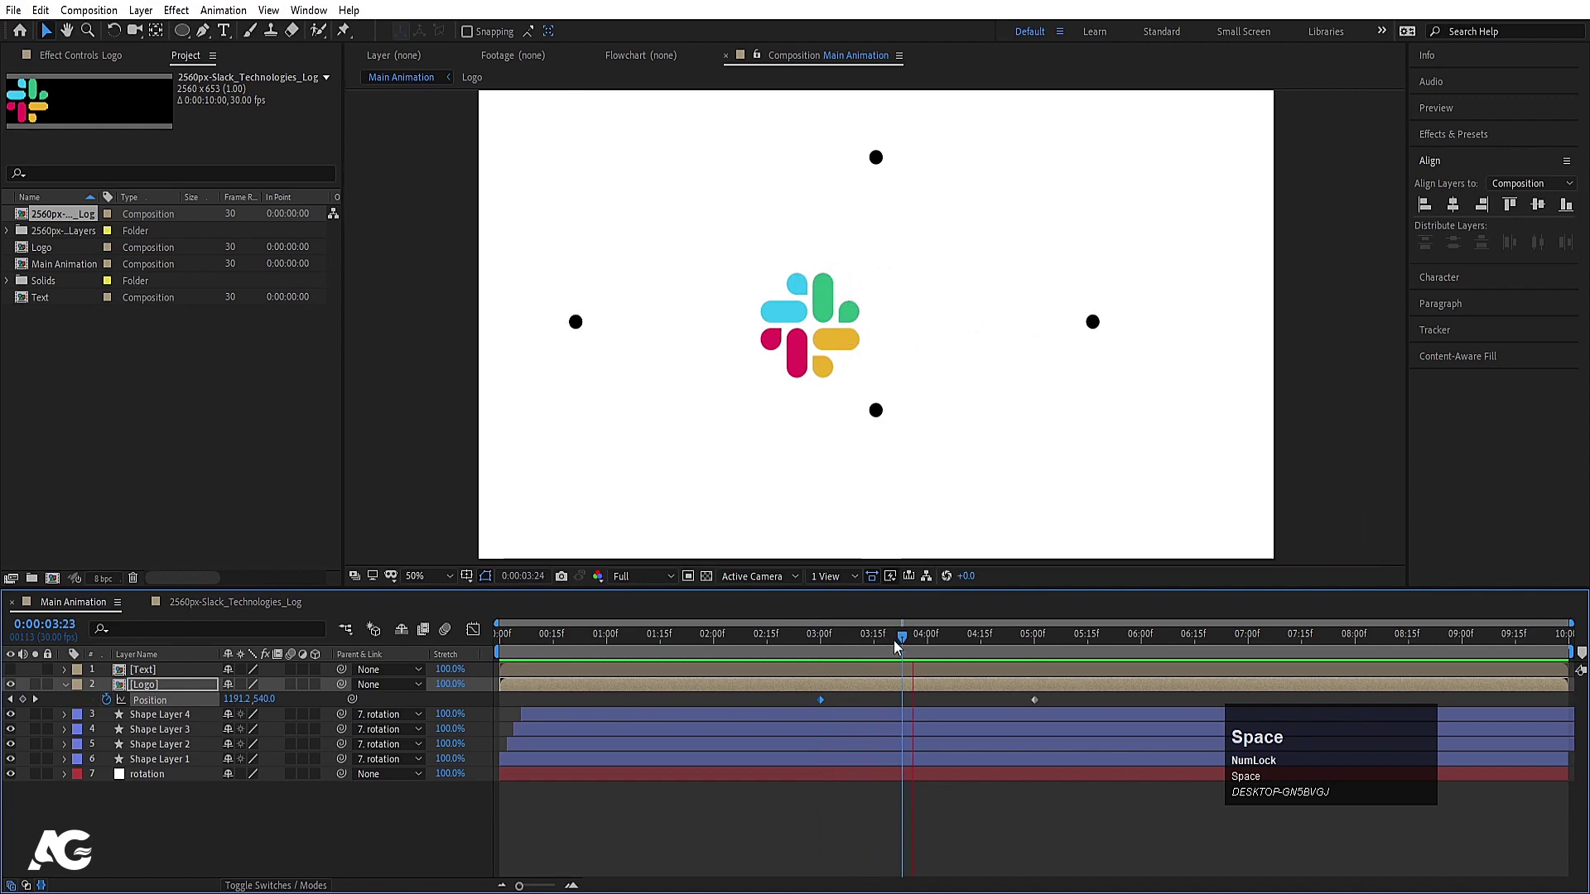
left_click(804, 703)
key("F9")
Preview and adjust the logo's horizontal slide to land beside the wordmark
left_click(847, 634)
key("space")
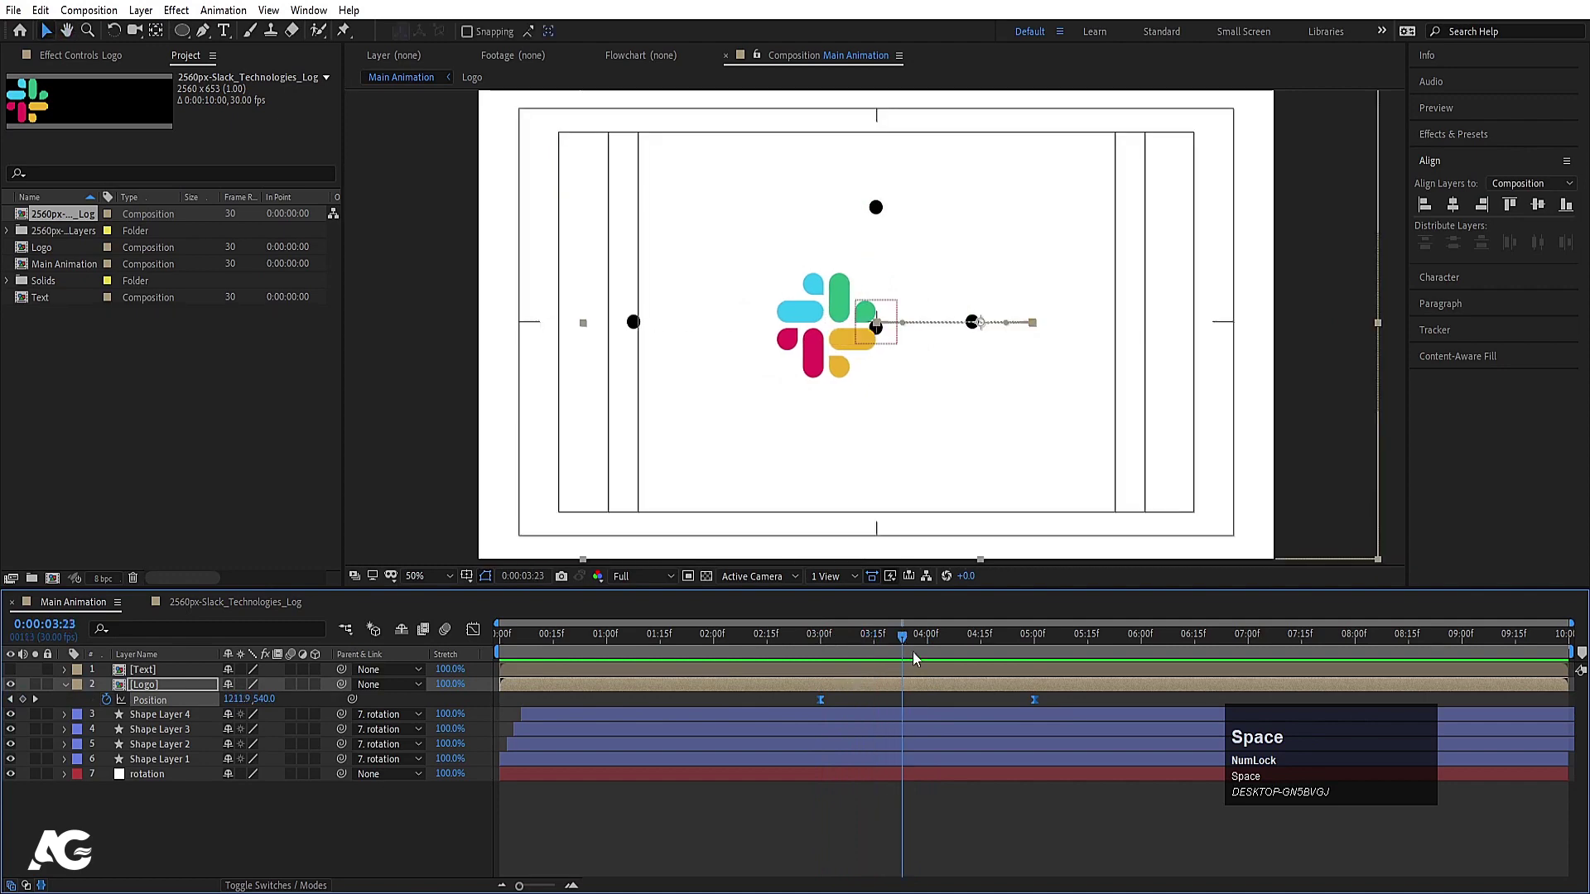
left_click(904, 645)
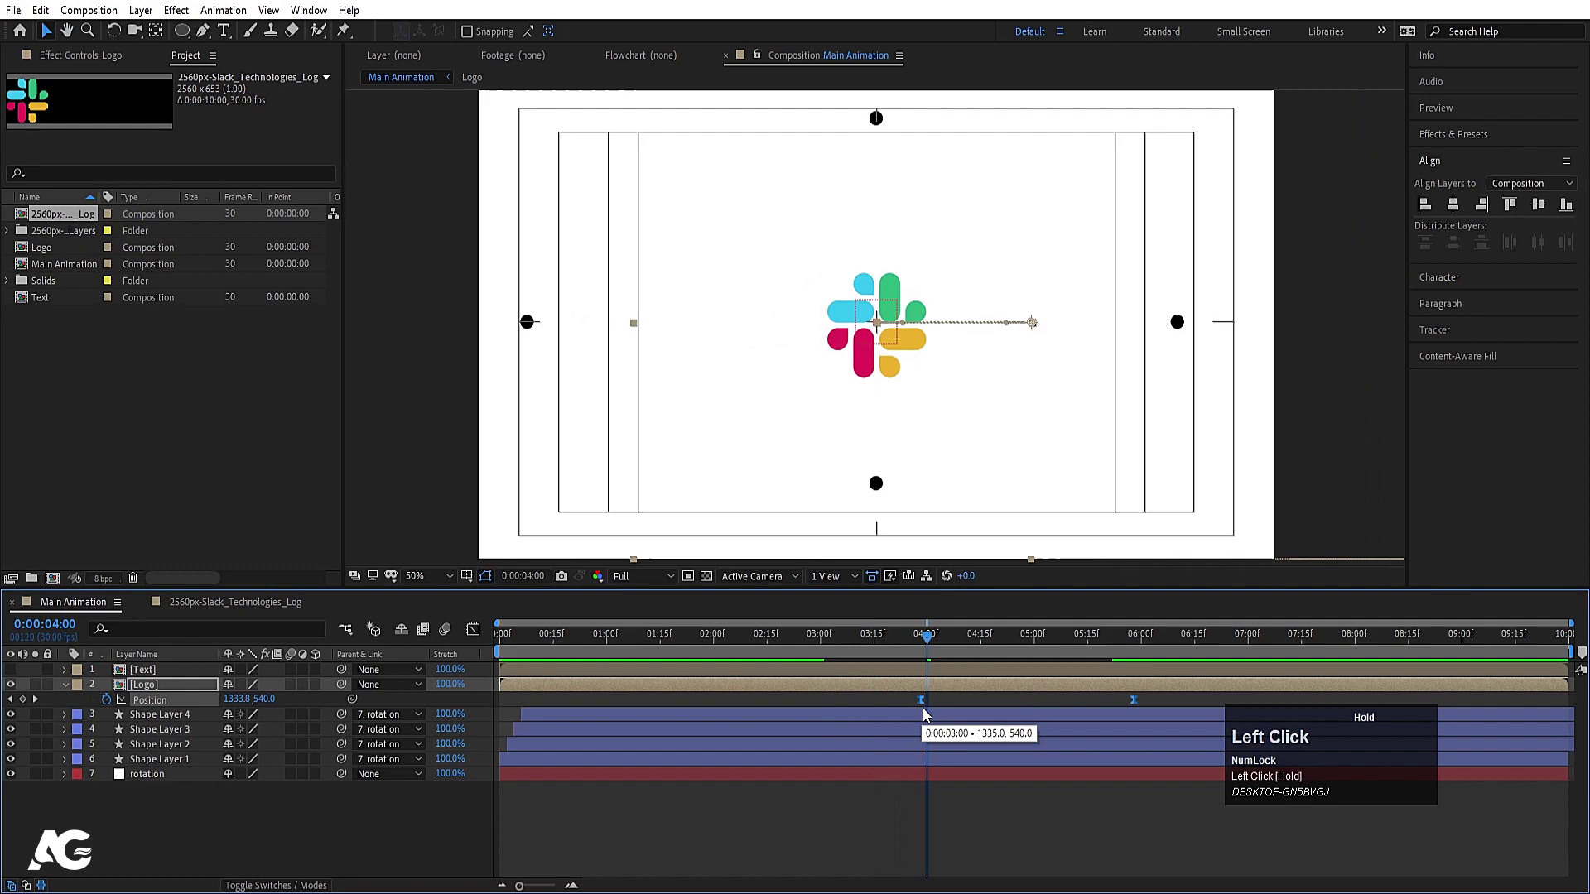
key("space")
left_click_drag(936, 638, 877, 298)
Zoom in to recolour the burst circles to match the logo pieces, then select the Logo layer
scroll("up", 3)
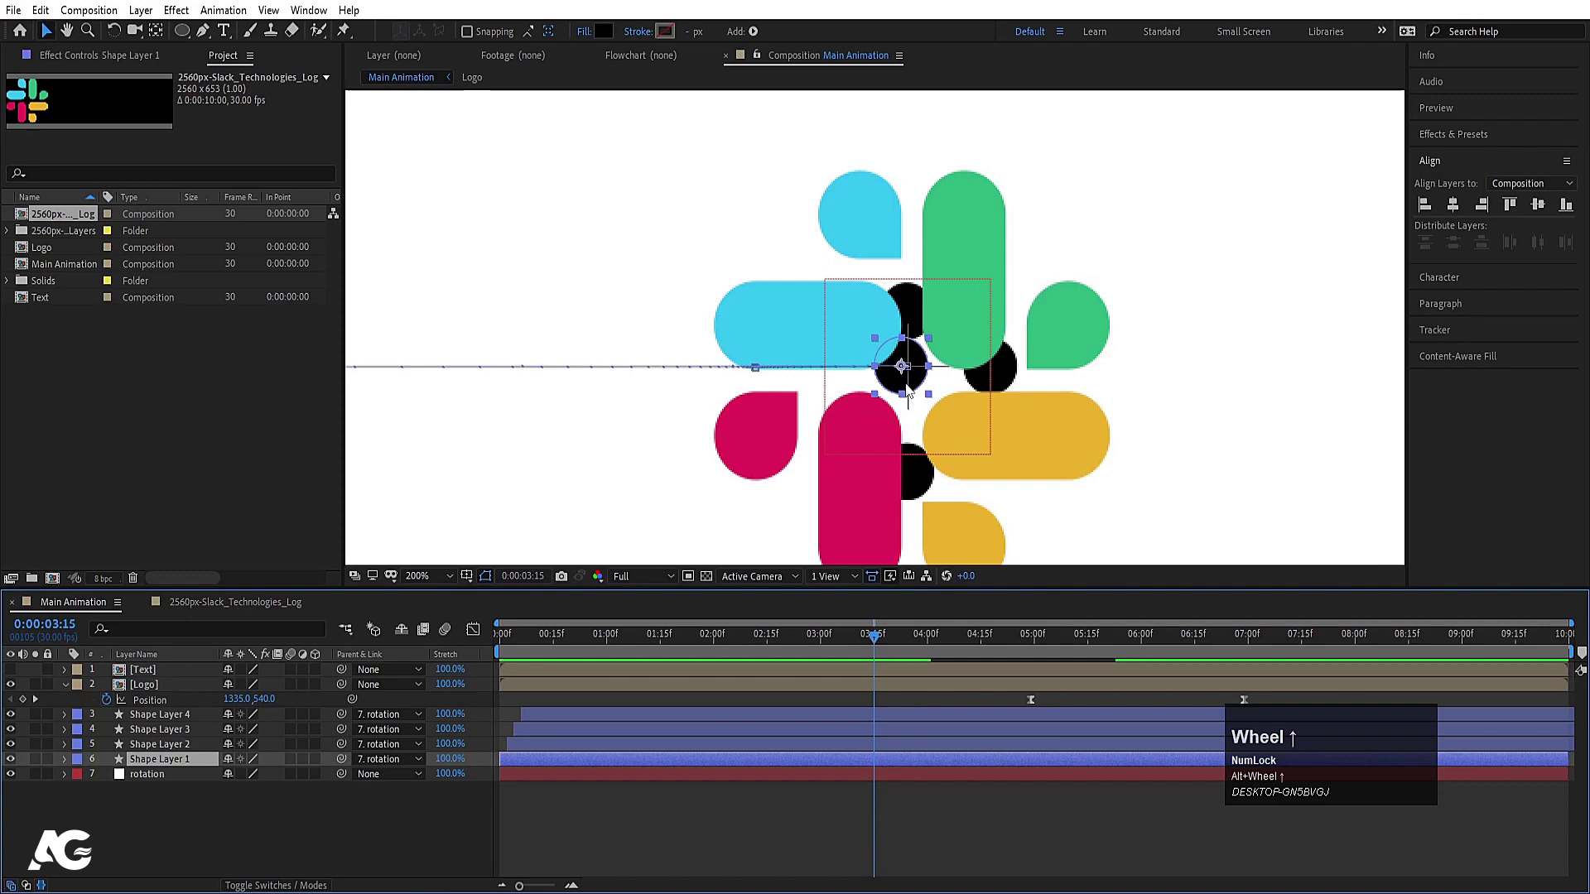
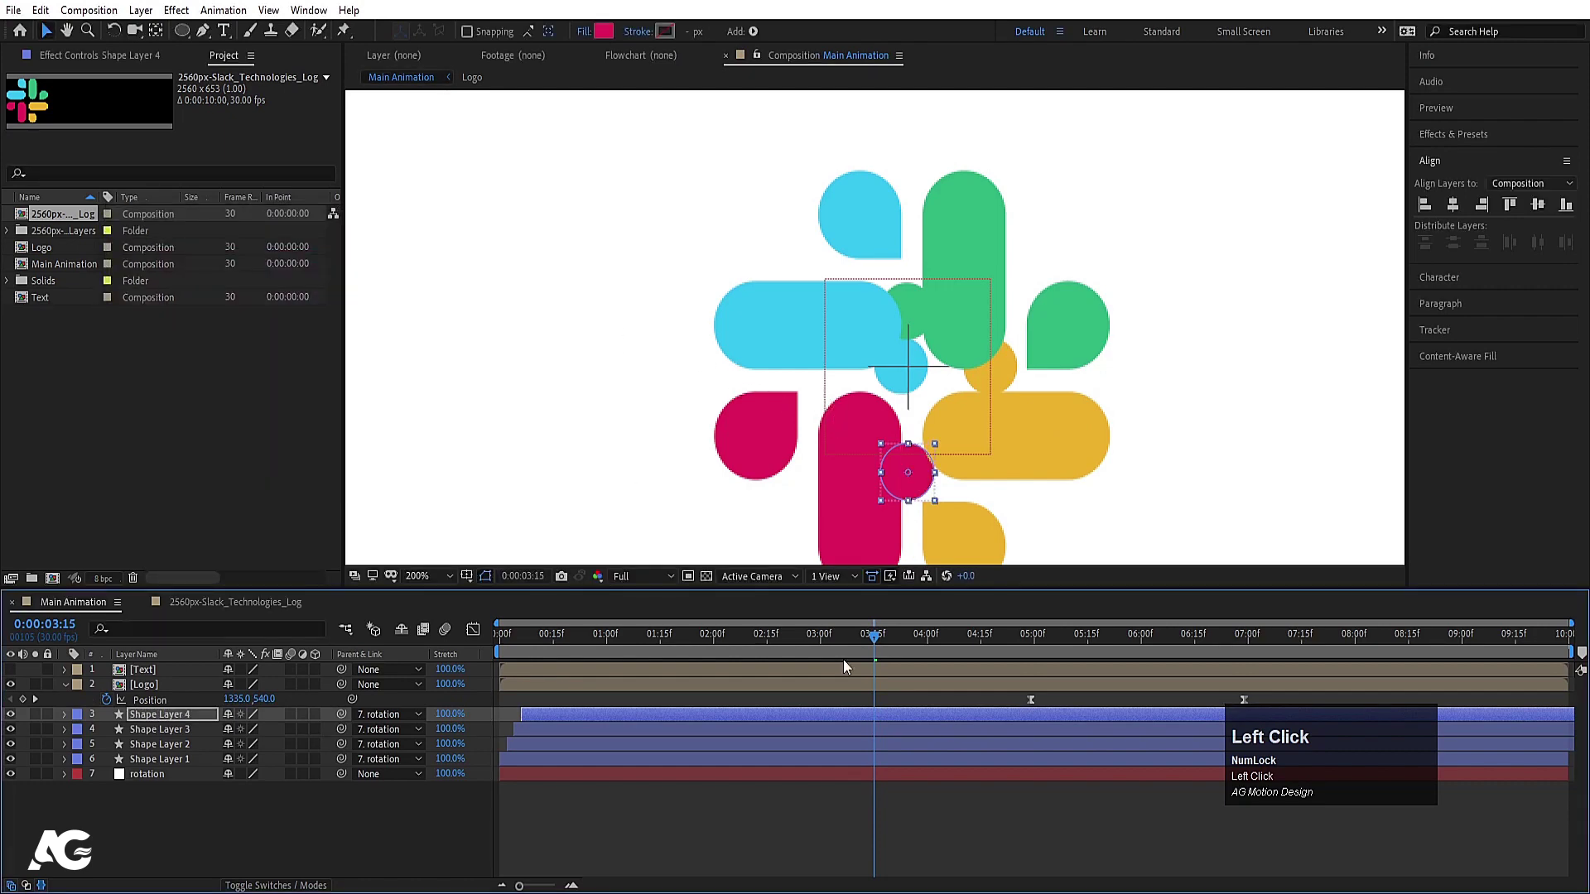
scroll("down", 3)
left_click(909, 693)
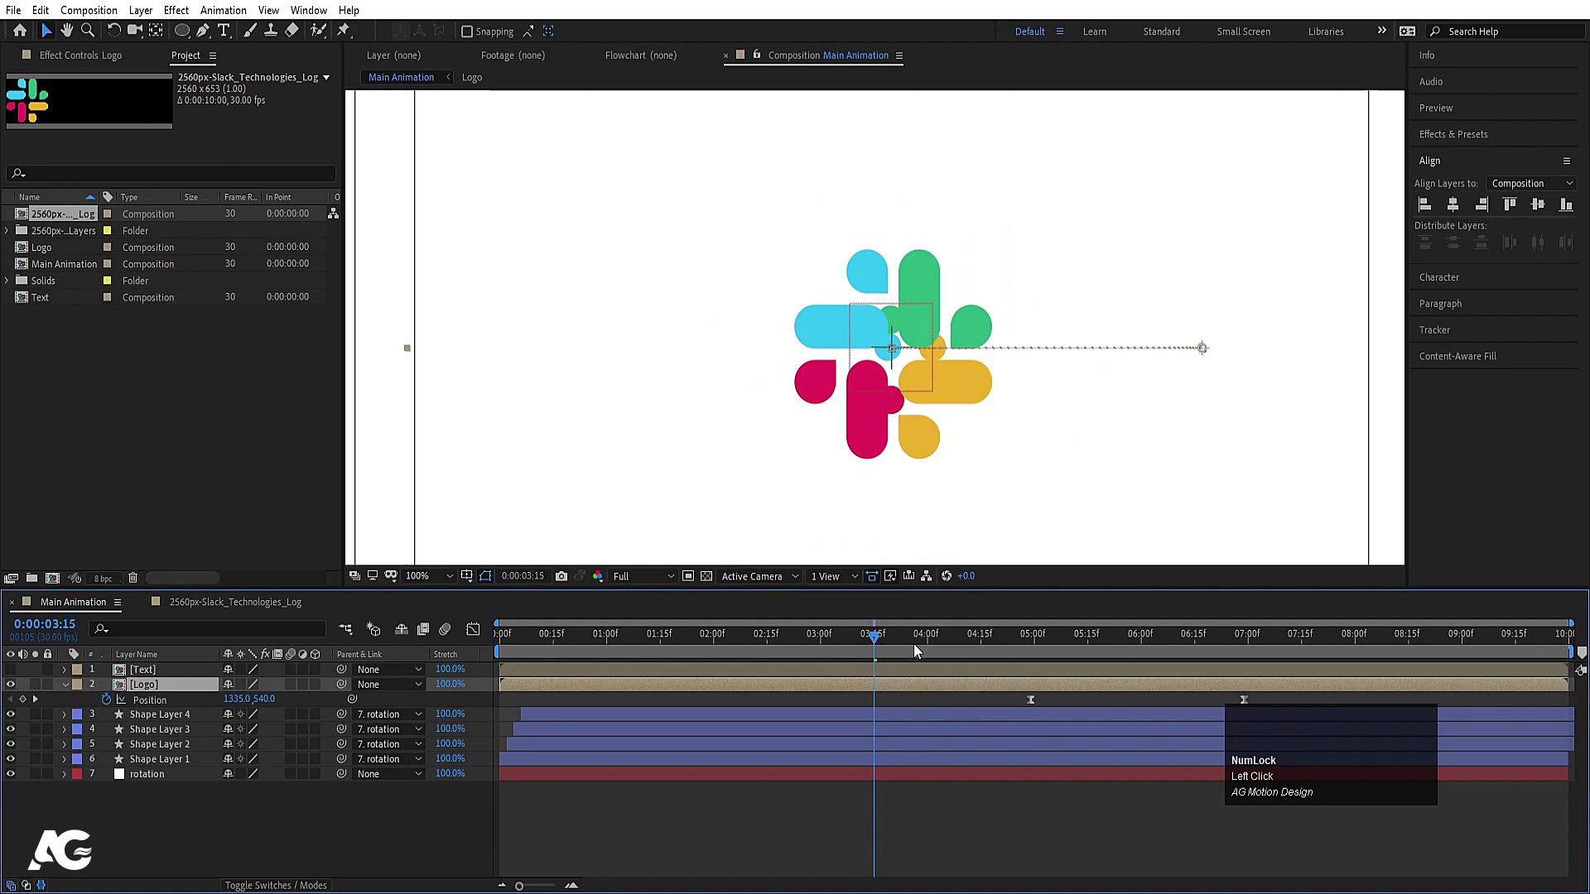
Enter the Logo composition and select all logo piece layers
left_click(883, 688)
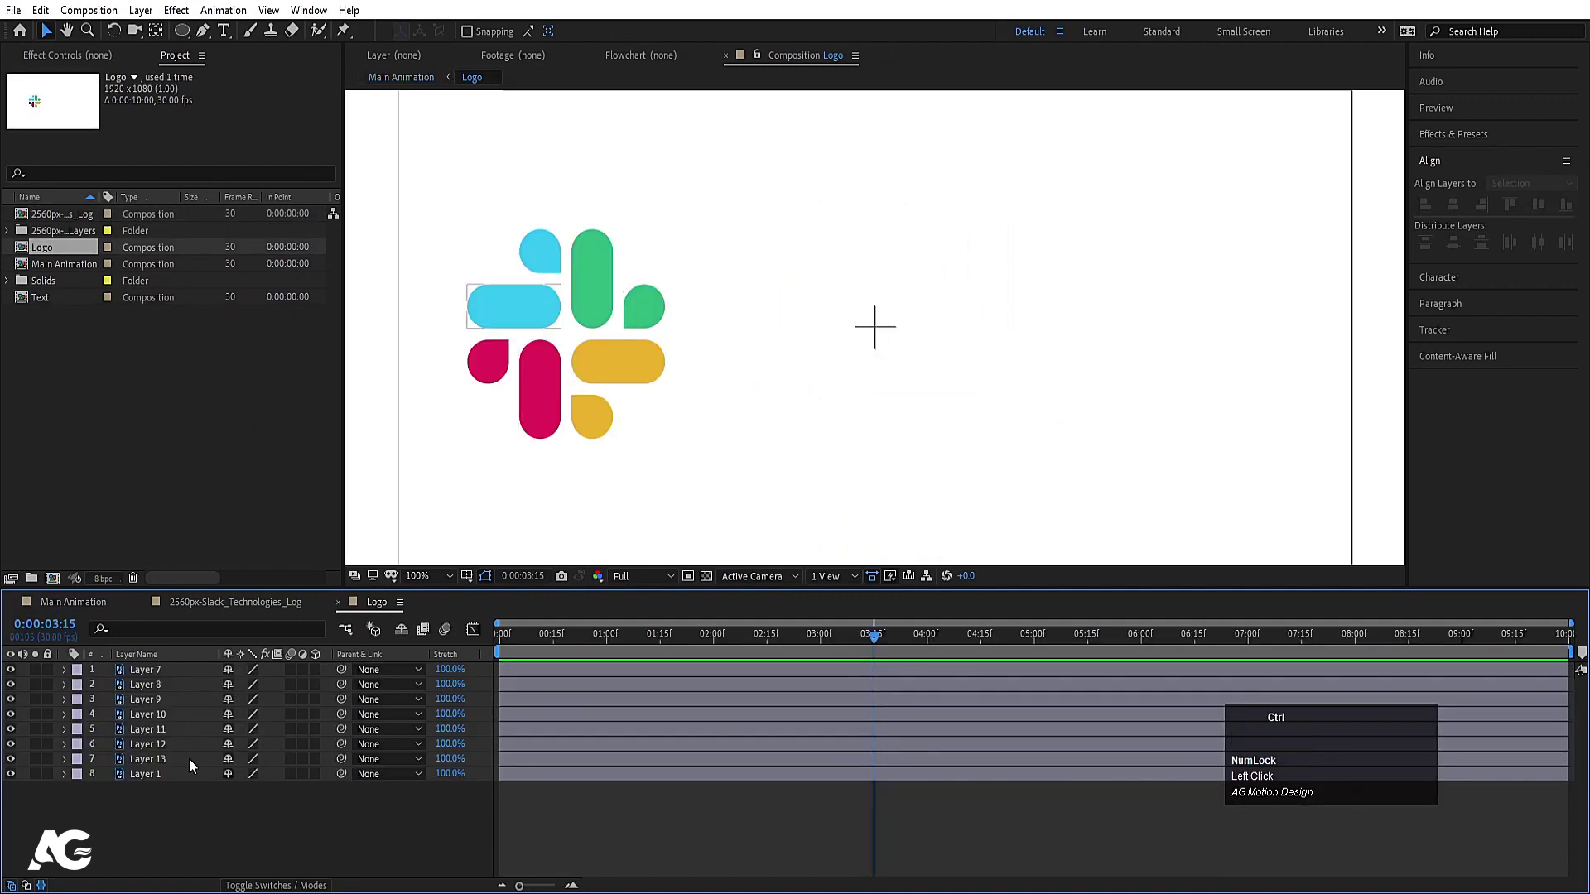
key("ctrl+a")
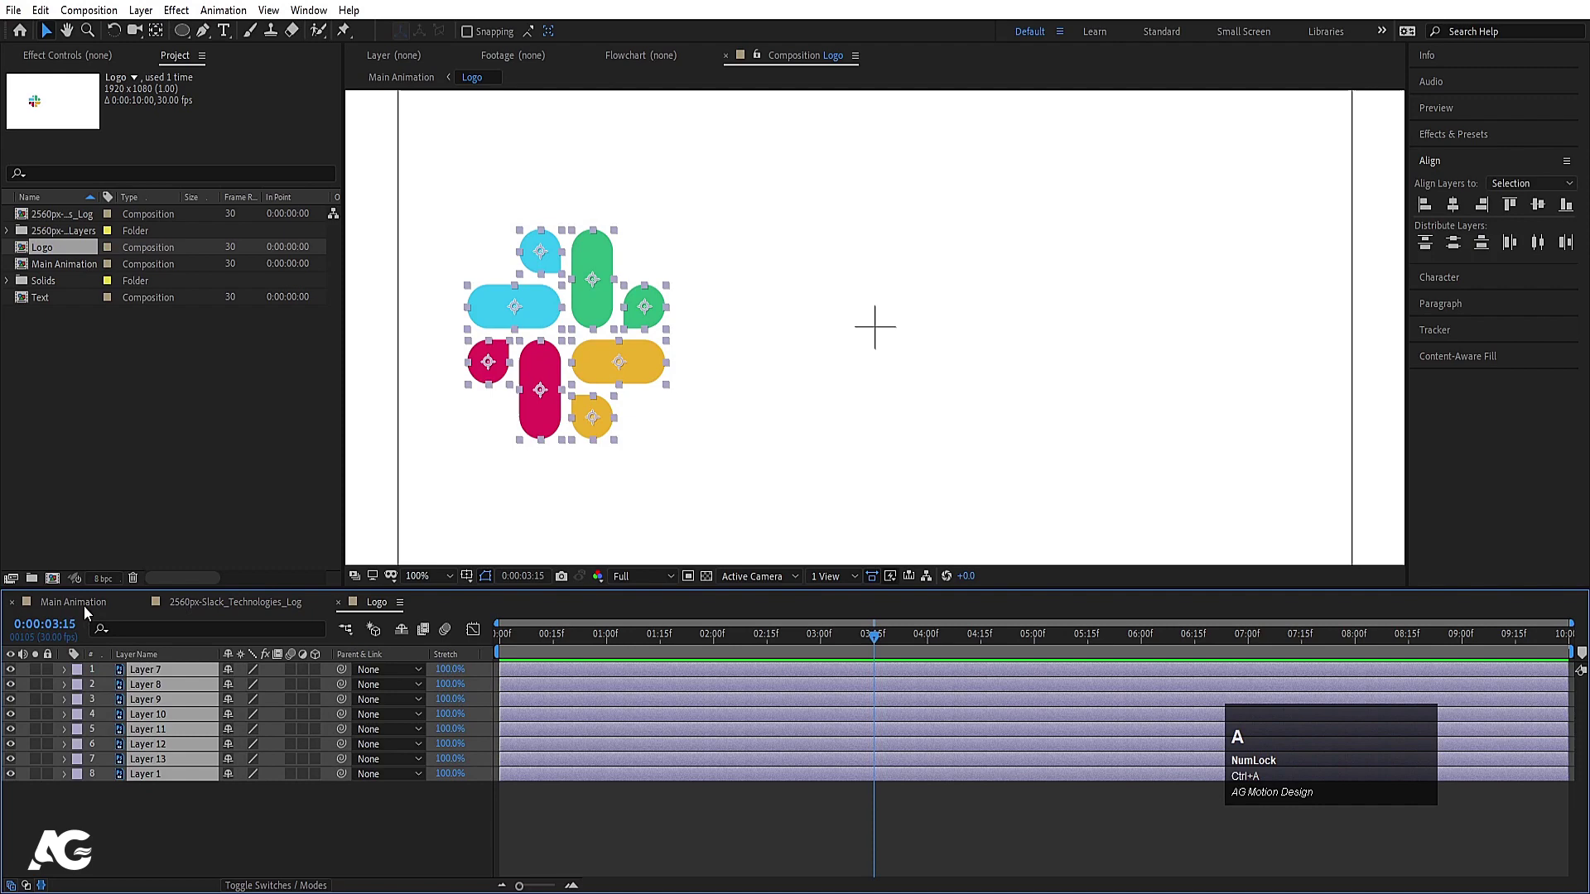
left_click(89, 611)
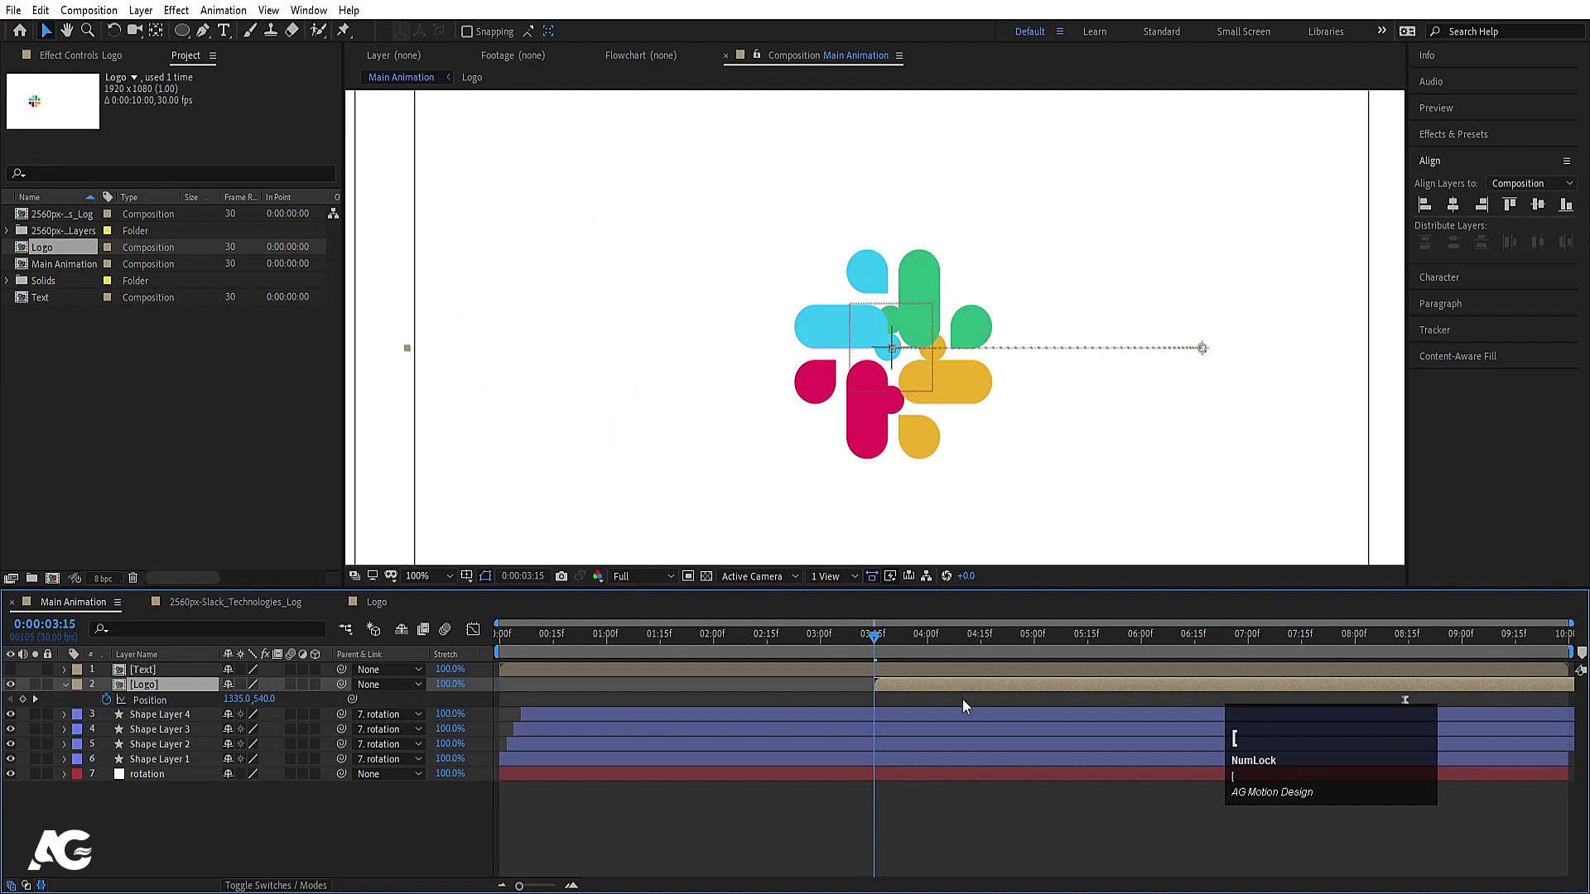
left_click(953, 692)
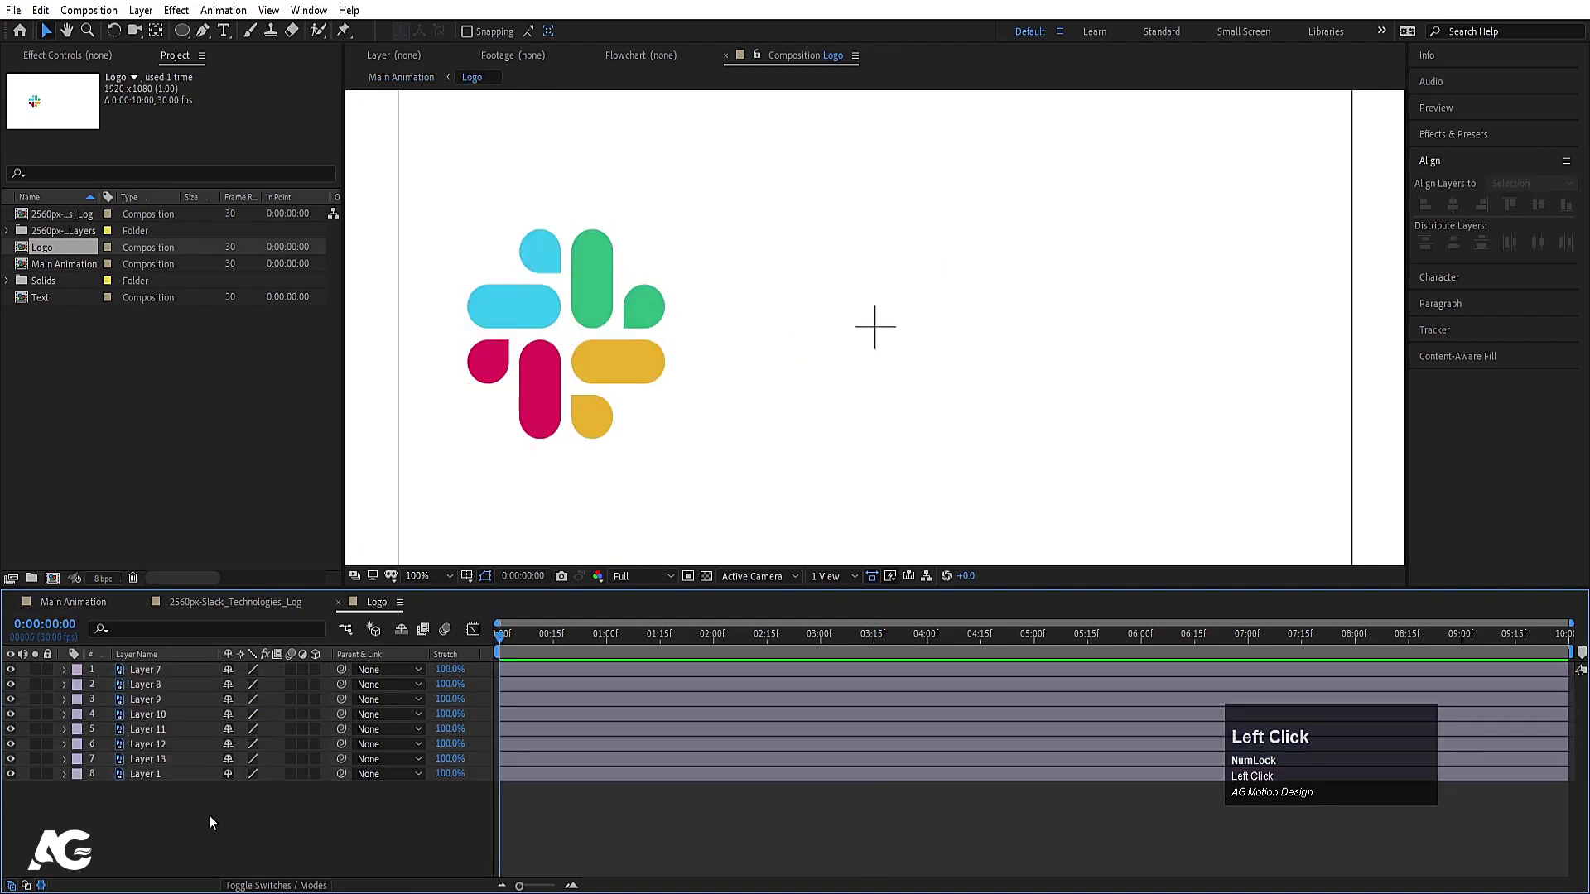
Add Position keyframes for every logo piece at the start of the timeline
key("p")
left_click(108, 690)
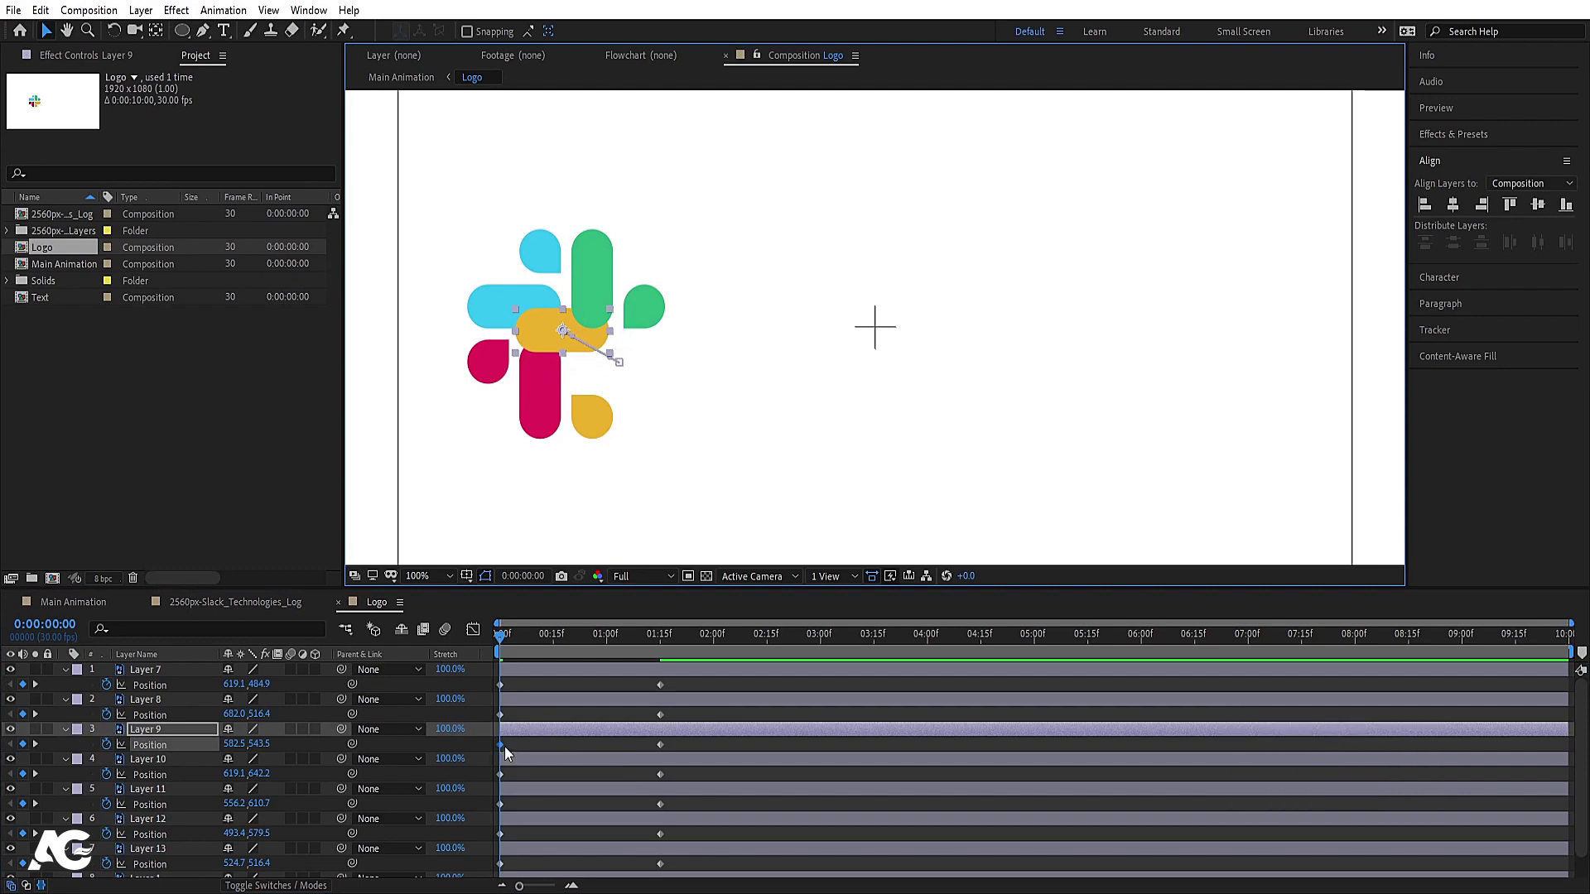
Copy one piece's central Position value and select all pieces to share it as the start point
left_click_drag(517, 753, 540, 753)
key("ctrl+c")
key("ctrl+a")
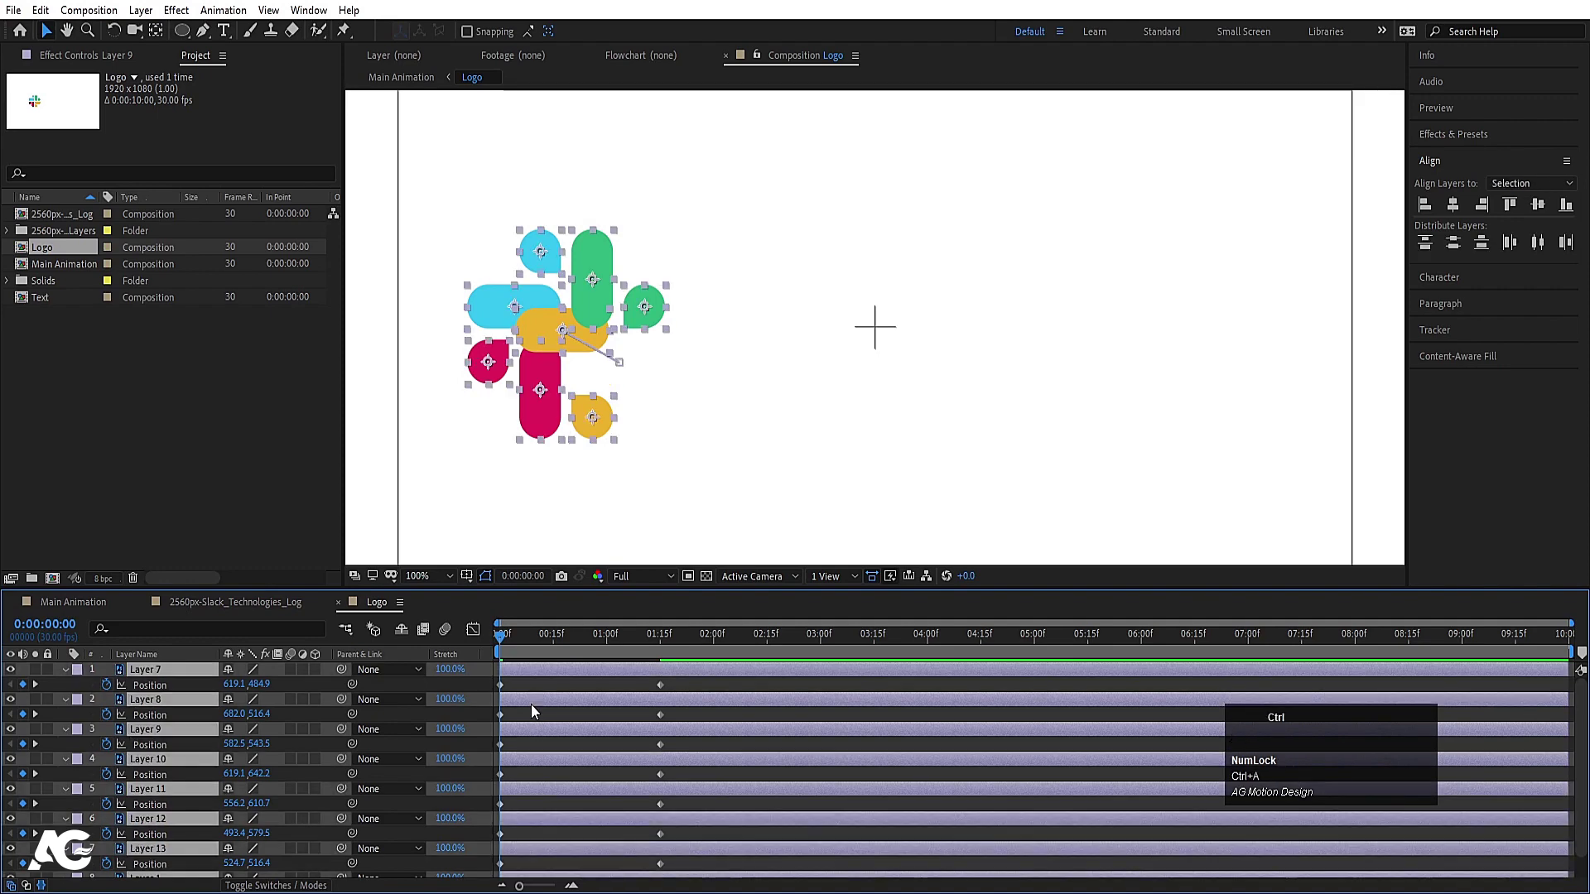
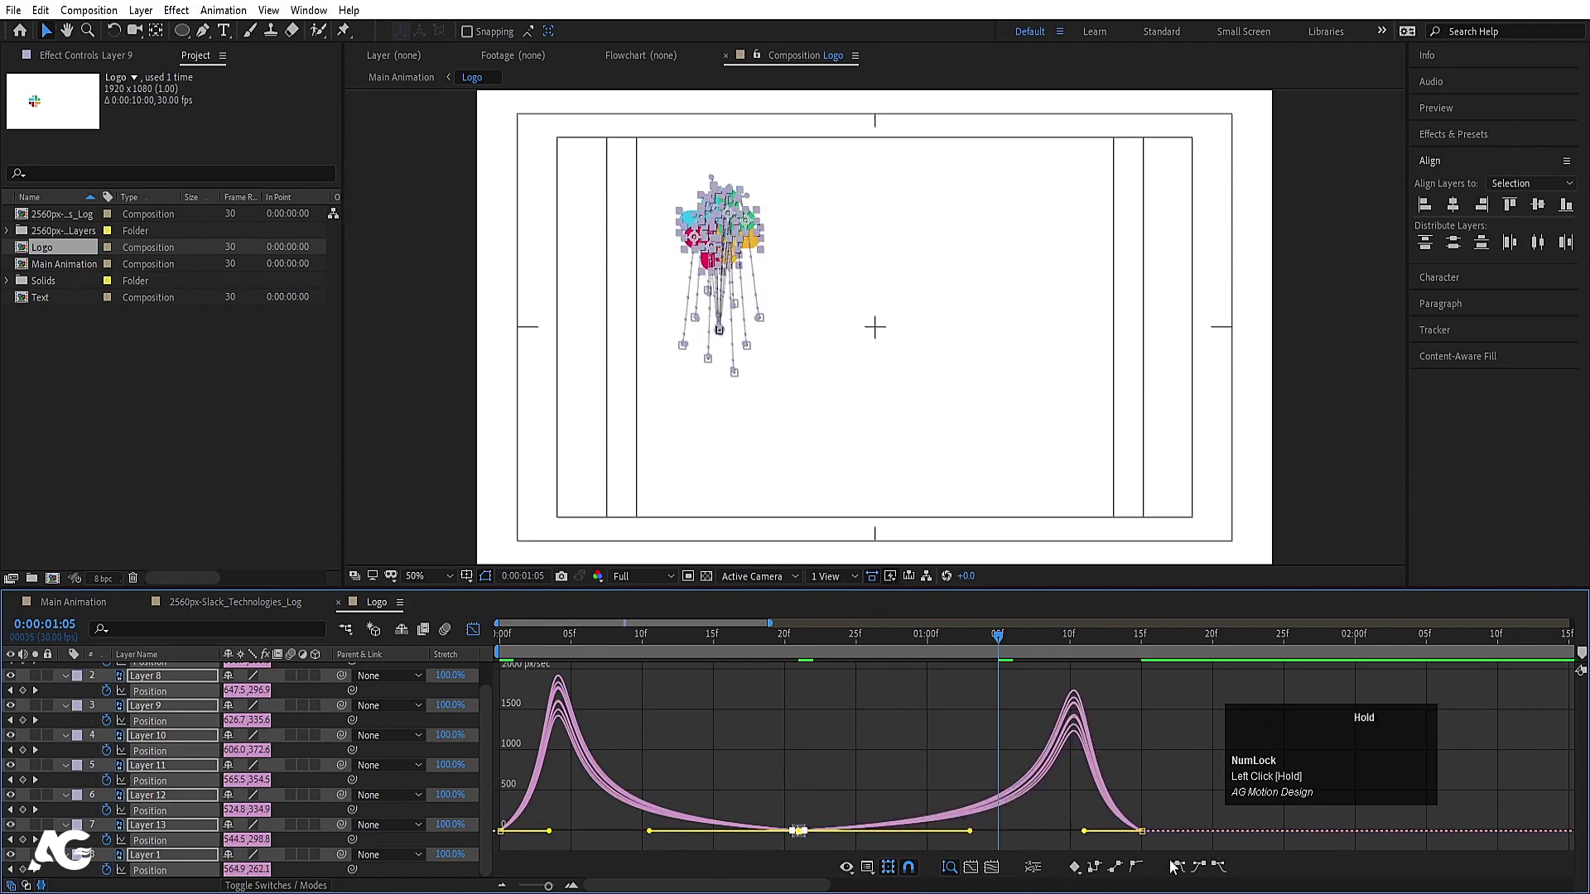
Drag the Graph Editor influence handles so the pieces rush out fast and settle slowly
left_click_drag(1181, 811, 549, 825)
left_click_drag(548, 825, 516, 649)
key("space")
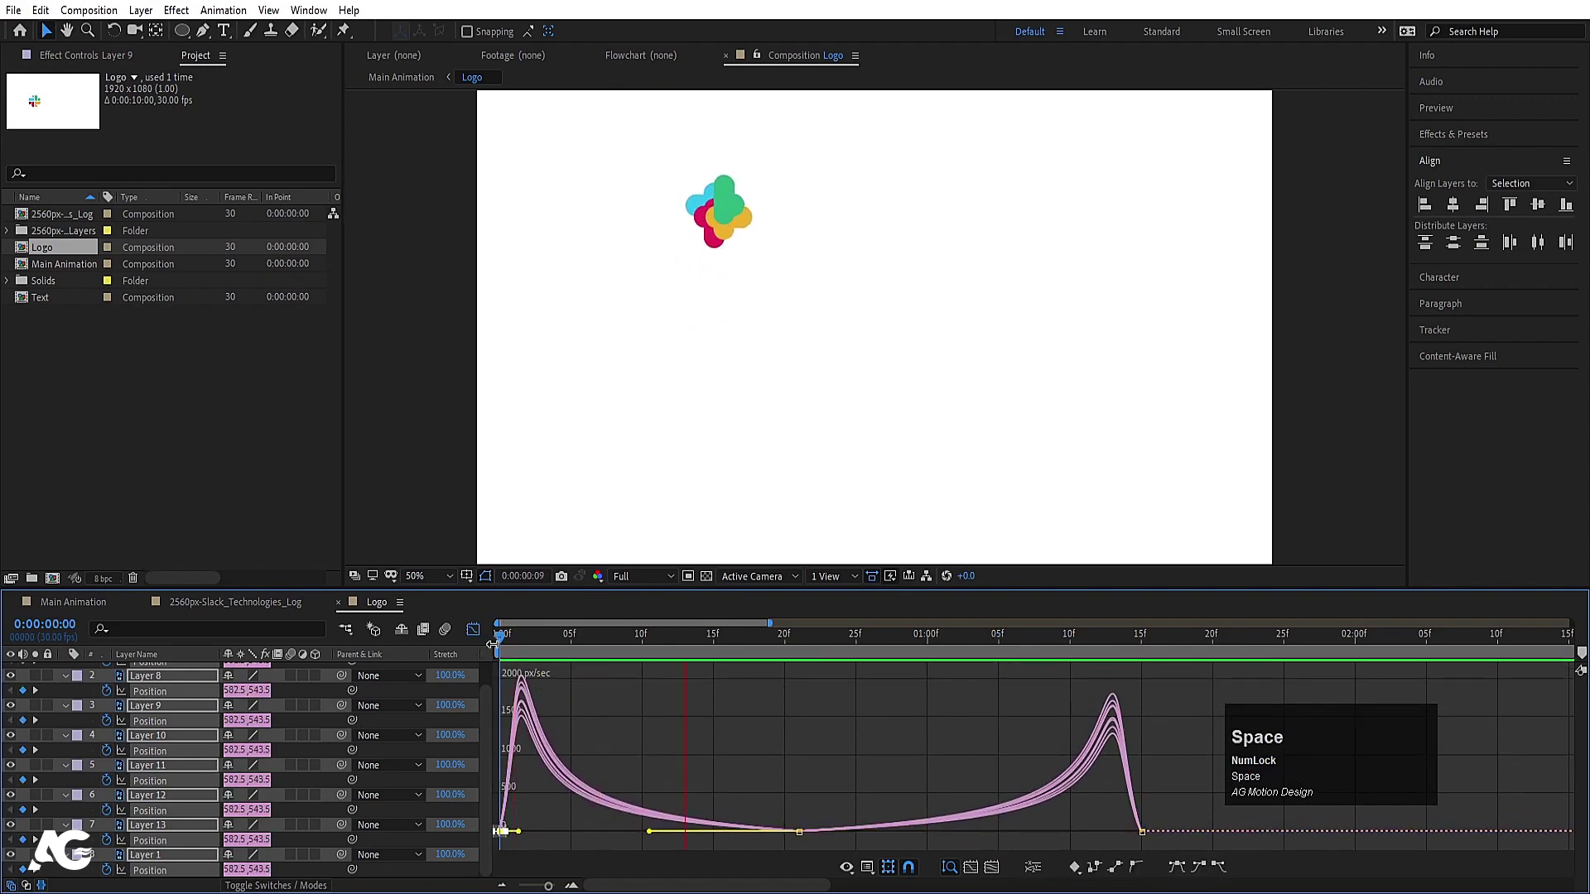
Refine the speed curve peak and return to the layer keyframe view
left_click(481, 637)
key("-")
left_click(765, 642)
key("space")
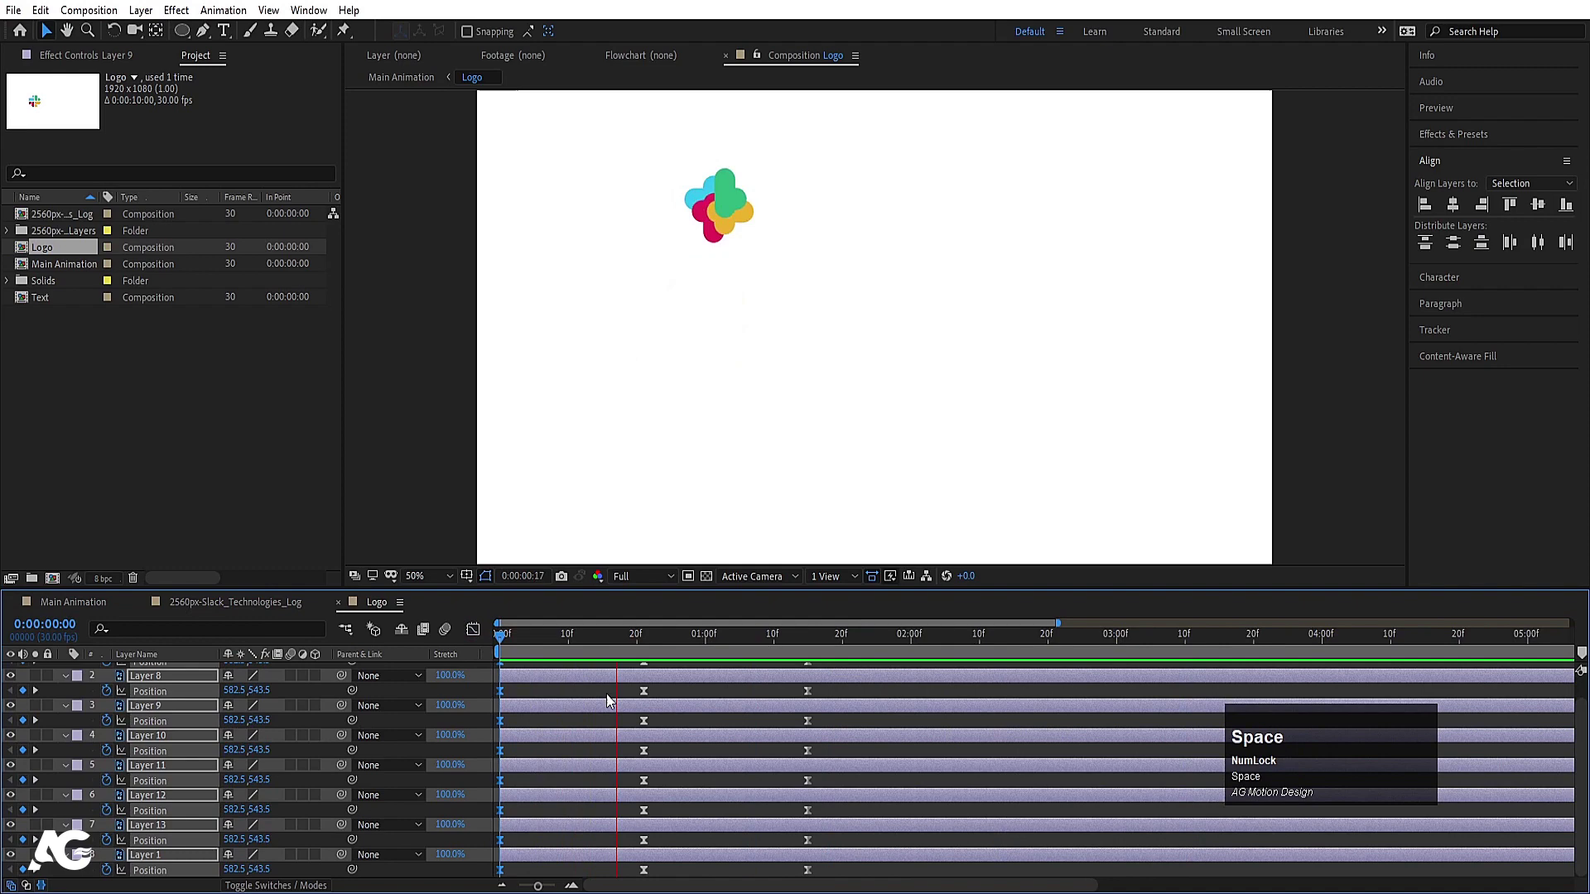
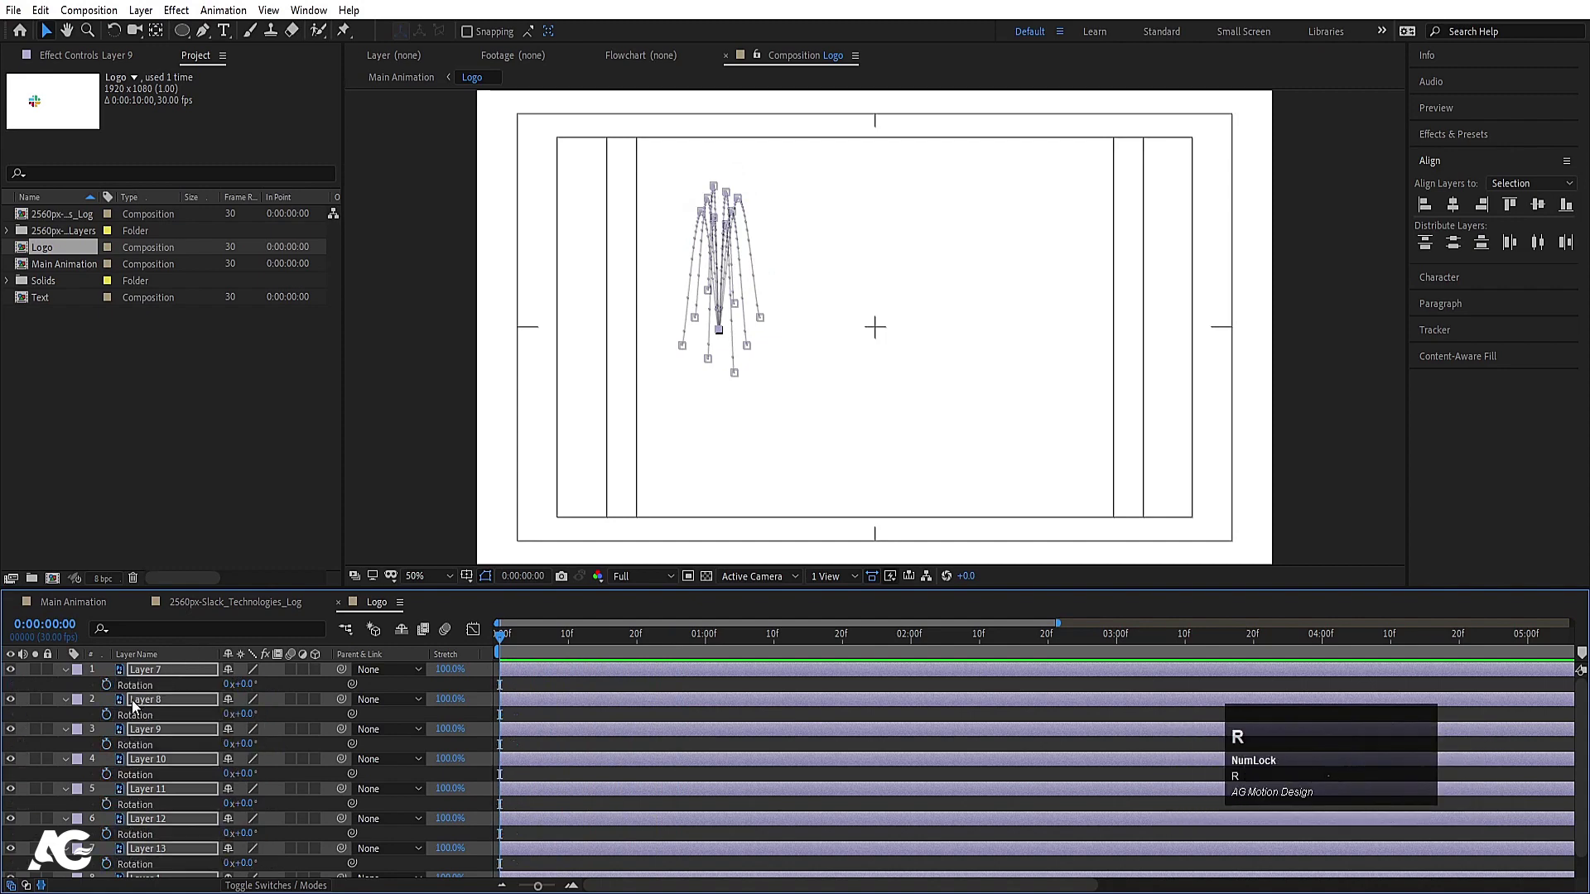
Reveal Rotation for all logo pieces and ease their rotation keyframes
left_click(114, 691)
key("u")
left_click(710, 647)
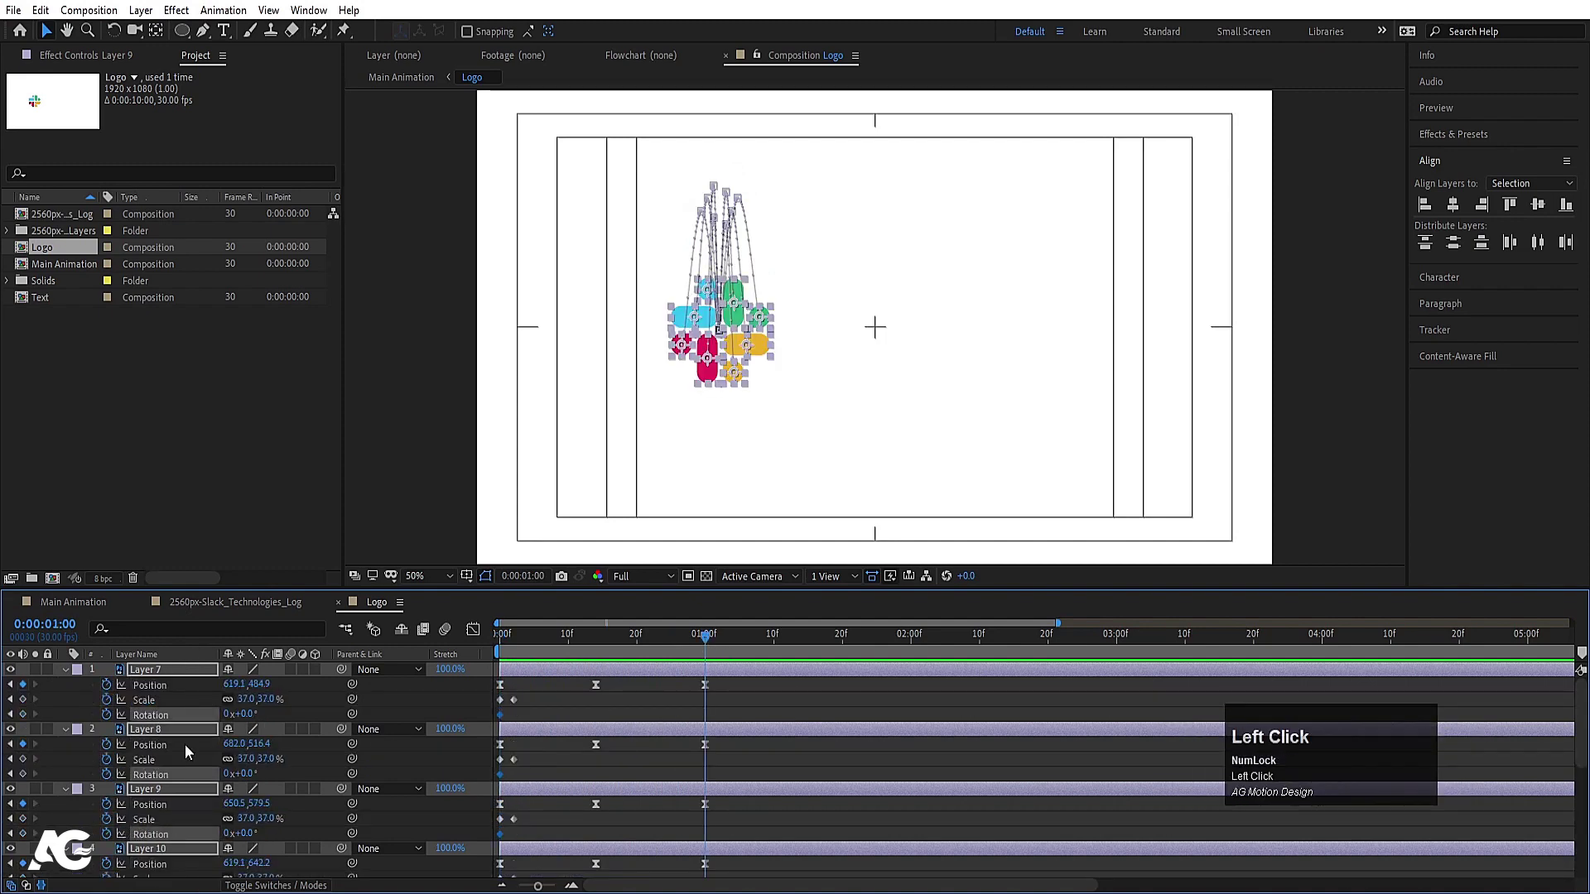
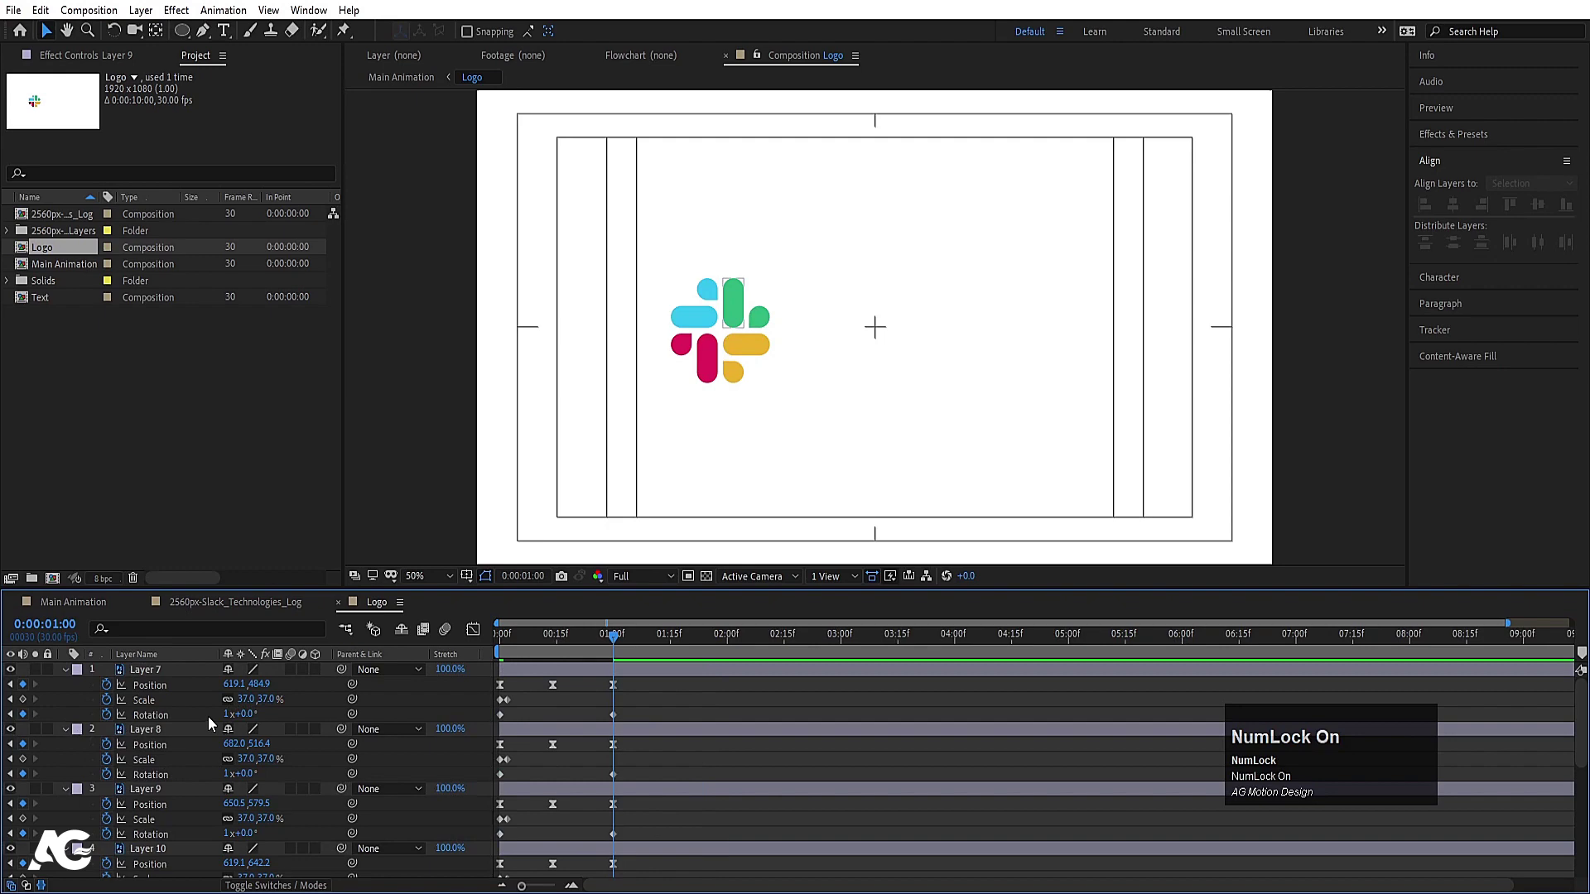
key("r")
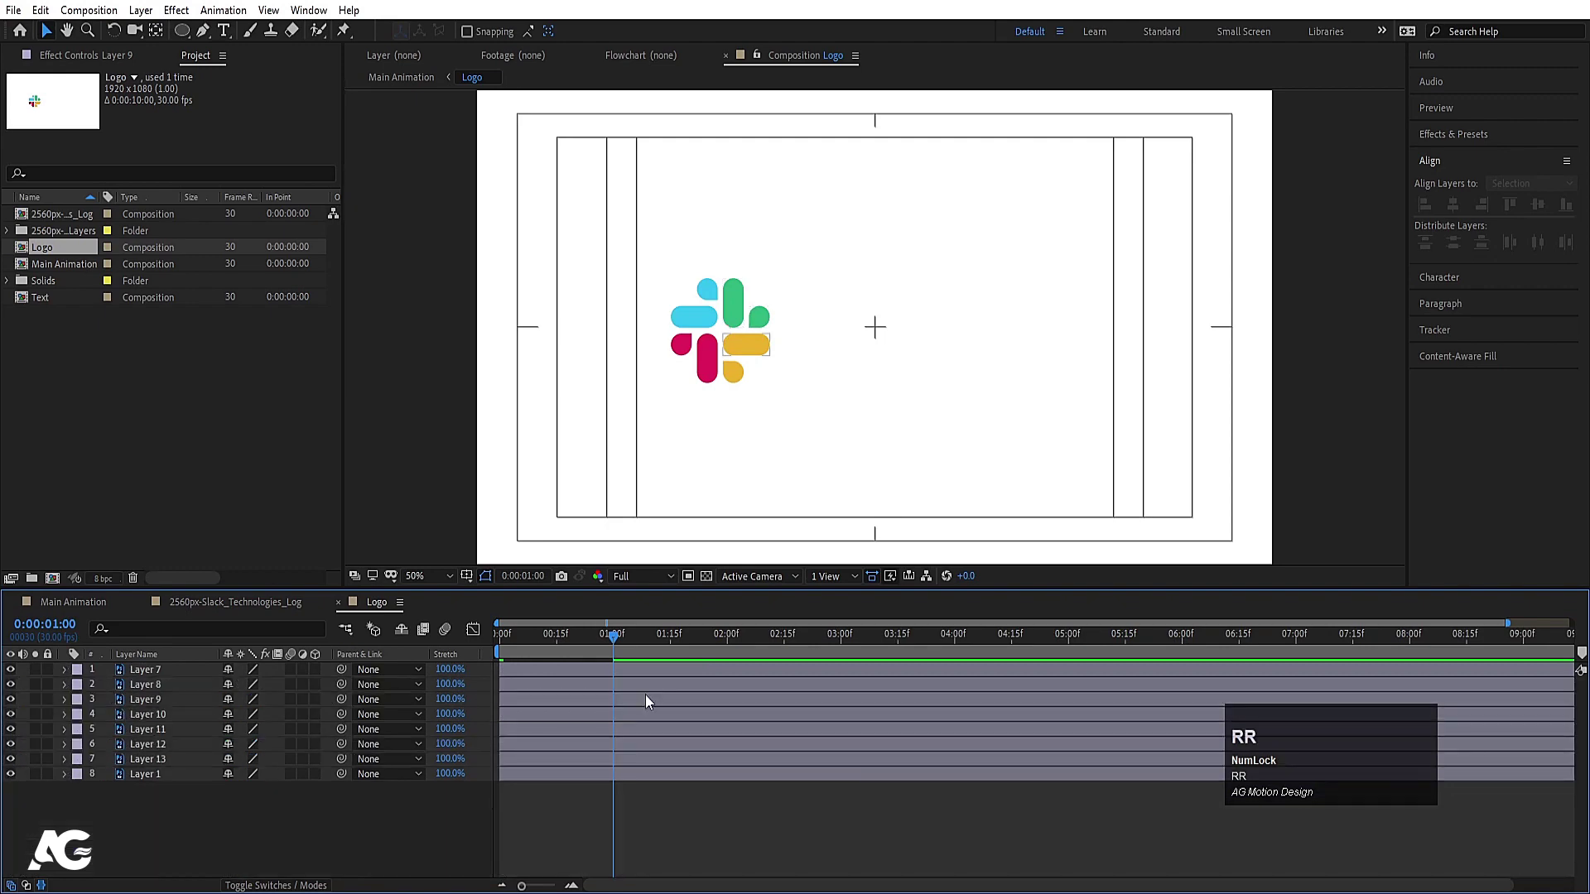
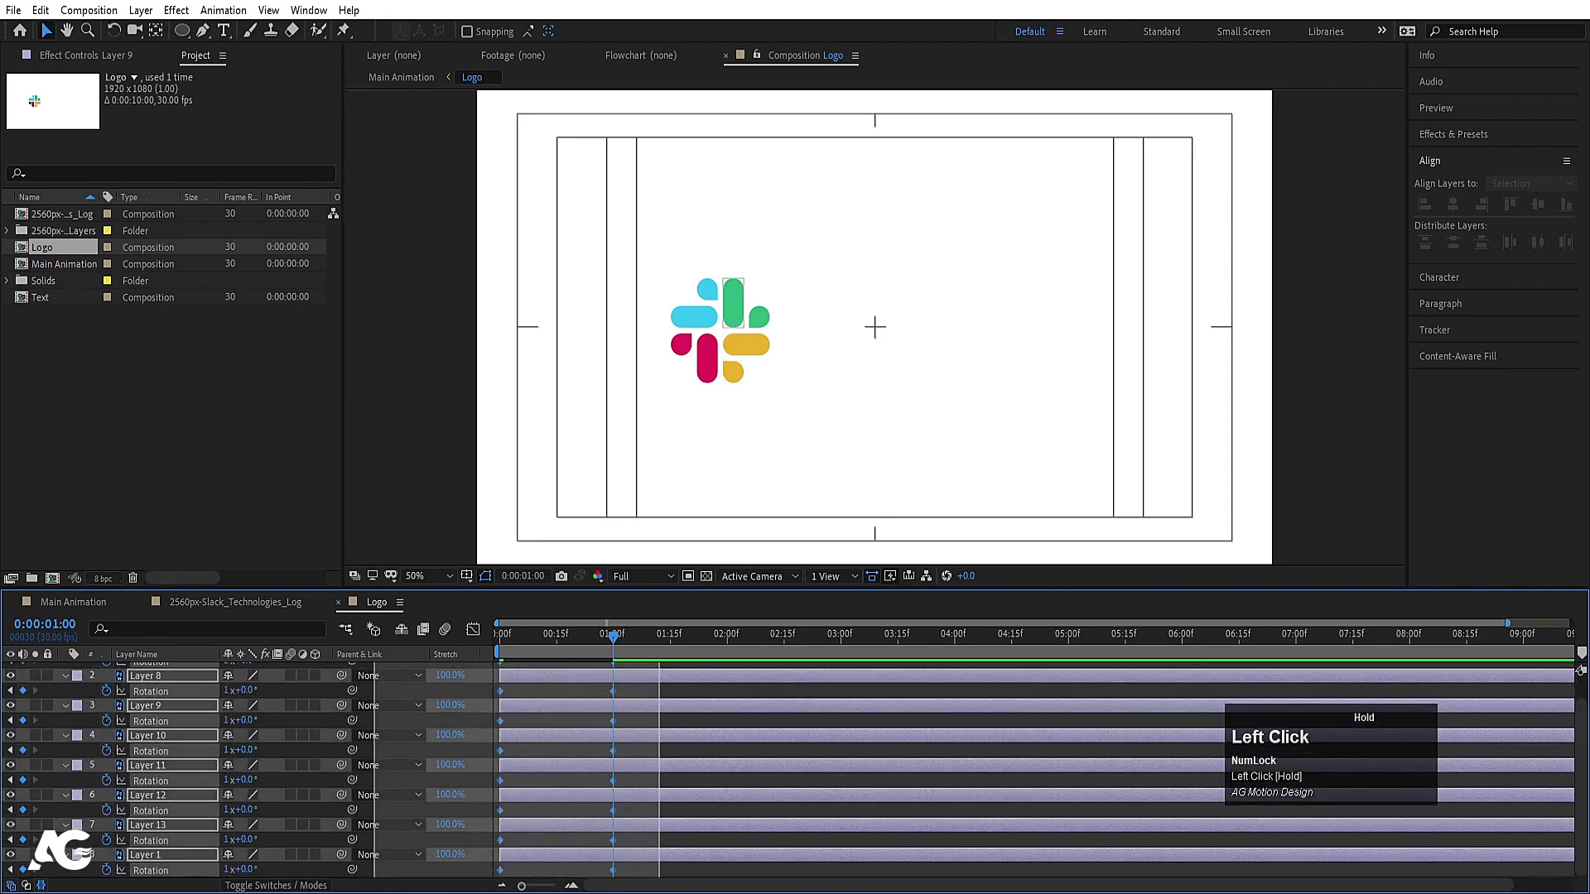
key("F9")
Offset each piece's rotation keys a few frames later so they spin in a cascade
left_click_drag(486, 631, 520, 644)
key("space")
left_click(479, 638)
key("Page_Down")
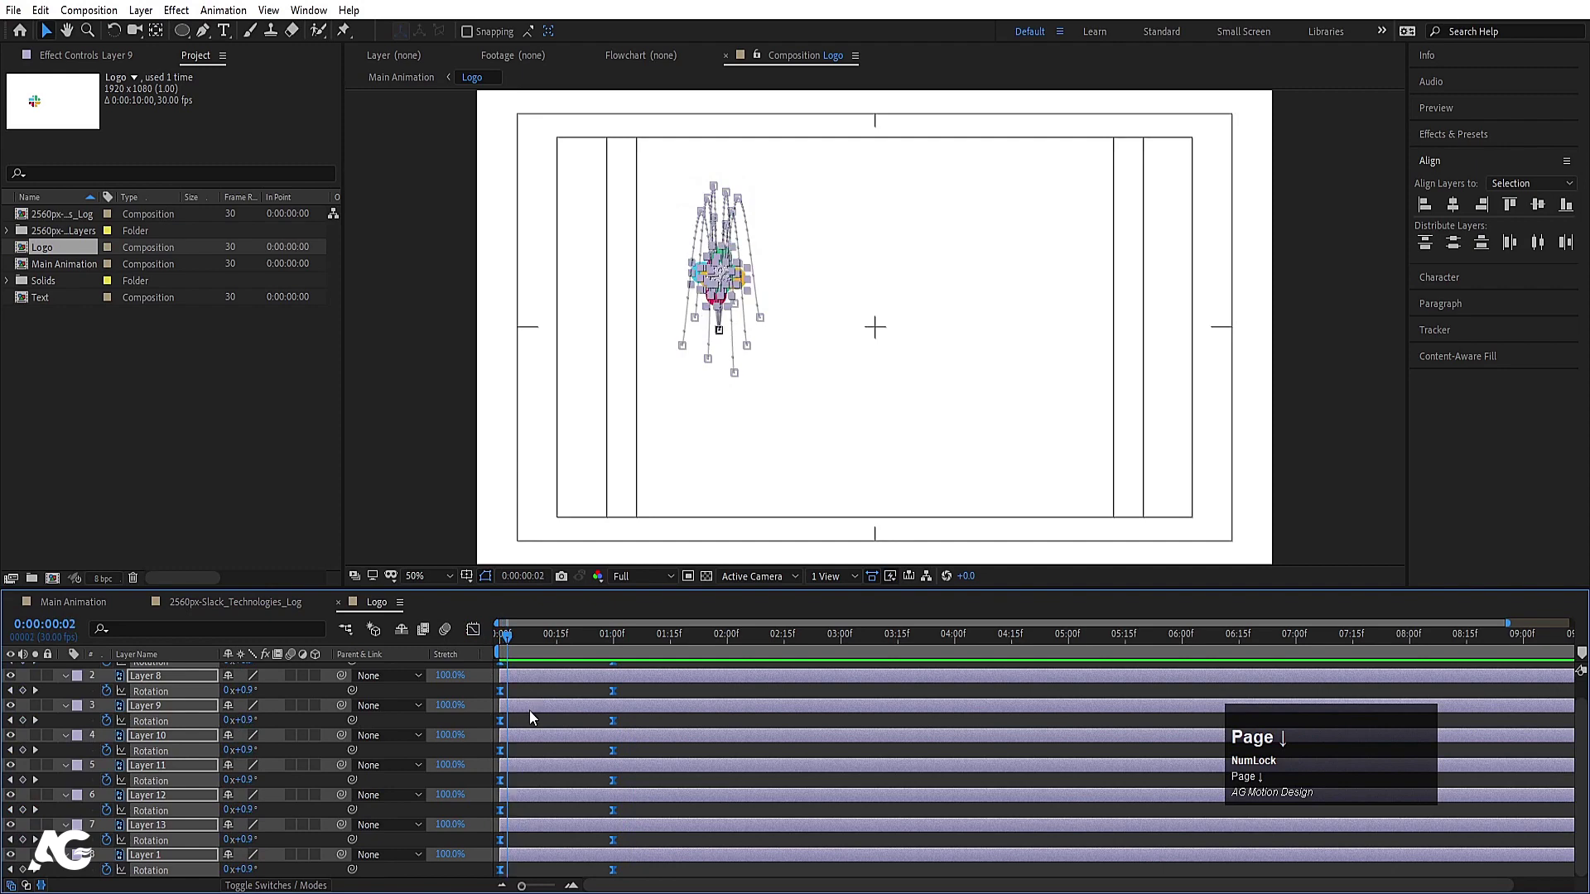
key("alt+]")
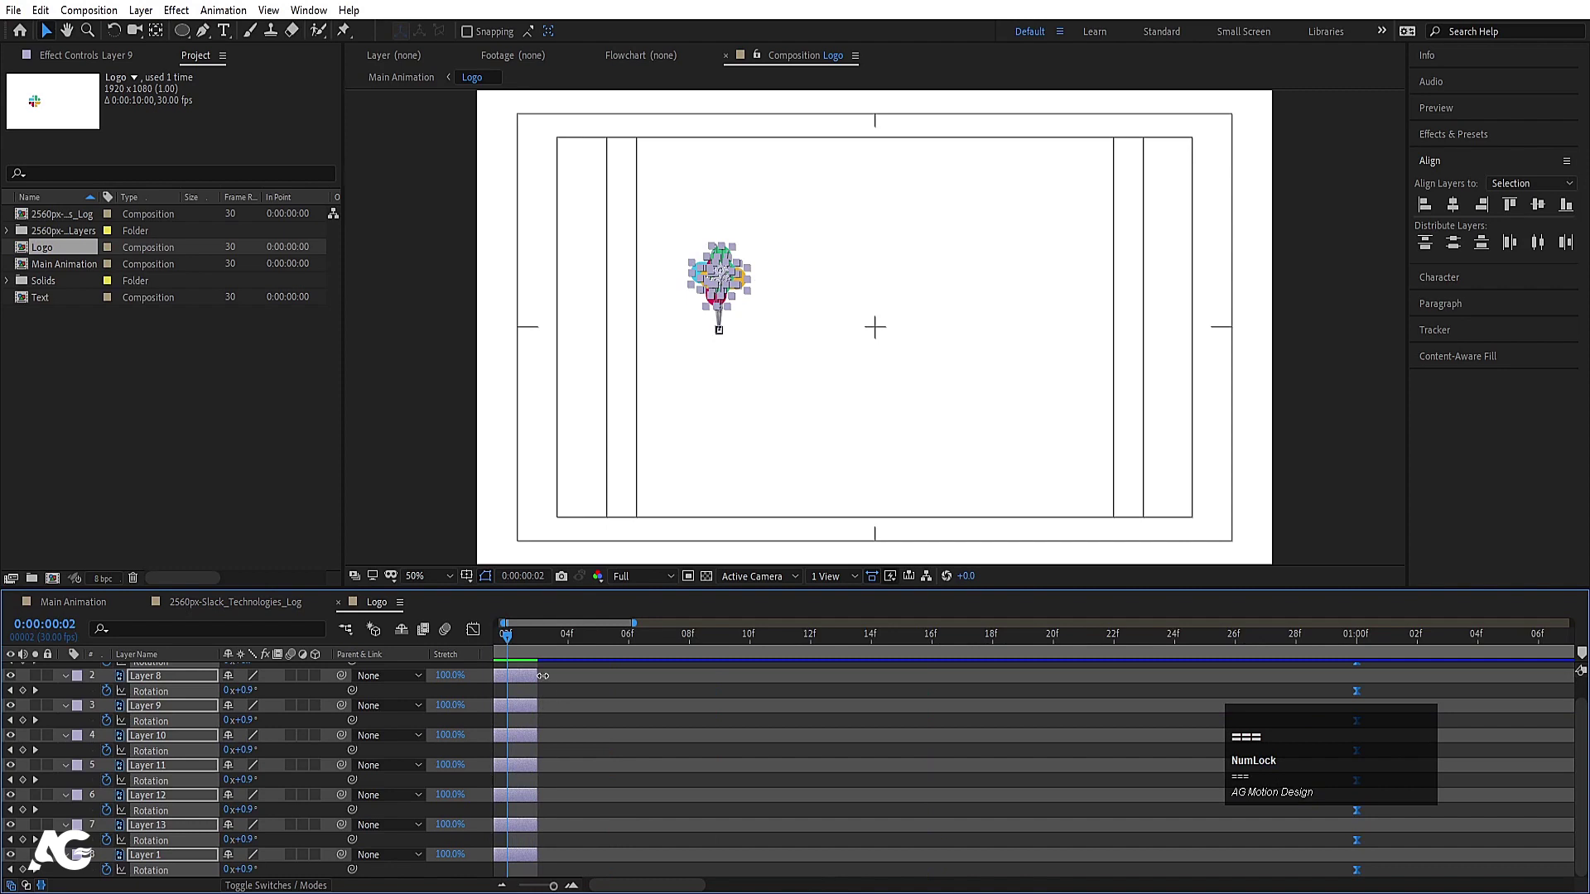
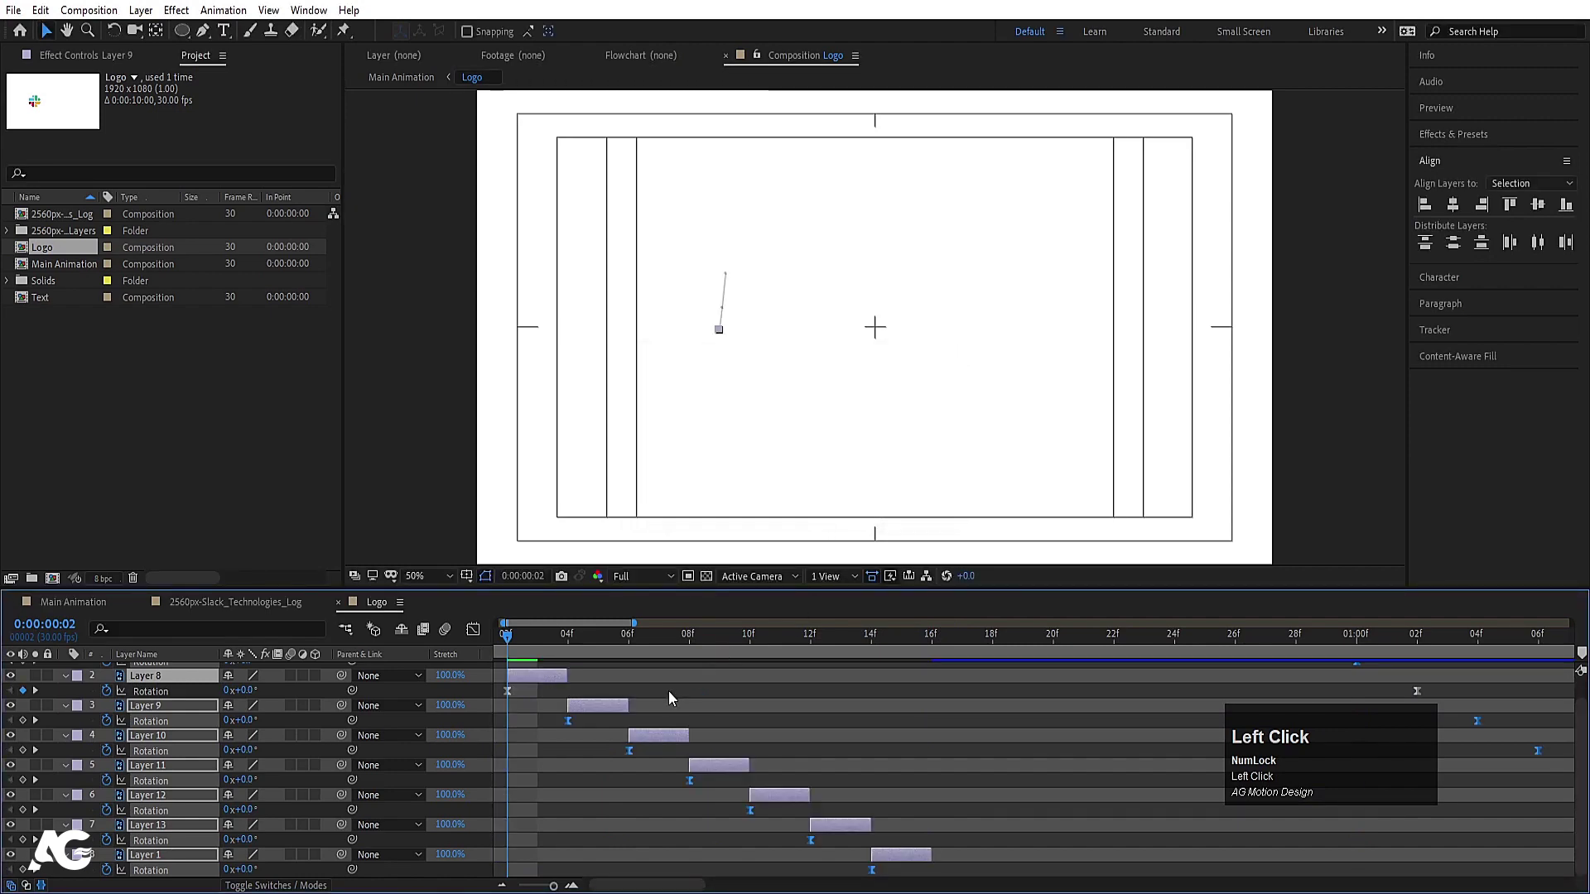
scroll("up", 3)
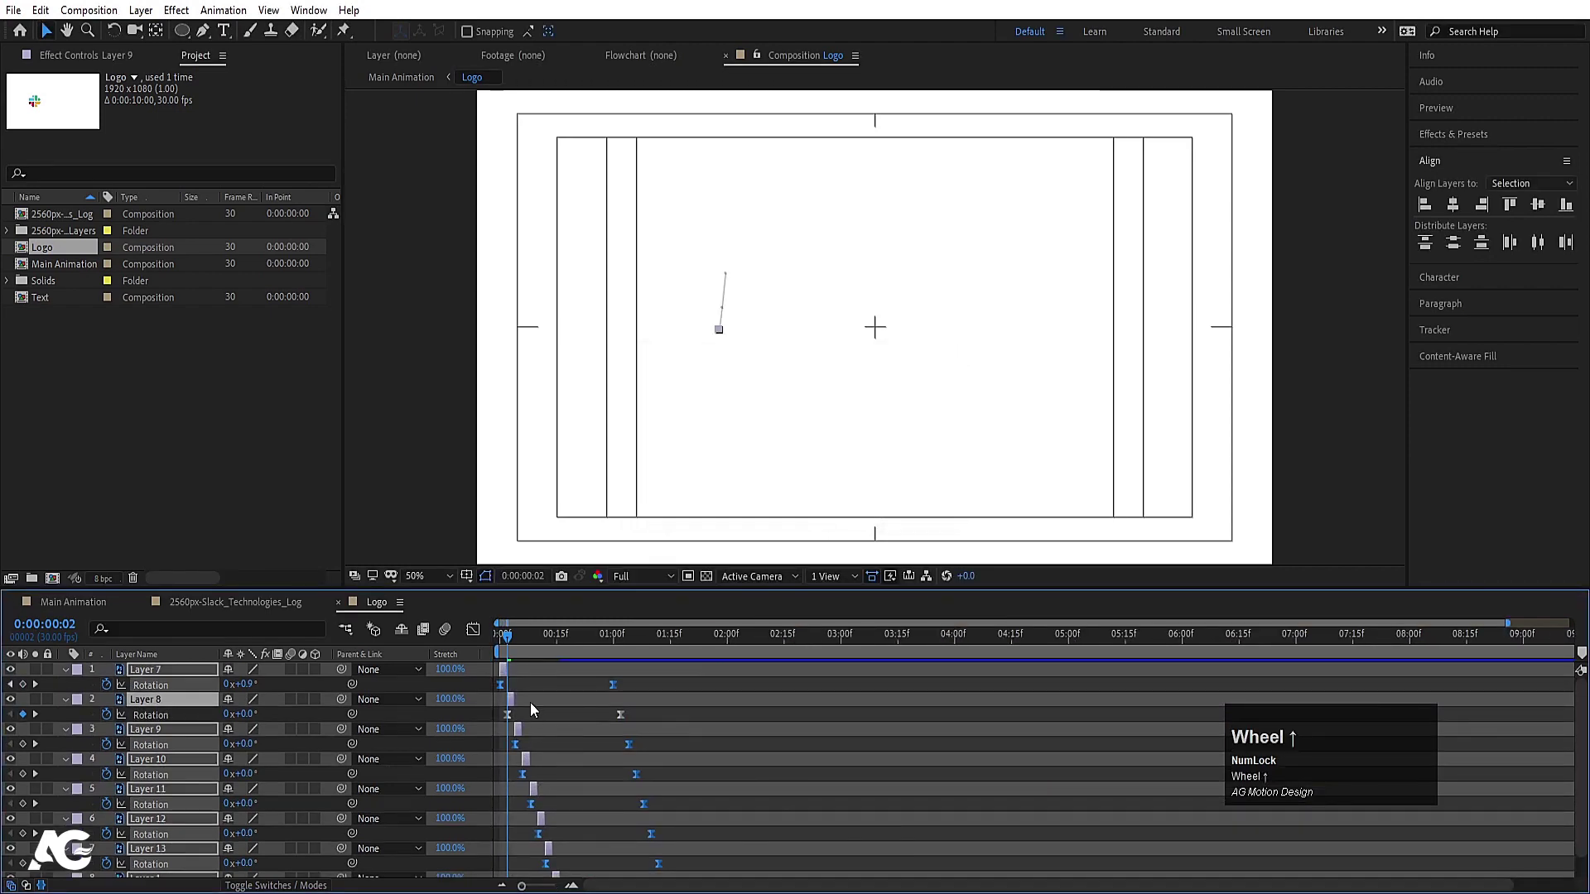
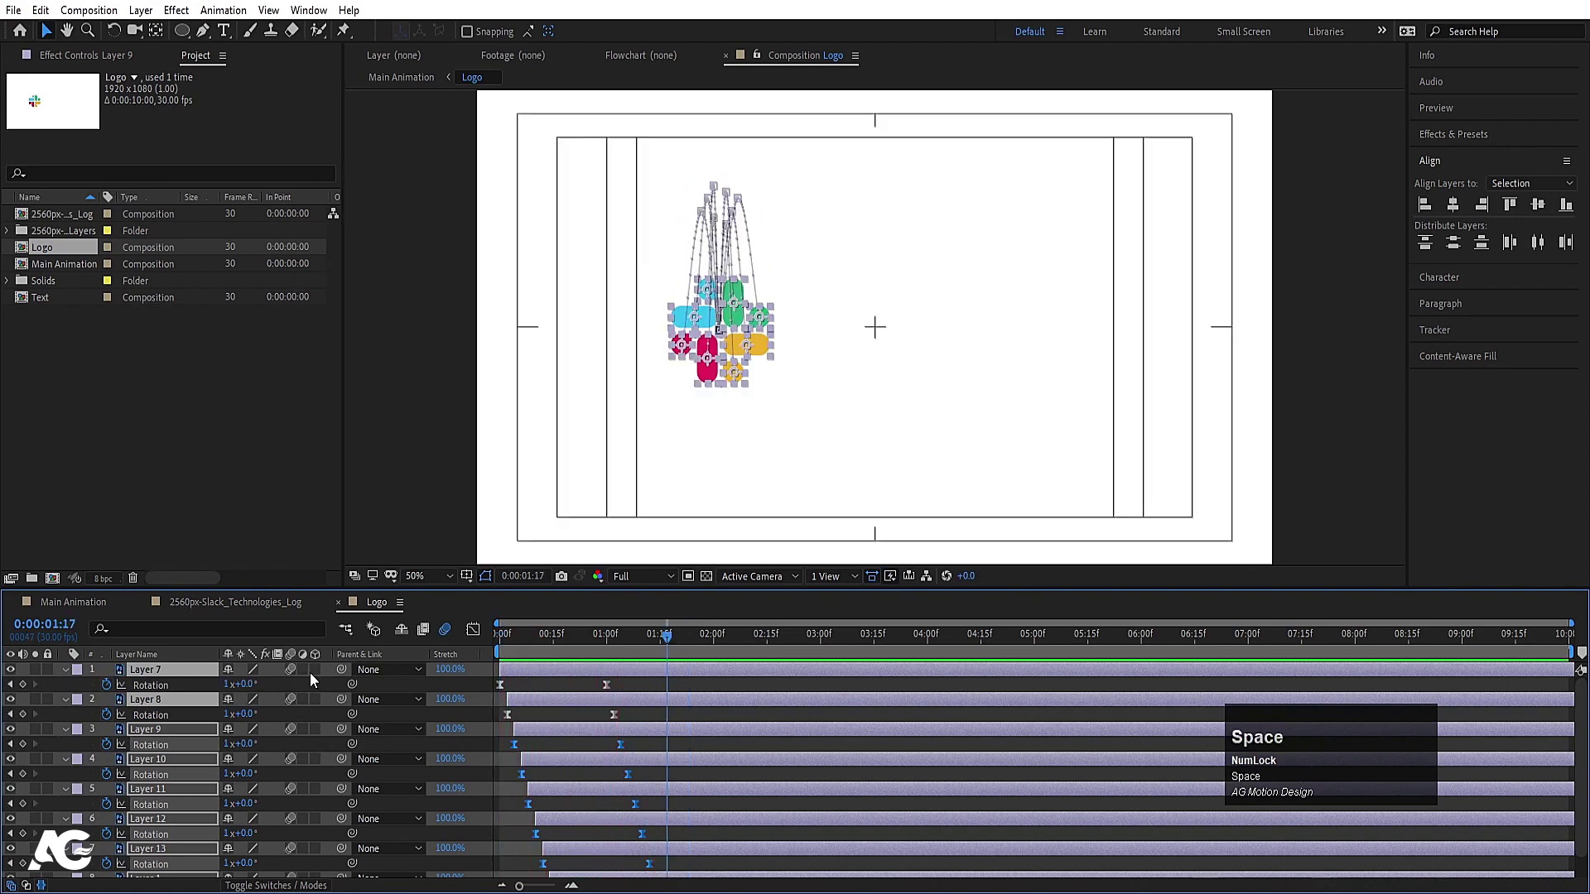
Return to Main Animation and move to a later moment in the logo's slide
left_click(89, 610)
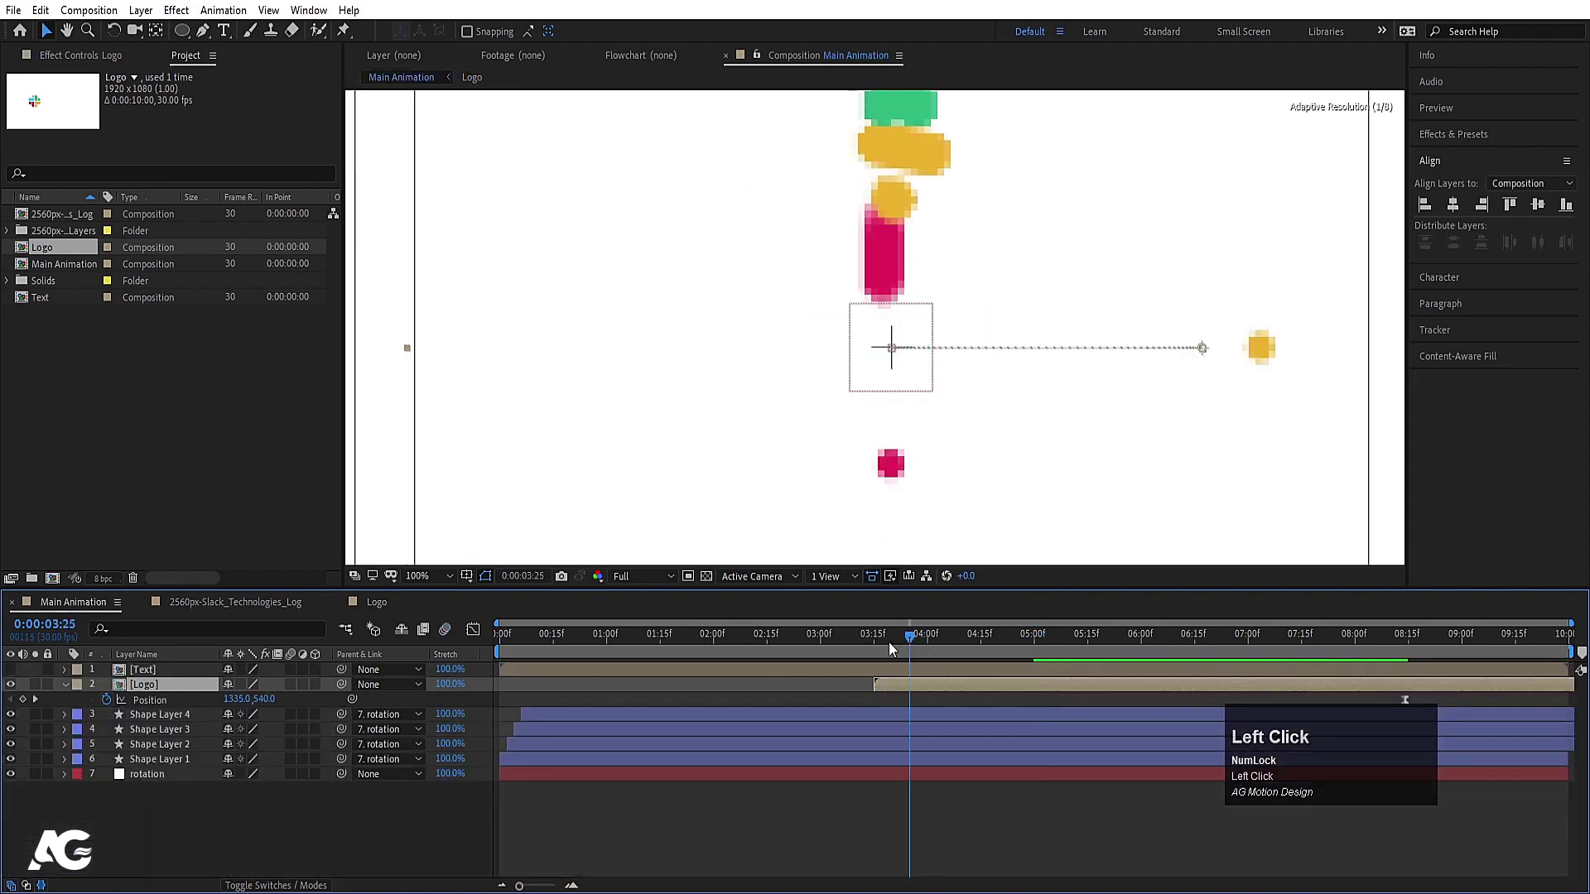
key("space")
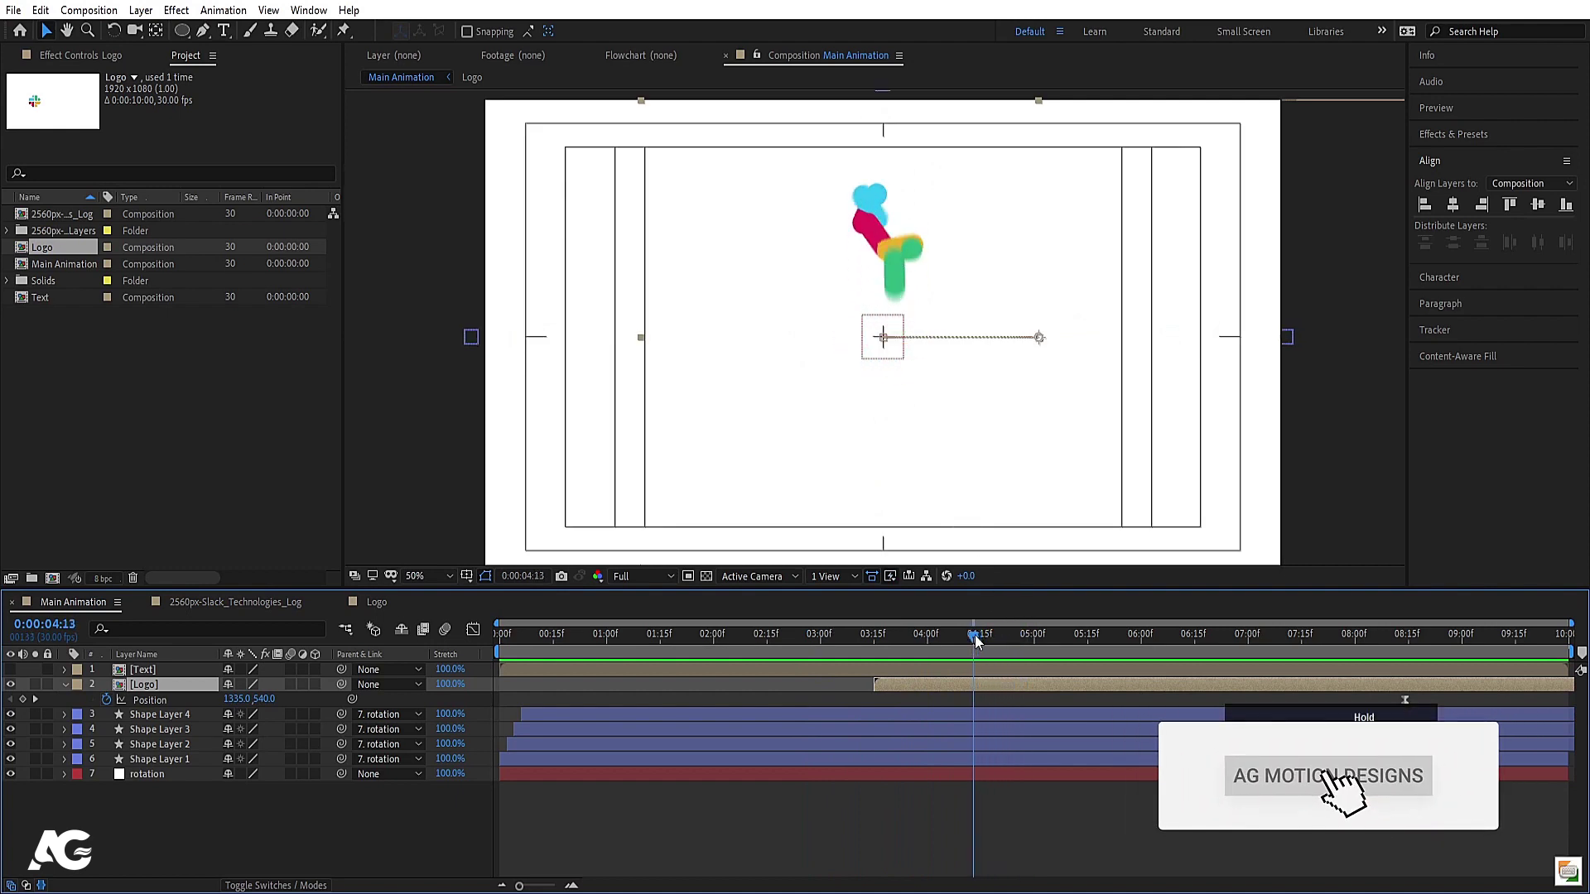
left_click_drag(1282, 718, 979, 704)
key("space")
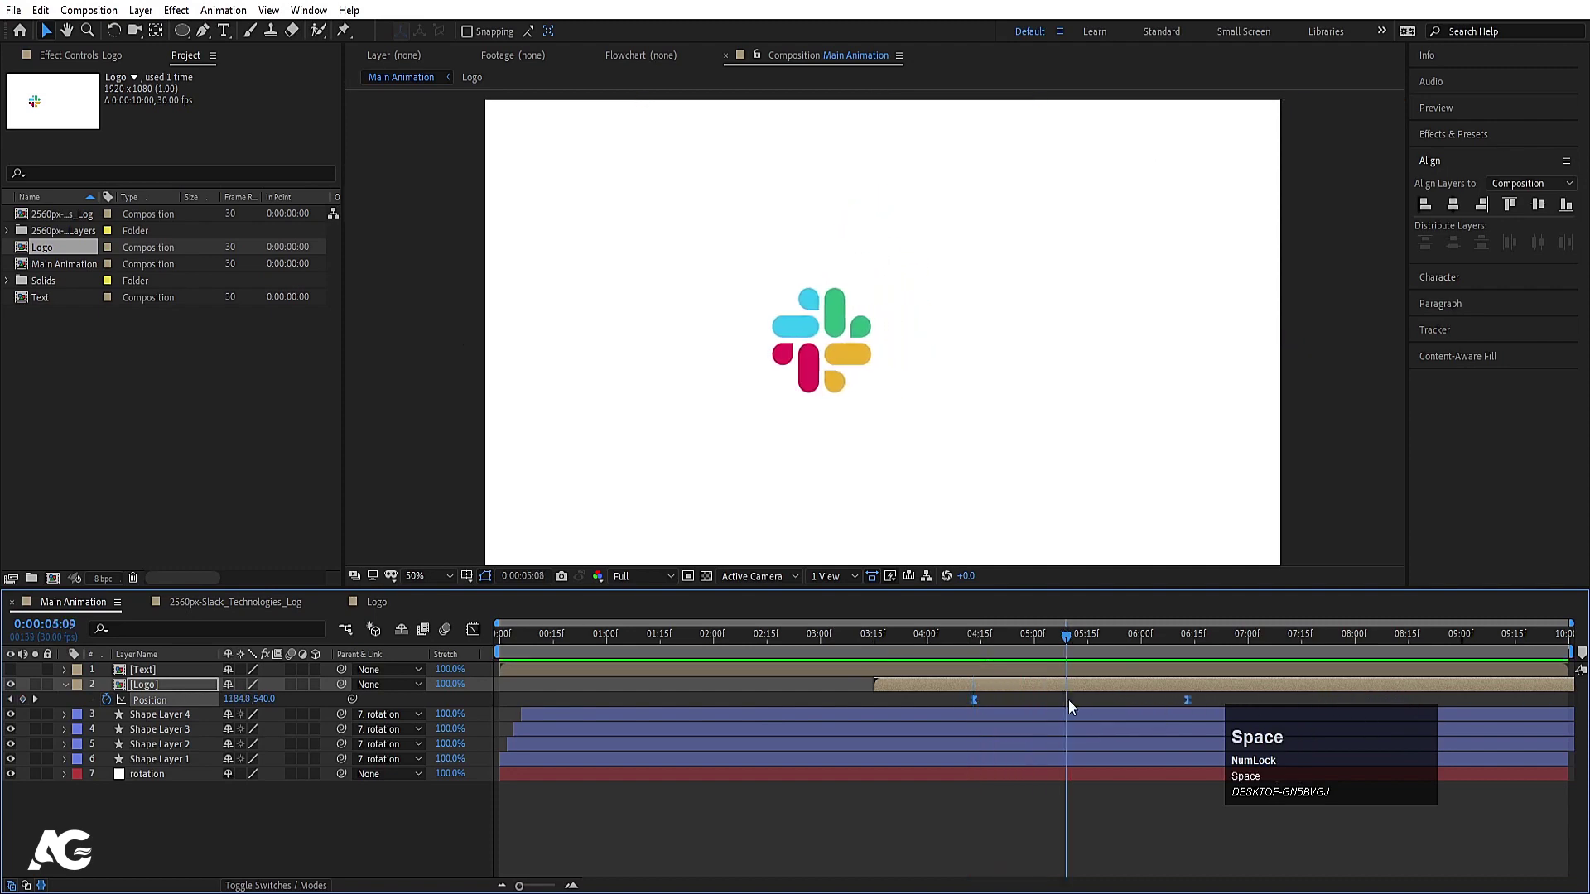
left_click(1203, 705)
Slide the Logo further left with eased keyframes and make the slack wordmark visible
key("space")
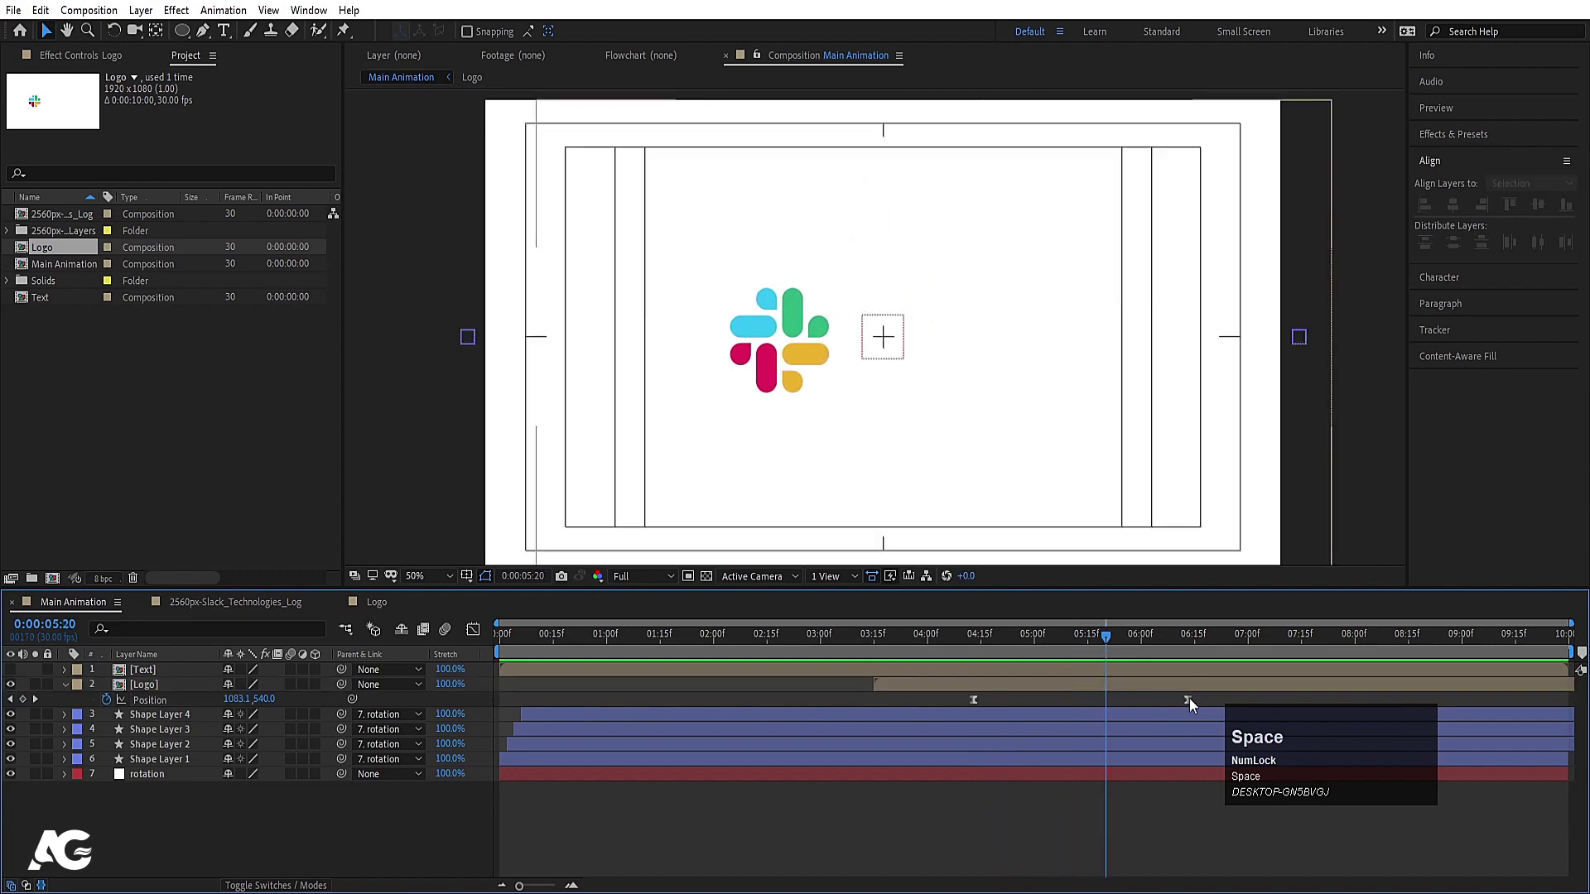
left_click_drag(1194, 705, 1160, 707)
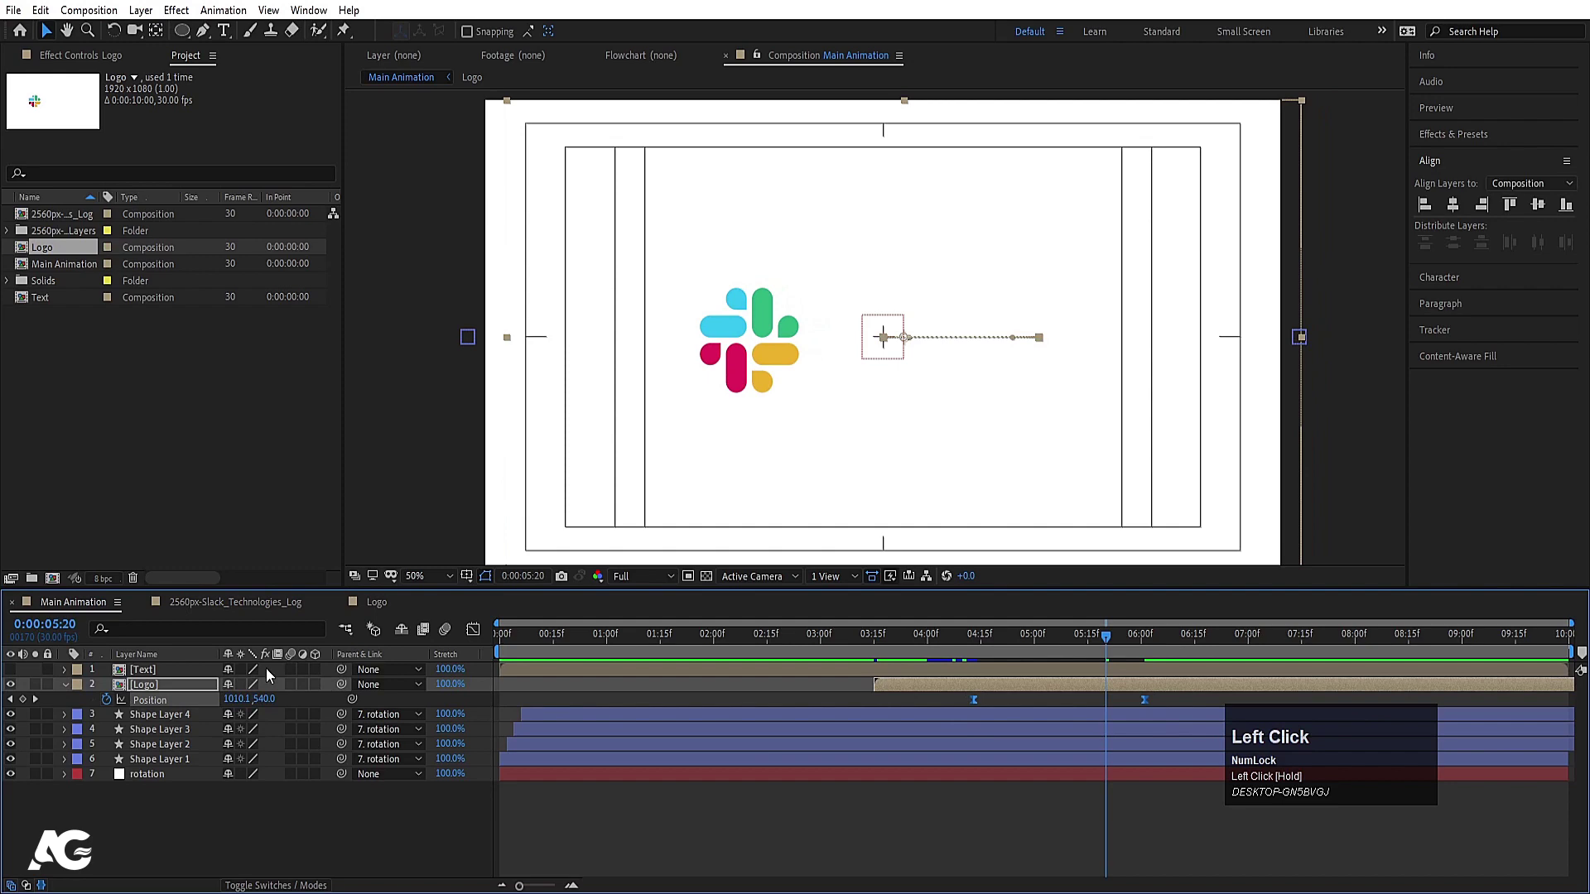
key("F9")
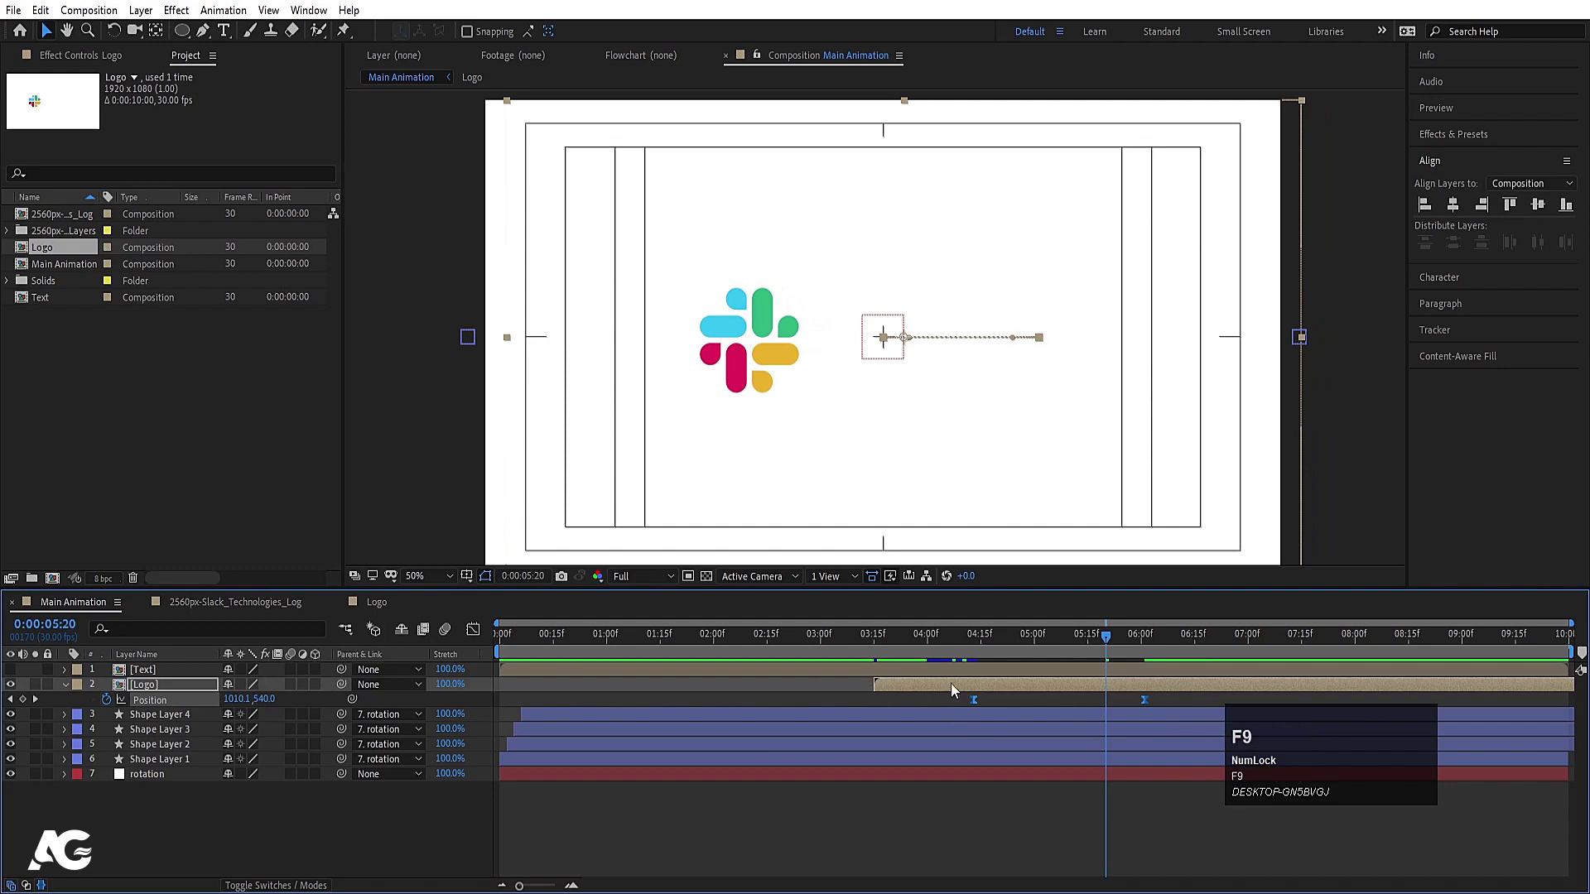
left_click(991, 679)
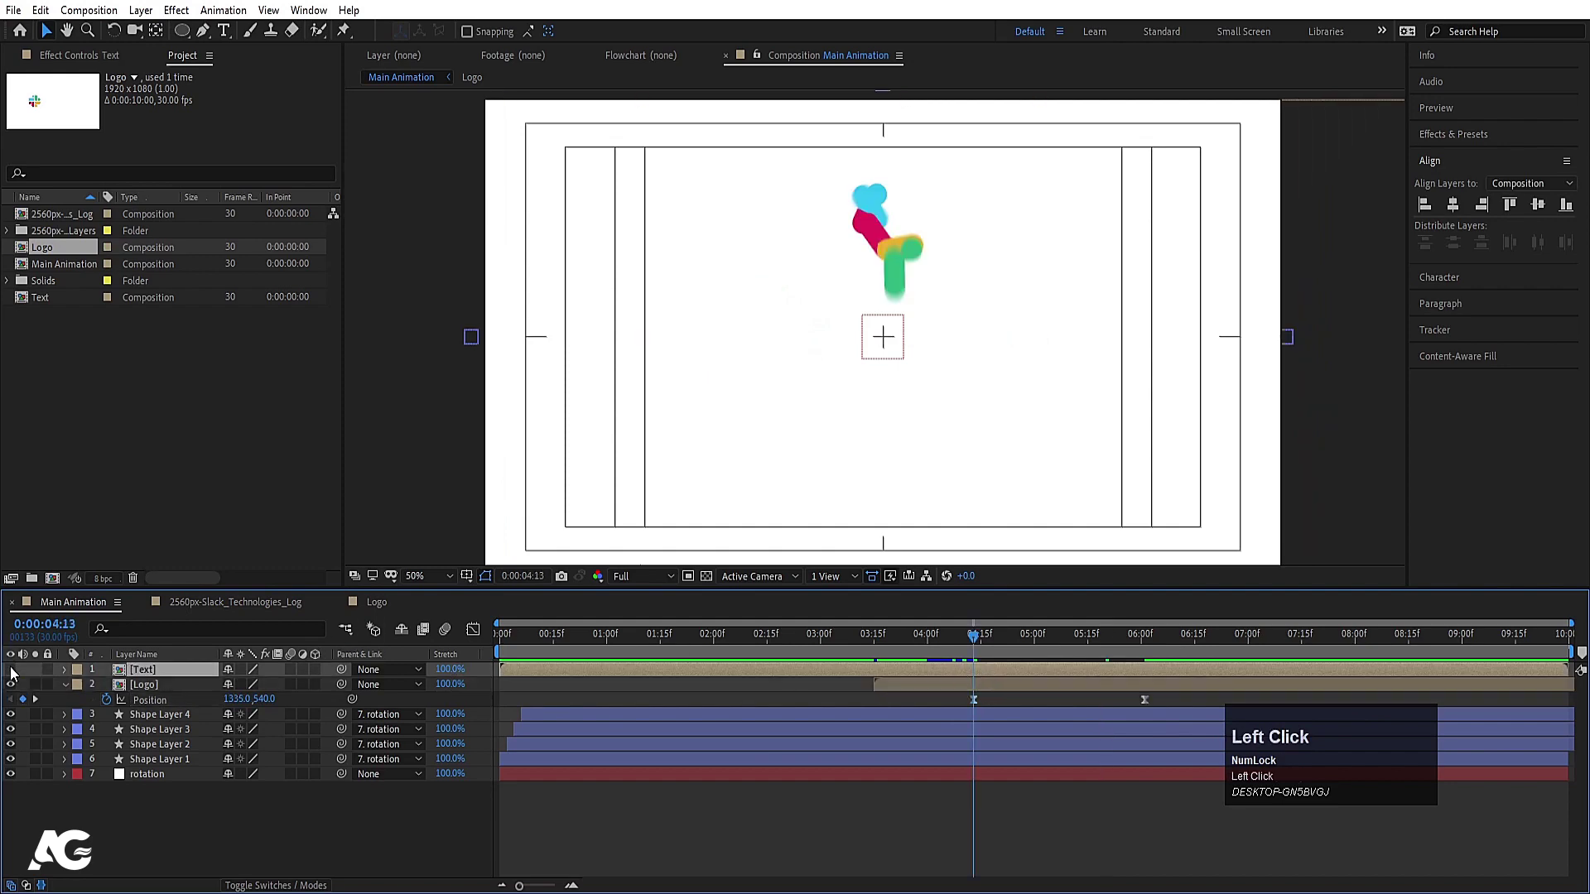
key("[")
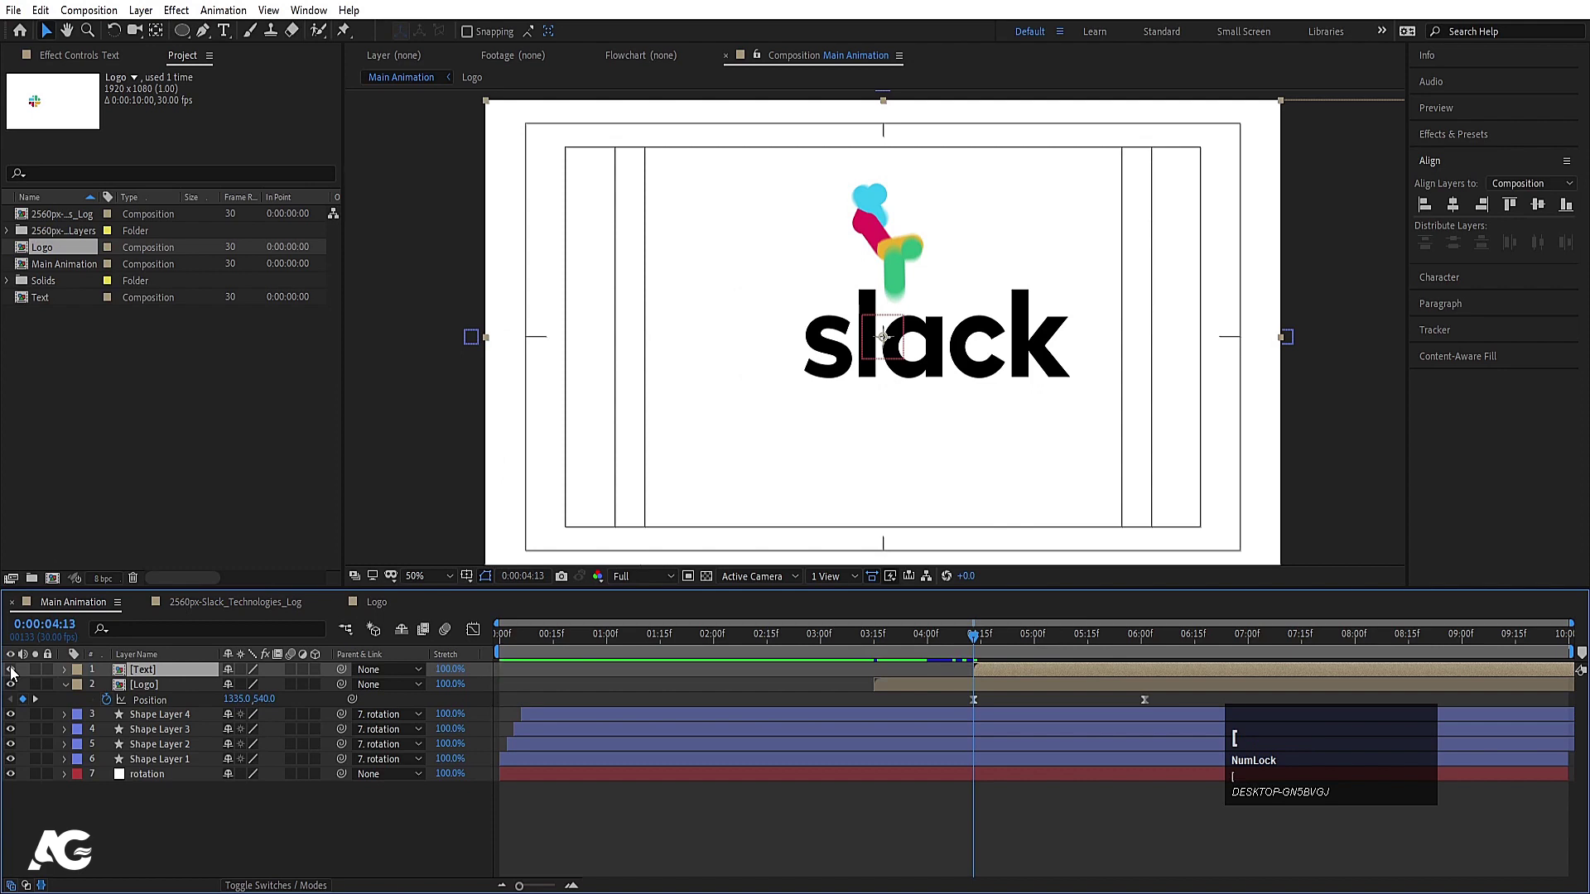
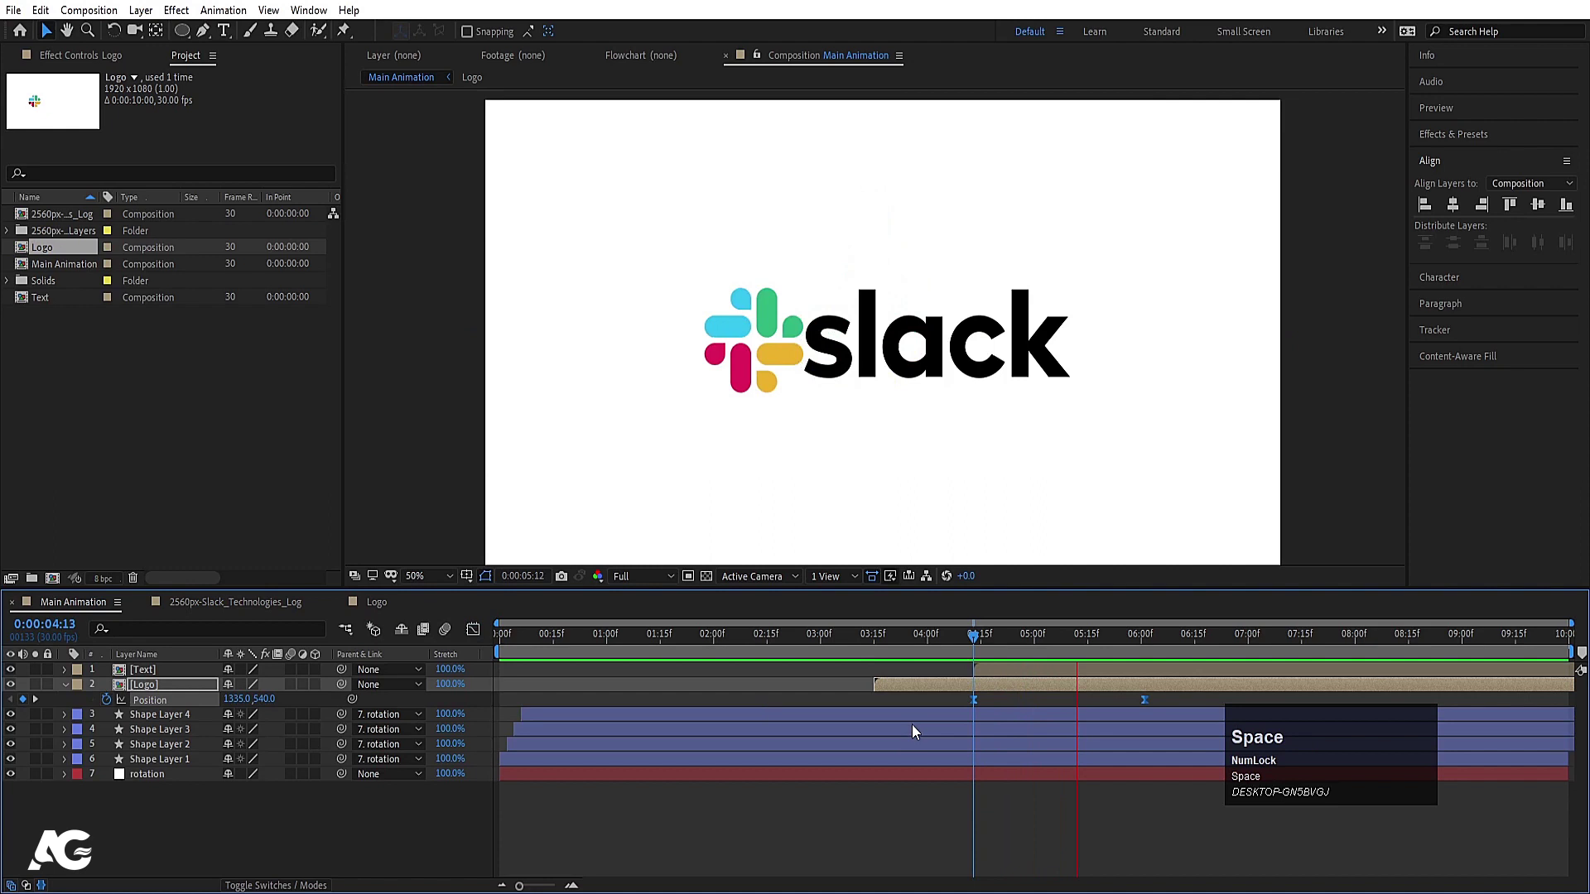
Select the Text wordmark layer and show layers by source name
left_click(999, 703)
key("j")
left_click(1001, 671)
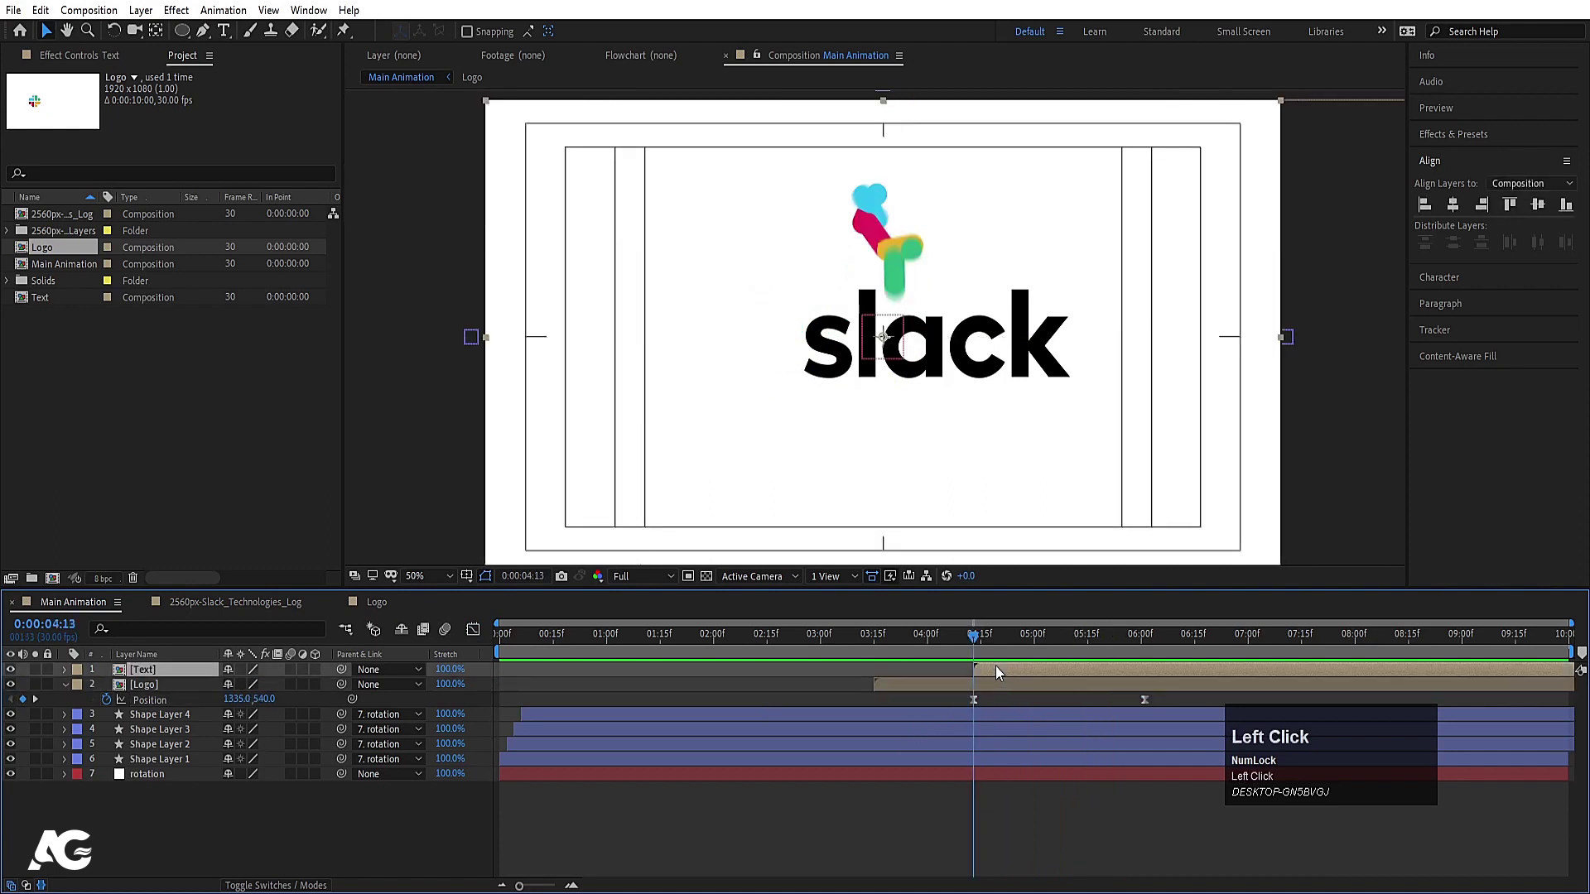
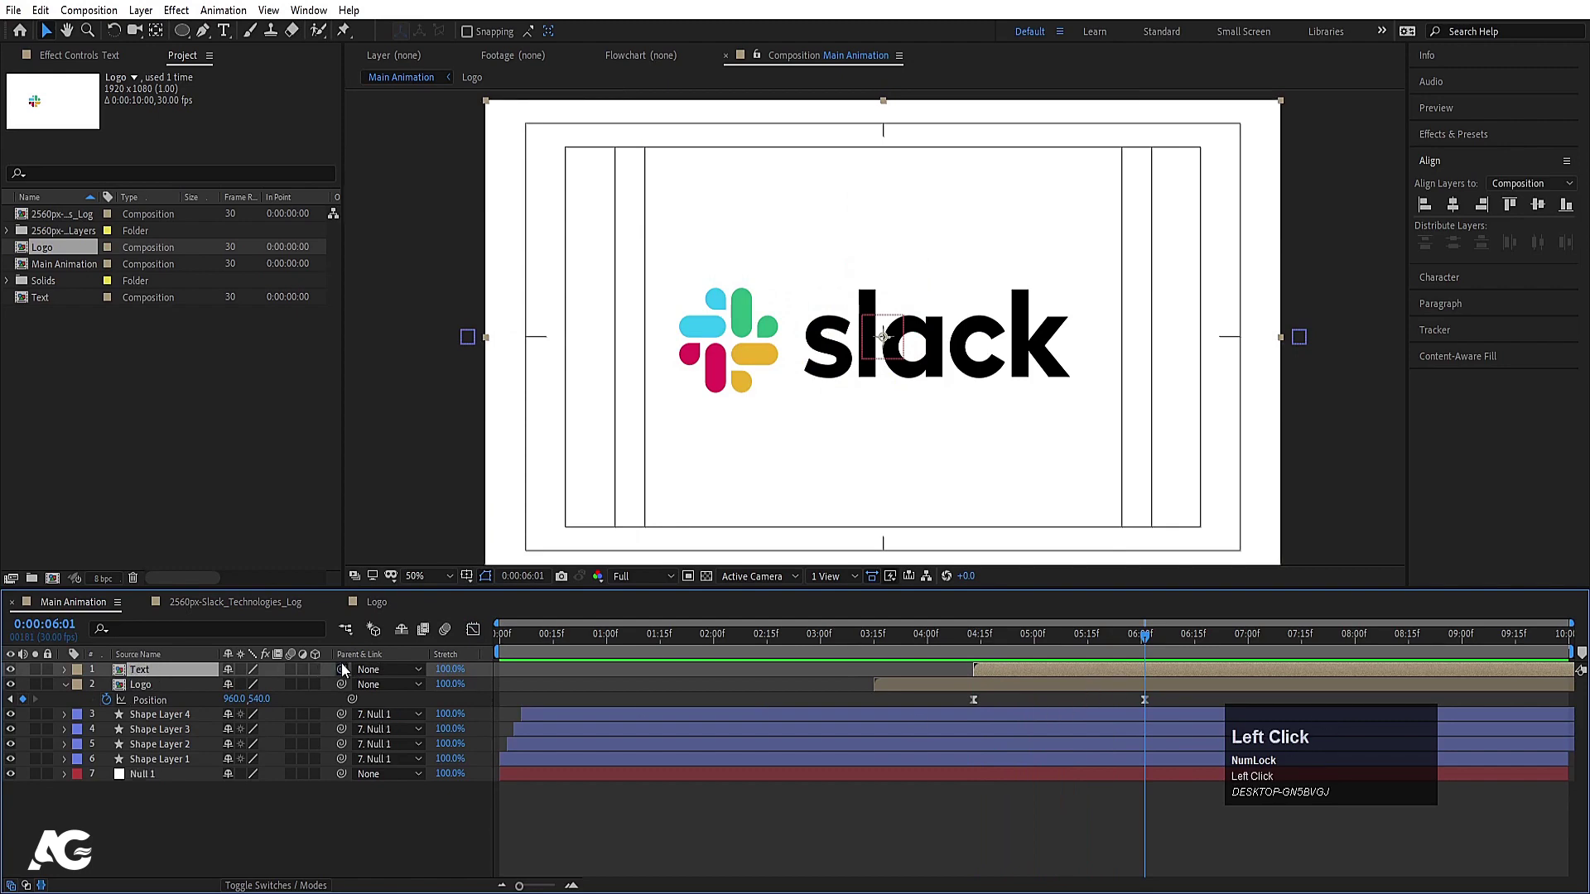
Parent the Text layer to Logo so it follows the slide, and reveal its Opacity
key("j")
left_click(135, 678)
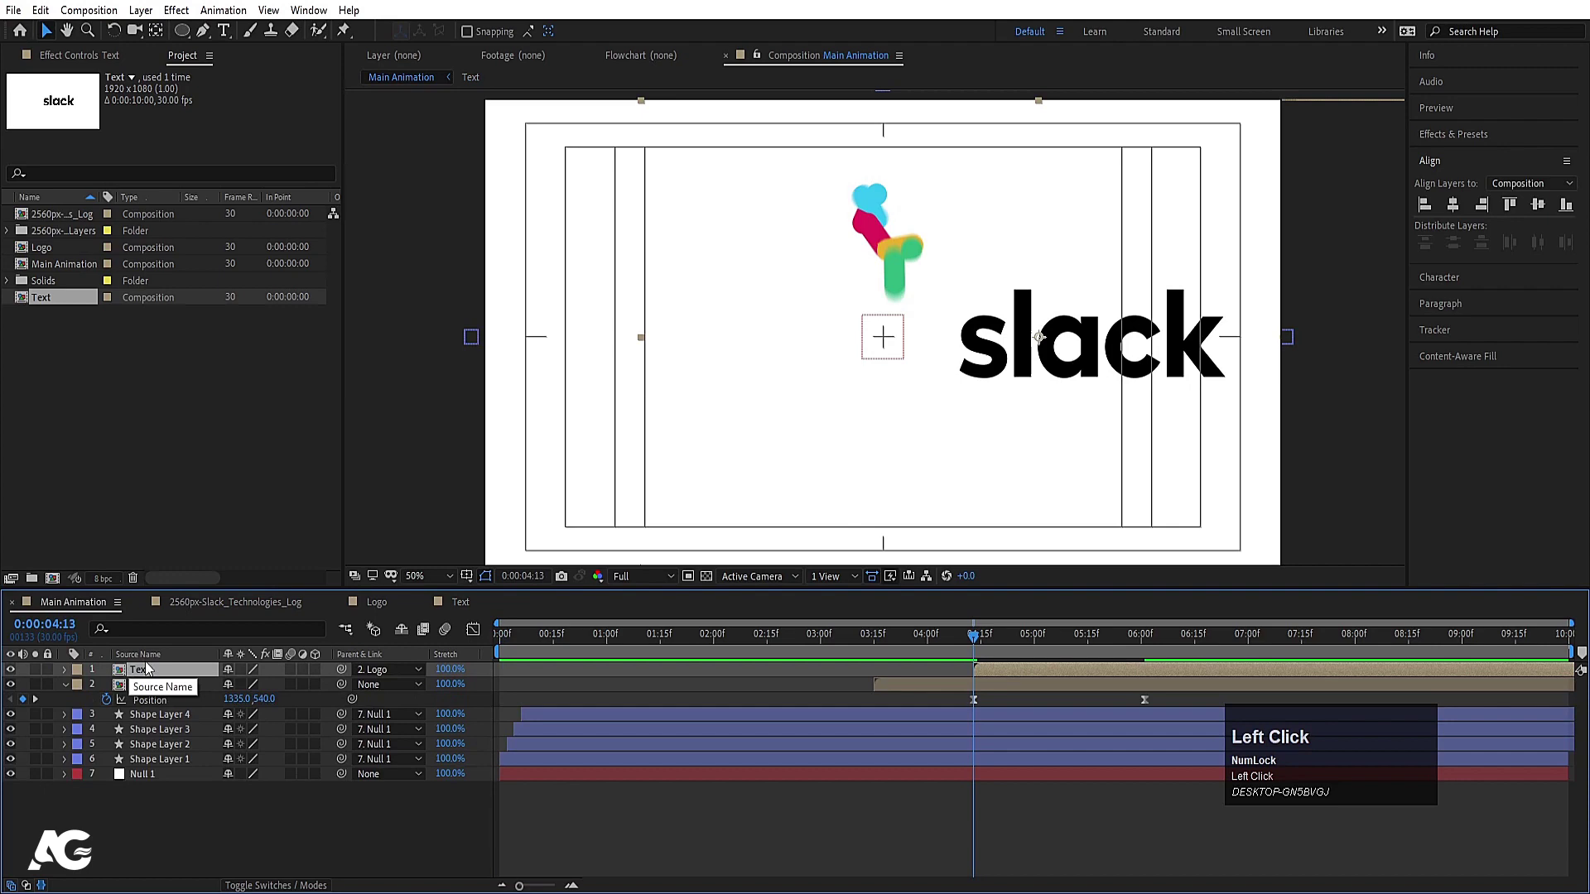
key("t")
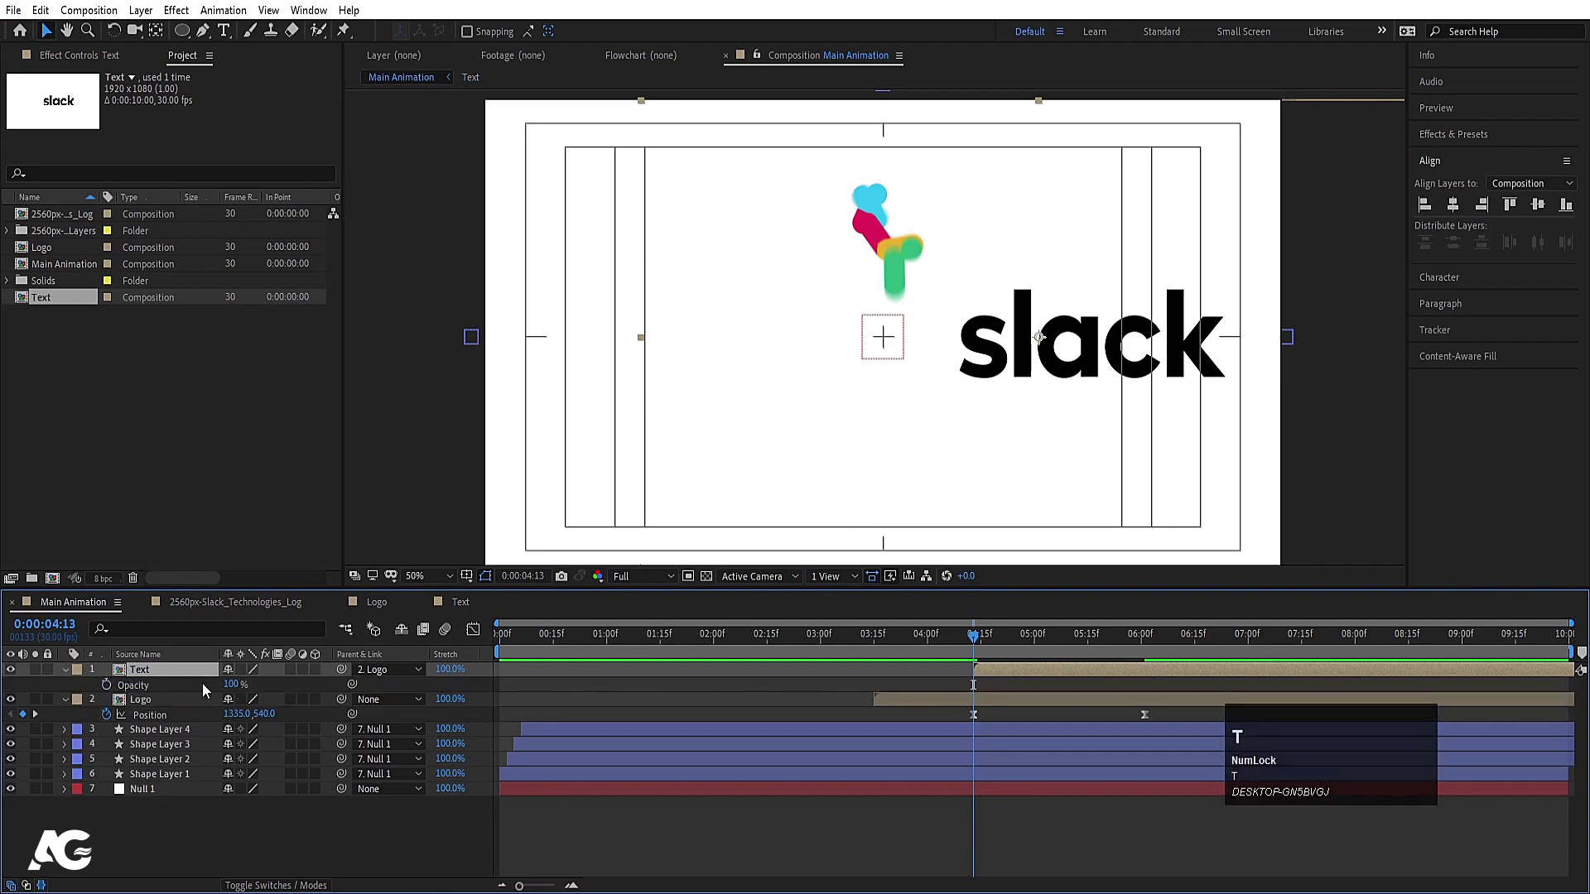
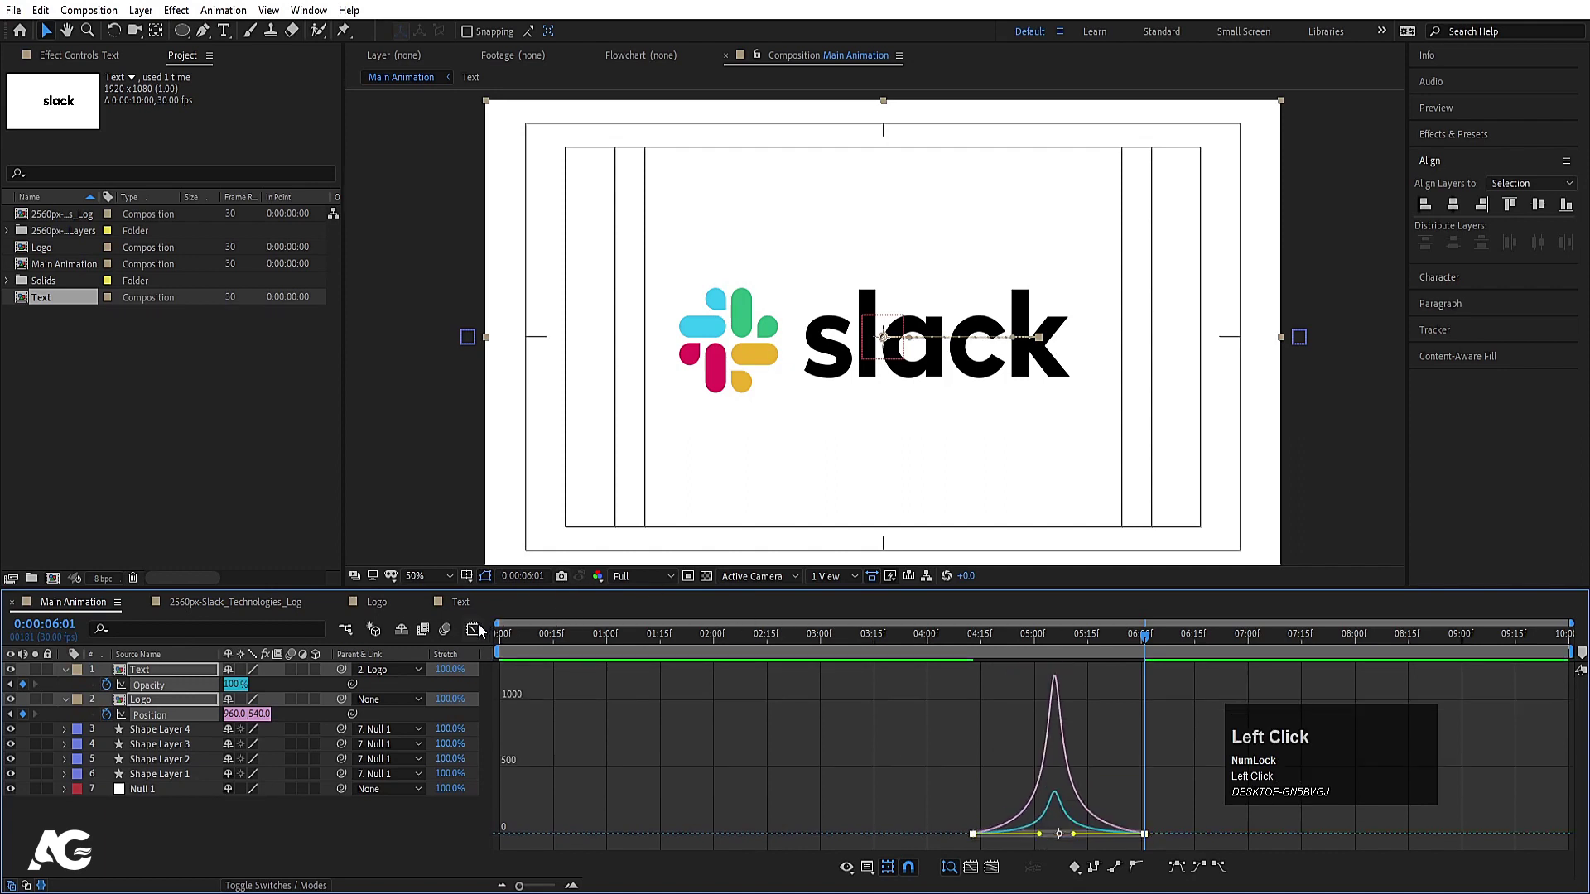
Fade the wordmark from 0% to 100% opacity, then open the Text precomp and select all letters
key("space")
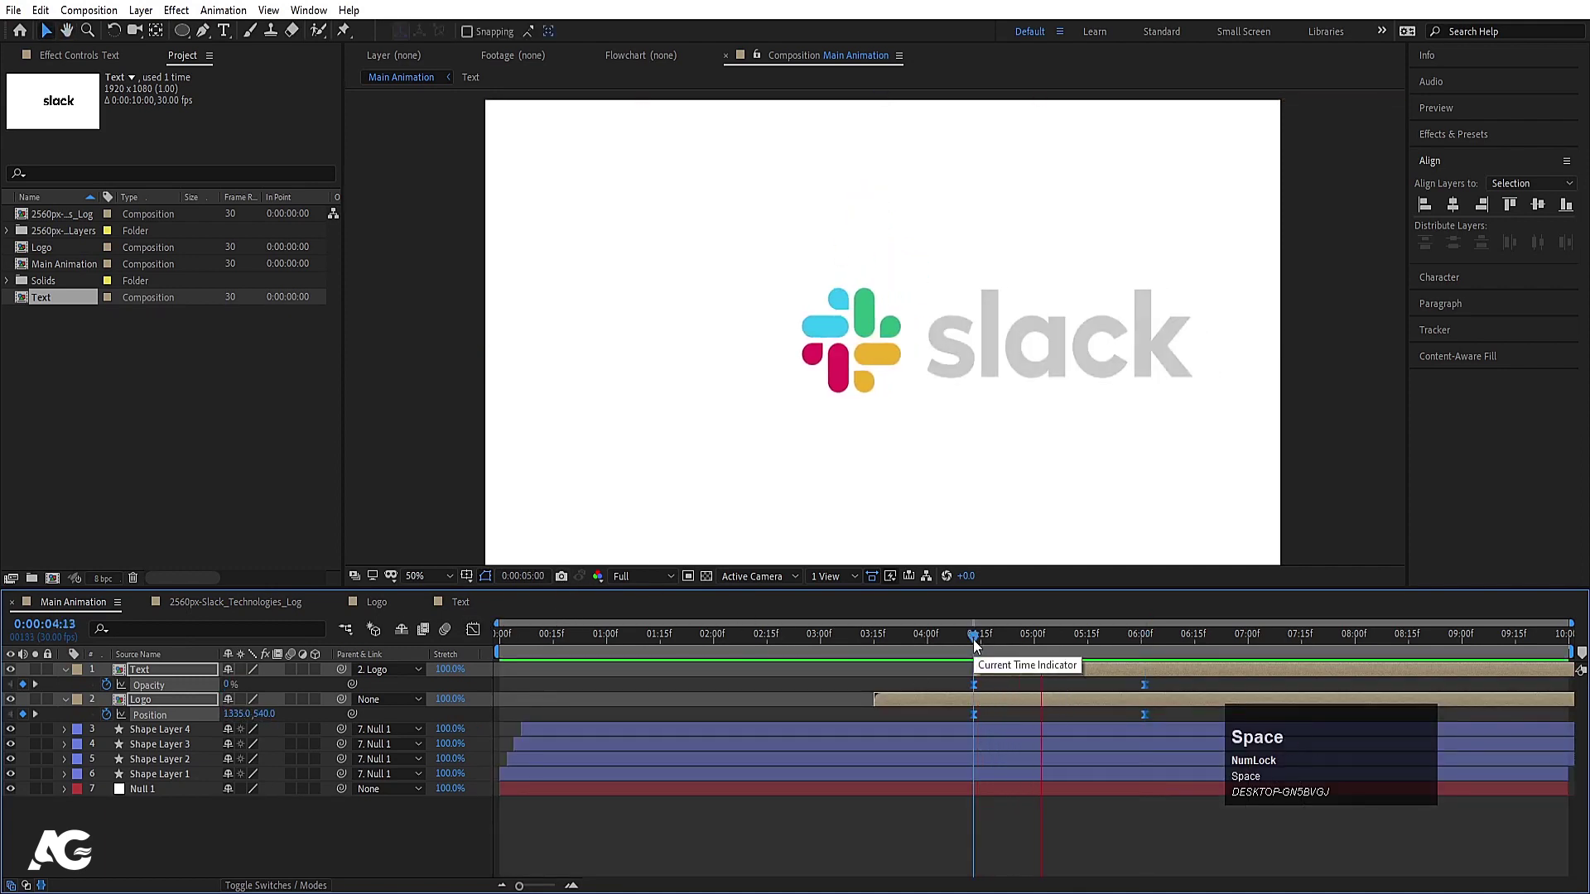
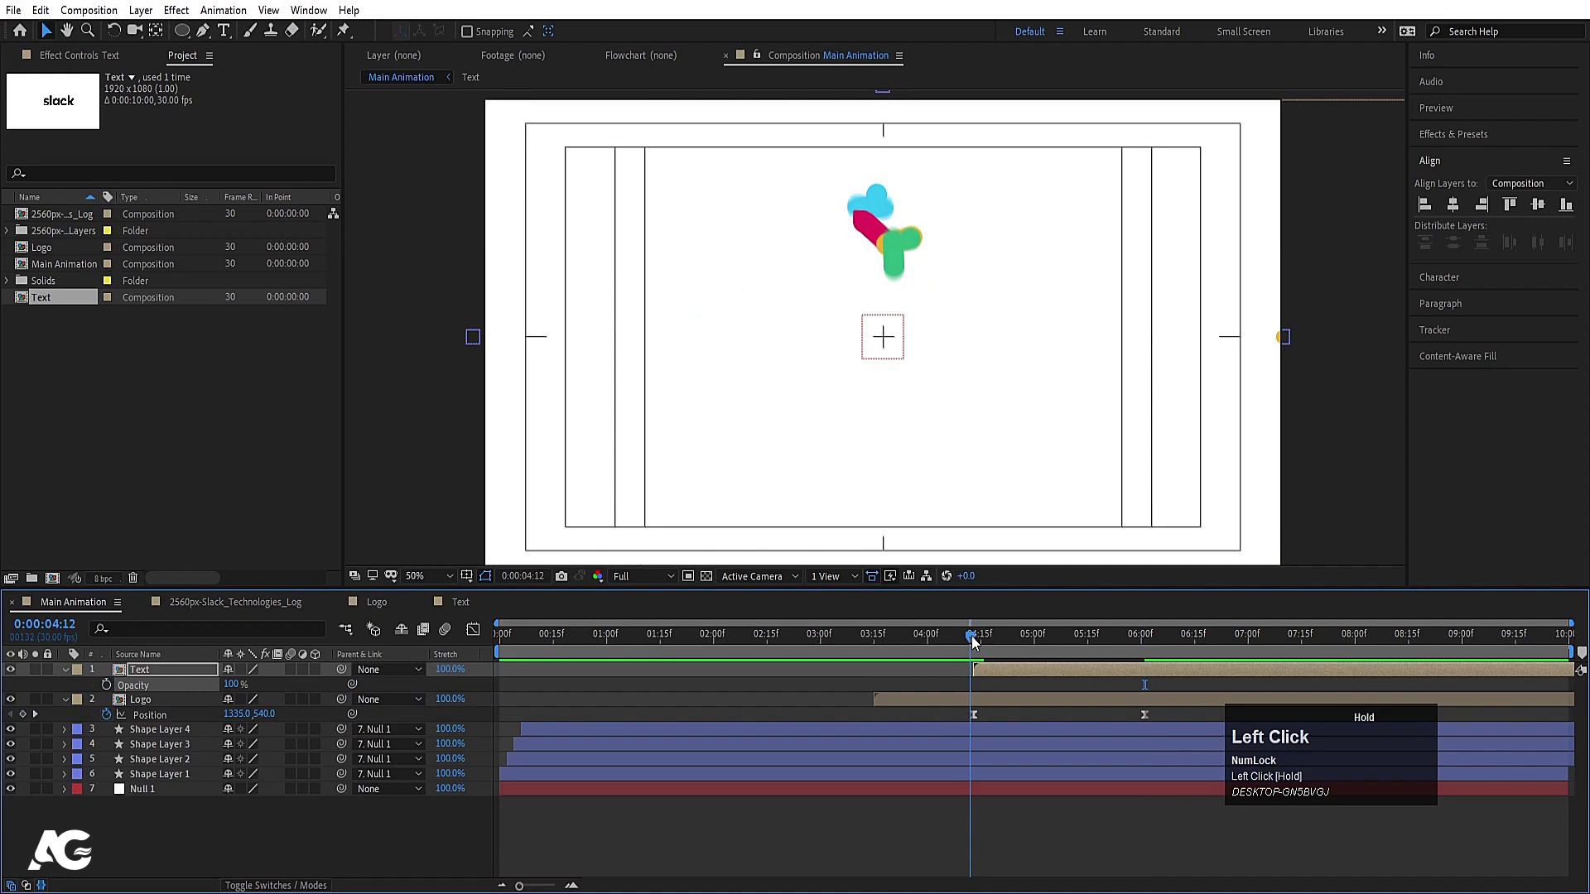
key("space")
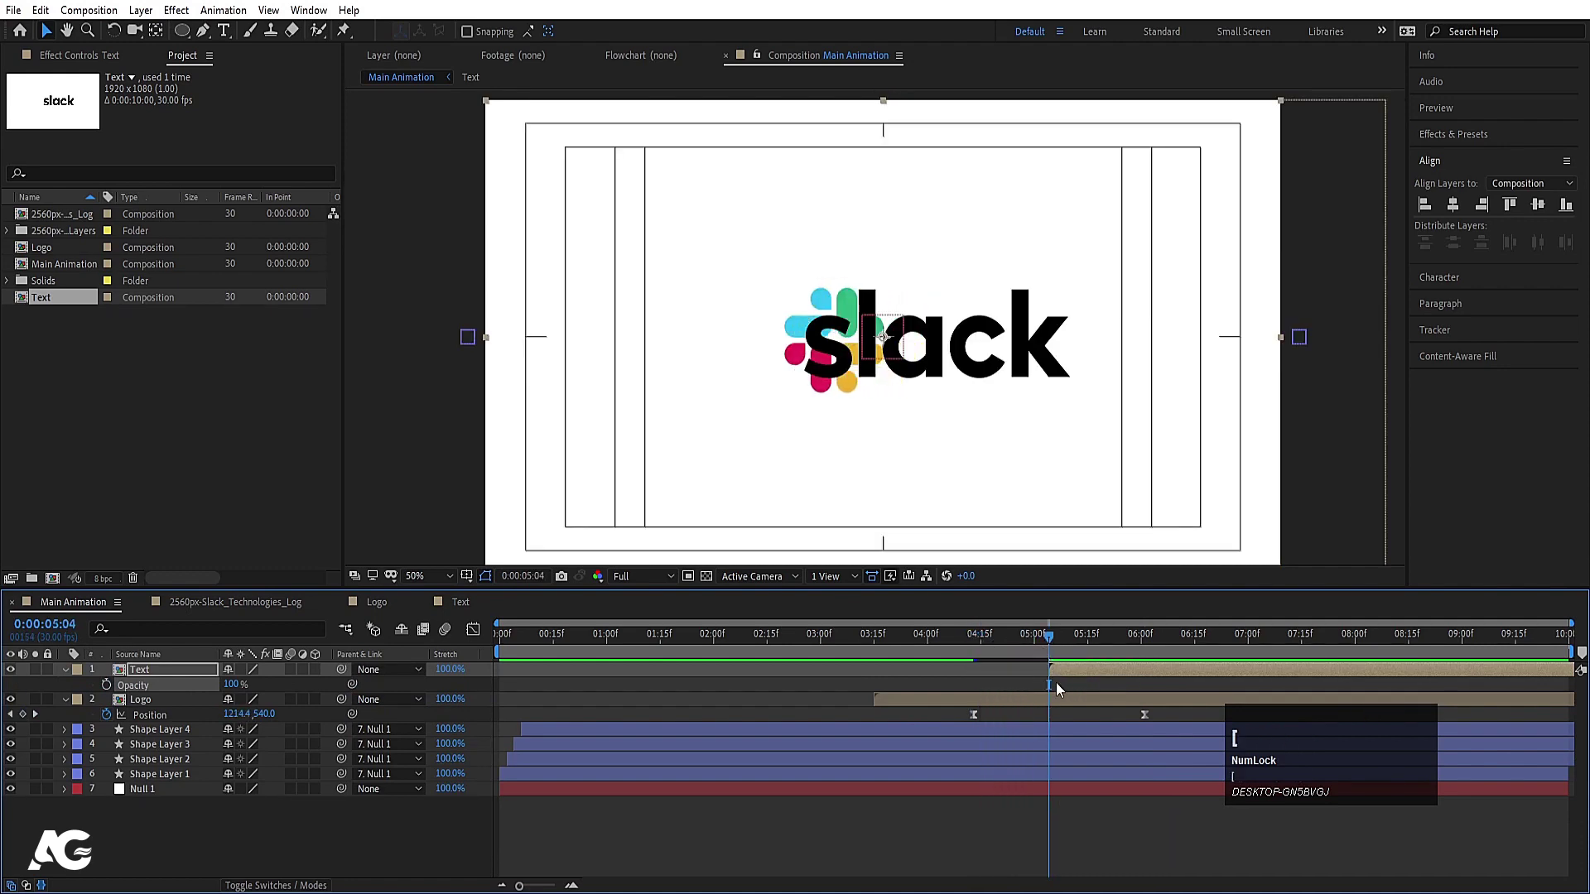
left_click(1064, 679)
key("ctrl+a")
Select all slack letter layers in the Text comp and add Opacity keyframes at a later frame
key("p")
left_click(113, 687)
key("t")
left_click(114, 687)
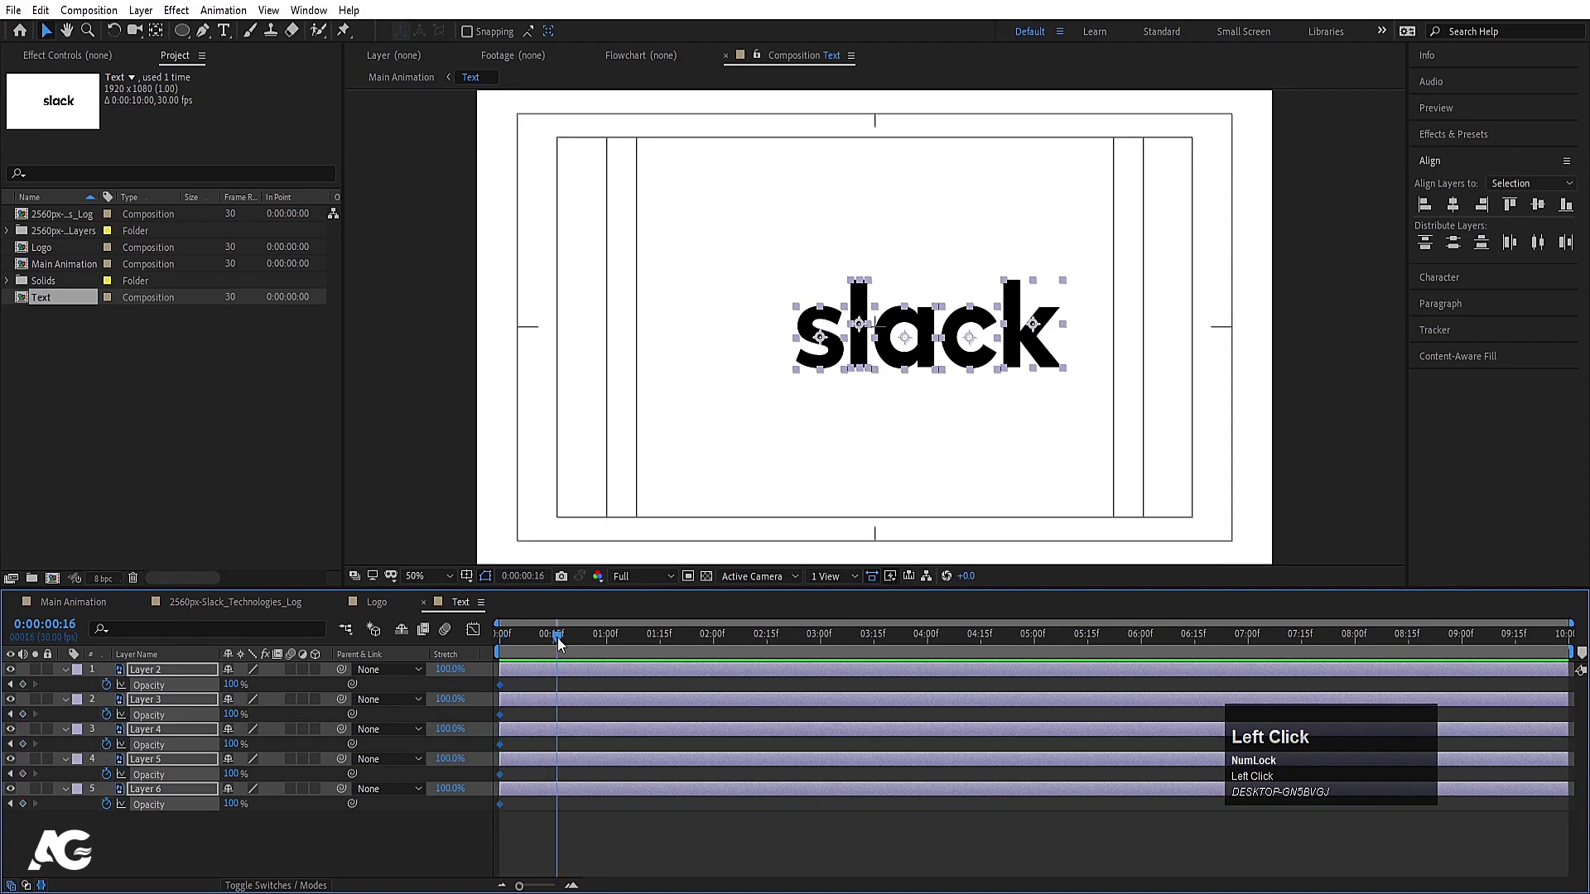
key("=")
left_click(27, 690)
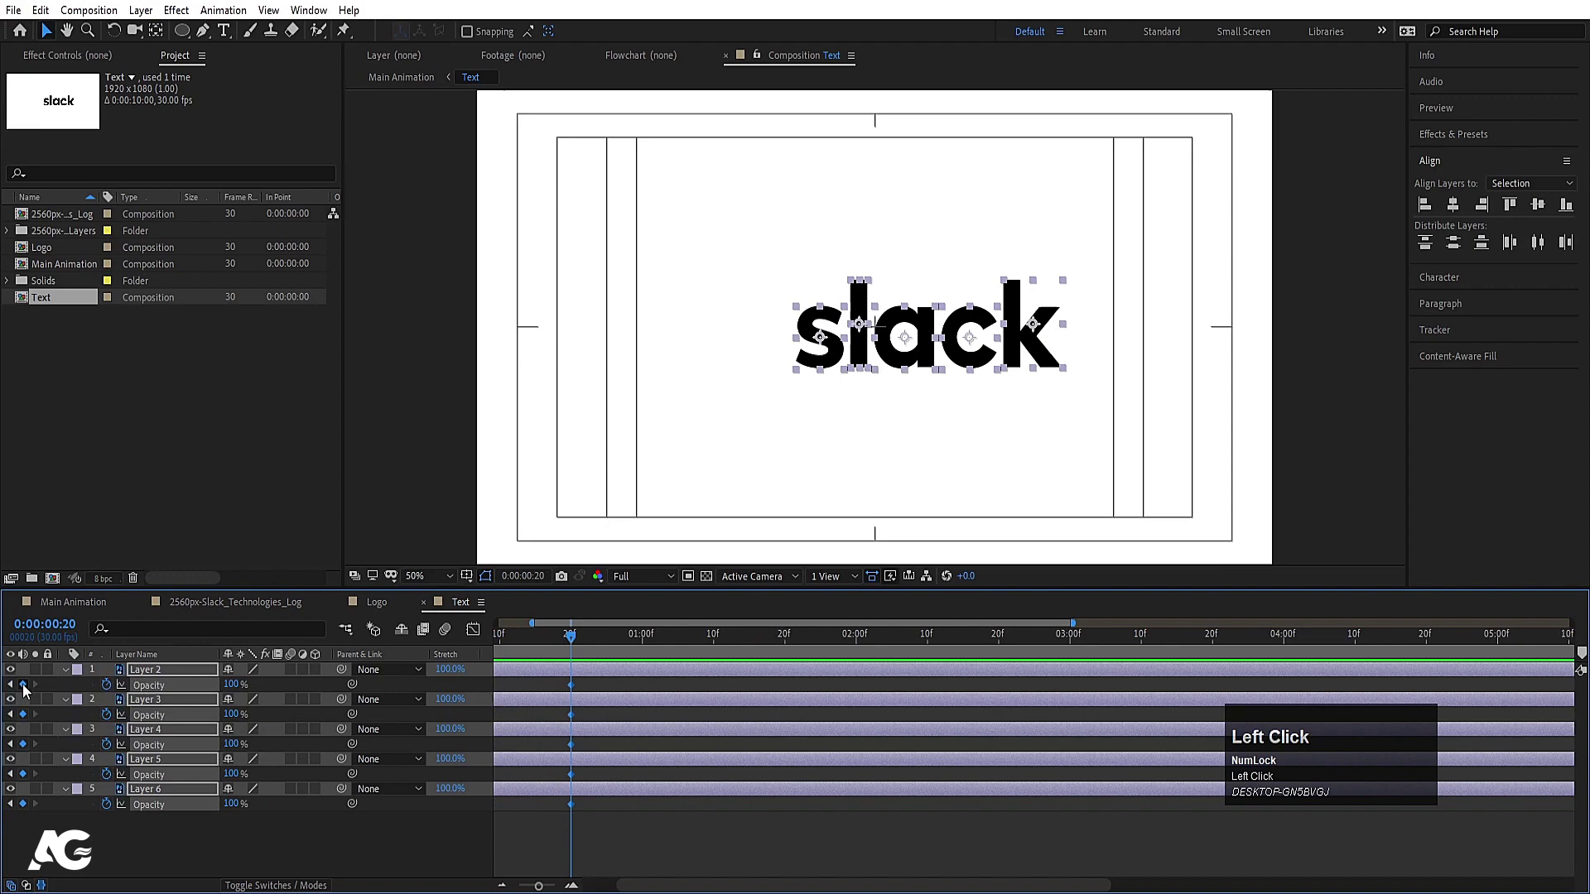
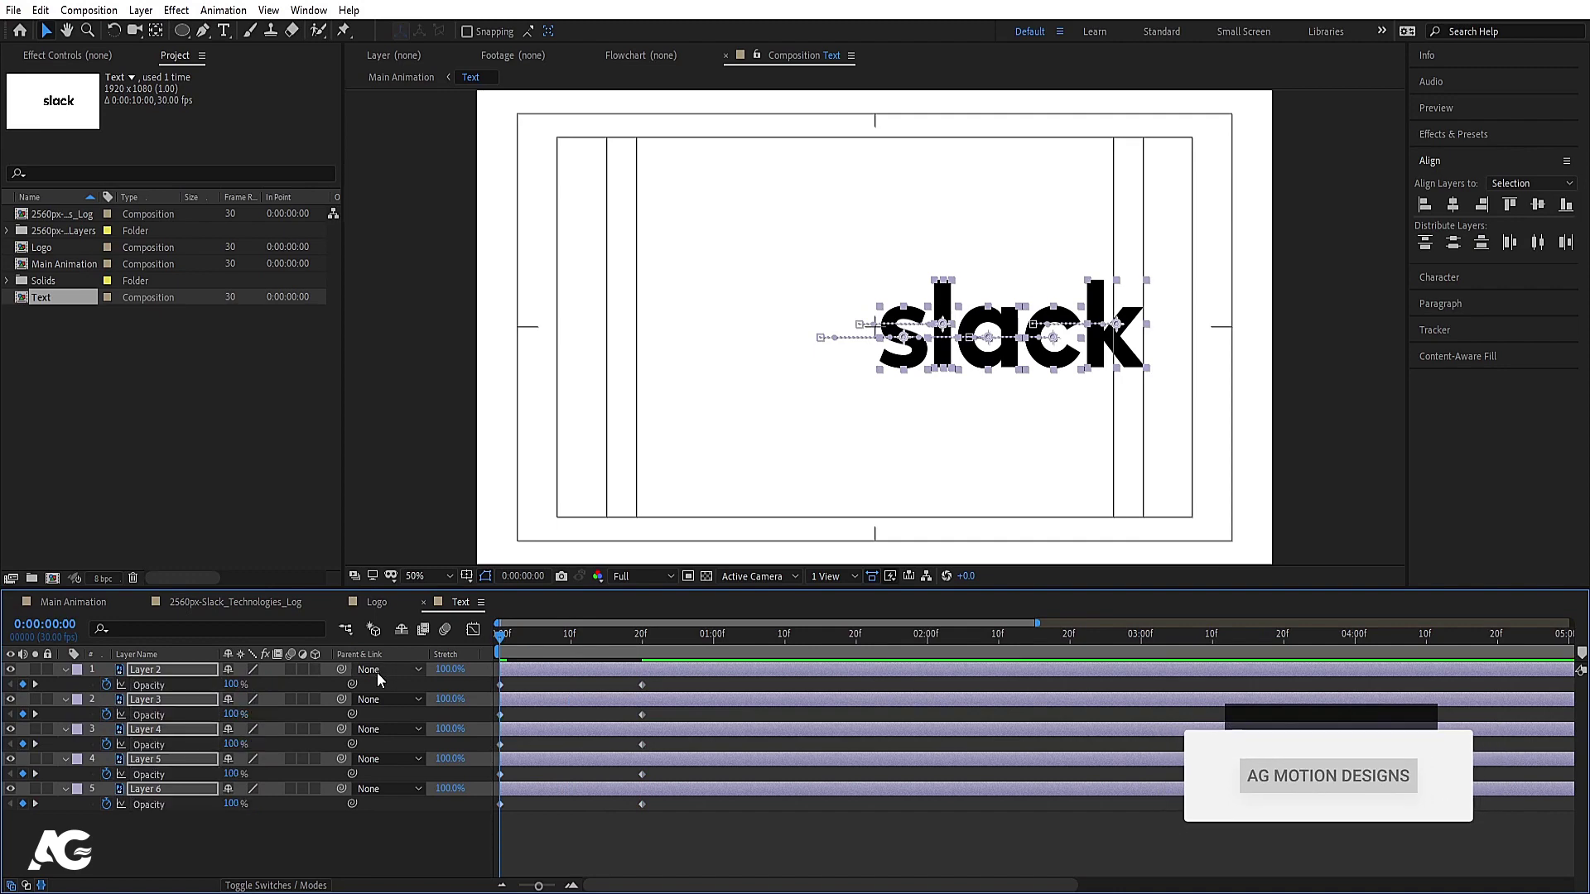
Add Position keyframes and set the letters to 0% opacity, shifted right, at frame 0
key("t")
left_click(234, 695)
key("Return")
left_click(721, 840)
key("u")
scroll("down", 3)
Shift the second and third letters' keyframes a few frames later than the first
left_click(685, 873)
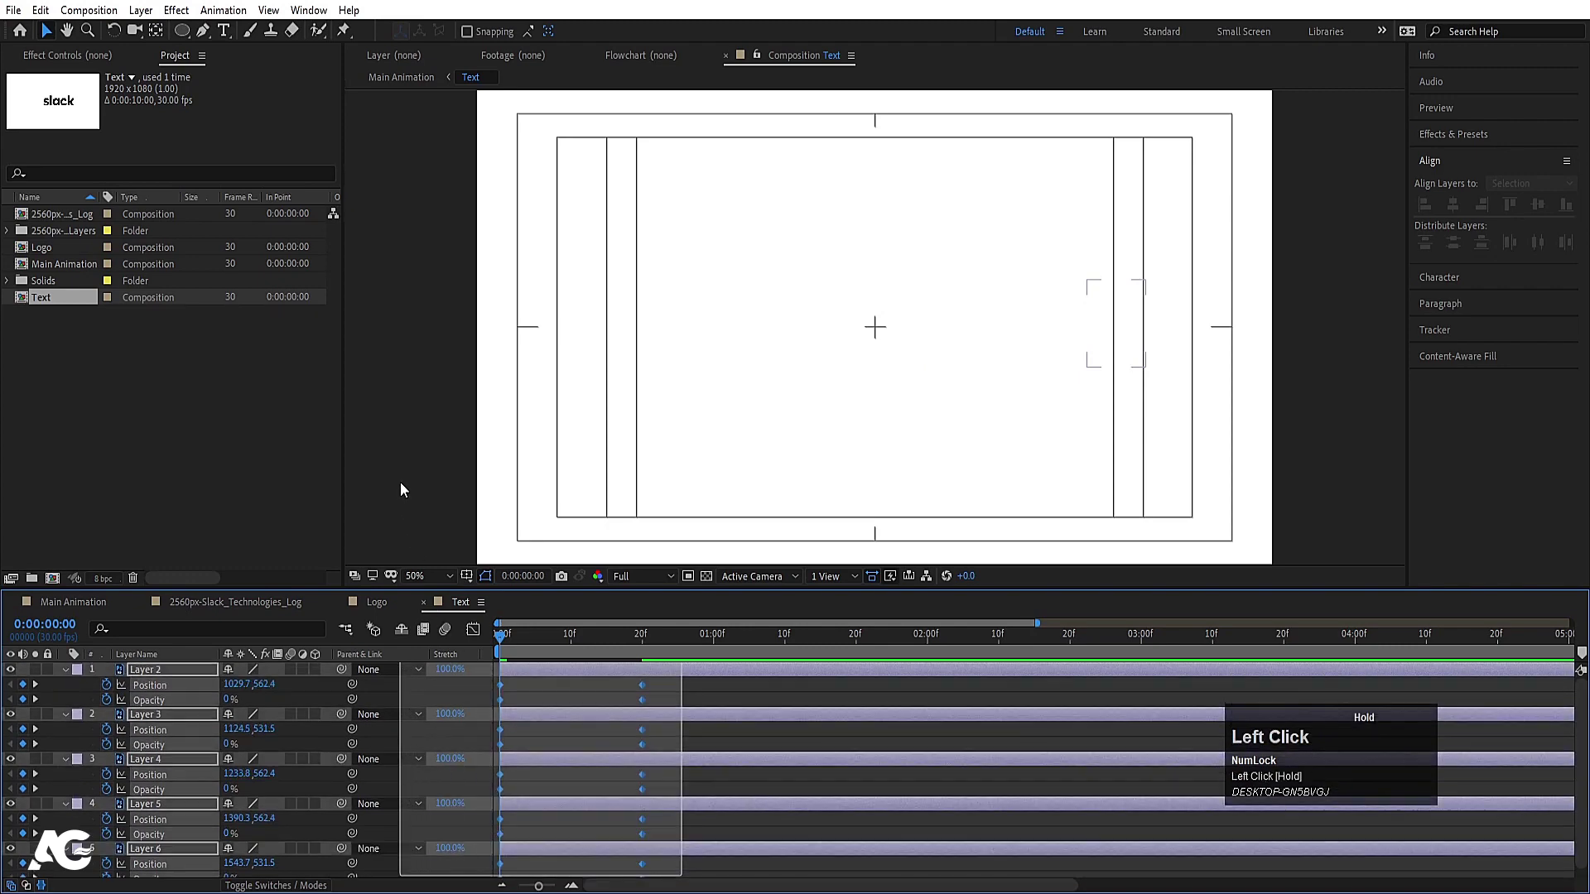
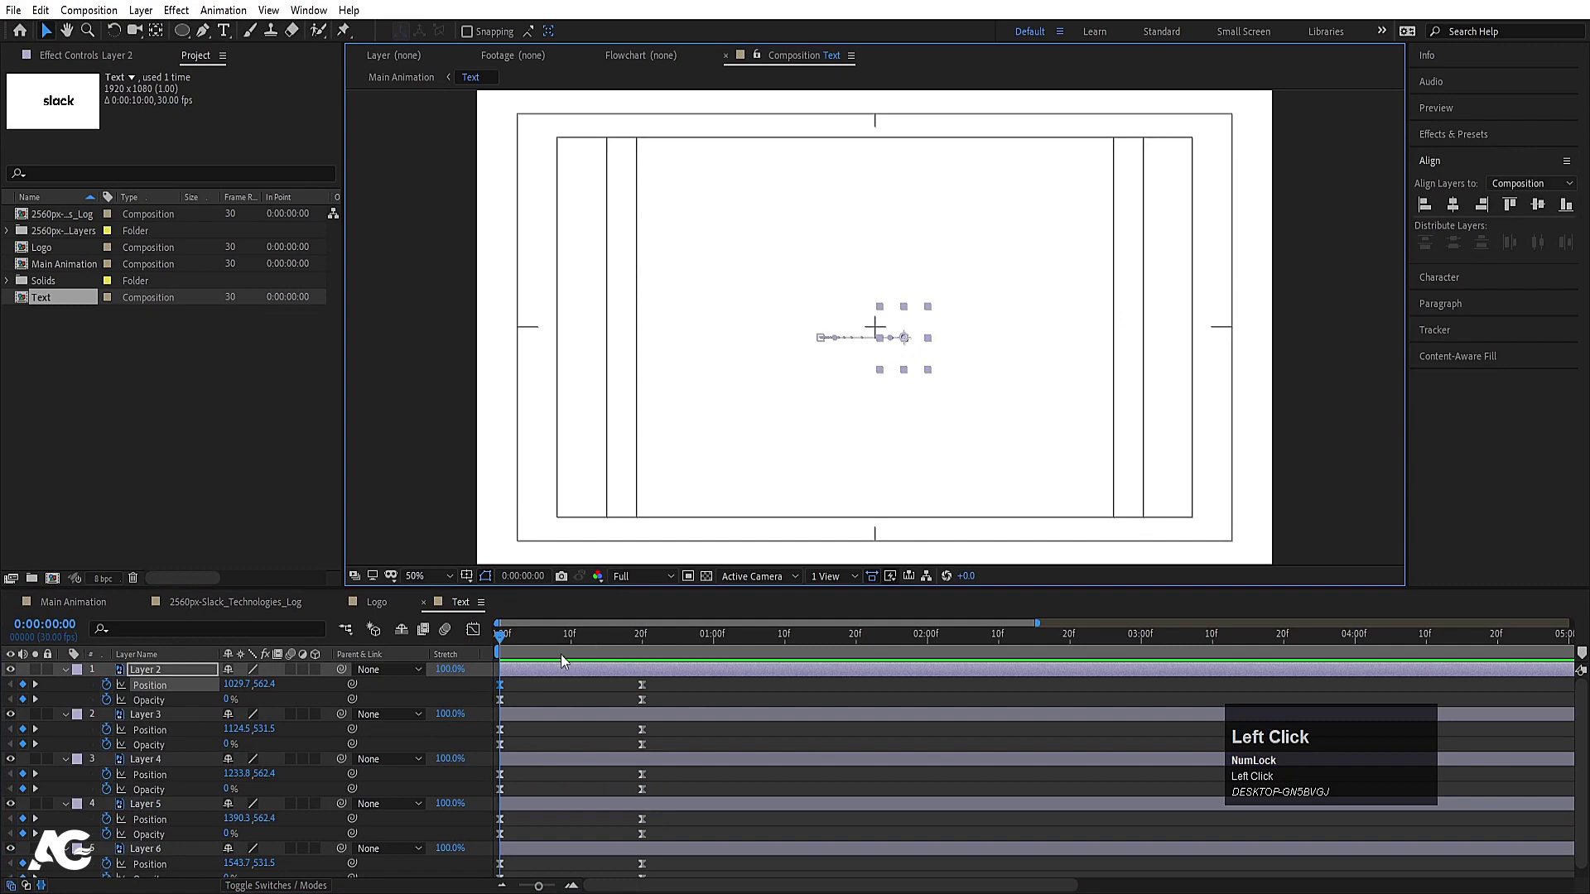
key("Page_Down")
left_click(527, 717)
key("[")
left_click(523, 765)
key("[")
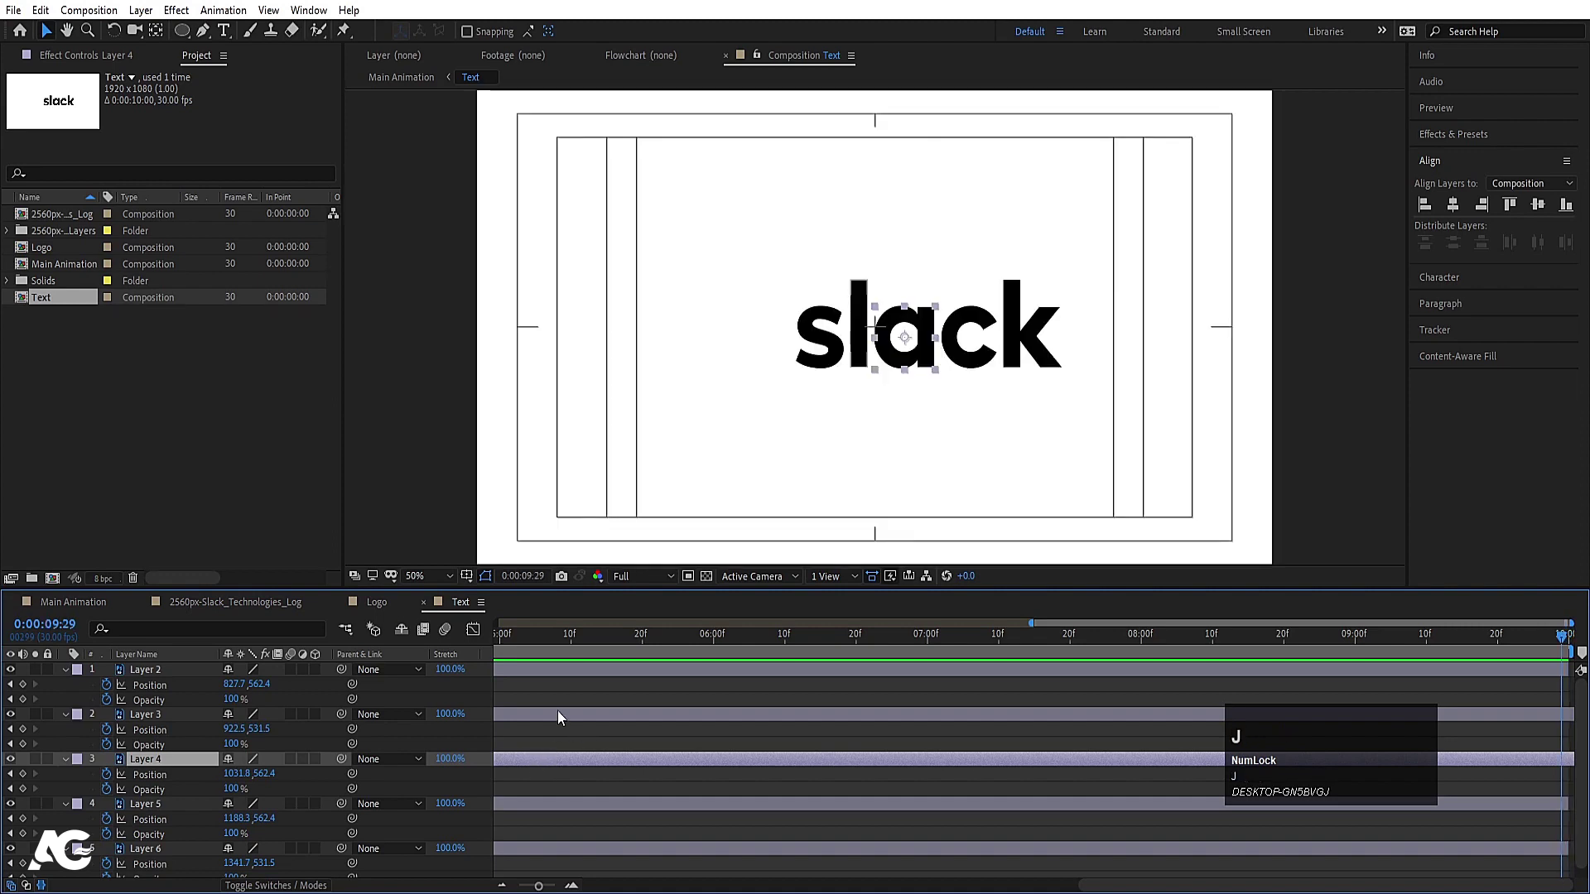
Delay the remaining letters in turn so all five fade and slide in one after another
left_click(547, 644)
key("j")
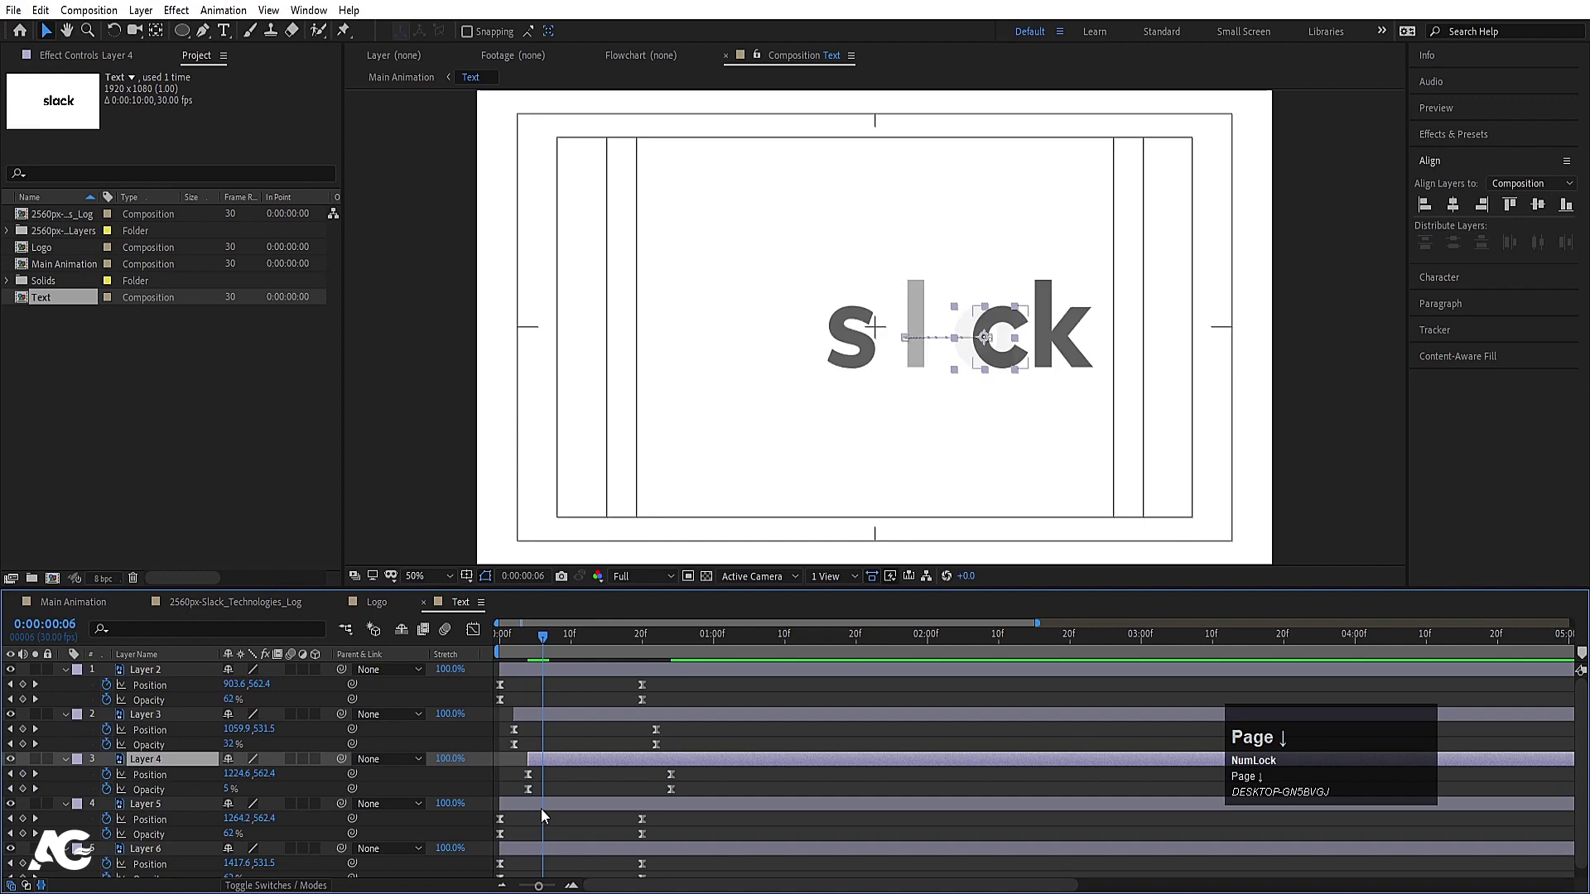
left_click(544, 811)
key("[")
left_click(551, 849)
key("[")
scroll("down", 3)
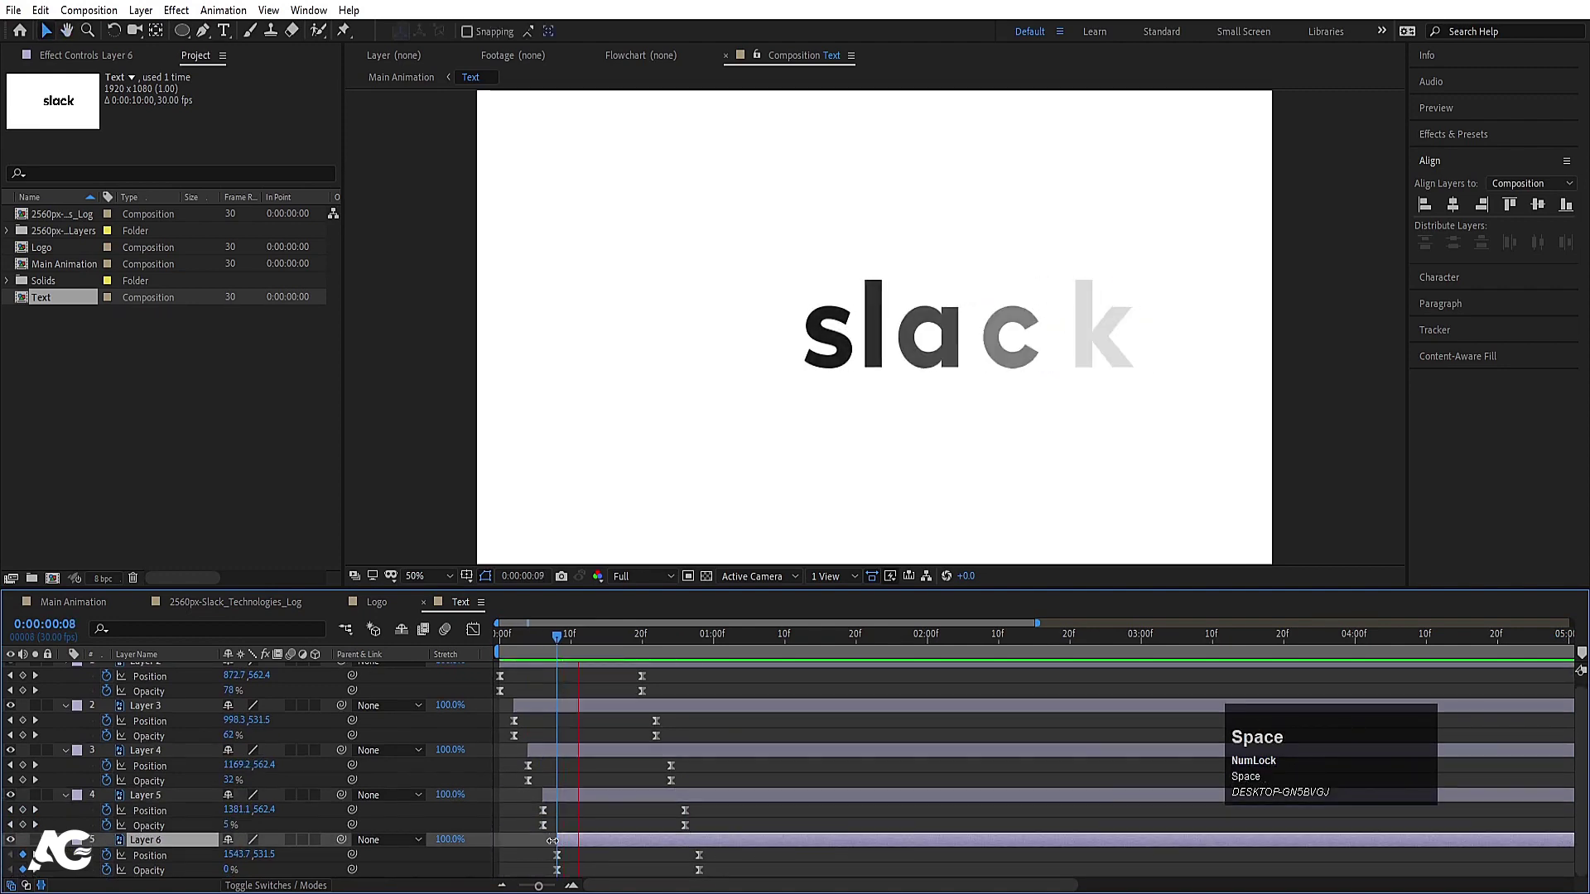
Preview Main Animation from the start, then park the time indicator at 0:00:01:21 where the dots appear
left_click(558, 642)
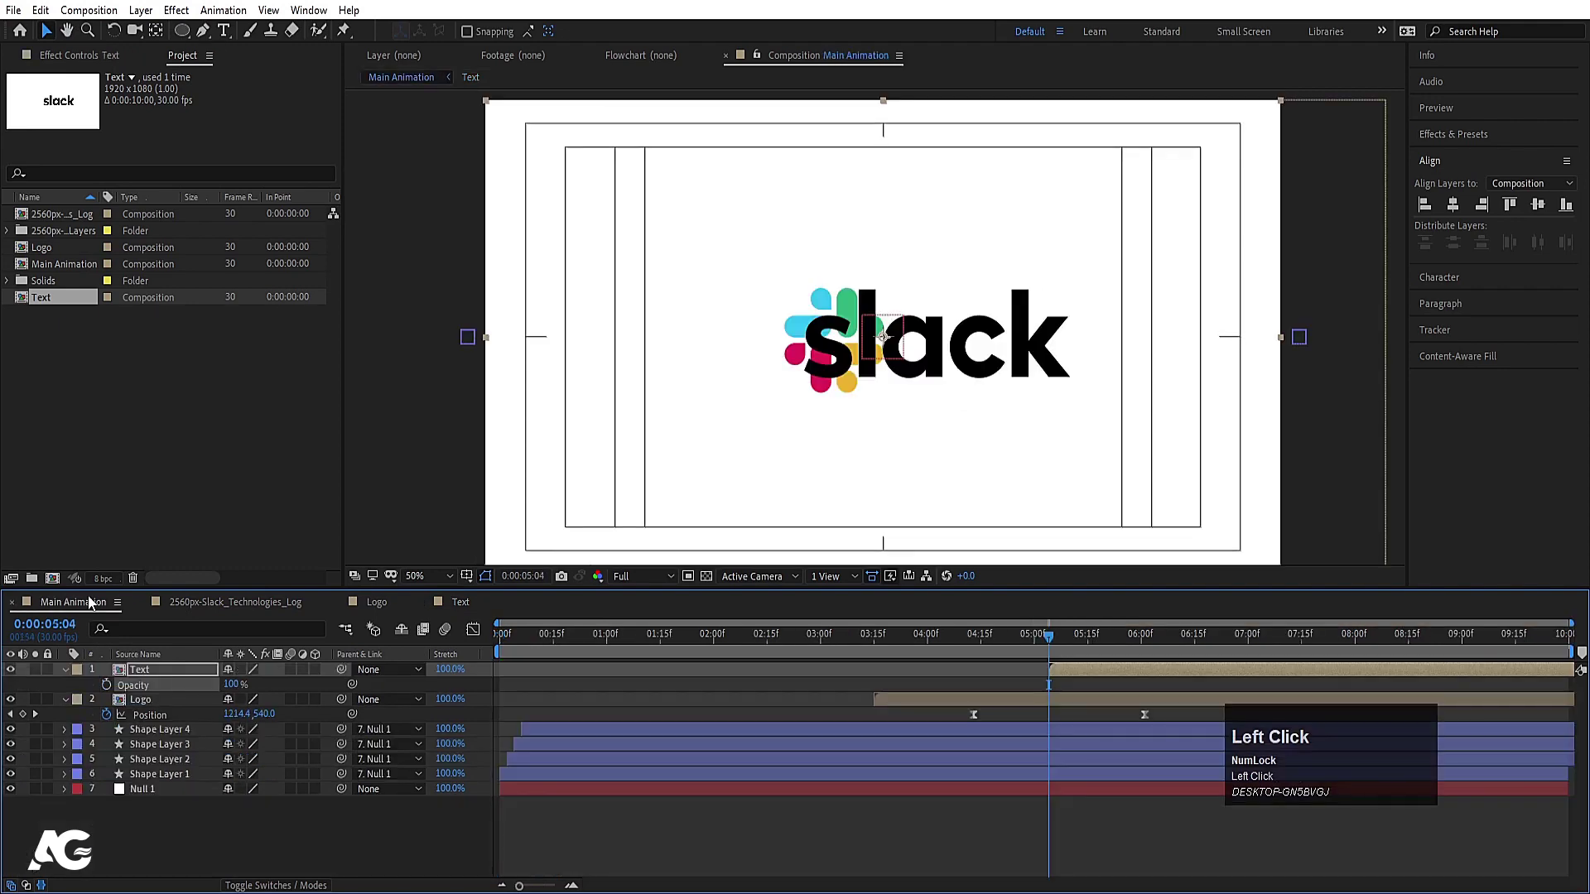
key("space")
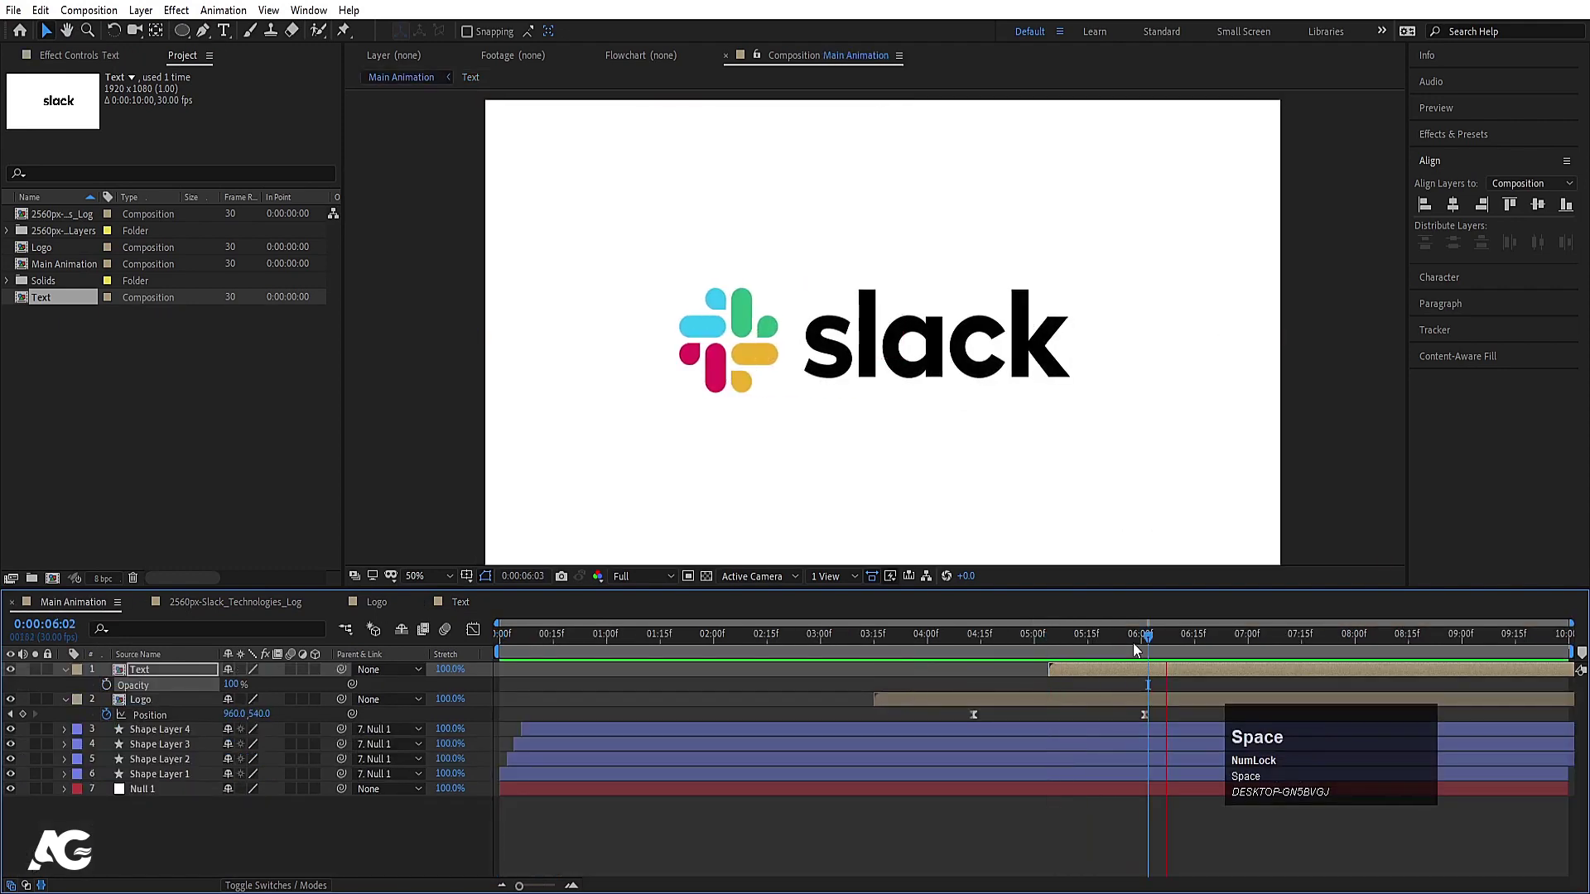
left_click_drag(1071, 671, 450, 670)
key("space")
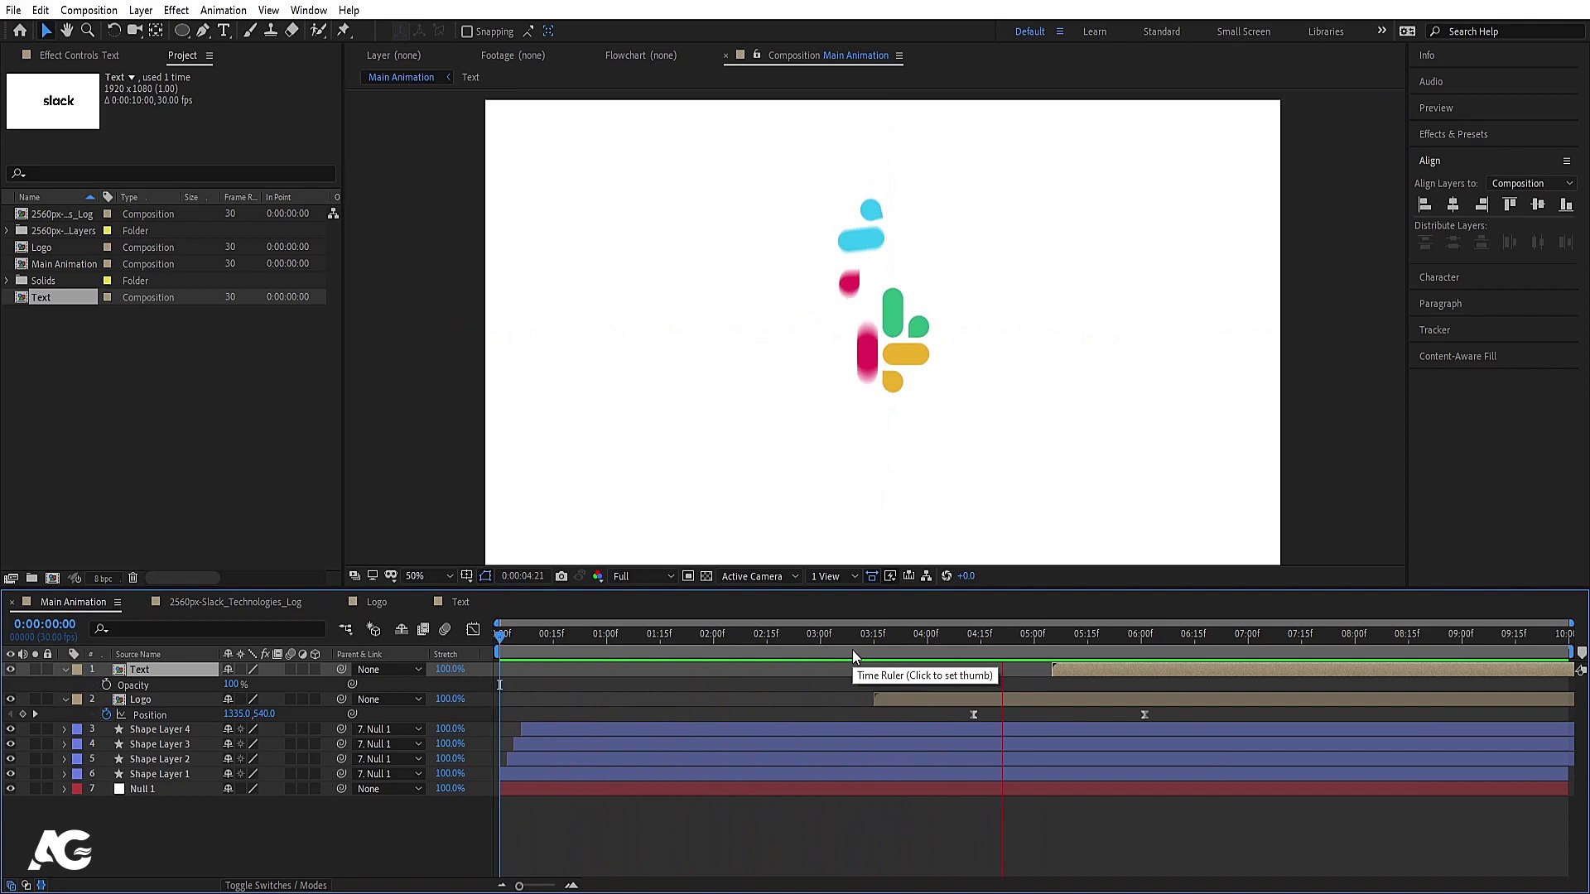
key("space")
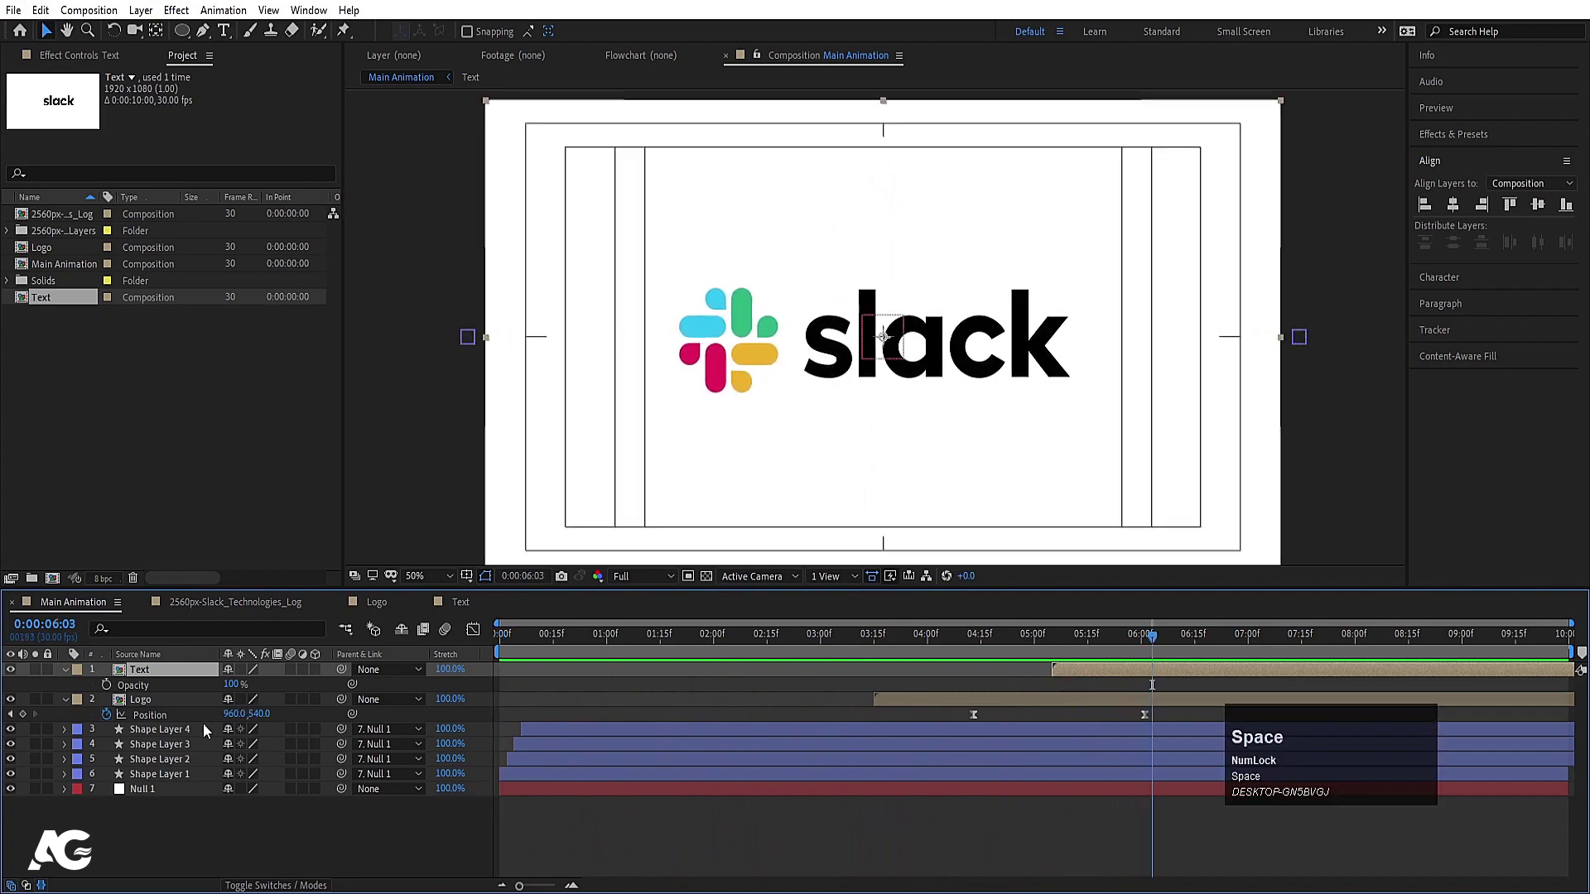
left_click(672, 645)
key("space")
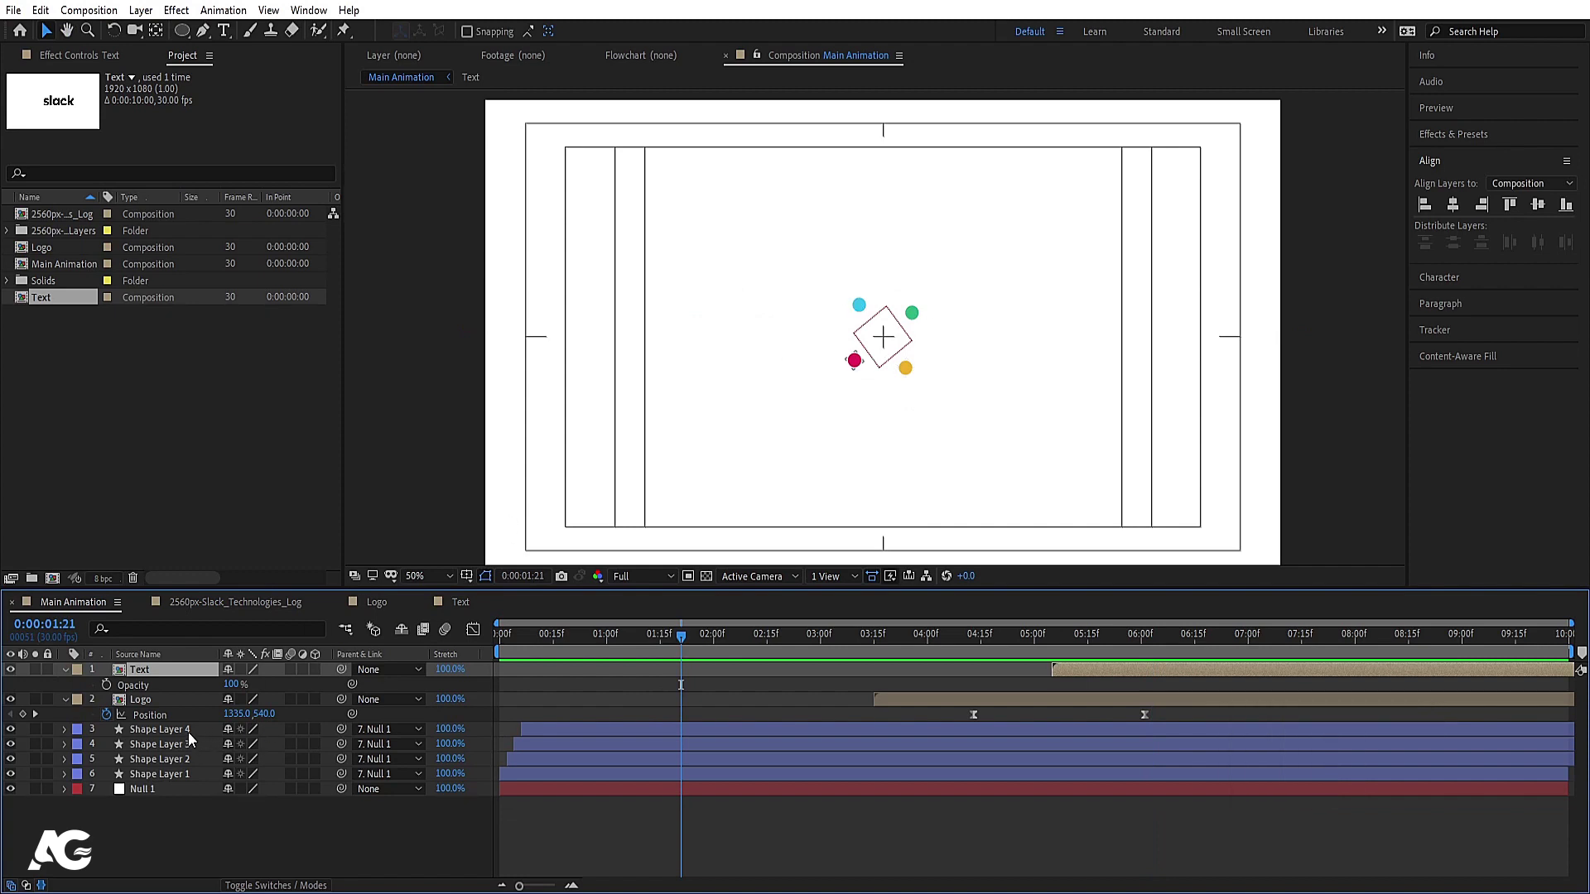
Pre-compose Shape Layers 1–4 and Null 1 into a new composition named Circles
left_click(193, 739)
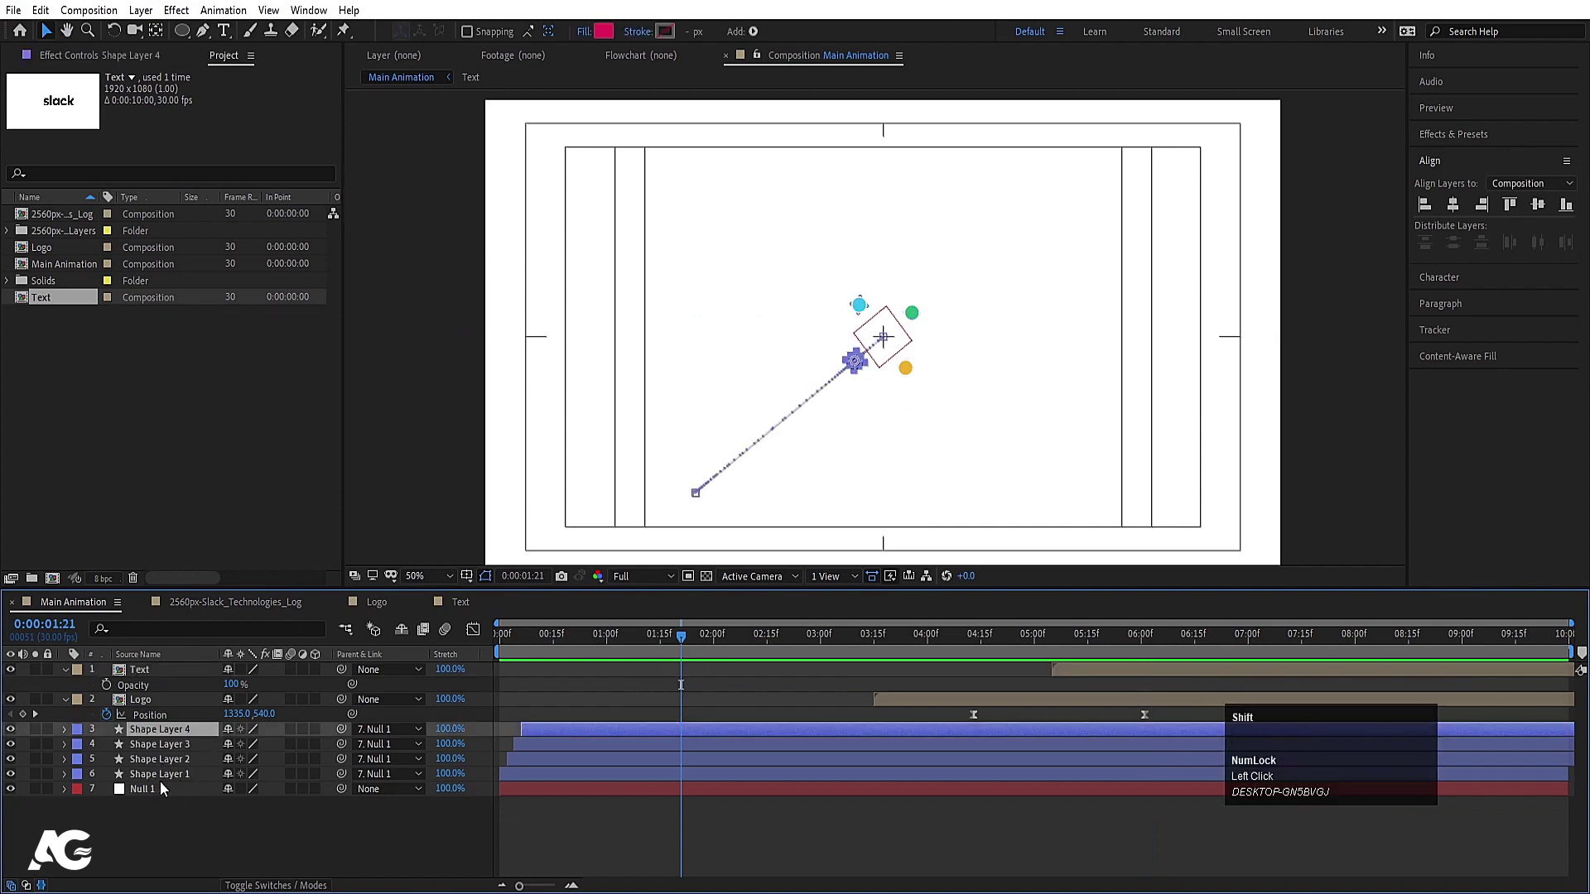
left_click(169, 778)
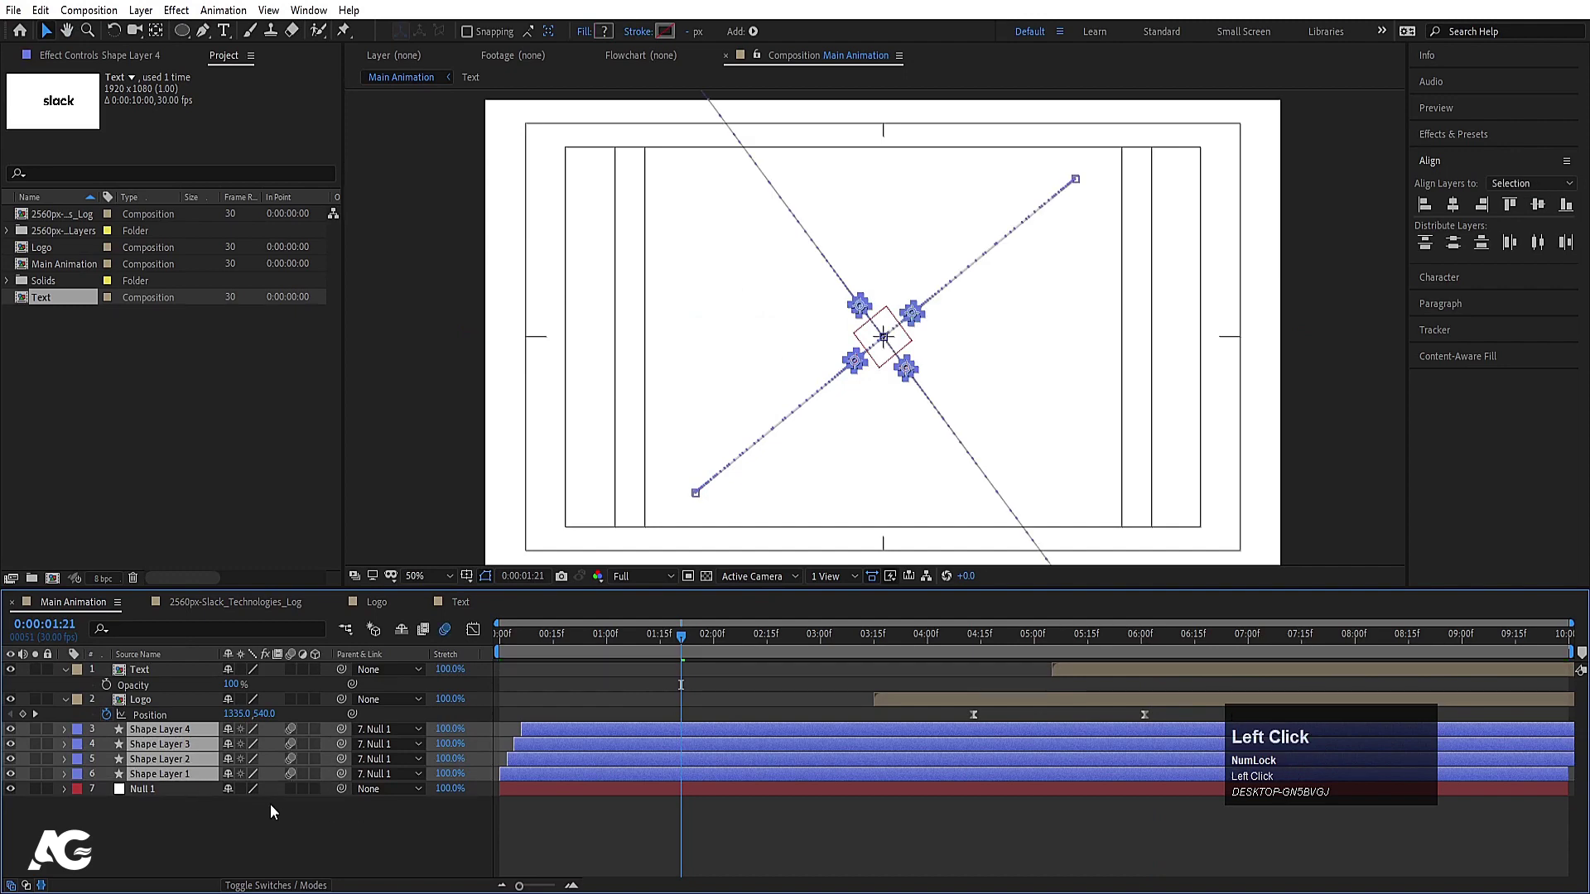
left_click(153, 795)
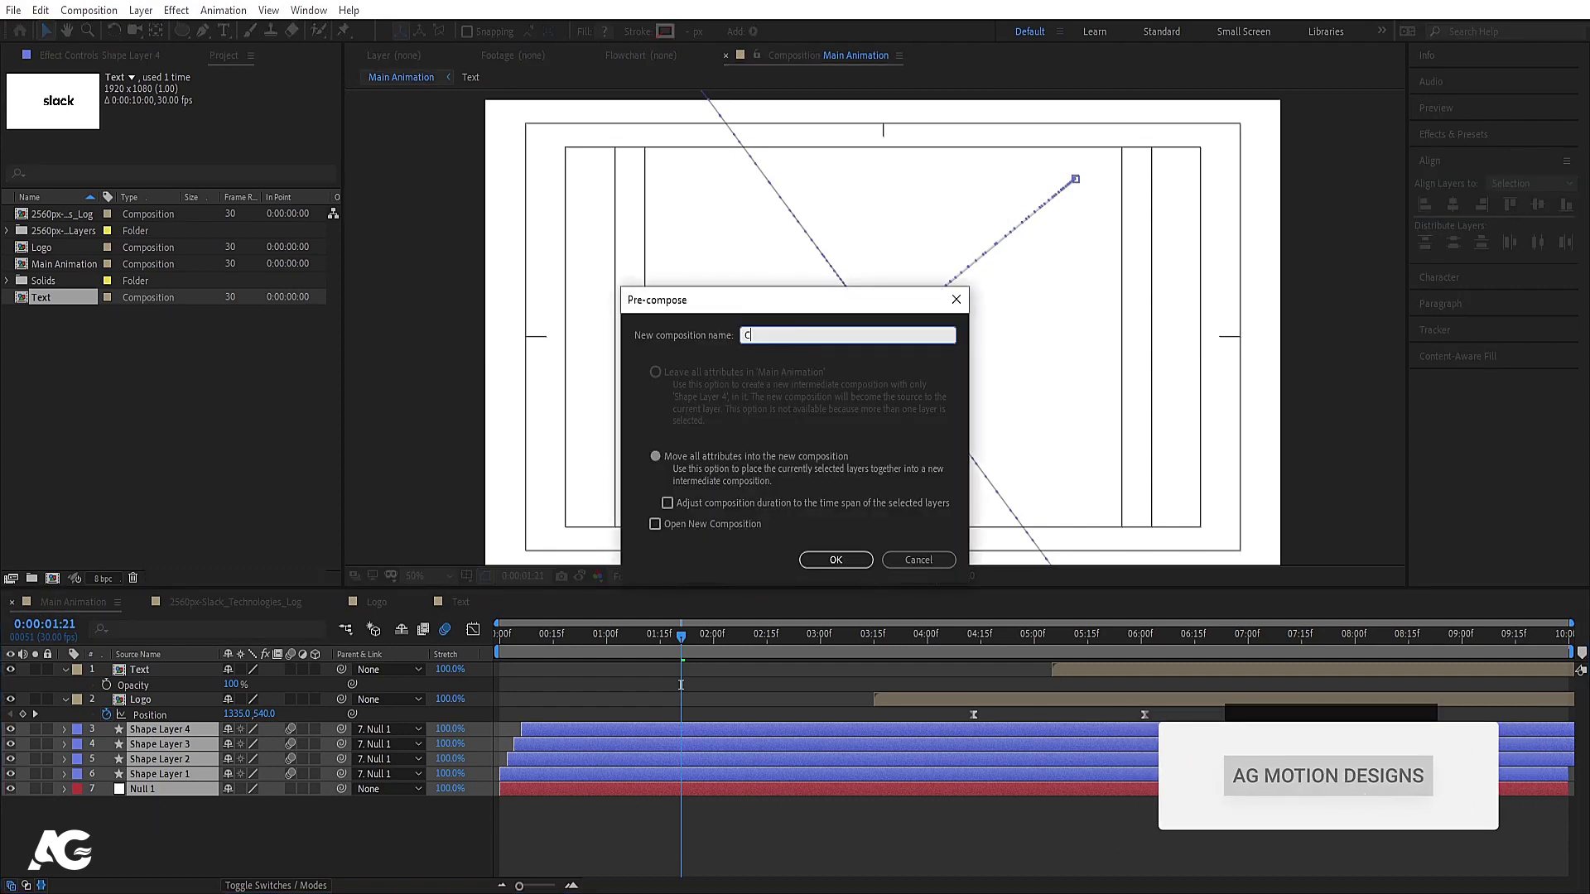
type("IRCLES")
key("Return")
key("space")
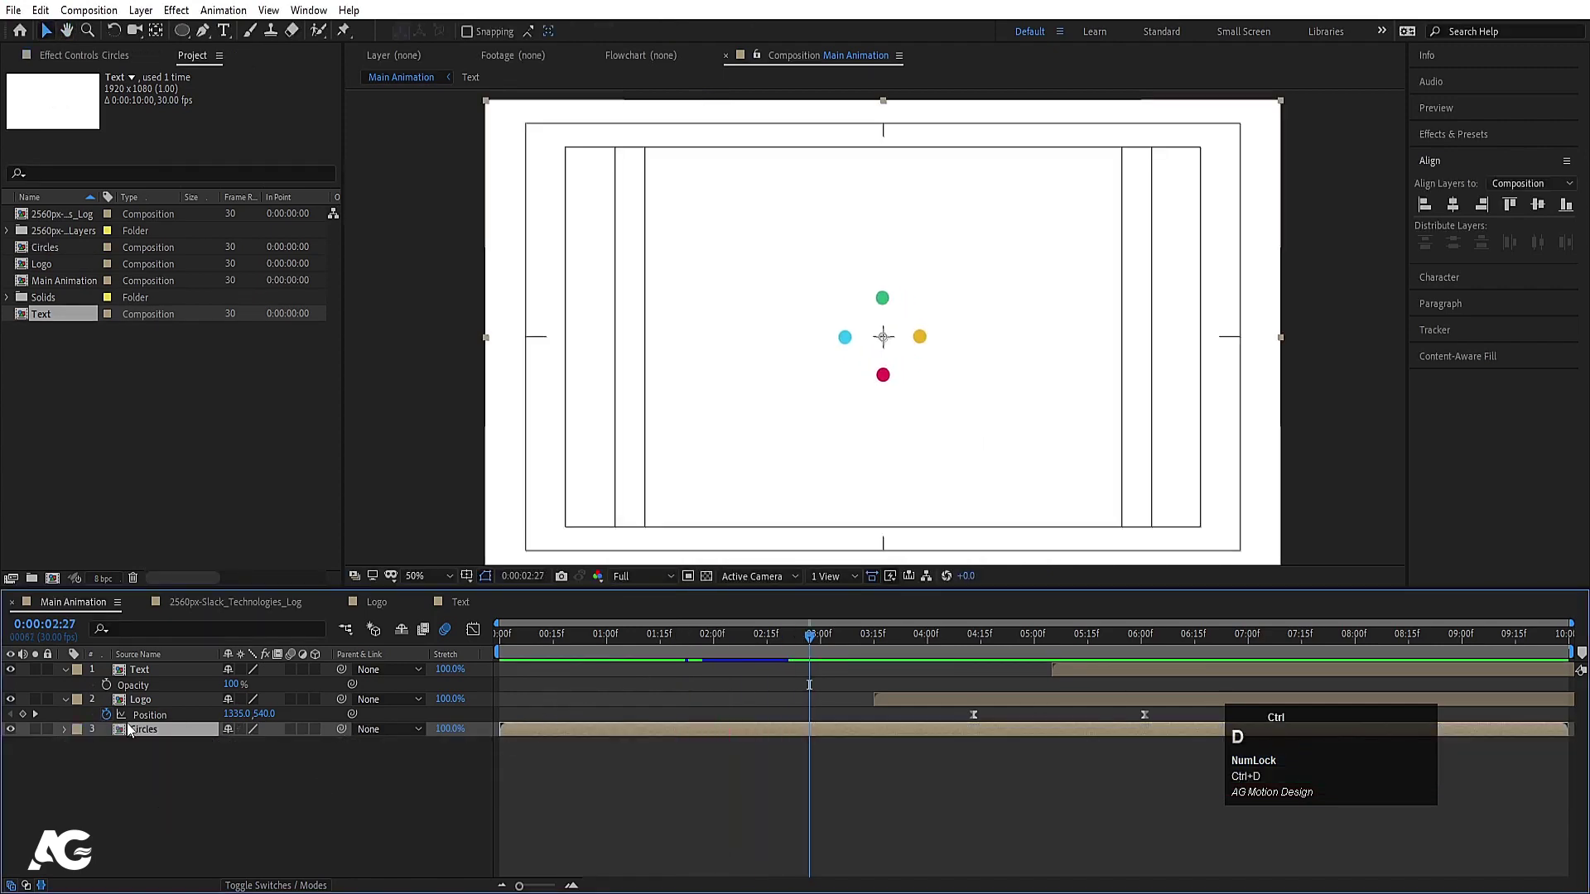
Duplicate the Circles layer, rotate the copy and scale it to 150%, then duplicate again
key("r")
left_click(249, 758)
key("Return")
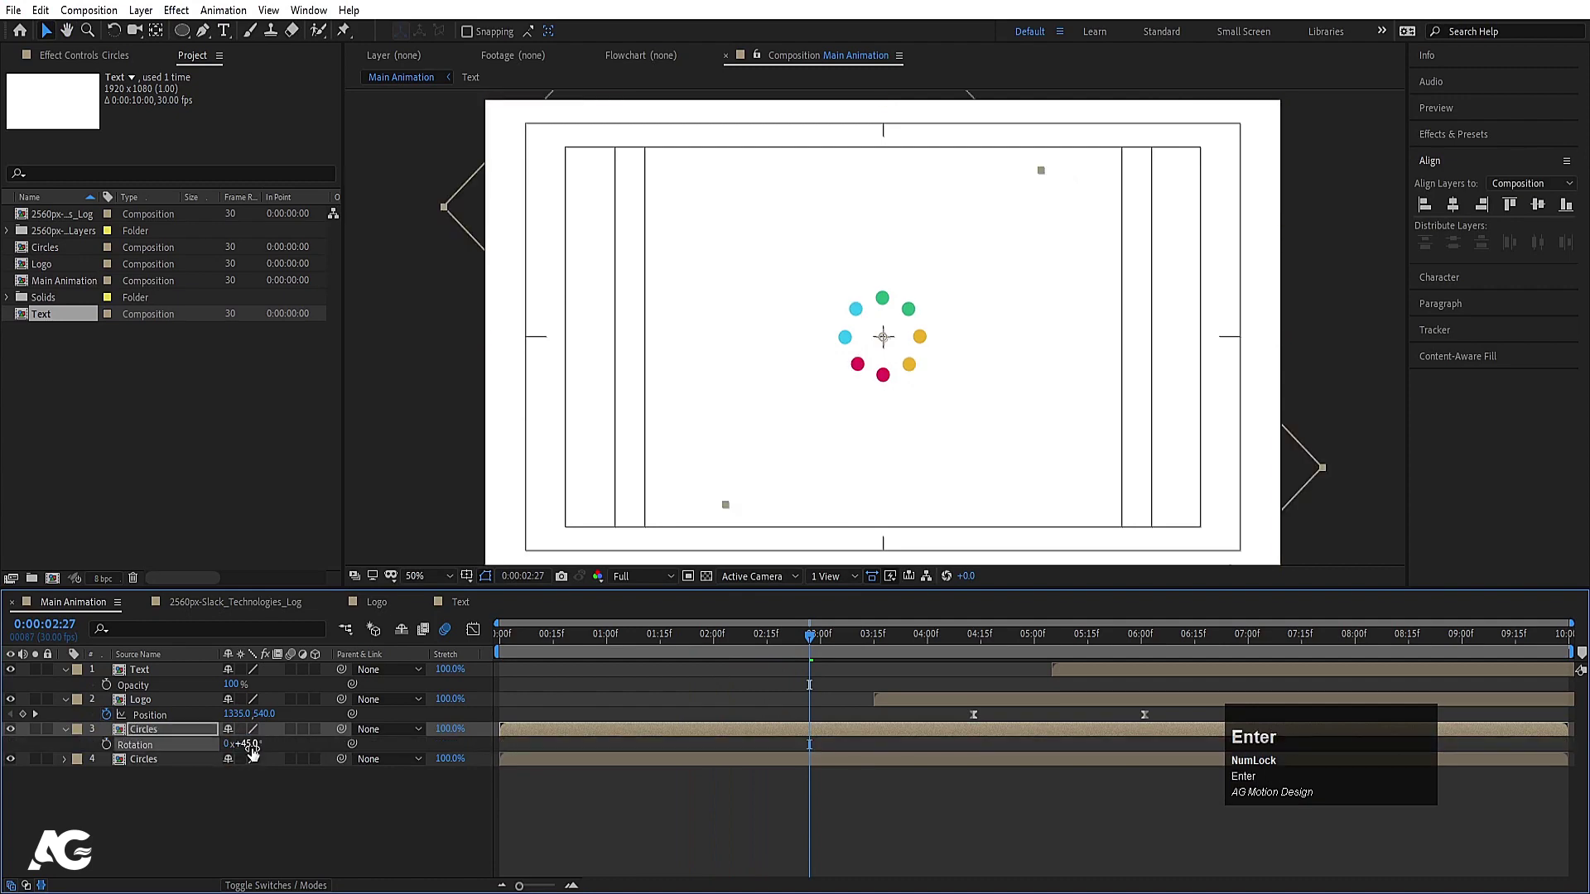
left_click(255, 752)
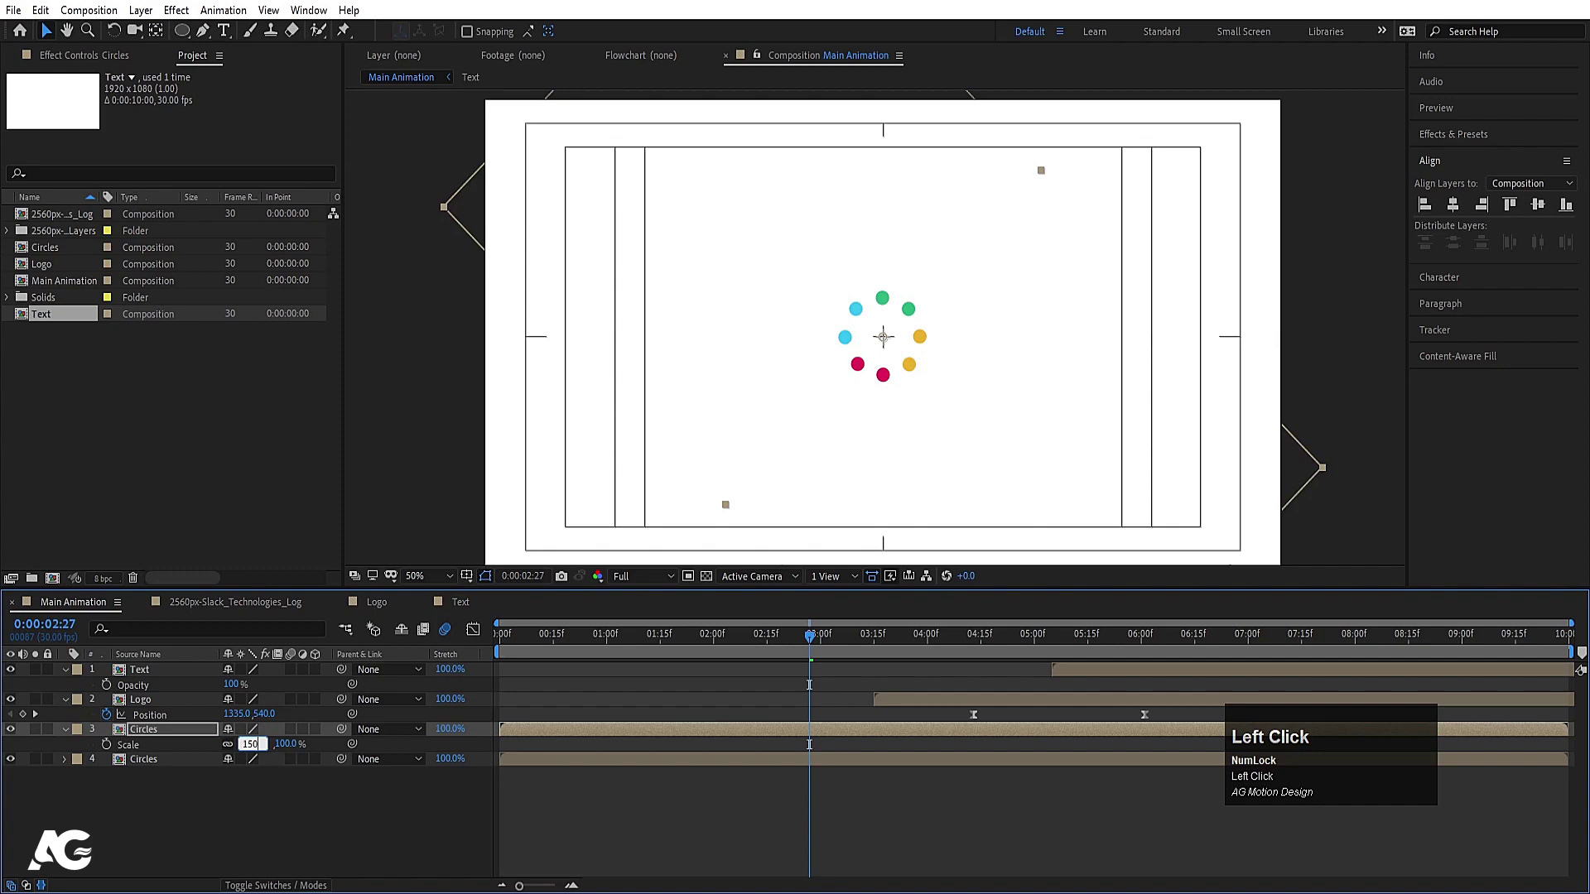
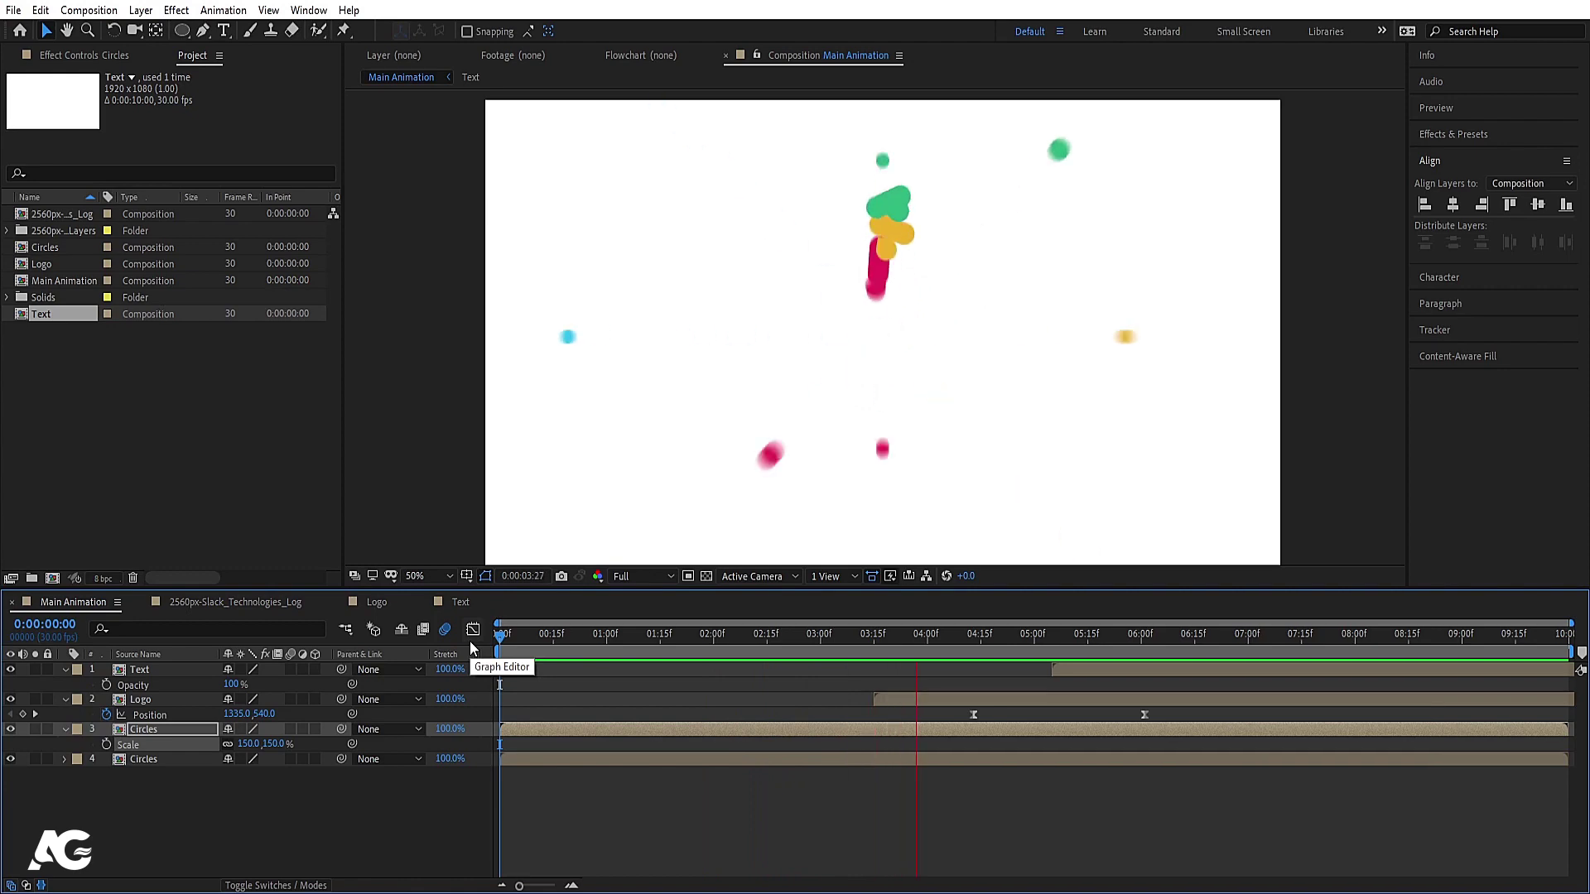
key("space")
left_click(535, 653)
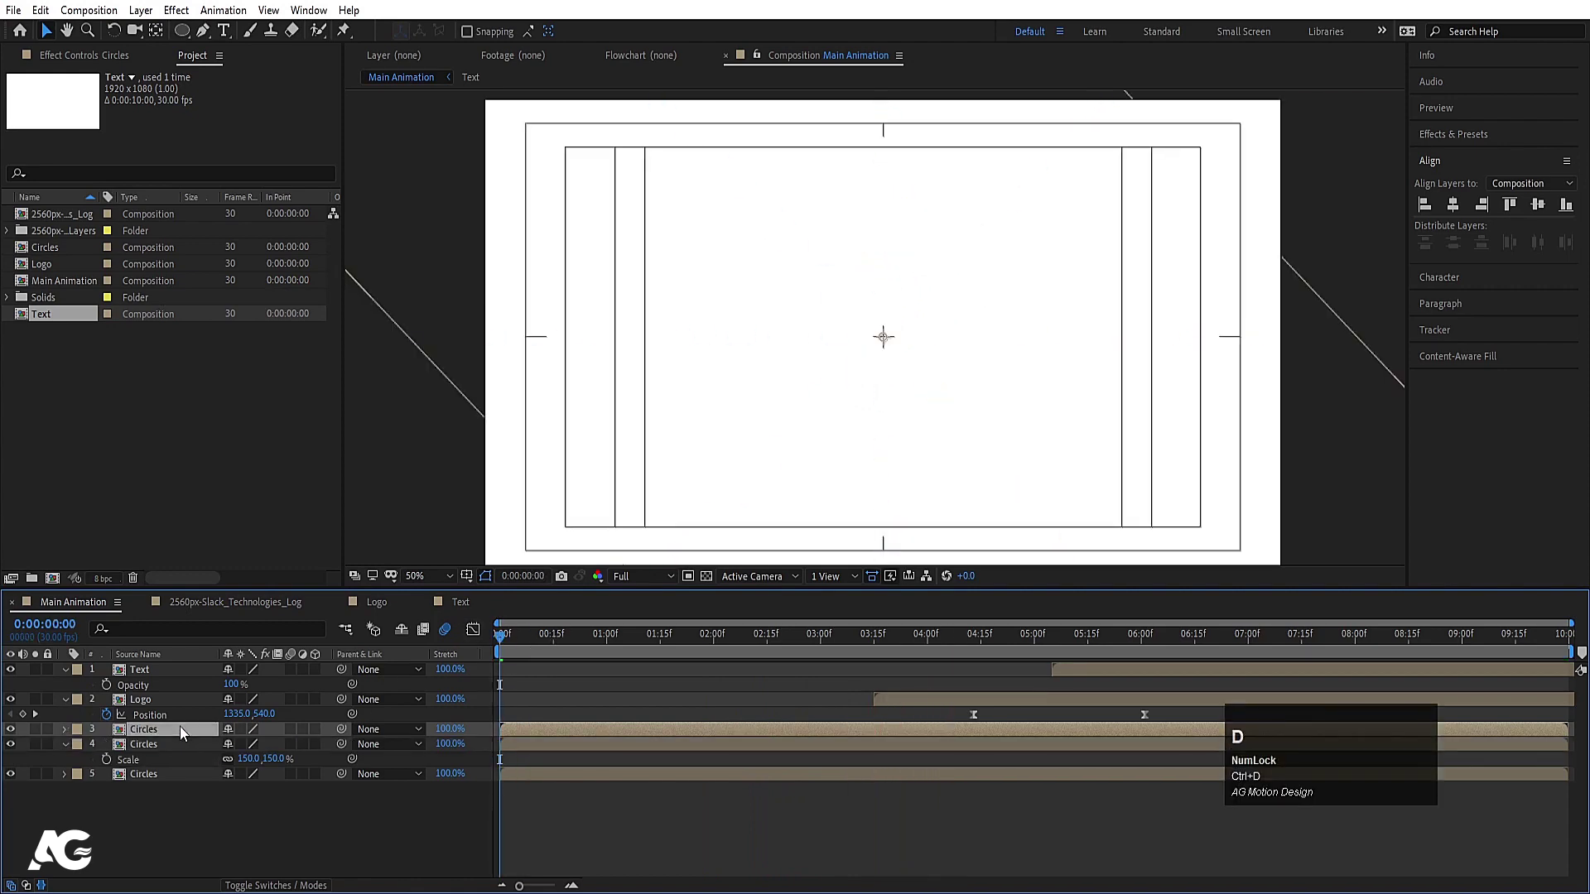
Rotate the top Circles copy and scale it to 200%, then preview the burst
left_click(776, 636)
key("r")
left_click(256, 748)
key("Return")
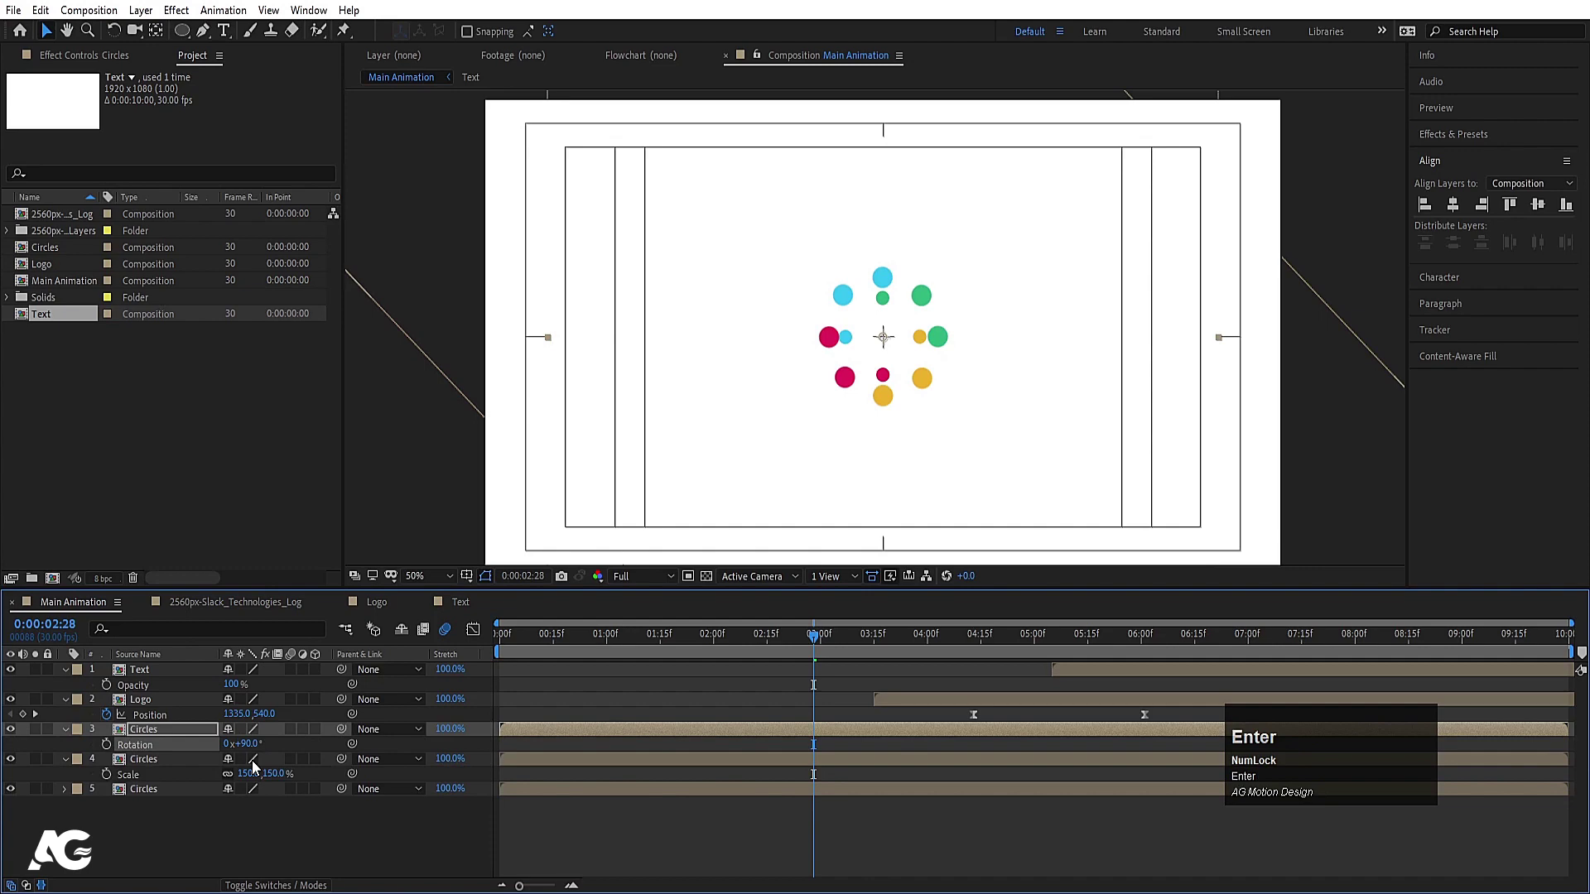
left_click(248, 757)
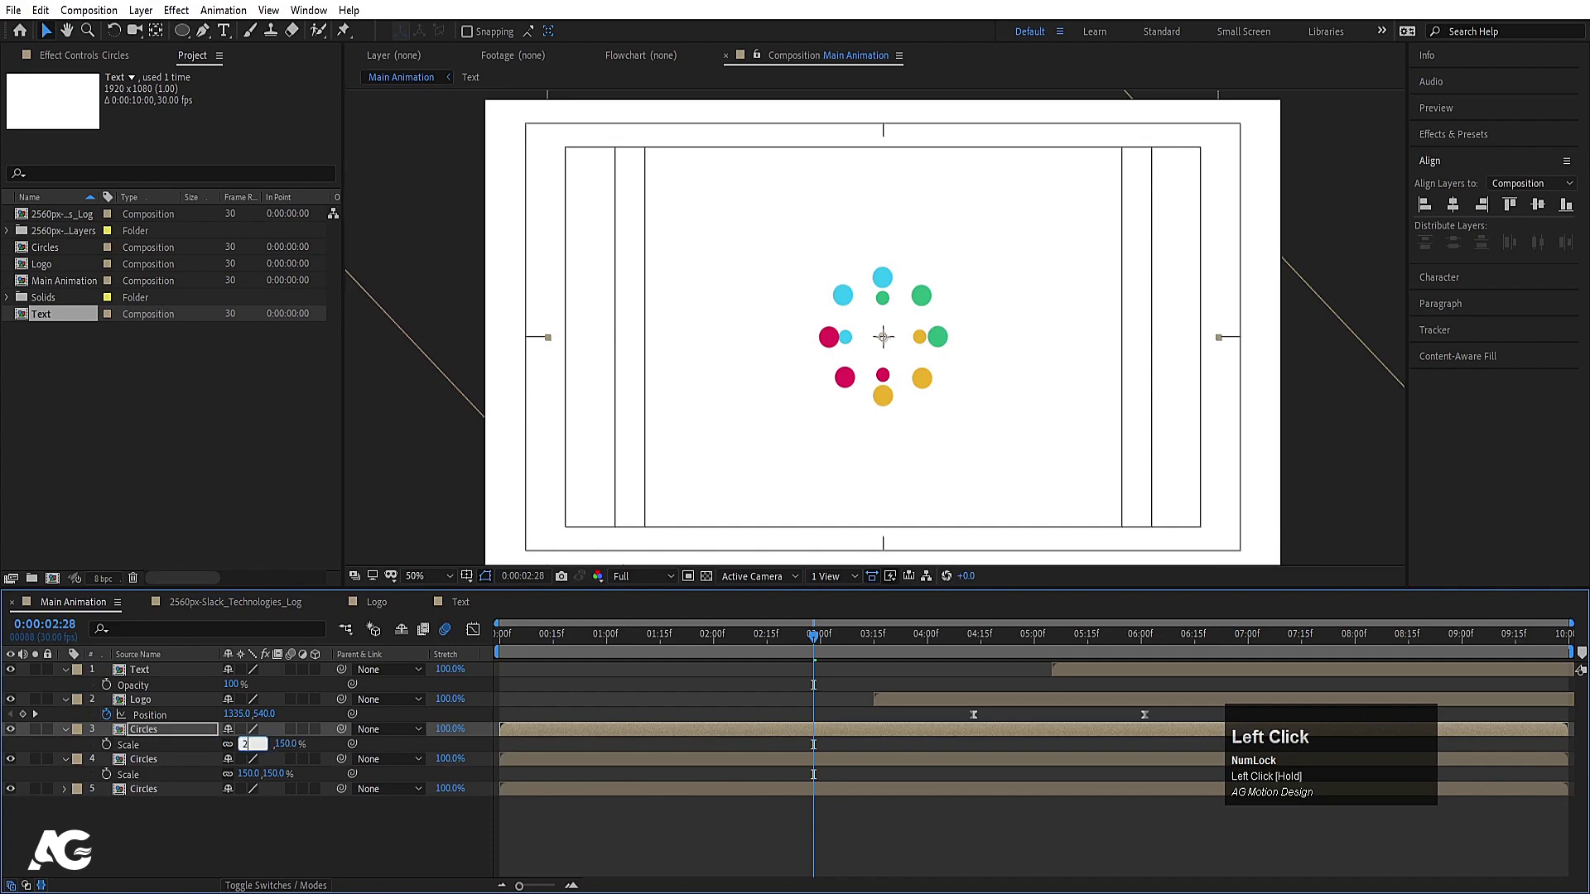
key("Return")
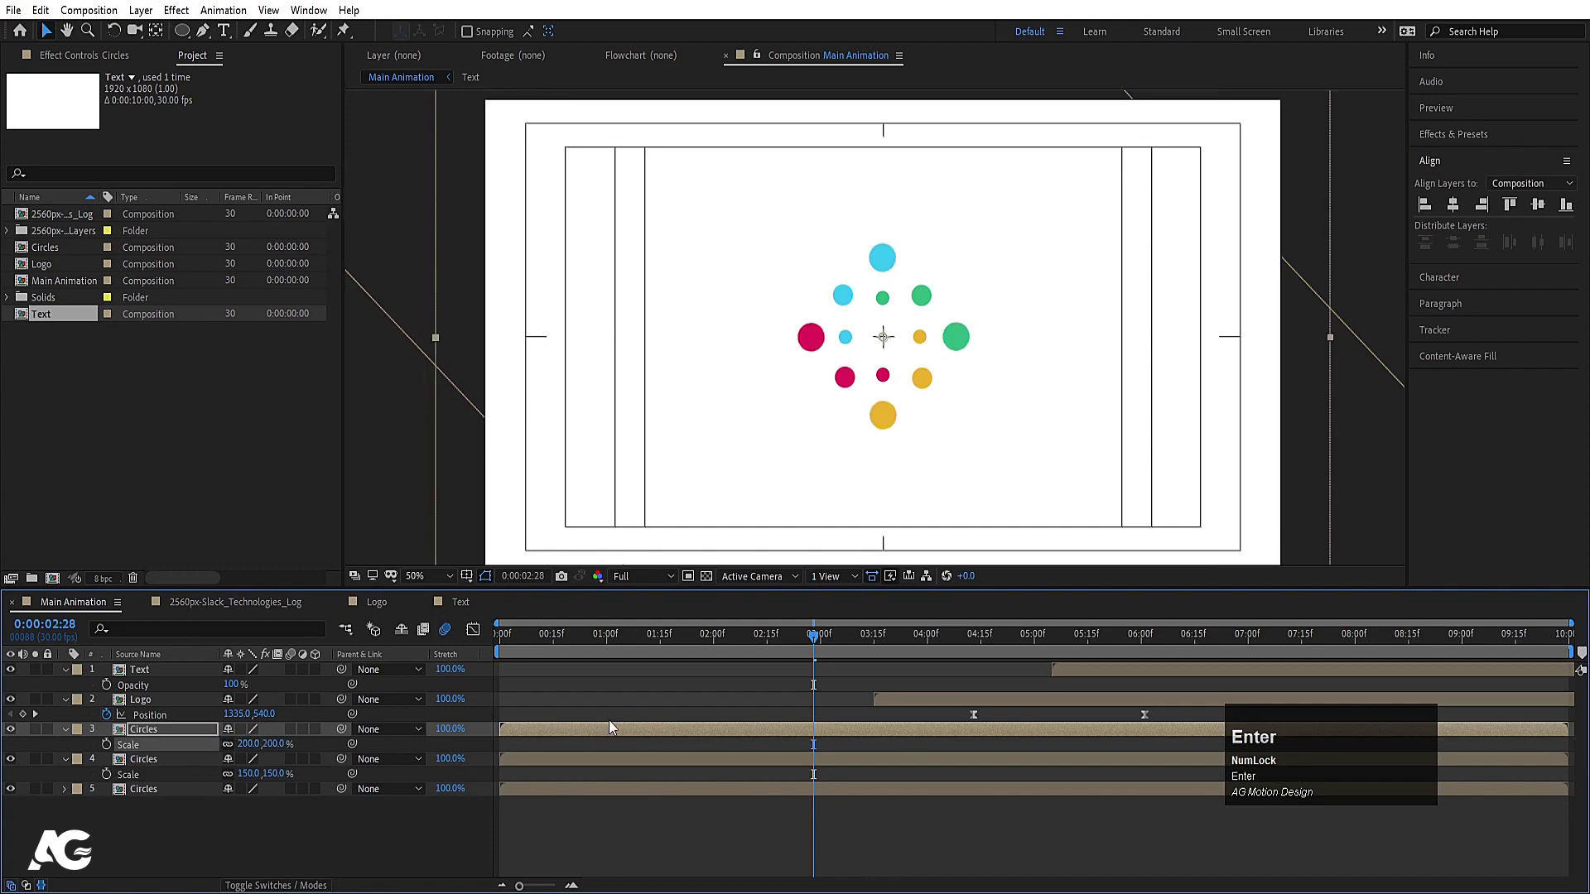
key("space")
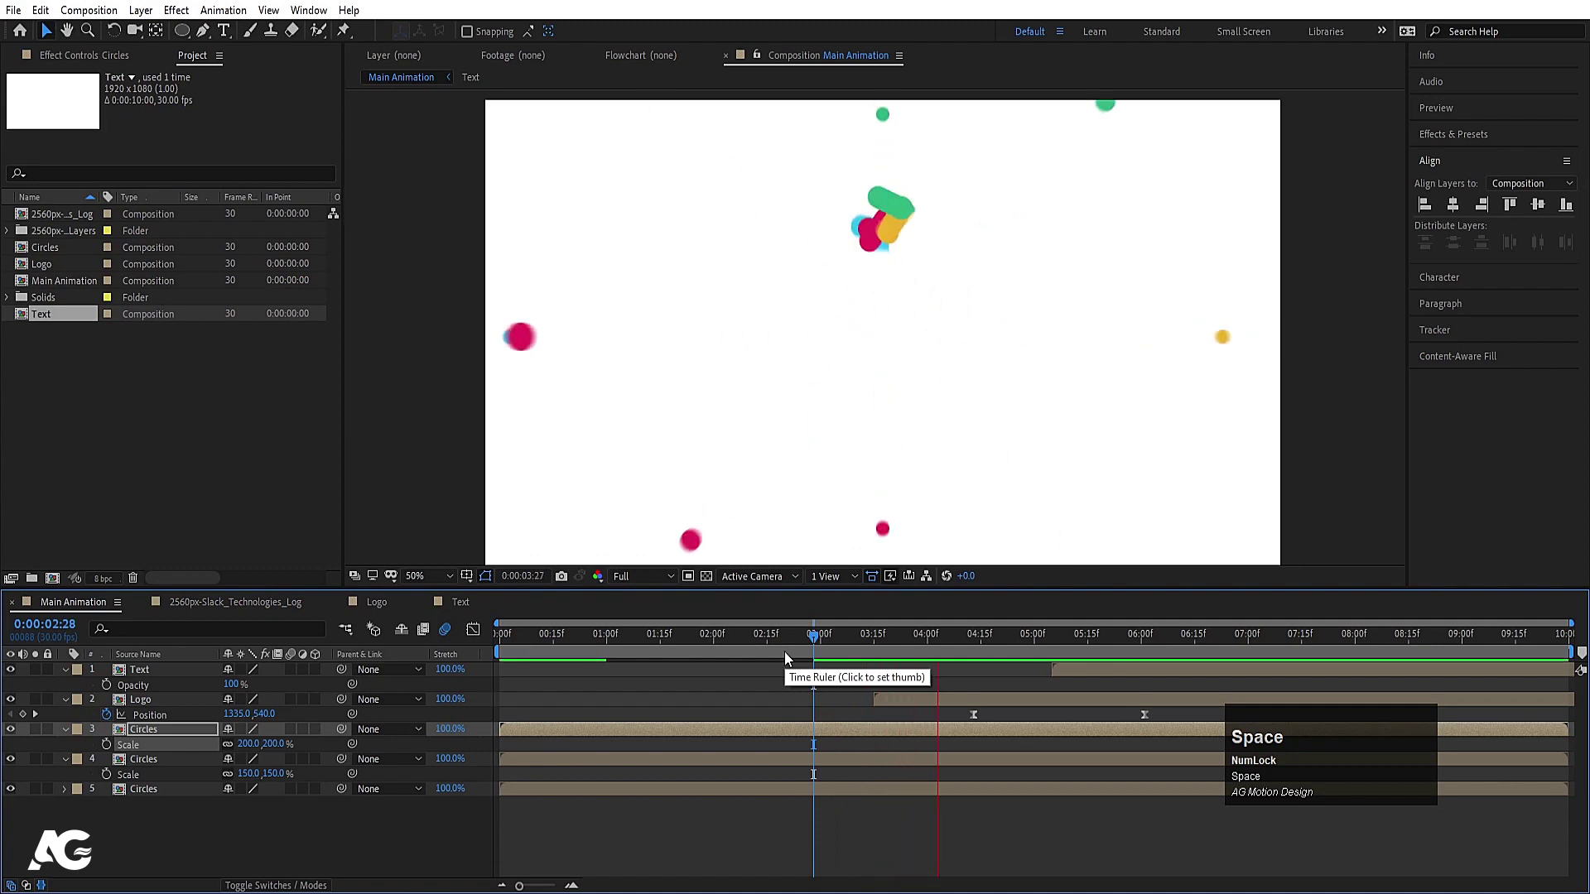
left_click(605, 638)
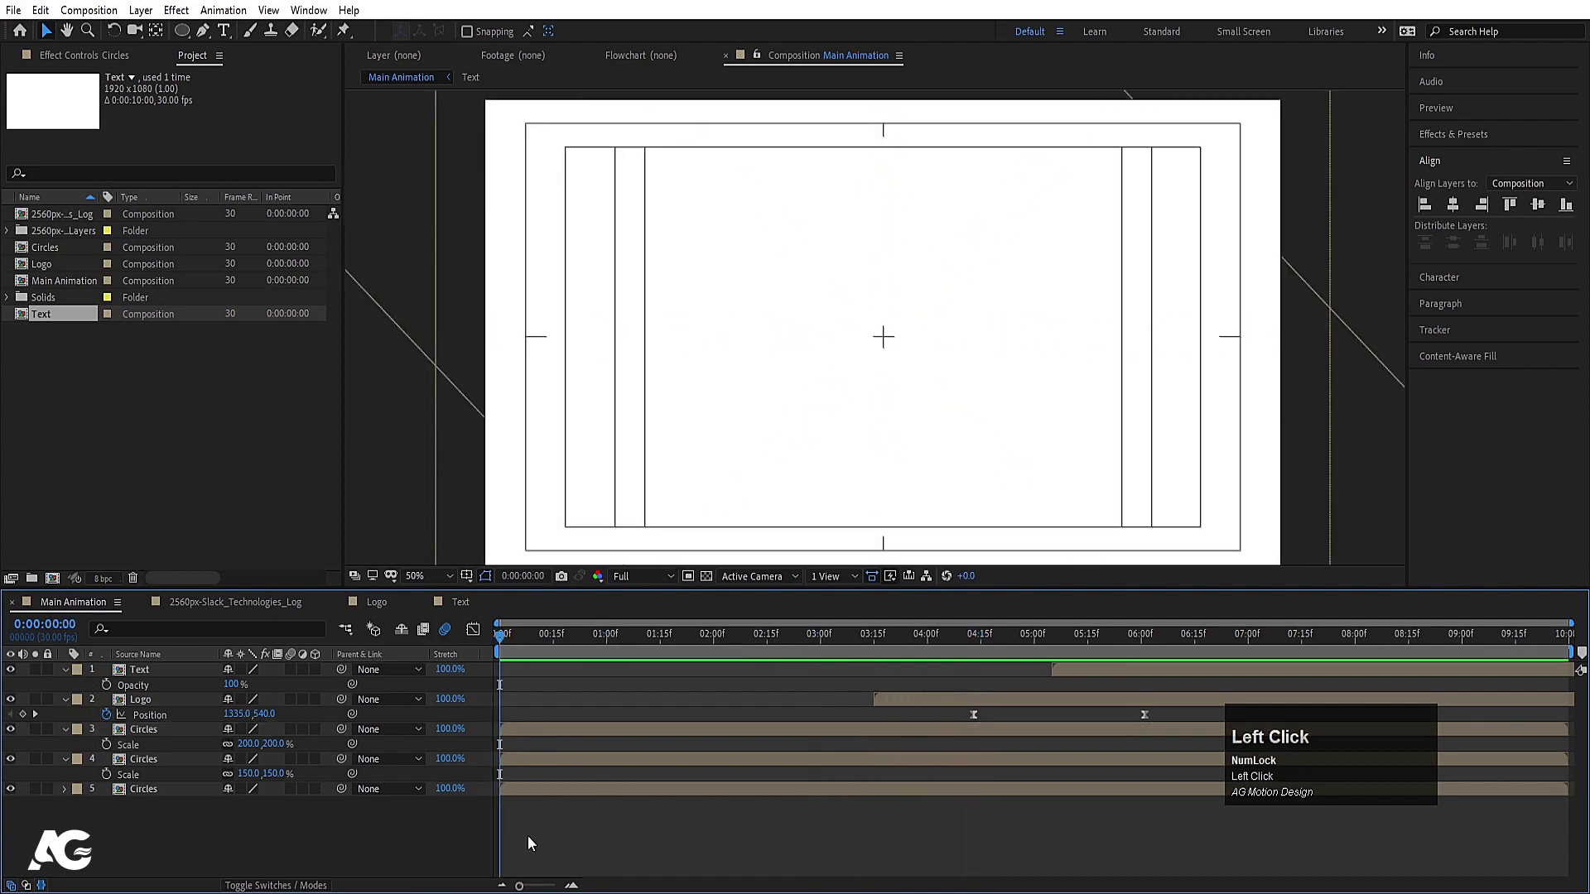
Stagger the two Circles copies so each starts a few frames after the previous
key("Page_Down")
left_click(518, 759)
key("Page_Down")
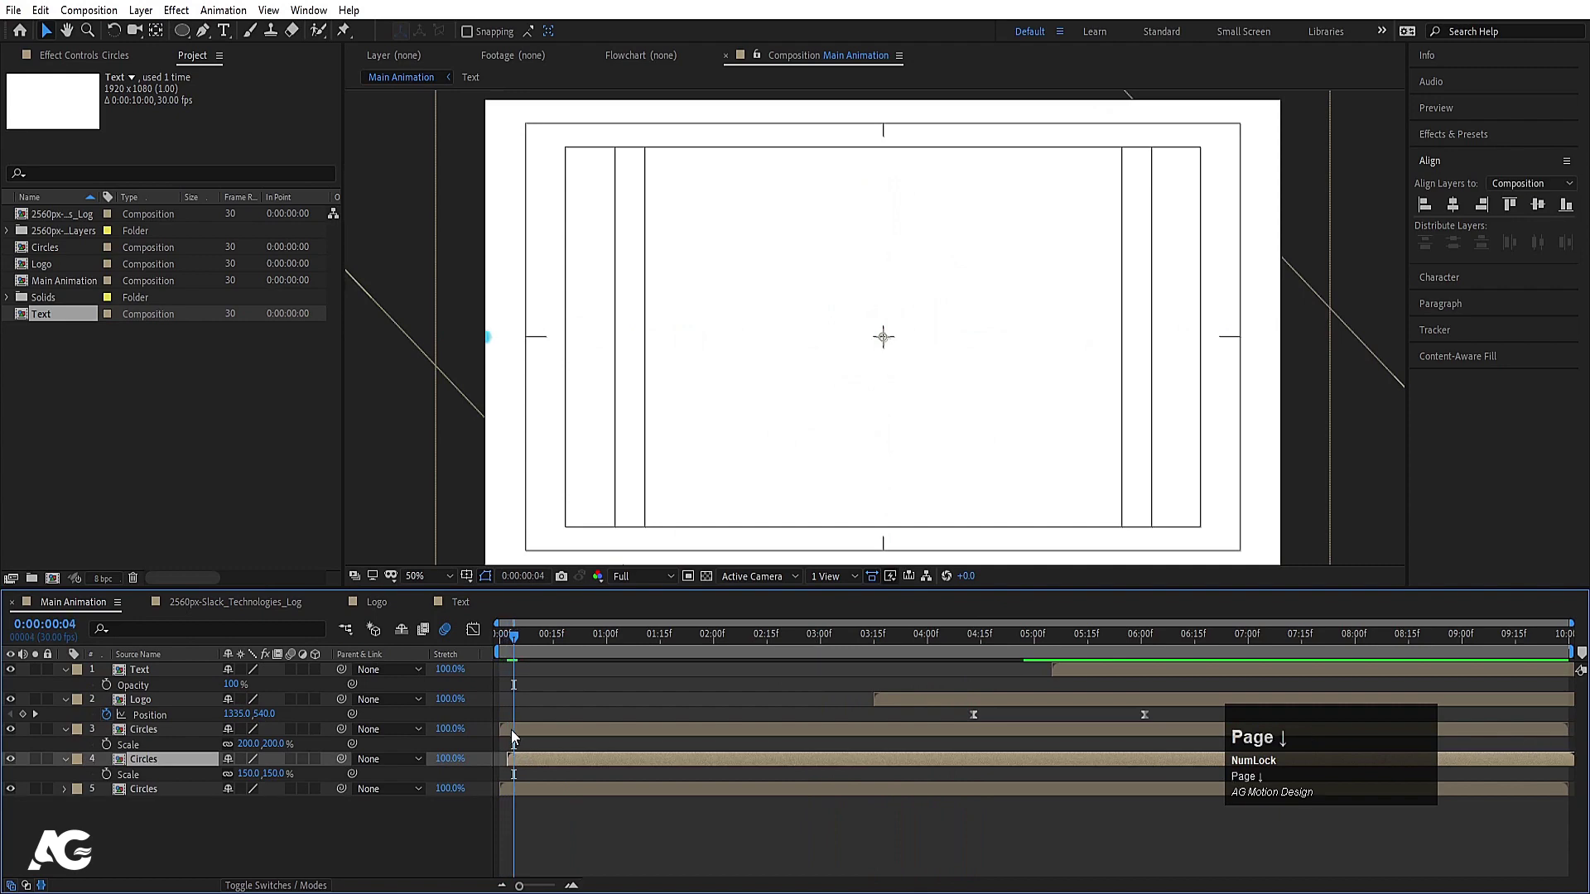
left_click(516, 734)
key("[")
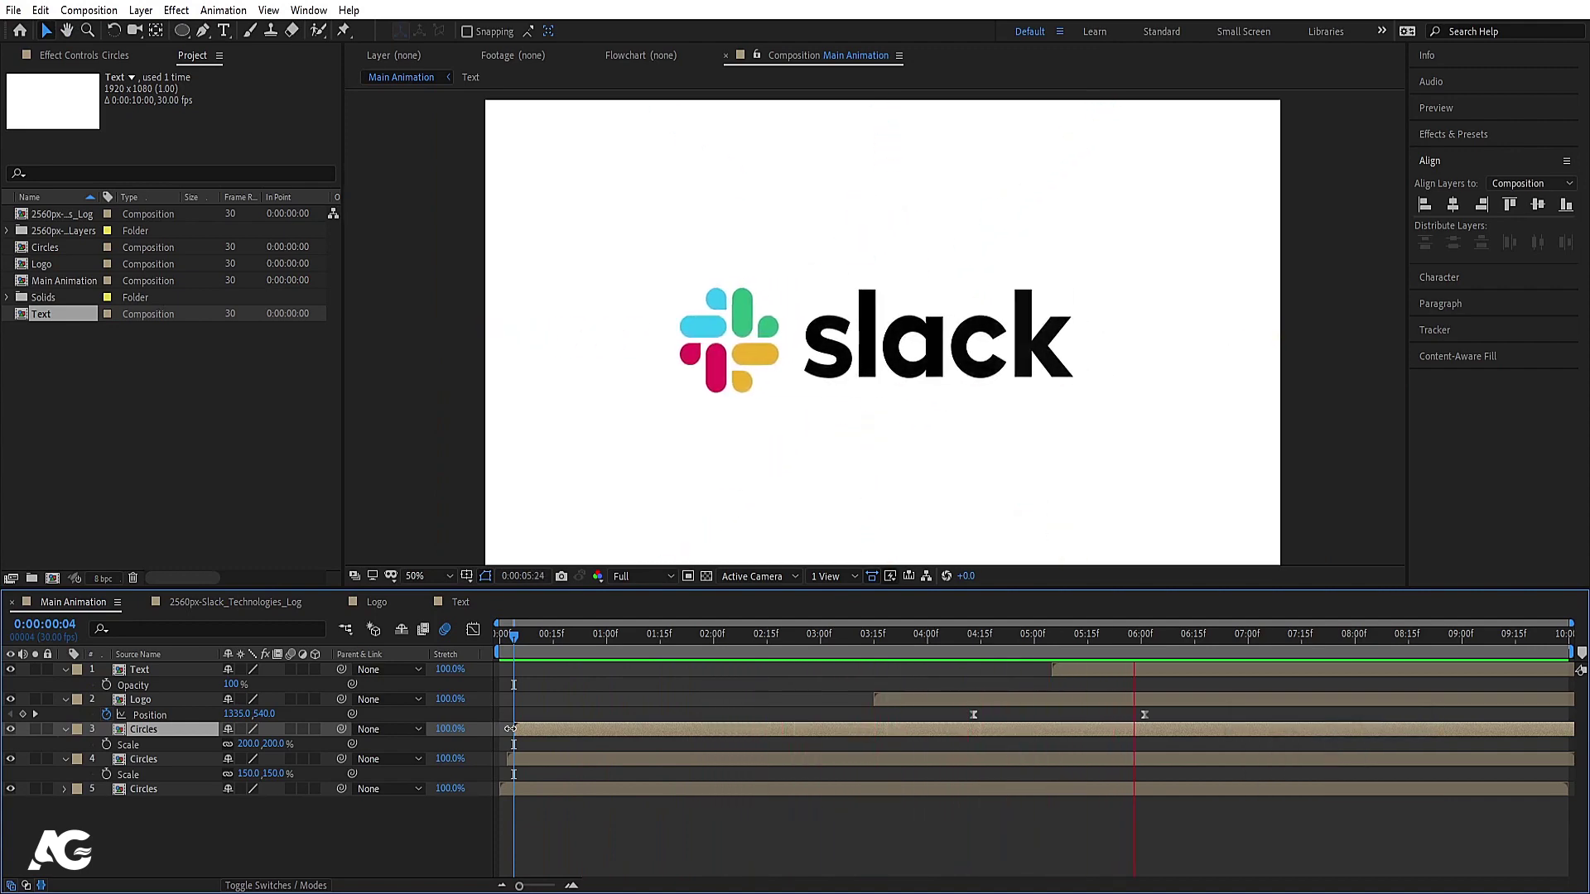
key("space")
Create a white solid as the bottom background layer, collapse properties and preview the result
left_click(193, 851)
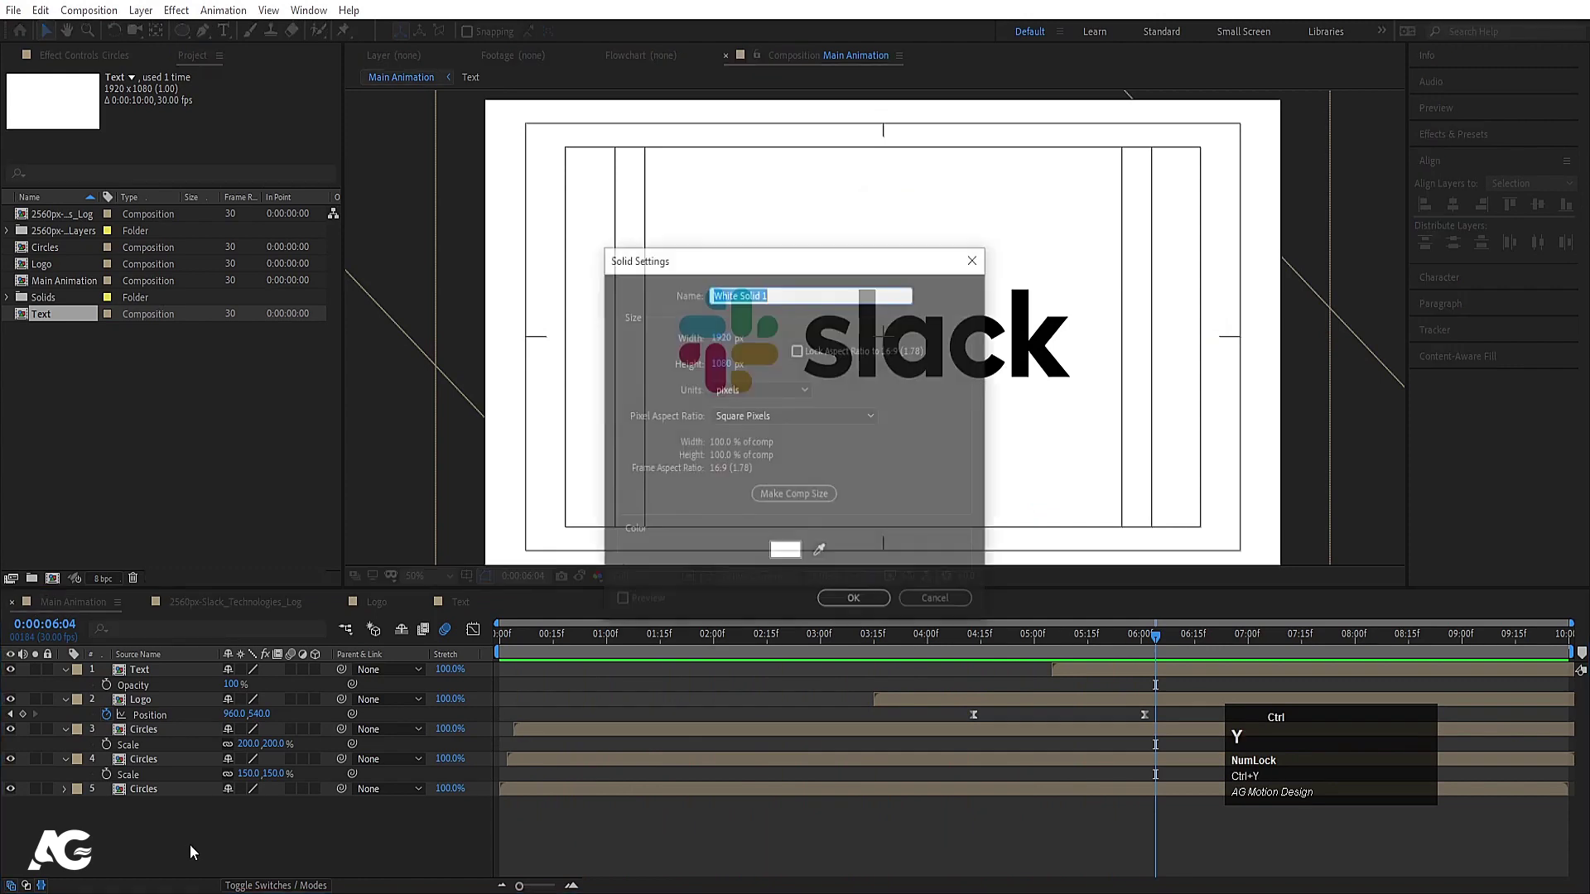
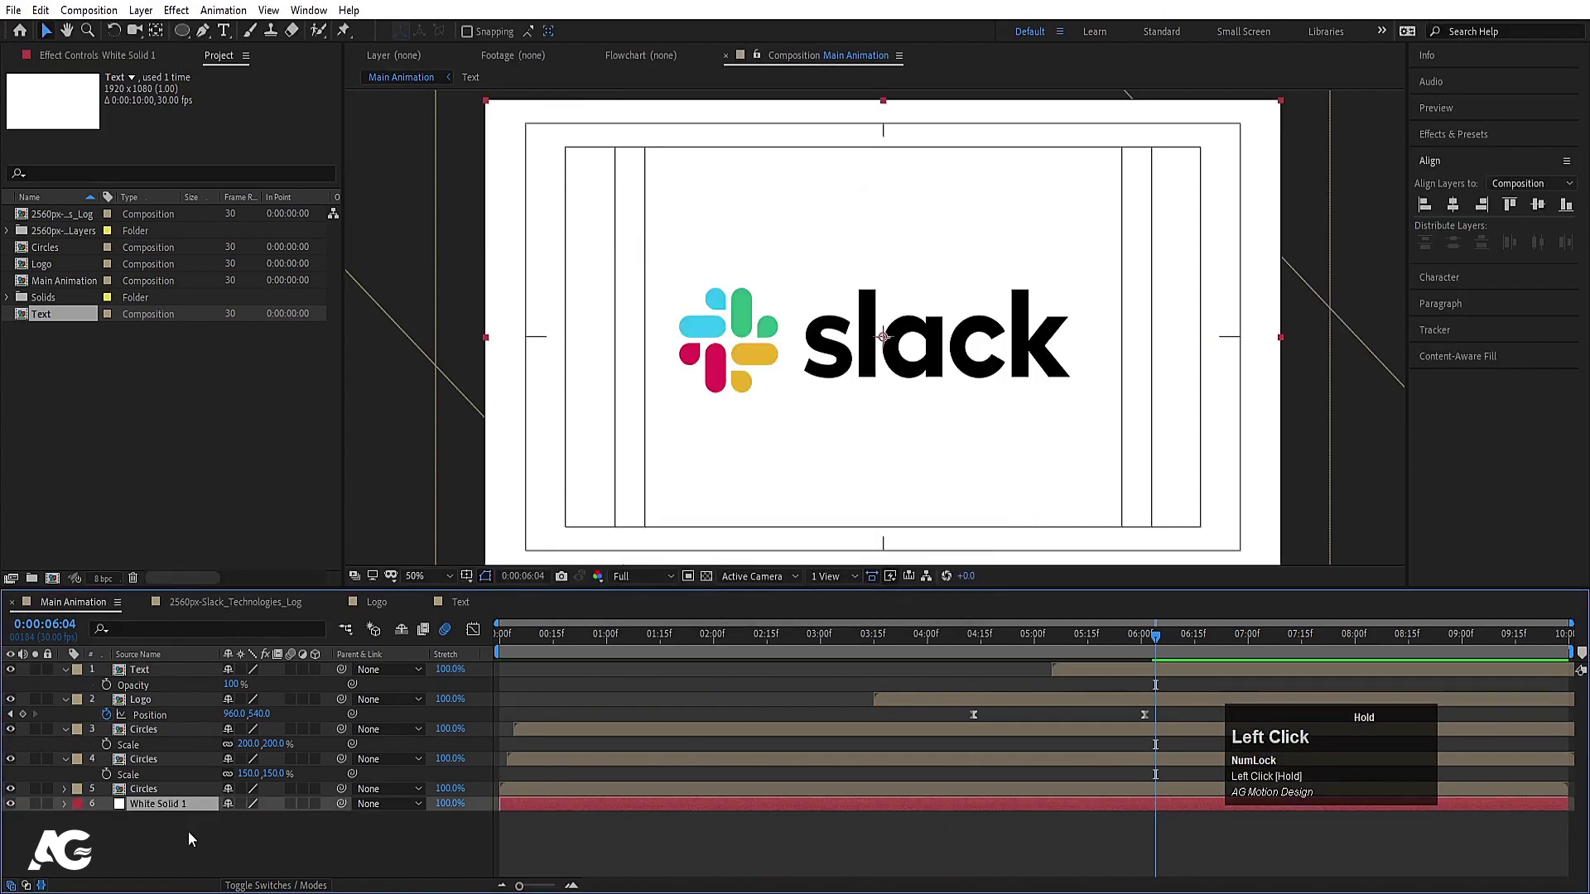
key("u")
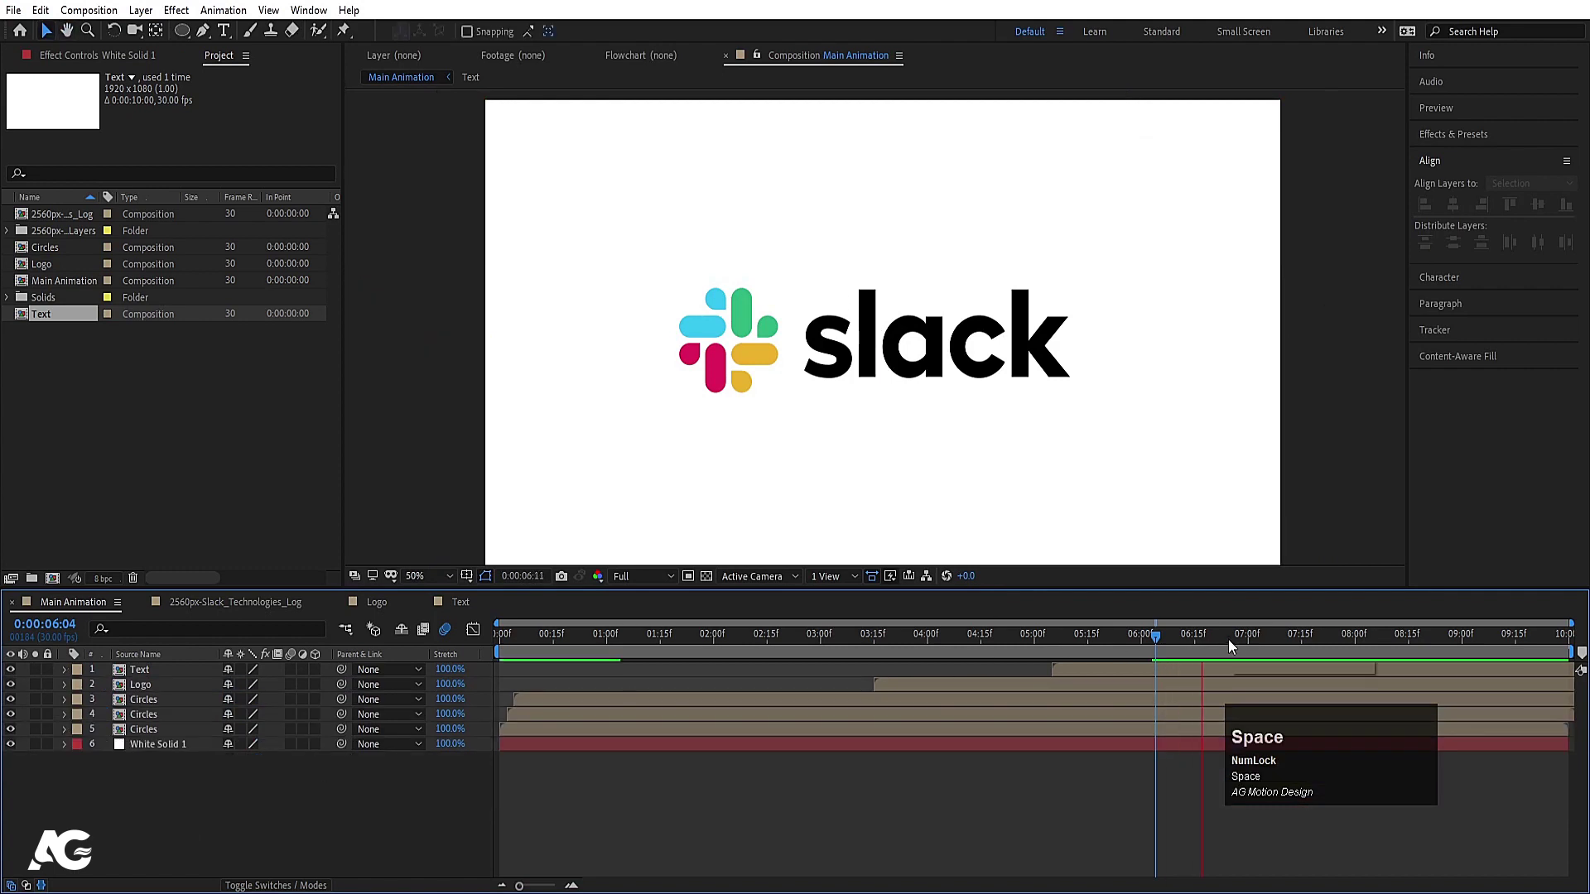
left_click(1250, 638)
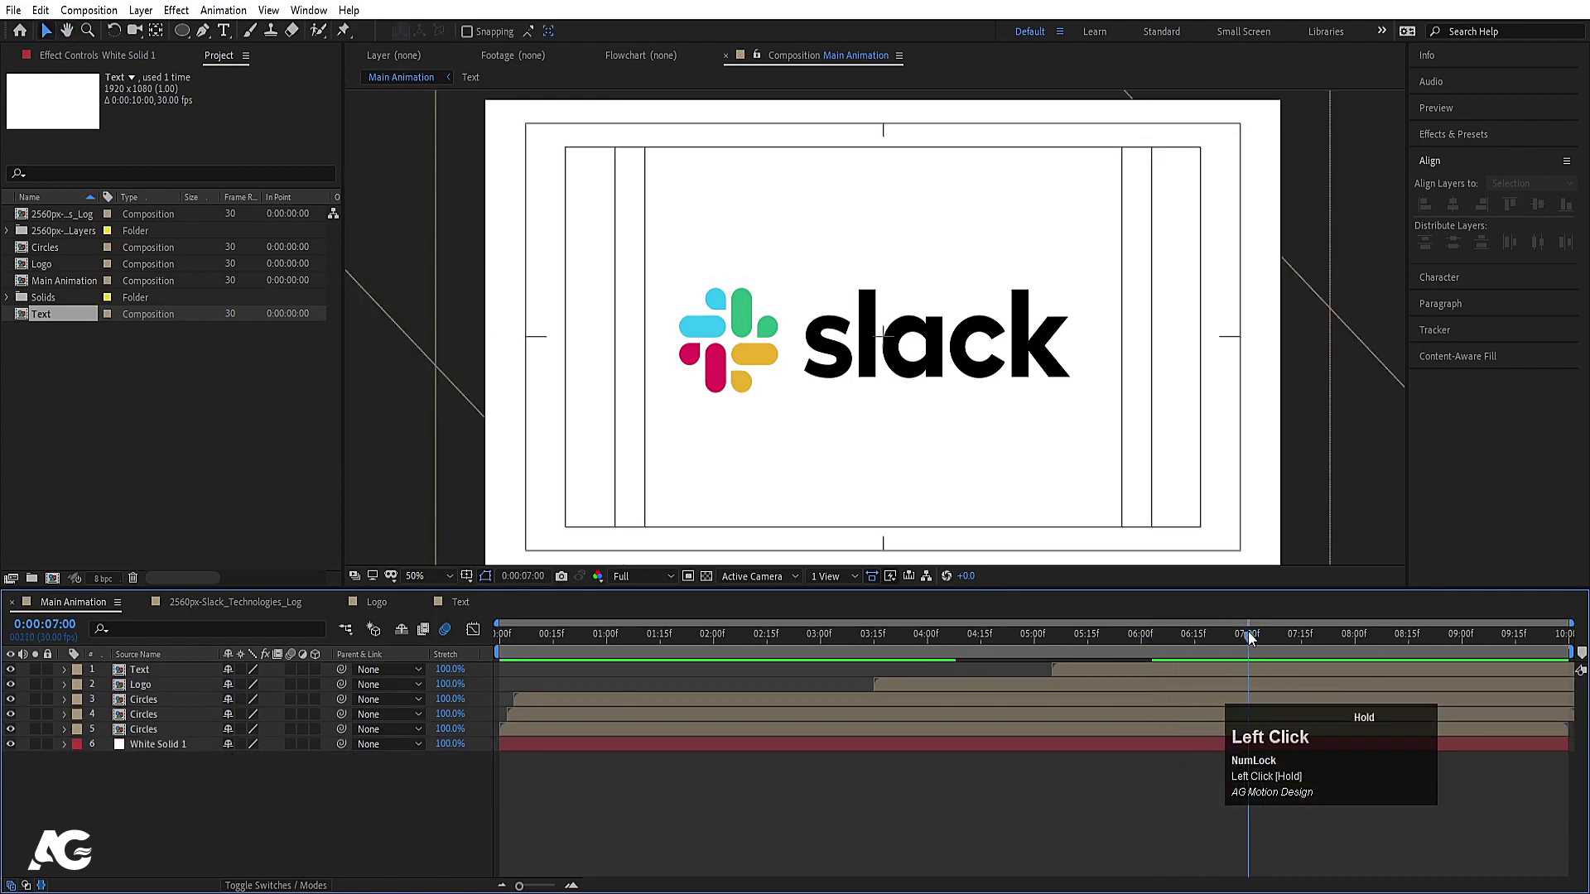
key("n")
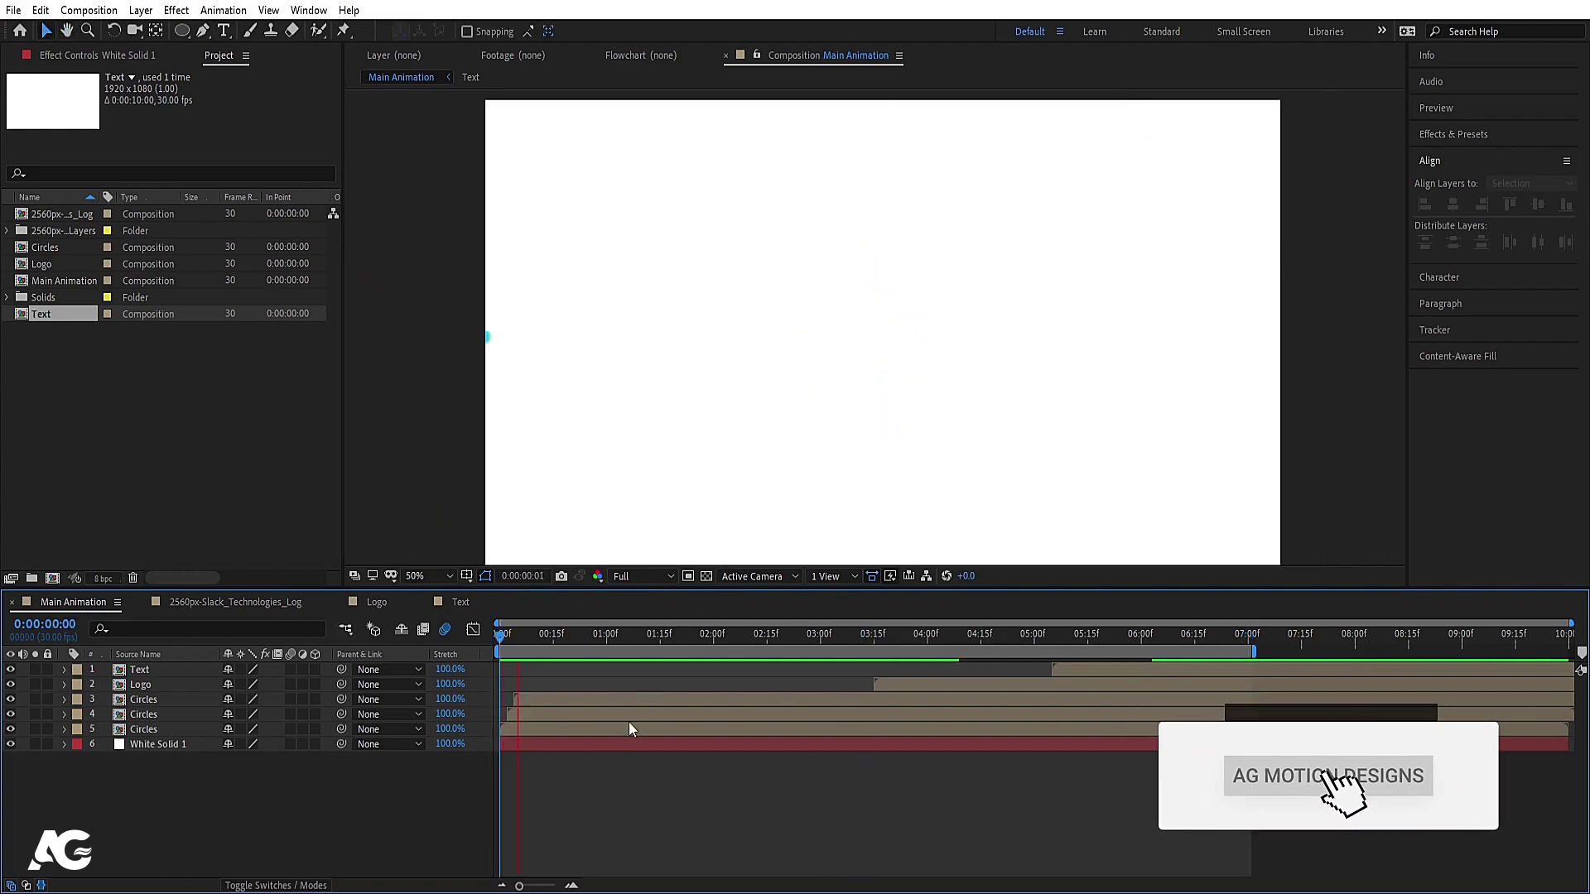
key("space")
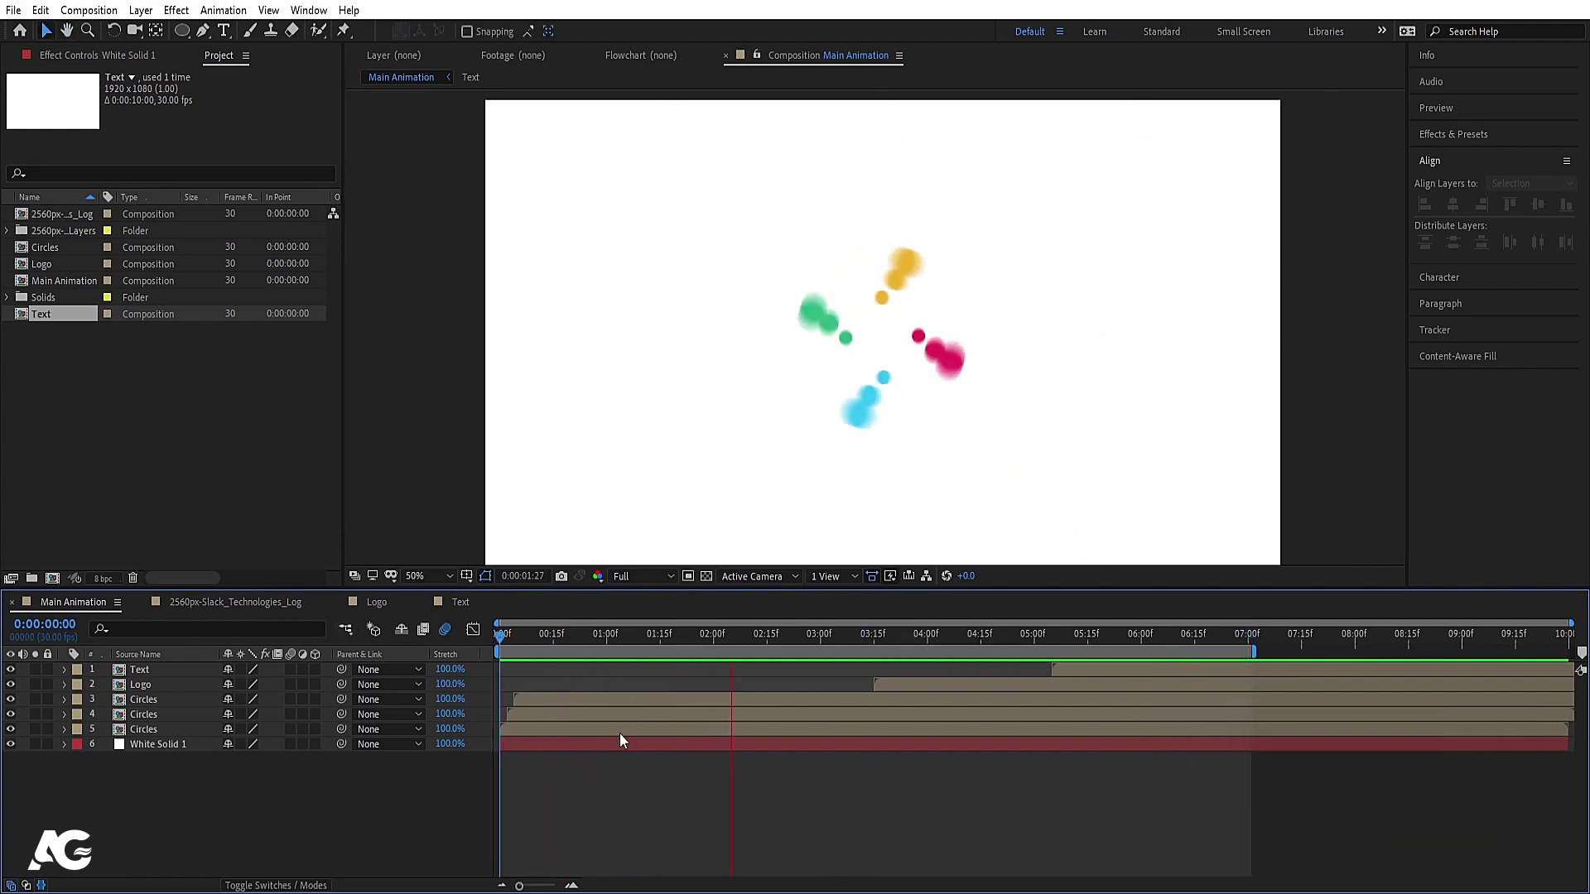